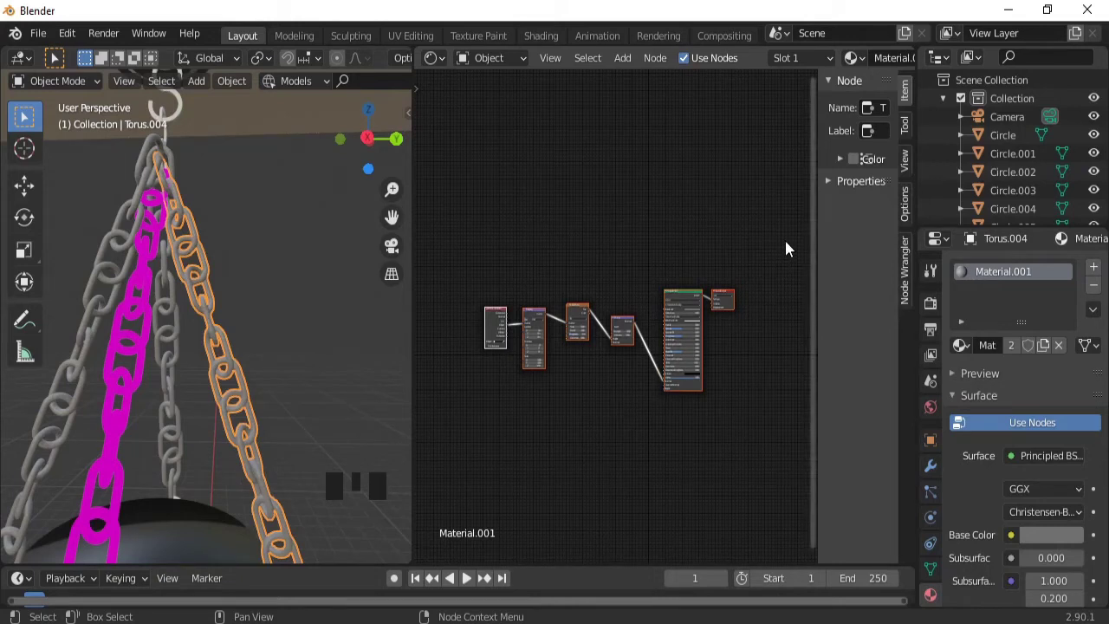
- Copy the chain's metallic noise-bumped material nodes for reuse
left_click_drag(786, 252, 494, 448)
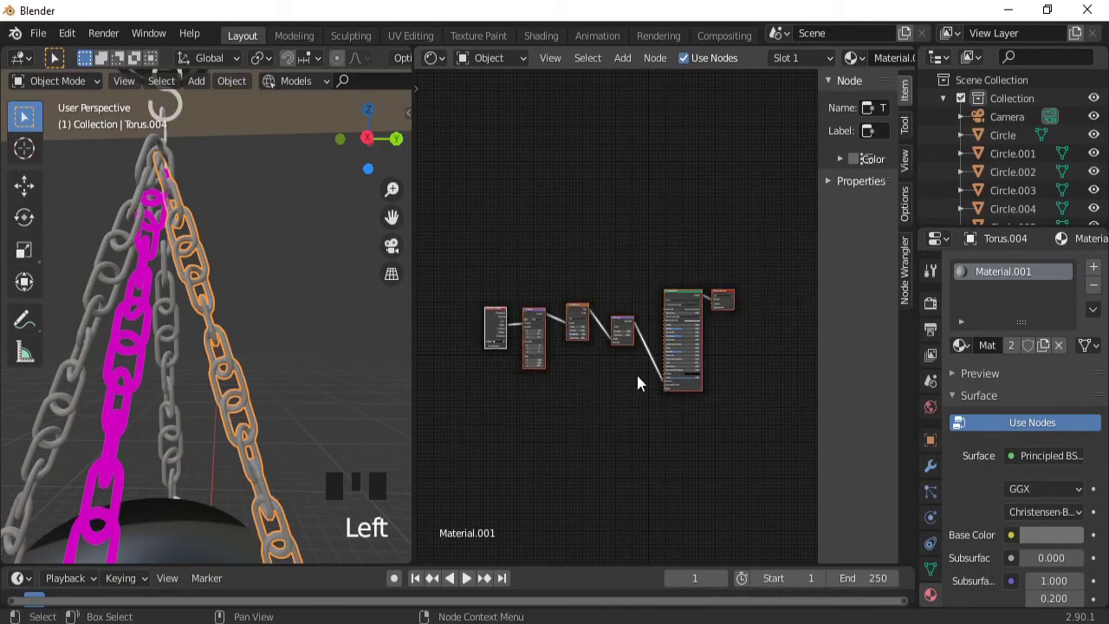
key("ctrl+c")
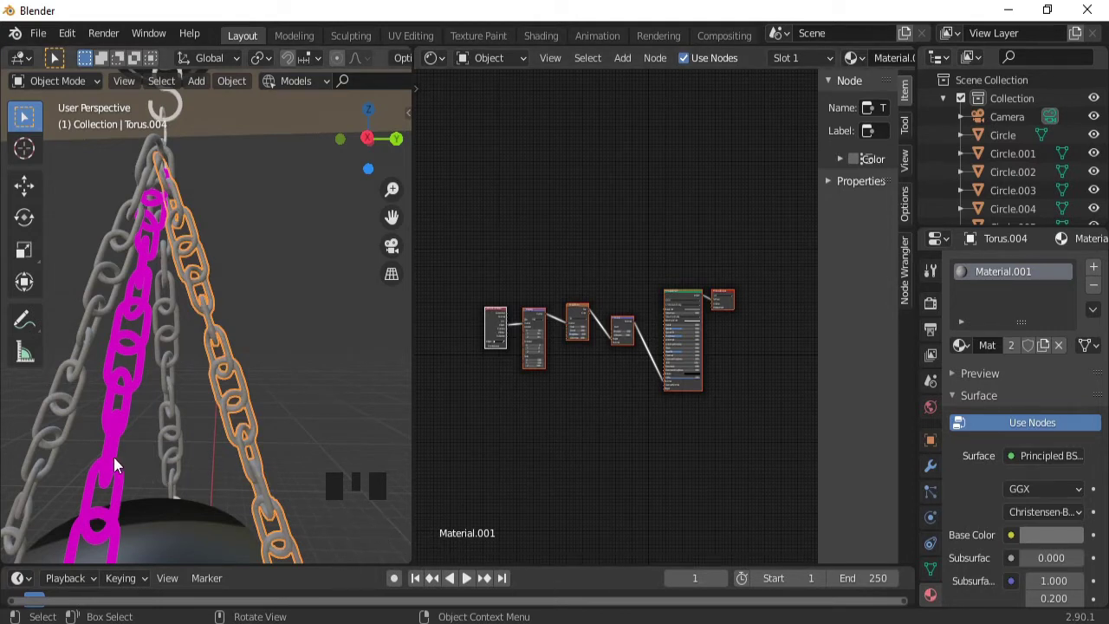
left_click_drag(120, 462, 832, 116)
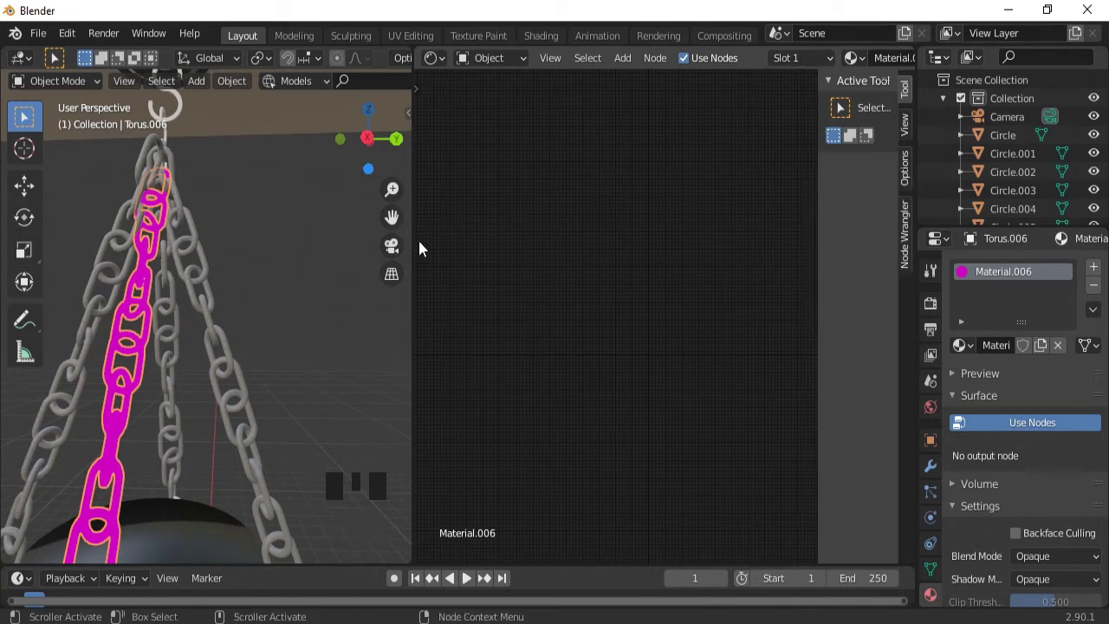
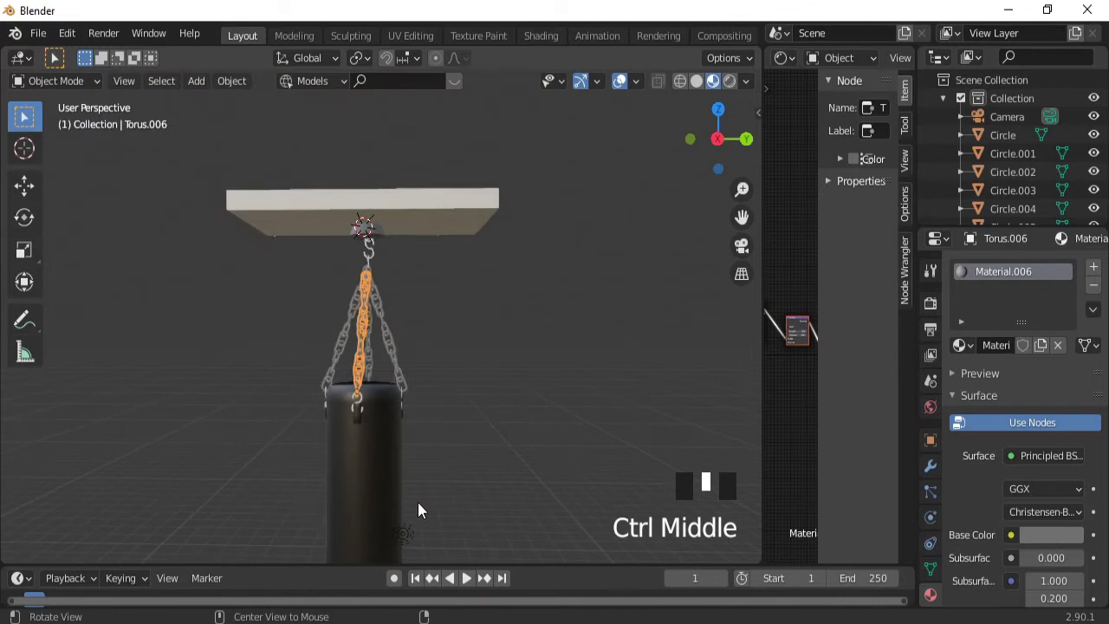
left_click(628, 87)
- Select the Circle cap under the ceiling slab and paste the chain node setup as its material
left_click_drag(538, 213, 624, 96)
left_click(624, 96)
left_click_drag(479, 390, 464, 440)
left_click(465, 440)
left_click(458, 448)
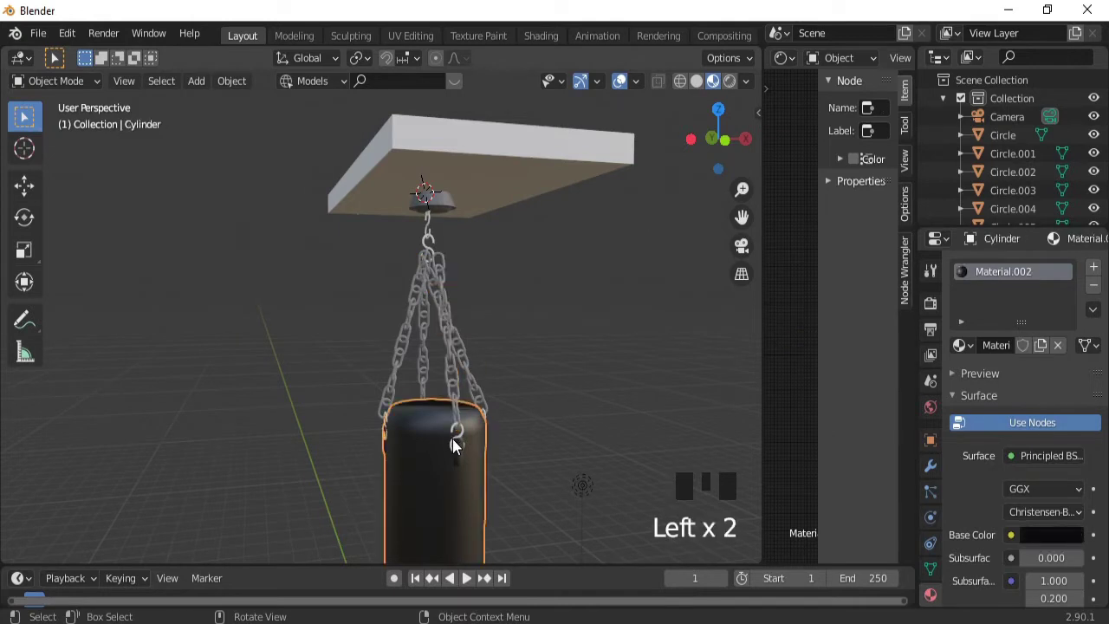
left_click(457, 448)
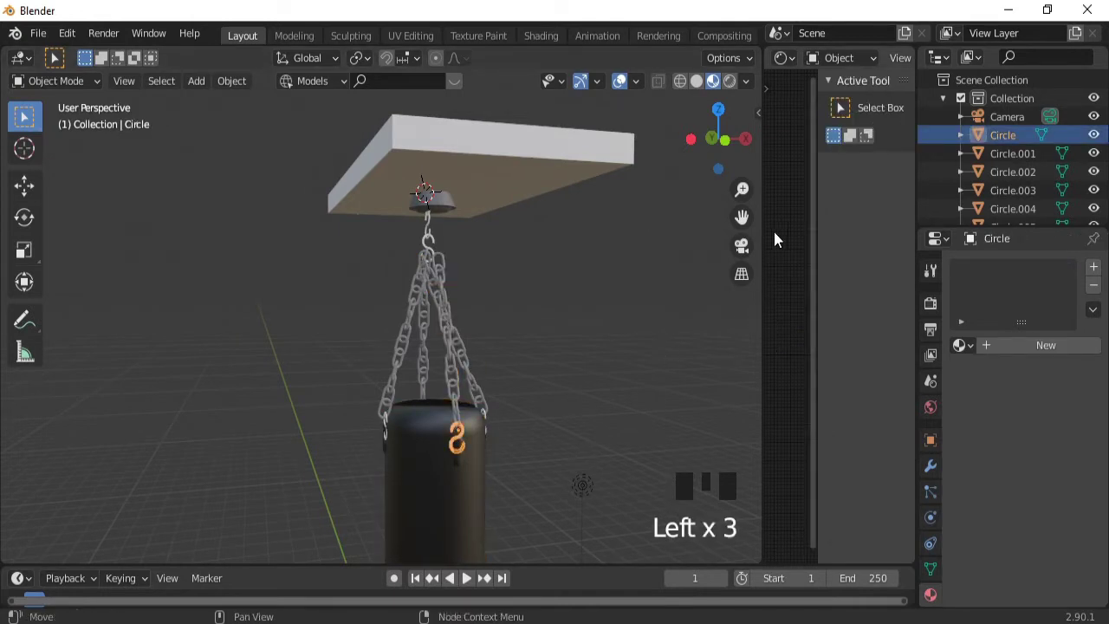
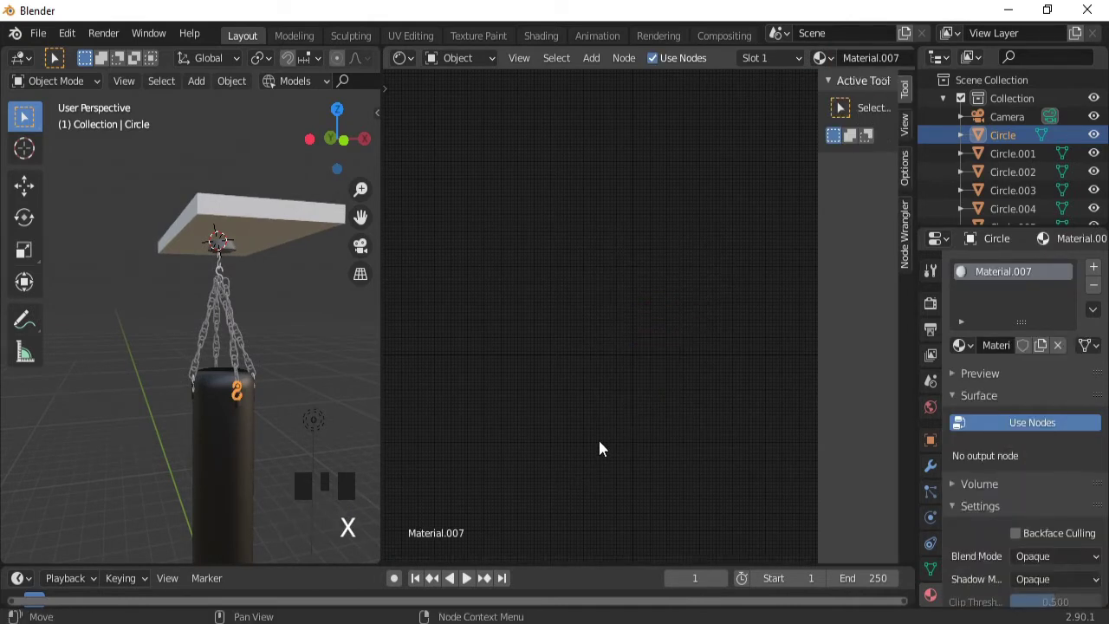
key("ctrl+v")
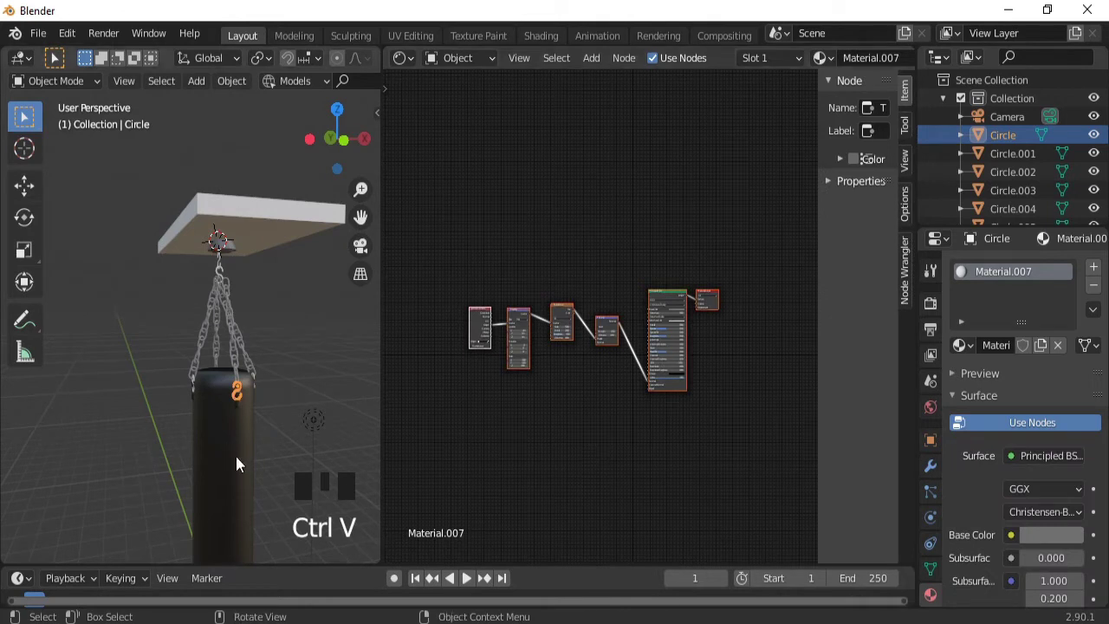
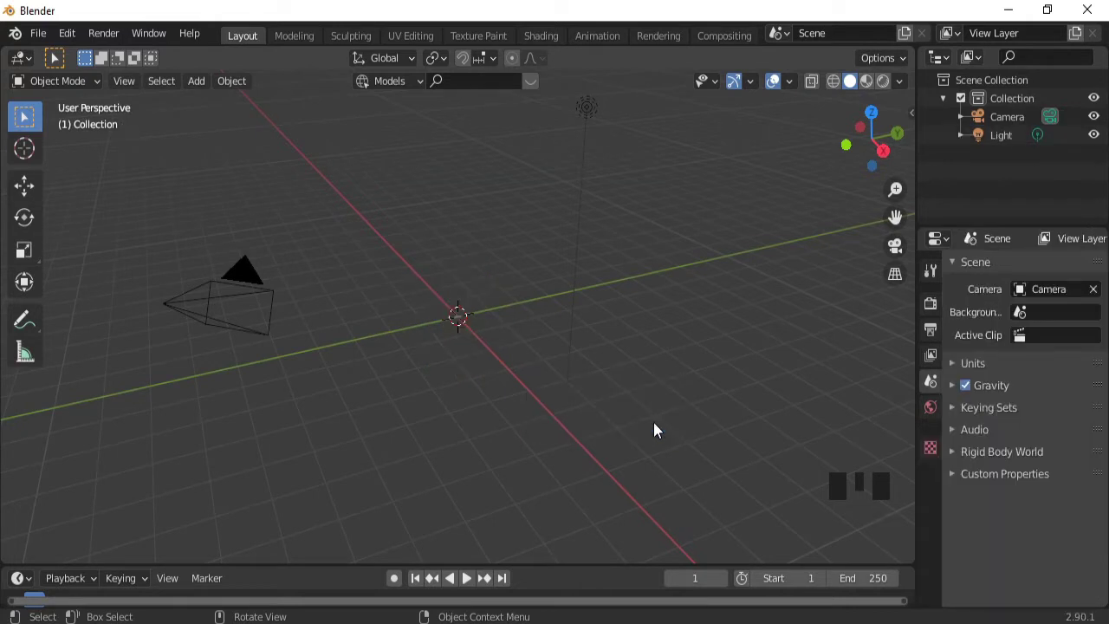
- Add a cylinder, stretch it taller along Z in front view and raise it to about 4.07 m
key("shift+a")
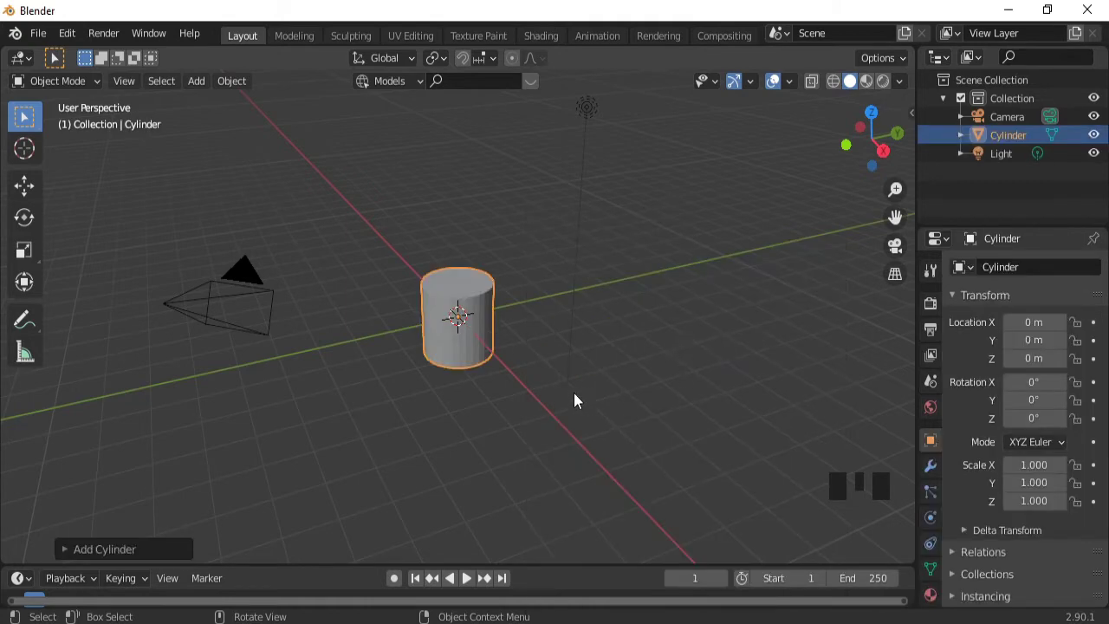
key("KP_1")
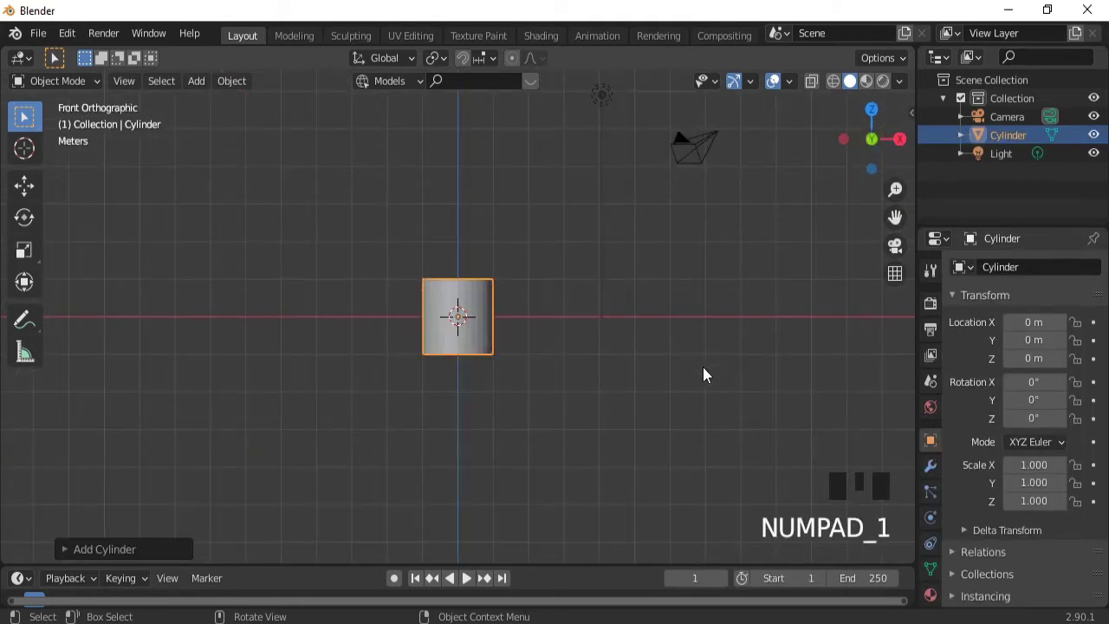
key("s")
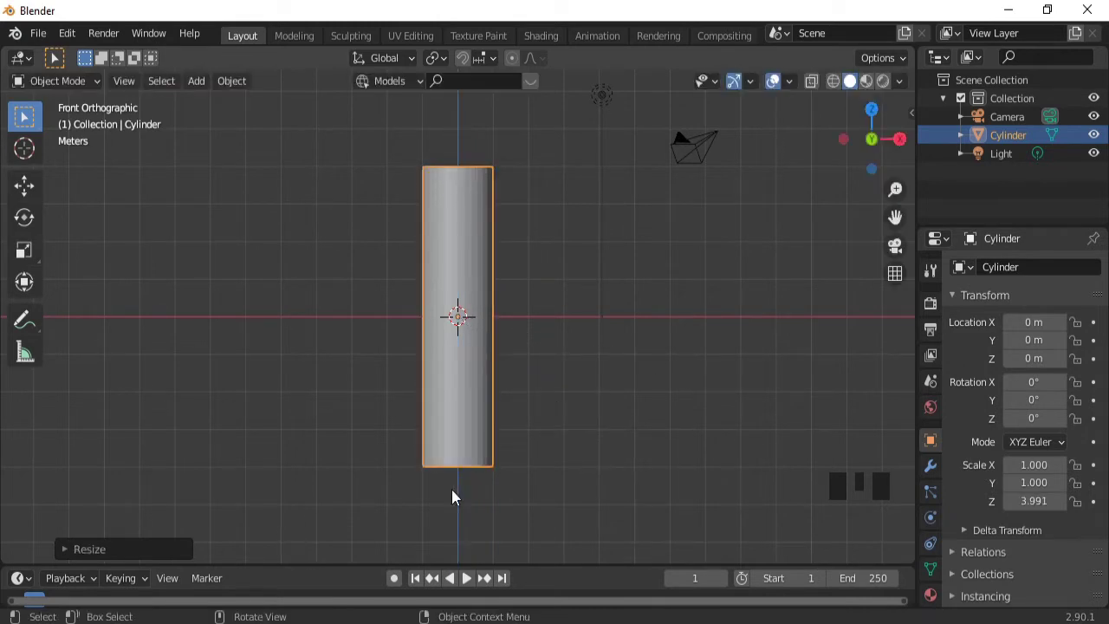
key("g")
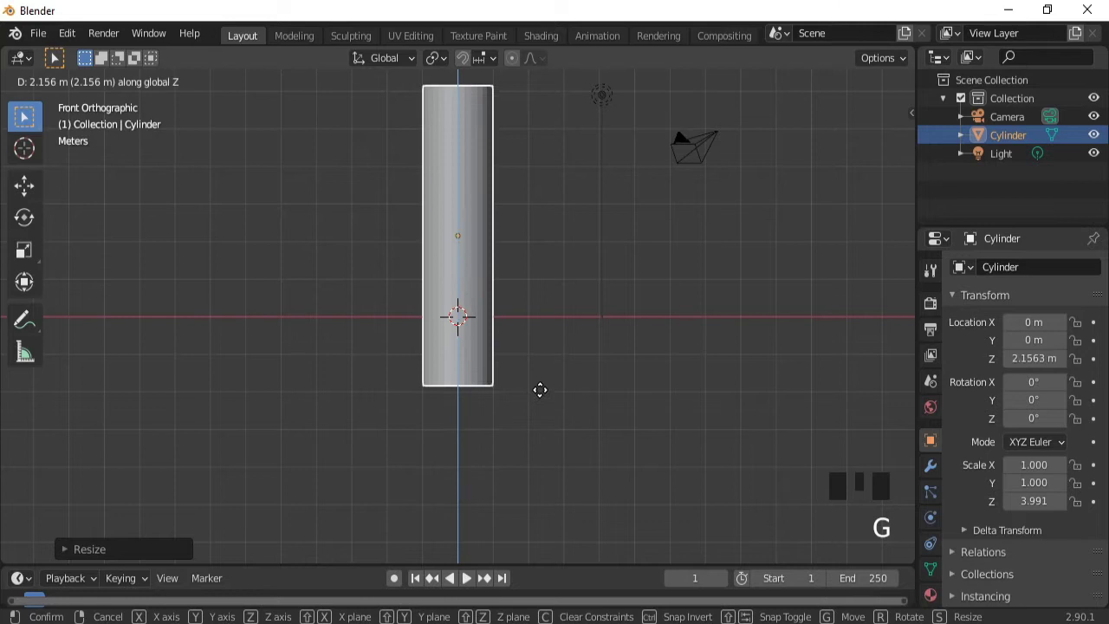
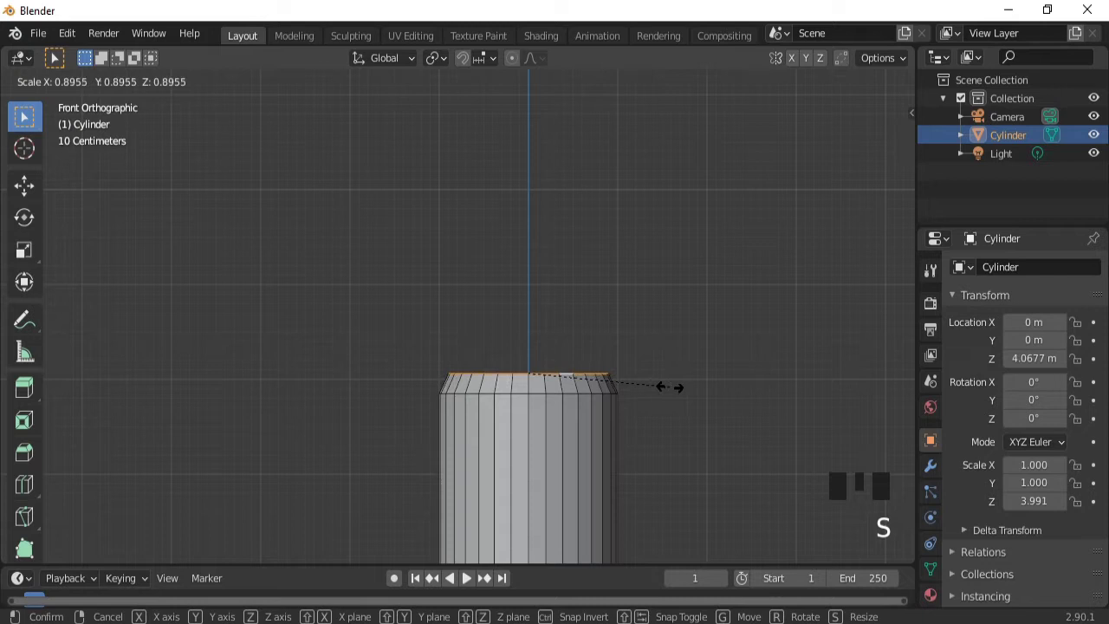
- Cut edge loops near the cylinder's top and scale the top faces into a rounded cap
key("ctrl+r")
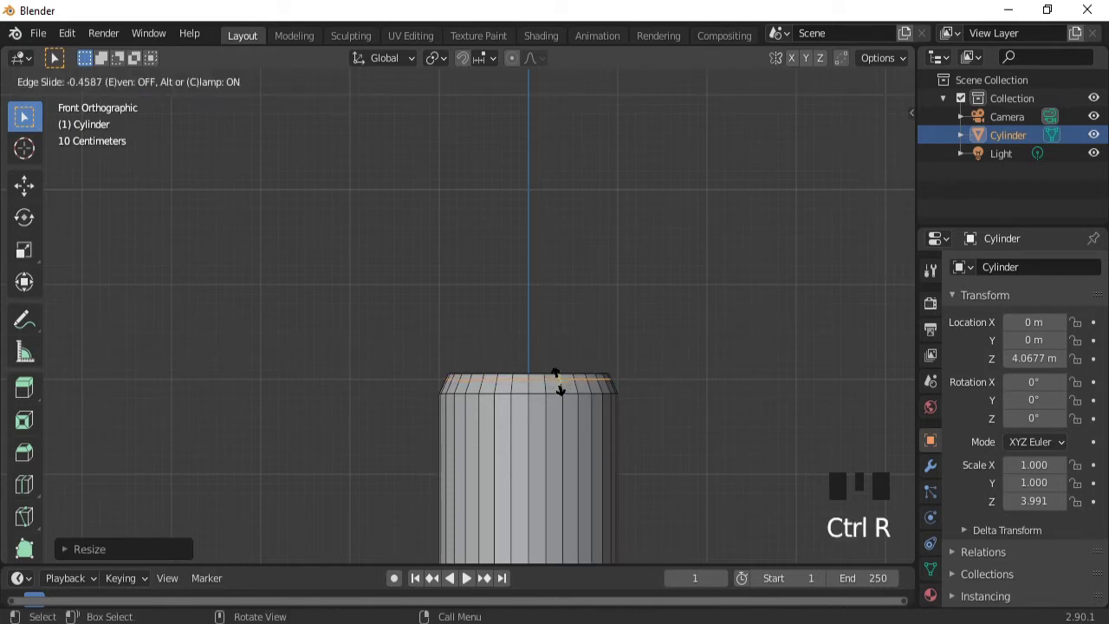
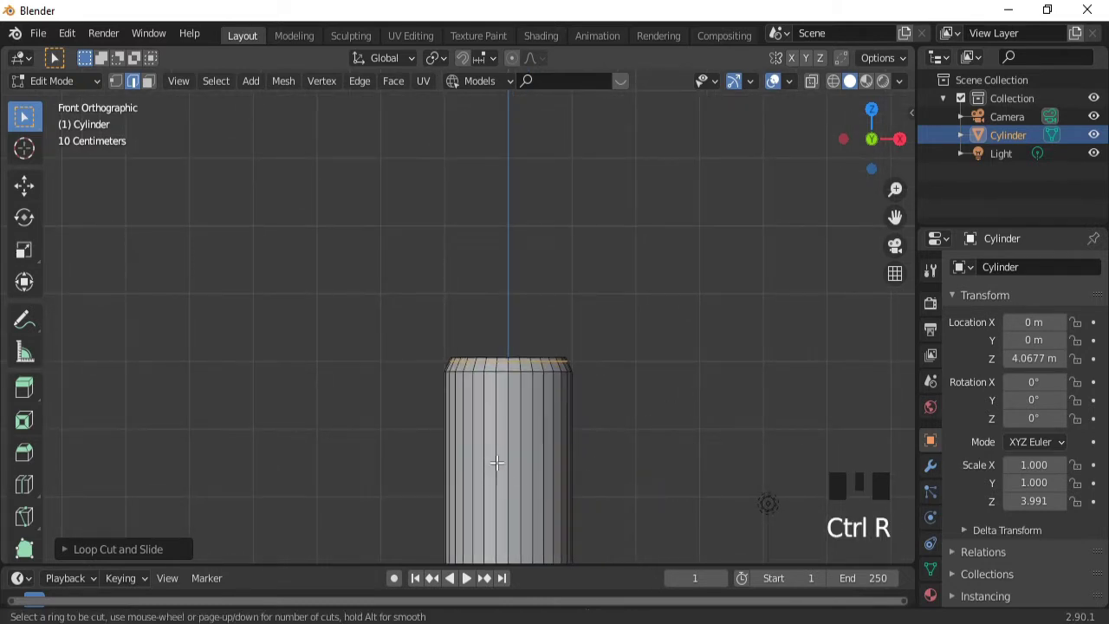
left_click_drag(657, 334, 508, 488)
key("ctrl+r")
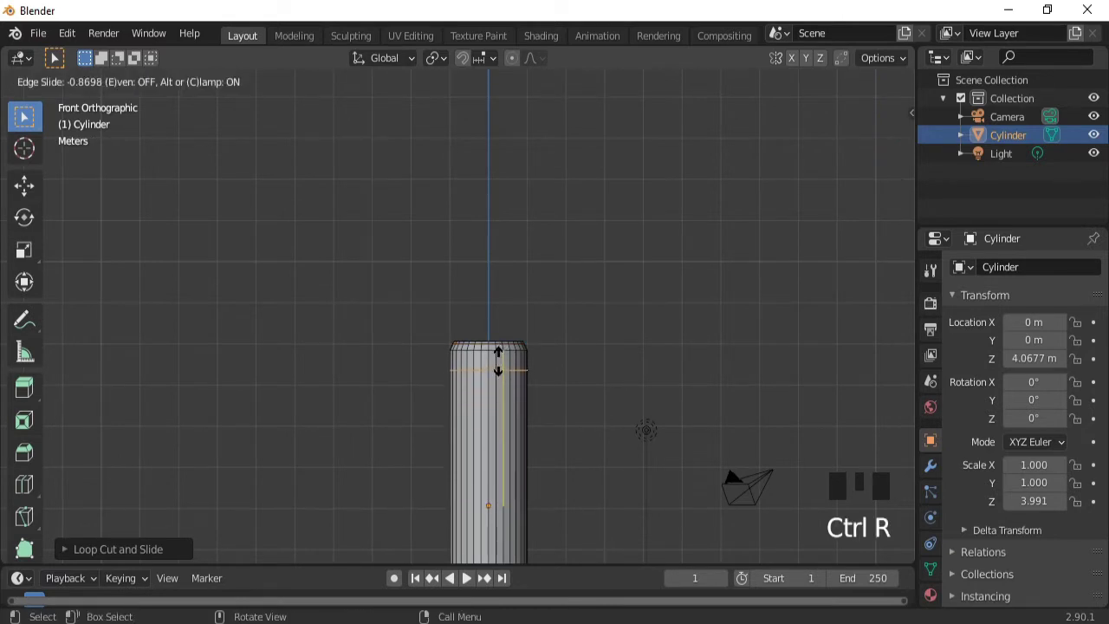
key("ctrl+r")
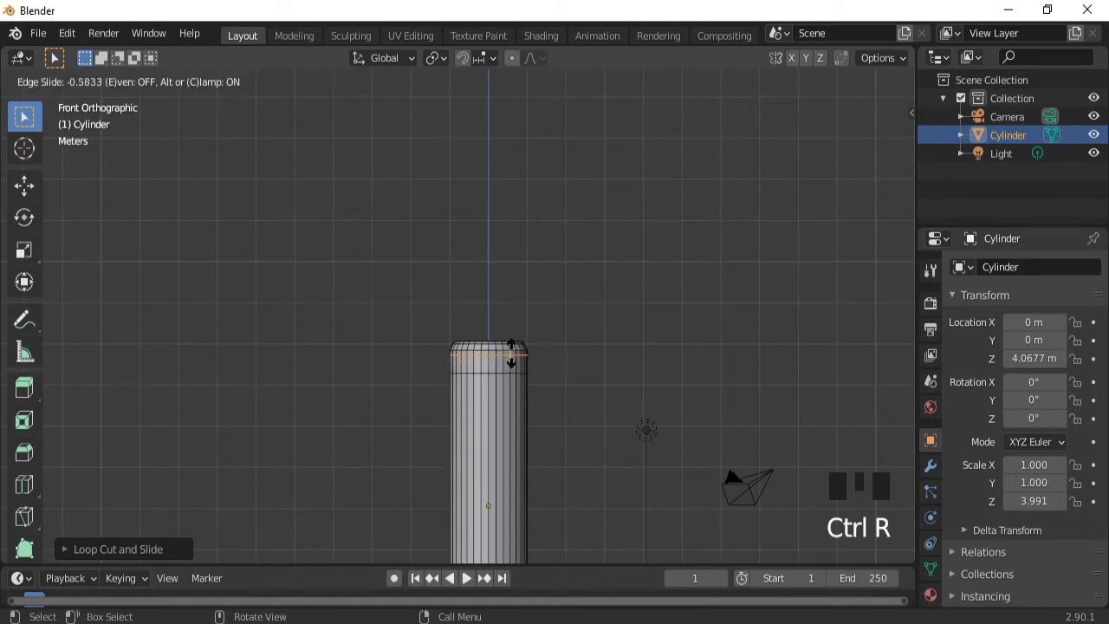
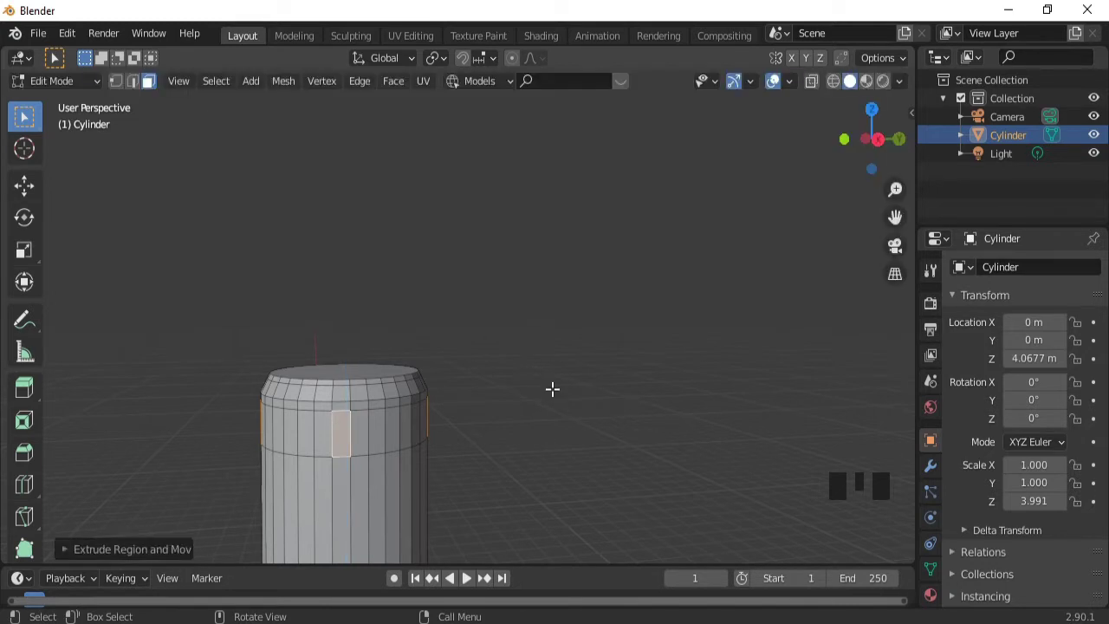
key("e")
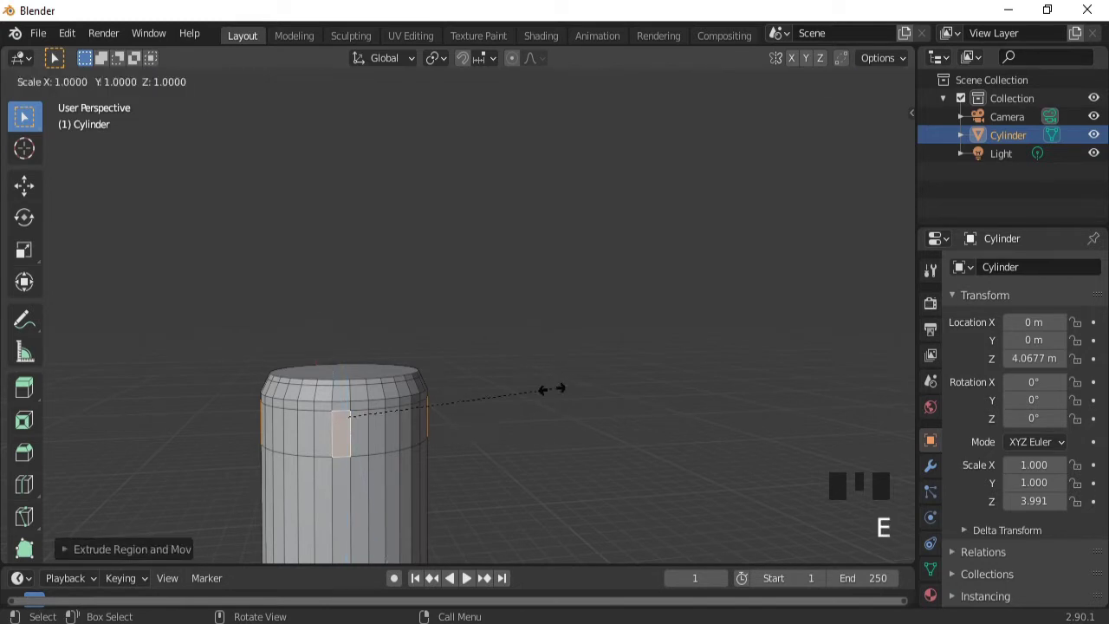
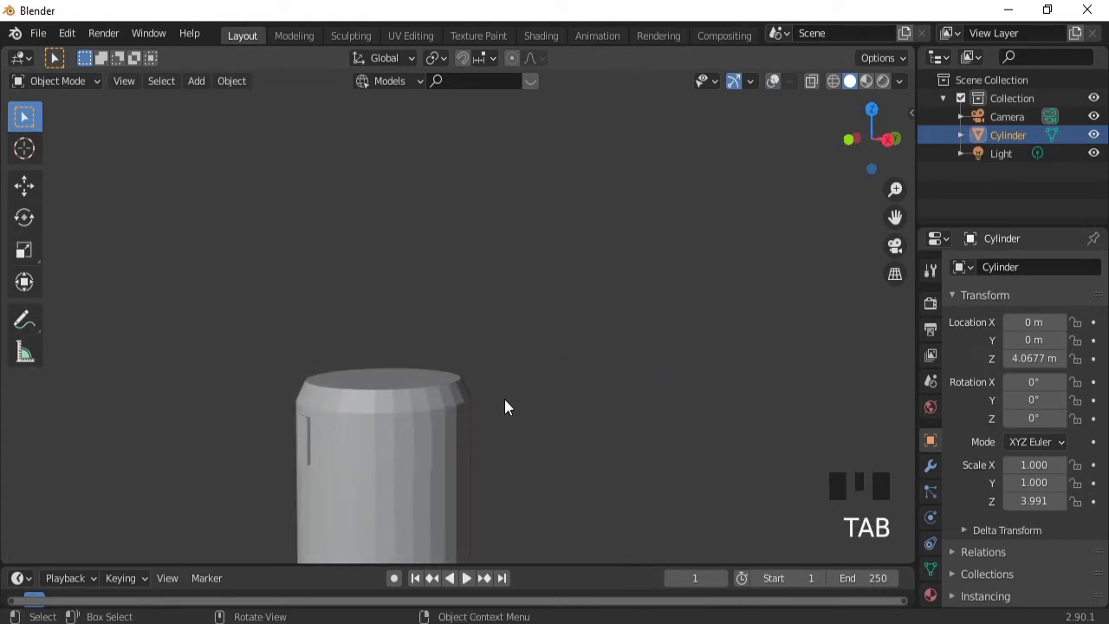
- Re-set the cylinder's origin and slide another edge loop to shape the tall rounded lamp body
left_click_drag(651, 287, 772, 79)
left_click(773, 79)
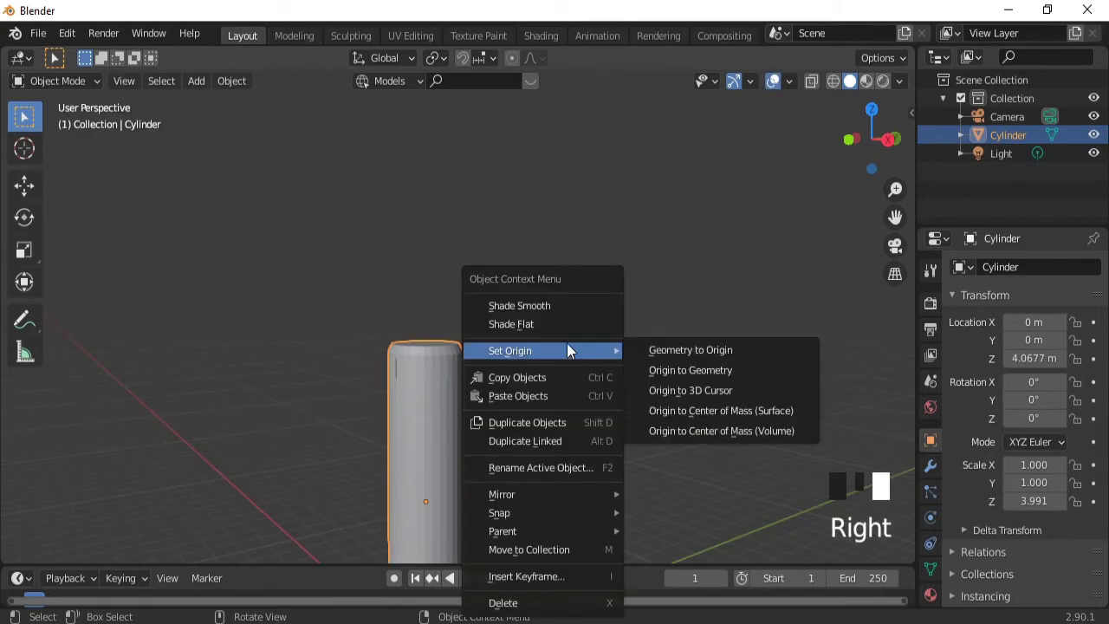
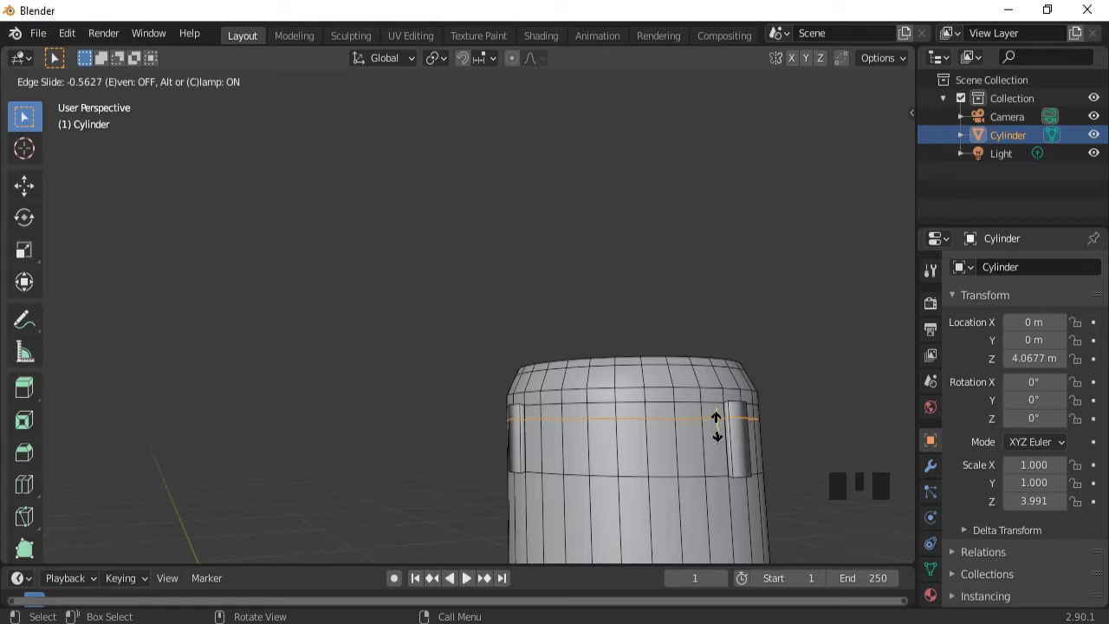
key("ctrl+r")
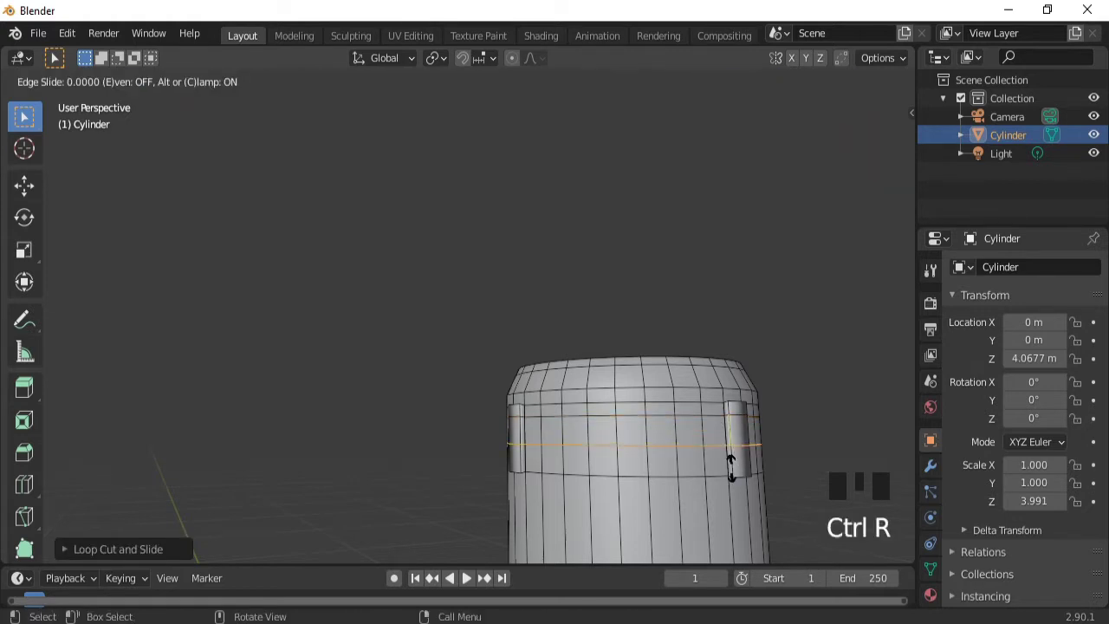
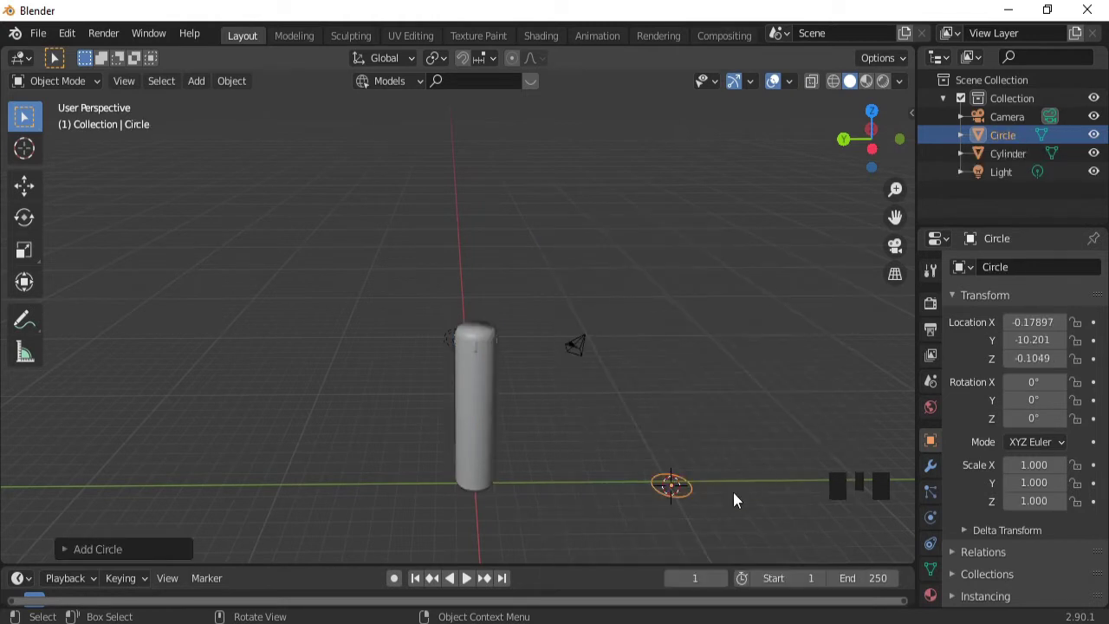
- Add a Circle mesh beside the lamp body, focus on it and fill it with a single face
key("ctrl+KP_2")
key("ctrl+KP_2")
key("ctrl+KP_2")
key("ctrl+KP_2")
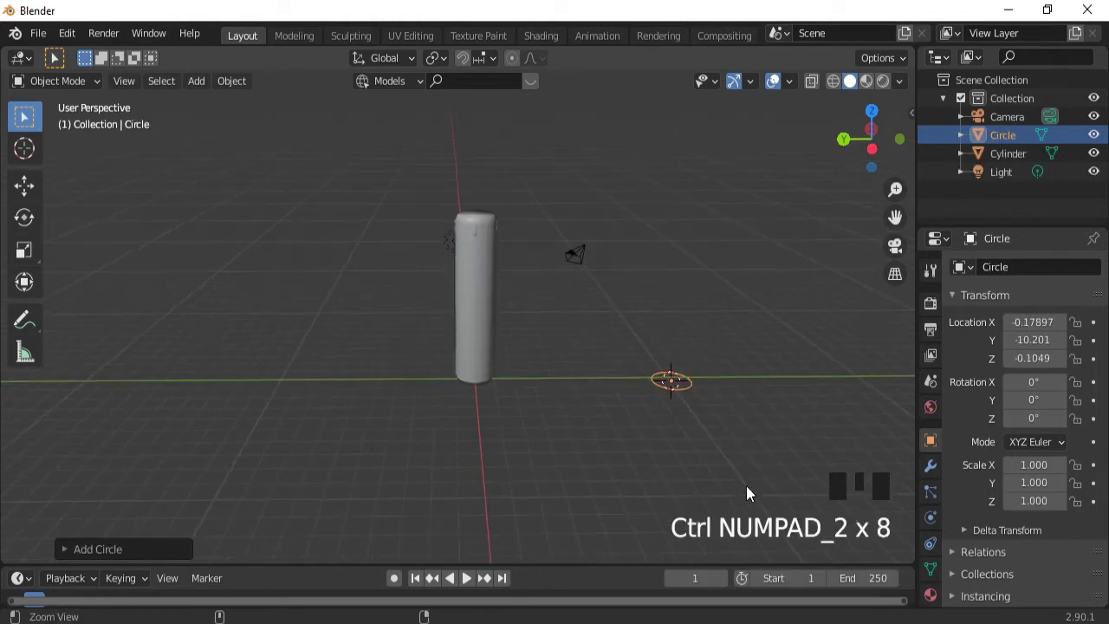
left_click_drag(751, 495, 760, 432)
key("ctrl+KP_6")
key("ctrl+KP_6")
key("ctrl+KP_6")
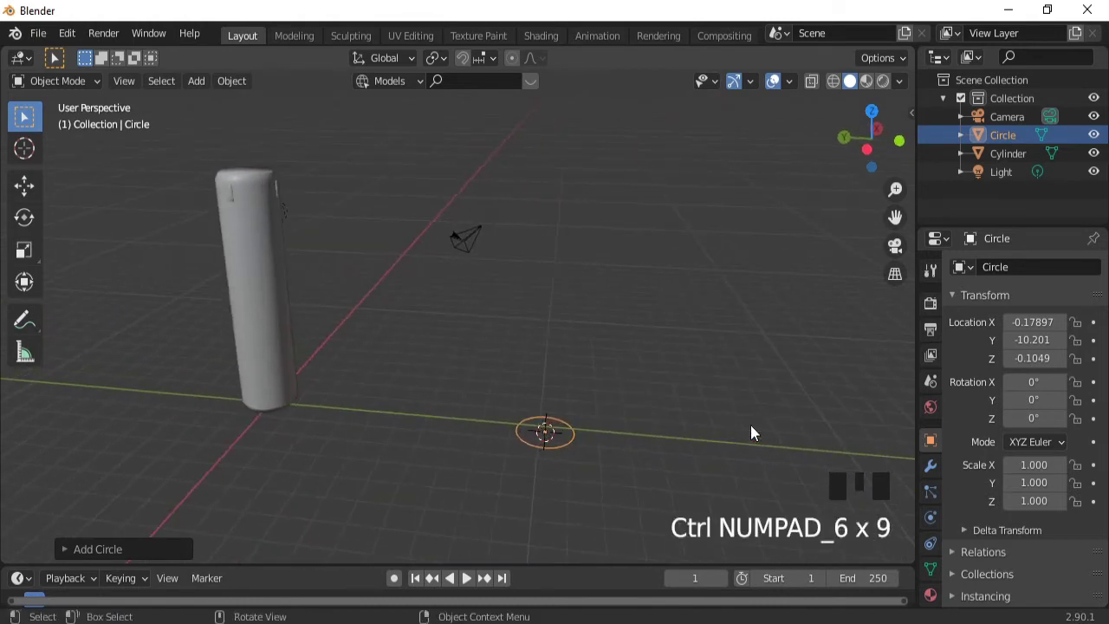
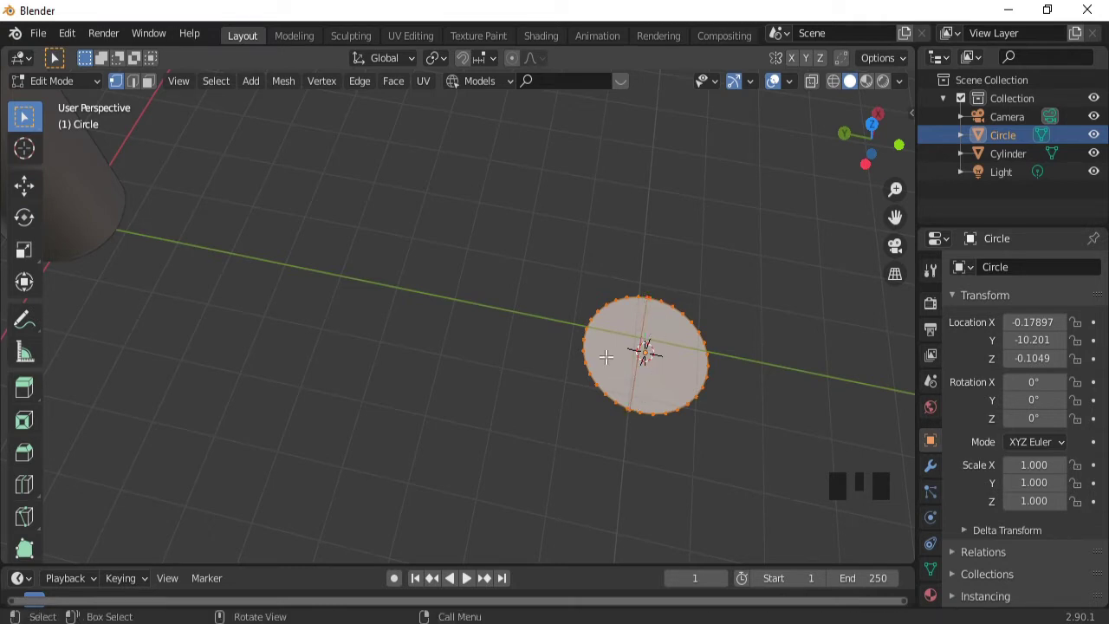
- Cut straight across the filled circle and inset its face to form a rim
key("k")
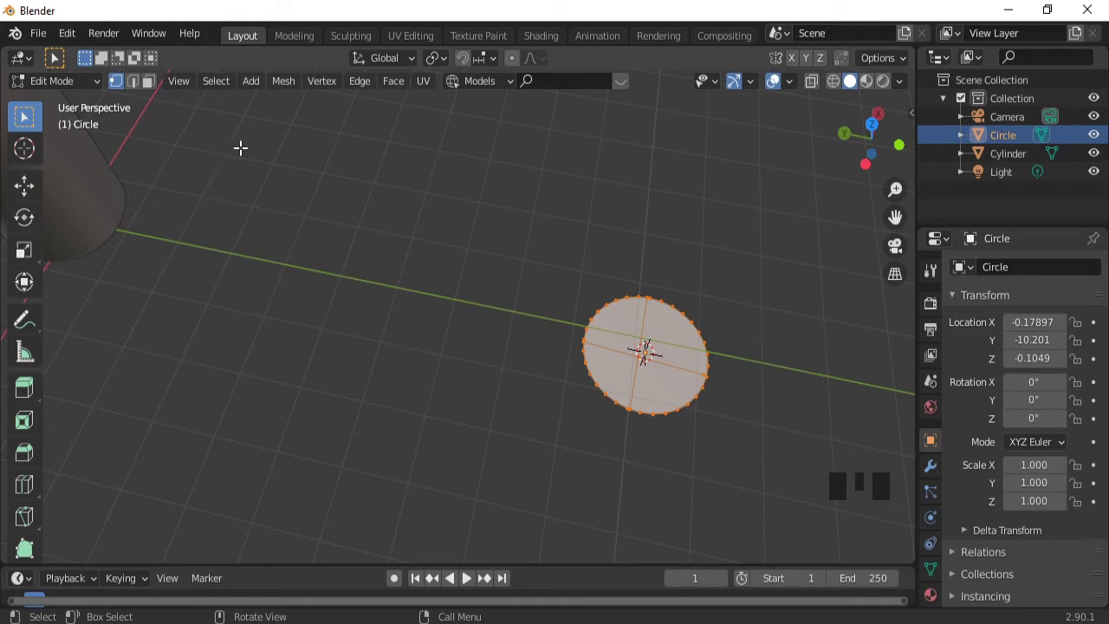
left_click(150, 91)
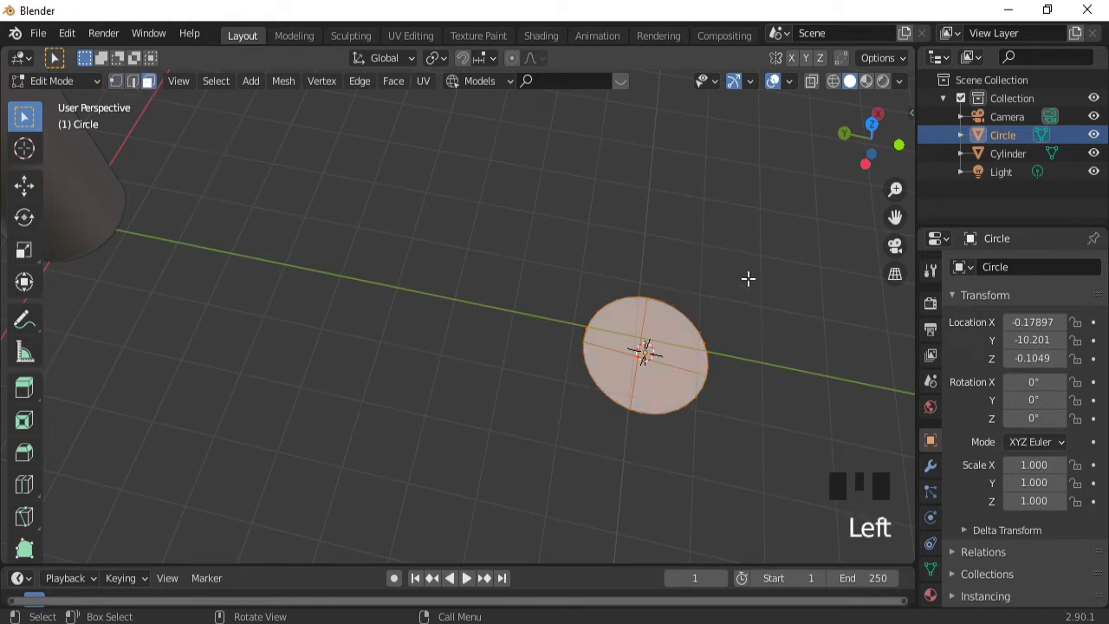
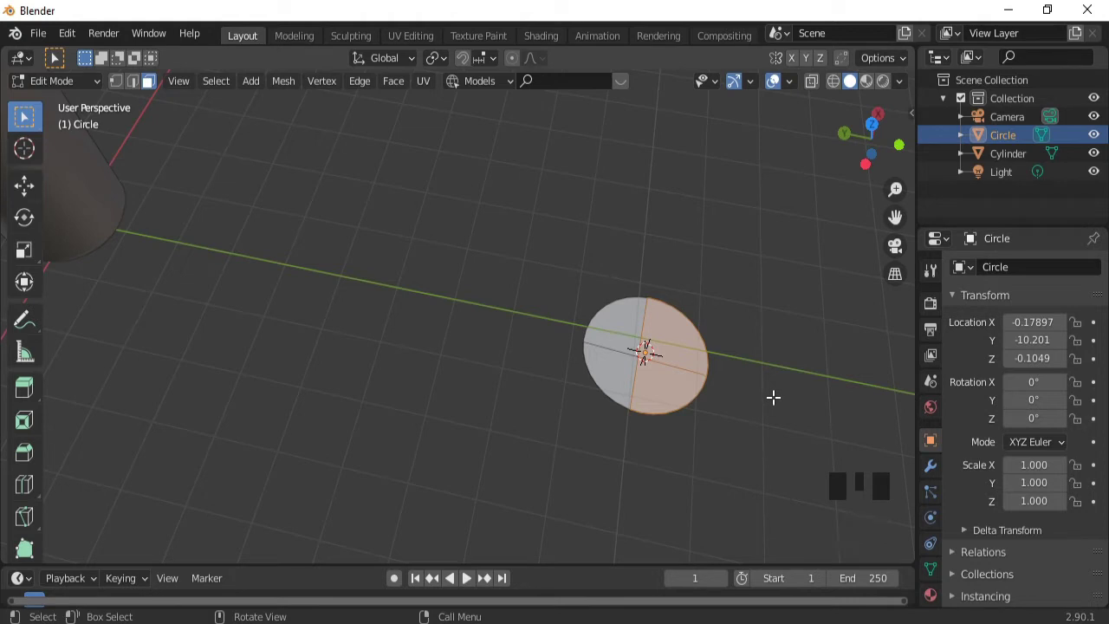
key("a")
key("i")
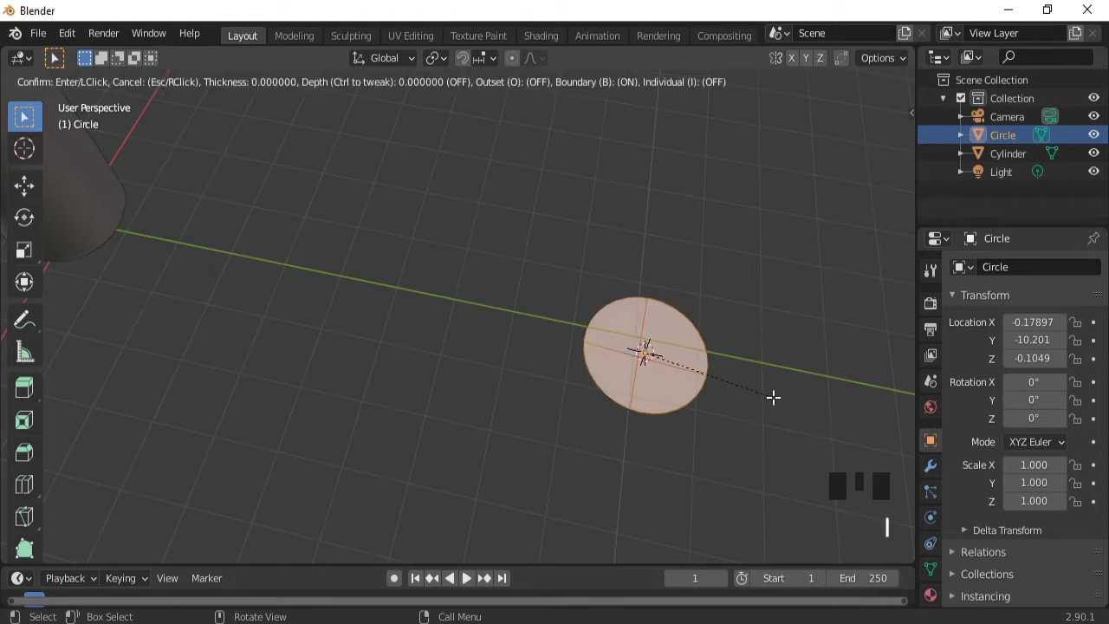
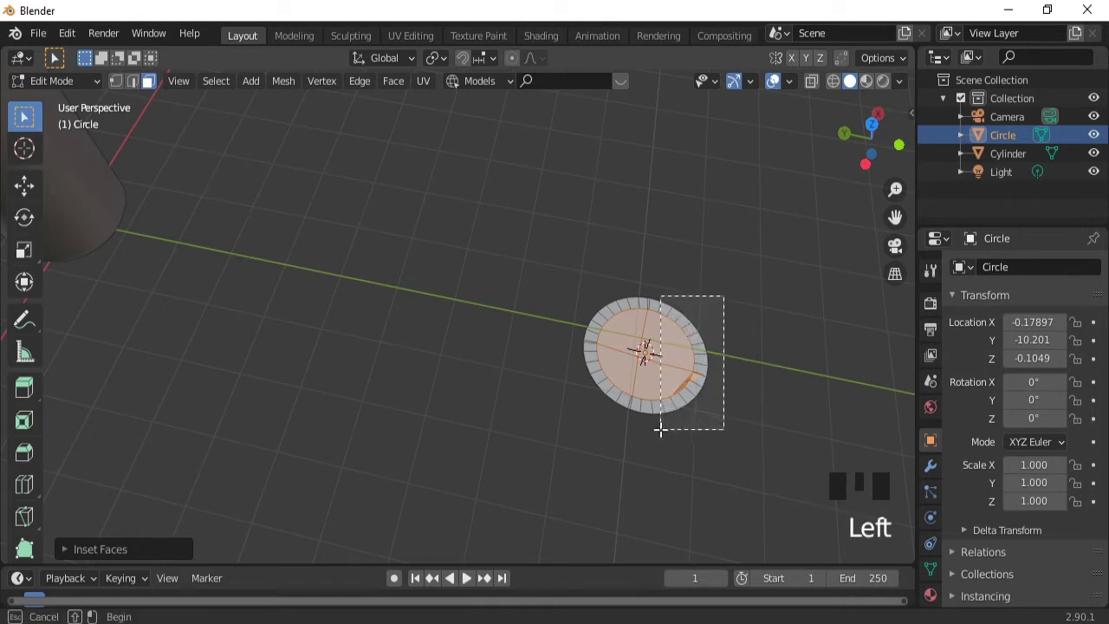
- Delete the centre and one side's faces, leaving an open C-shaped ring strip, and select it all
left_click_drag(702, 309, 680, 302)
left_click_drag(680, 301, 669, 345)
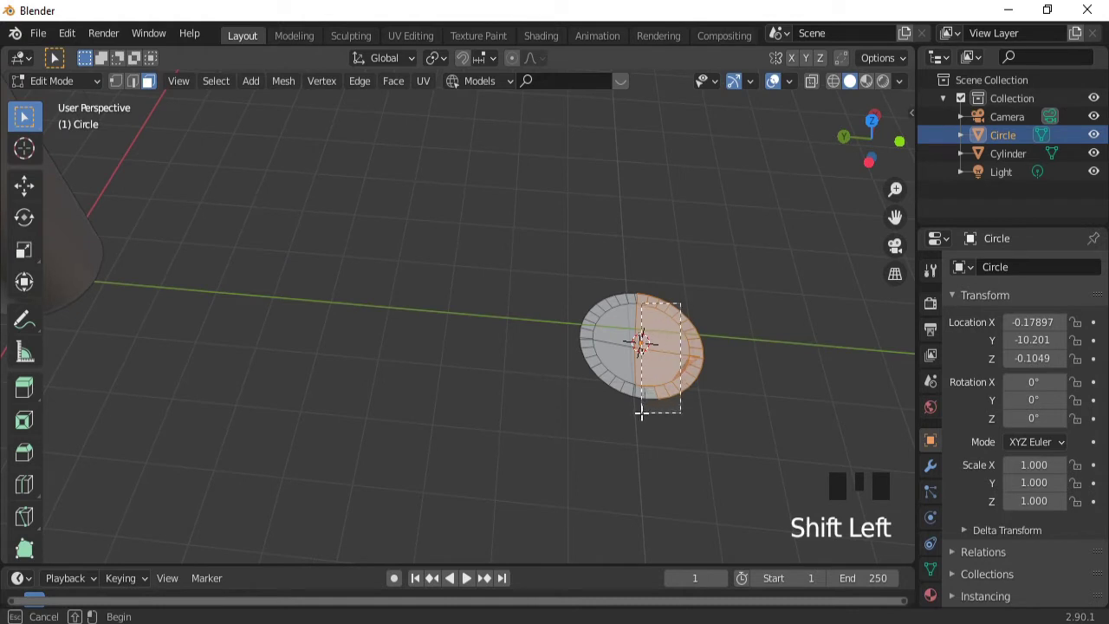
key("x")
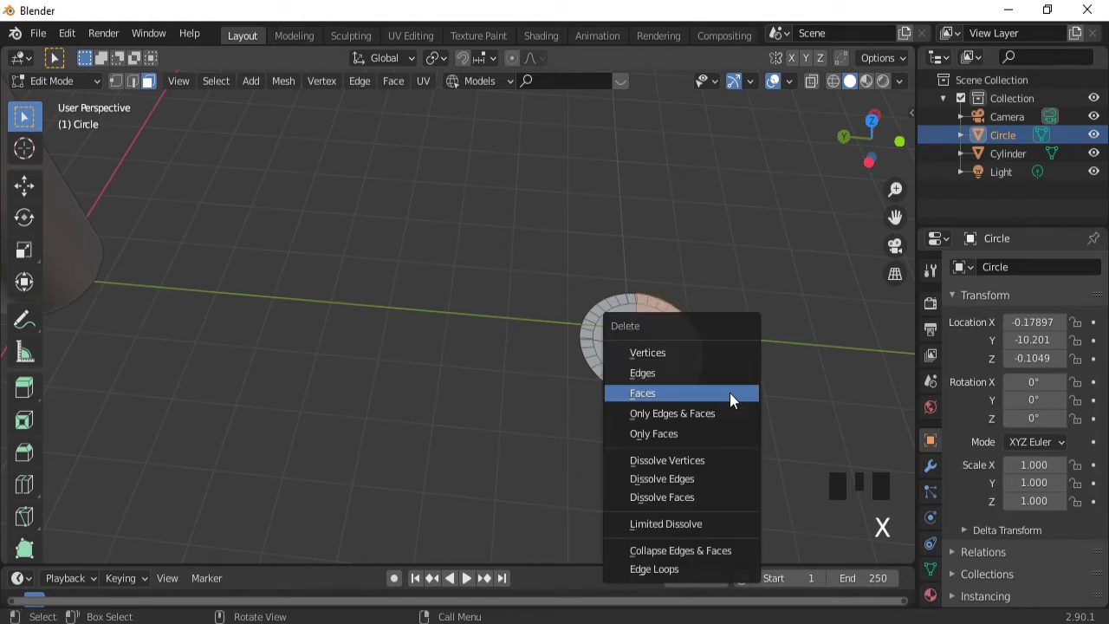
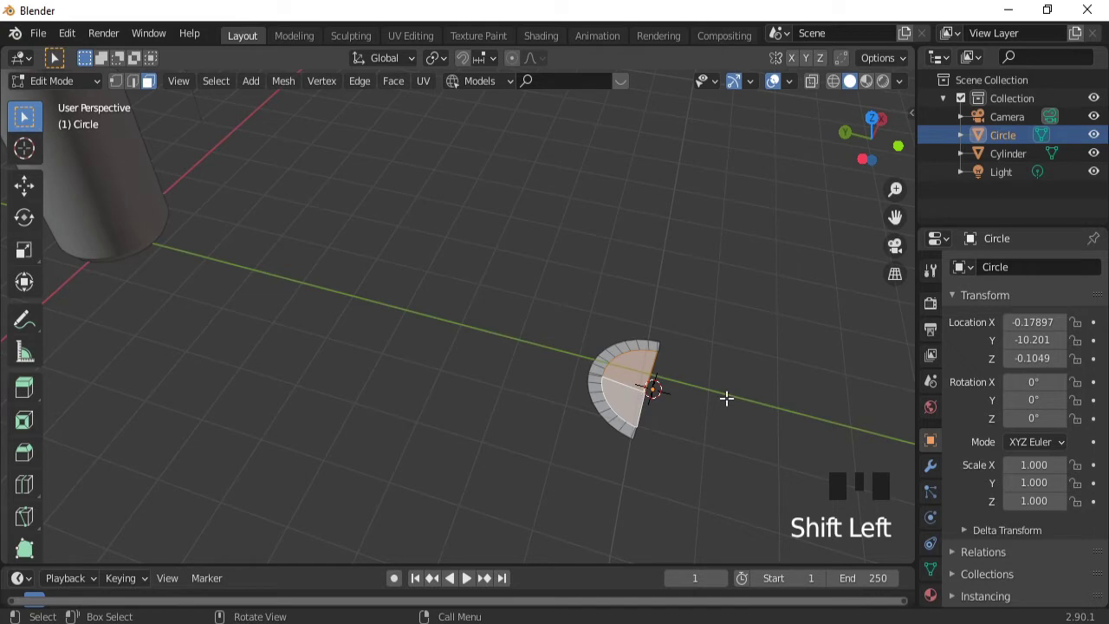
key("x")
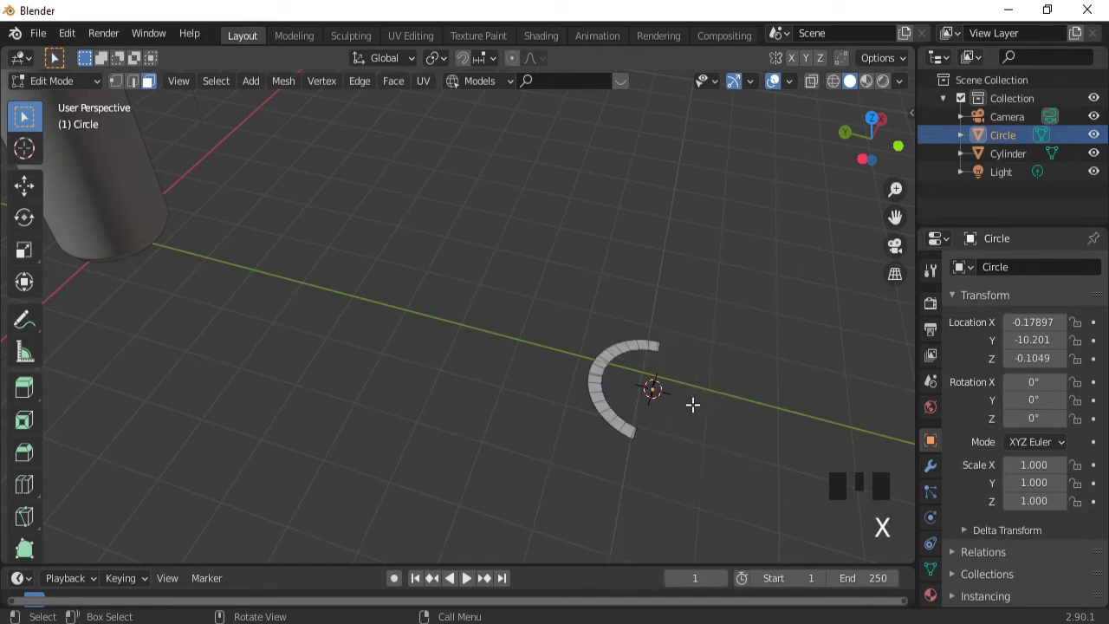
key("a")
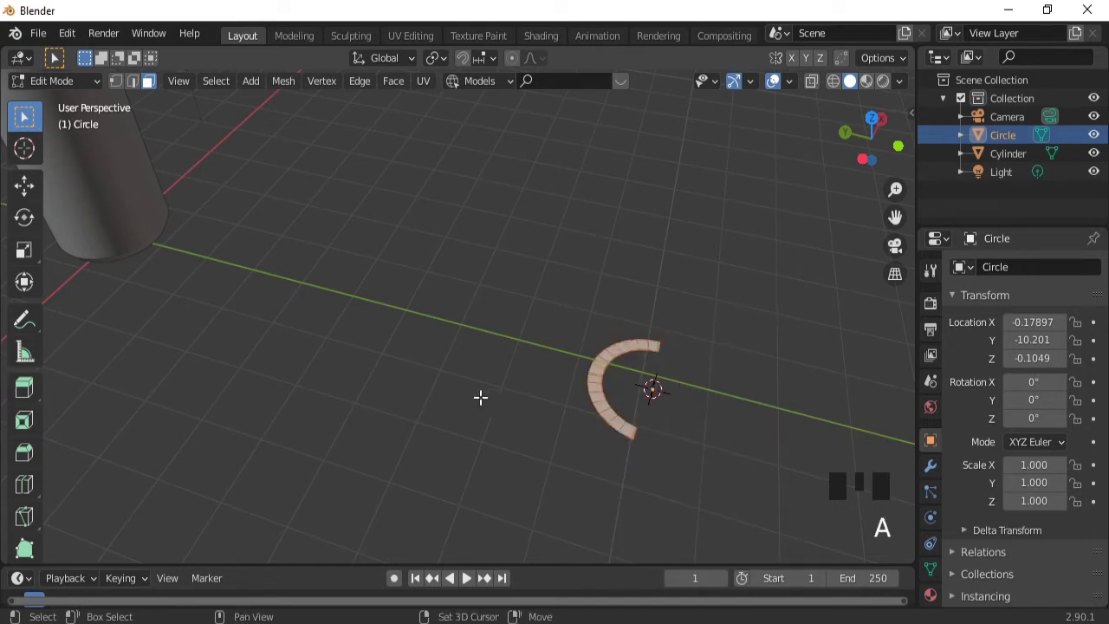
key("shift+d")
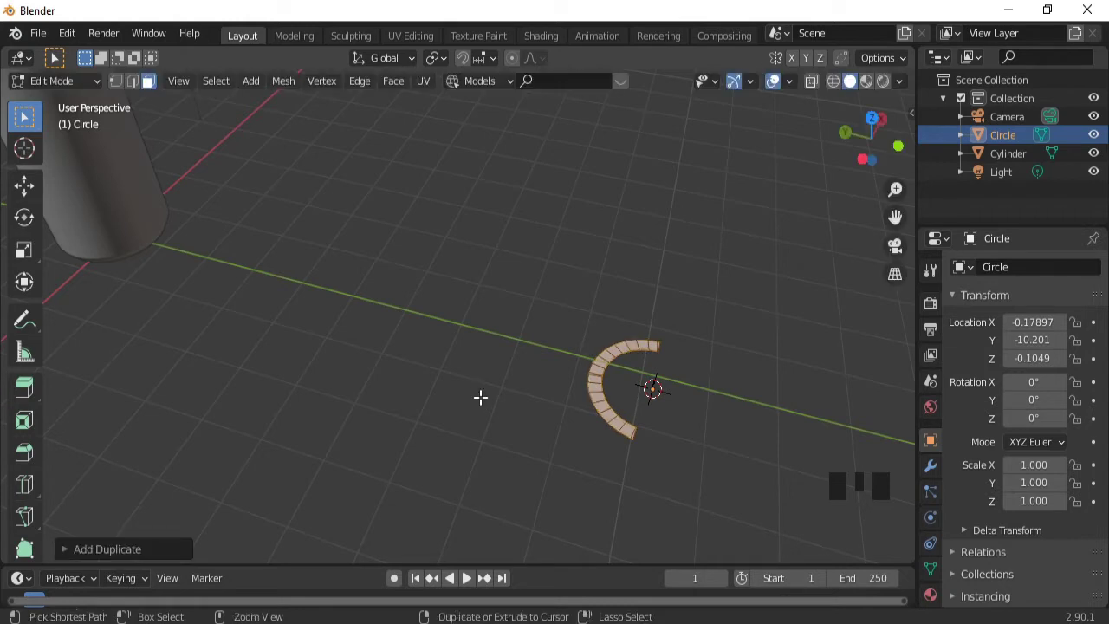
- Duplicate the C-shaped strip, move the copy above and rotate it to curve the other way
key("ctrl+z")
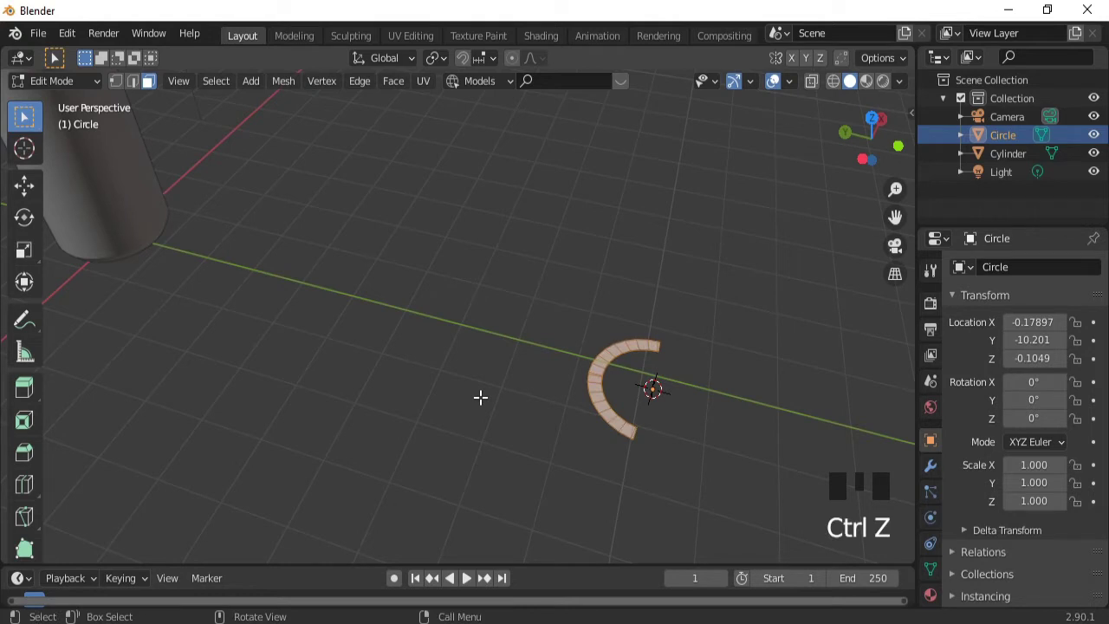
key("g")
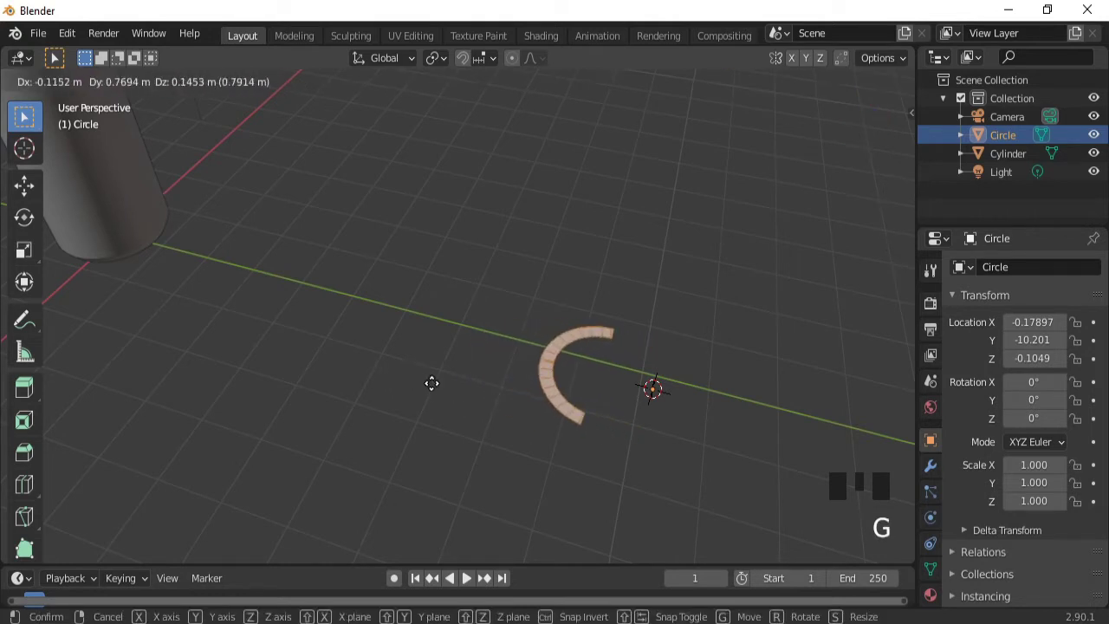
key("shift+d")
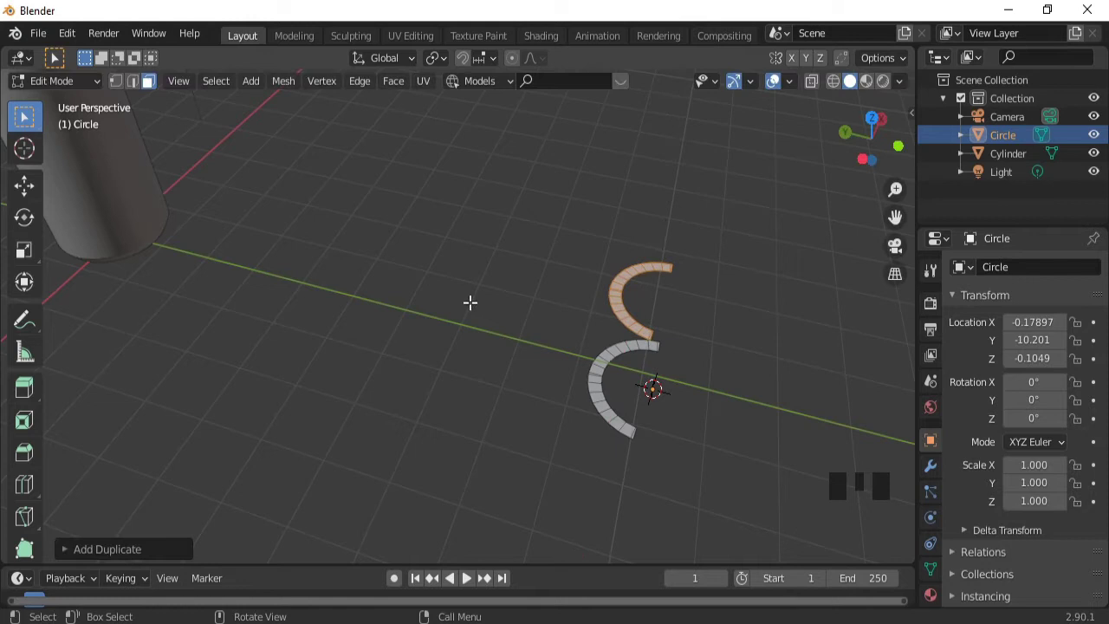
key("r")
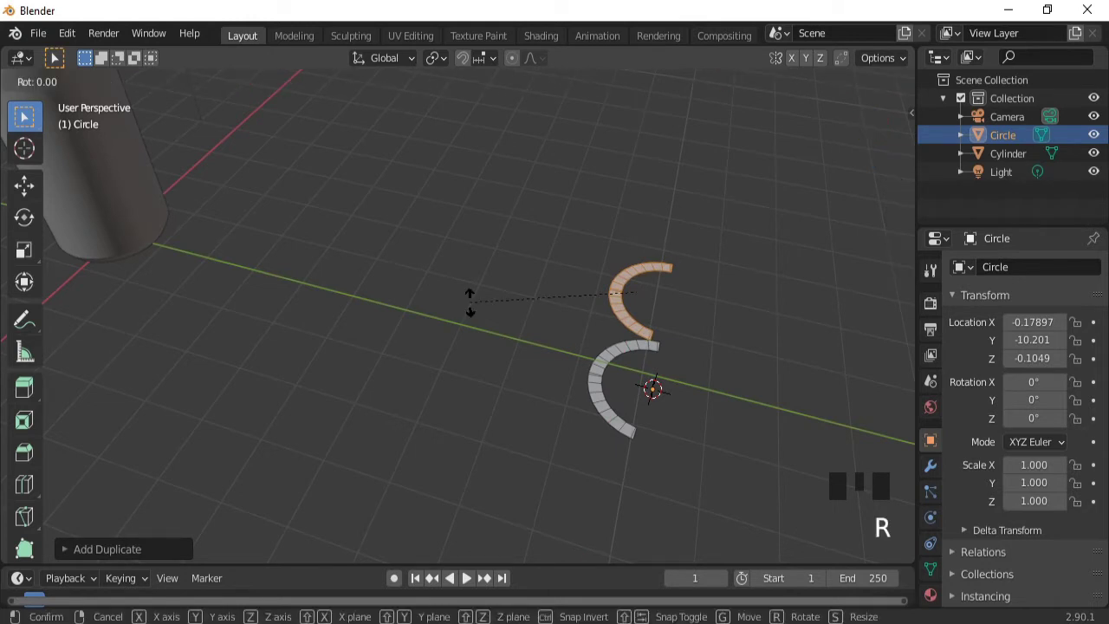
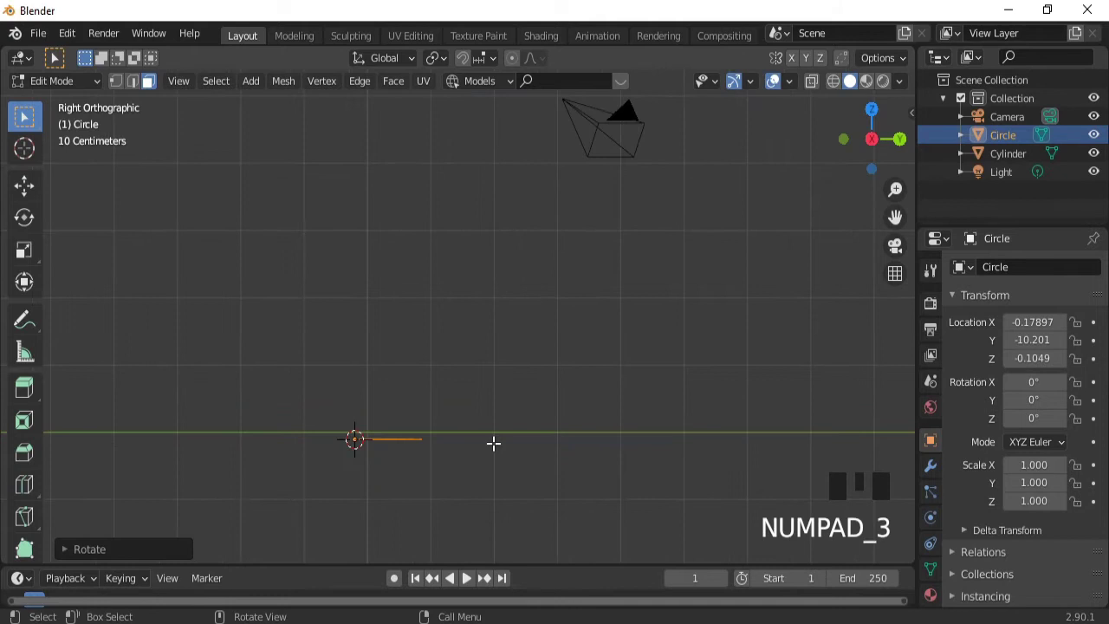
- From top view, shift the copied strip along X and Y so its end meets the original's
key("KP_7")
key("g")
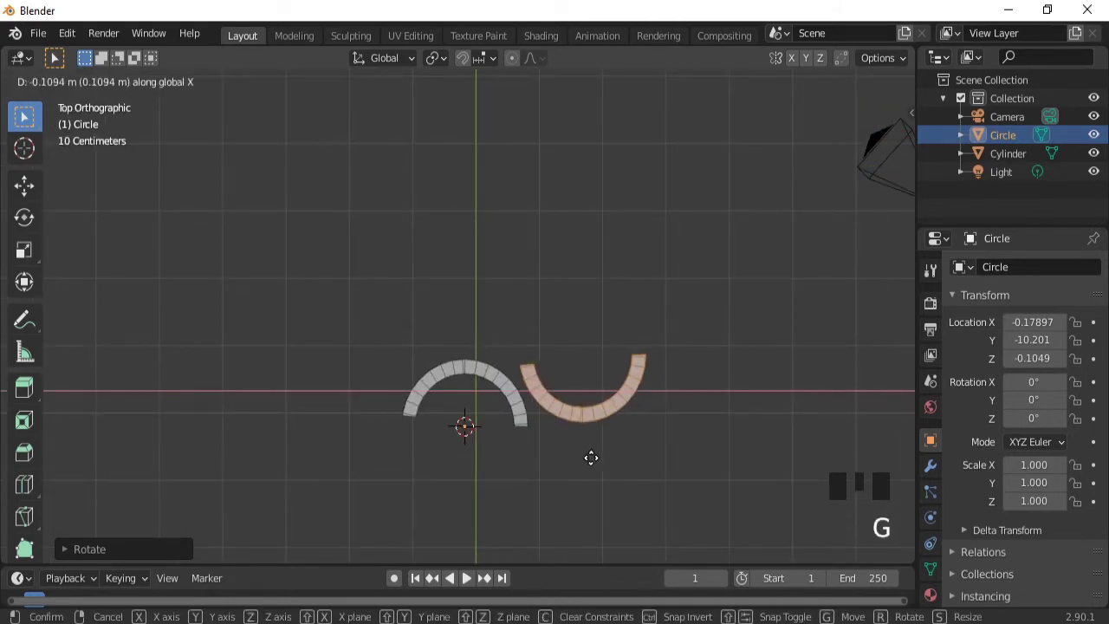
key("g")
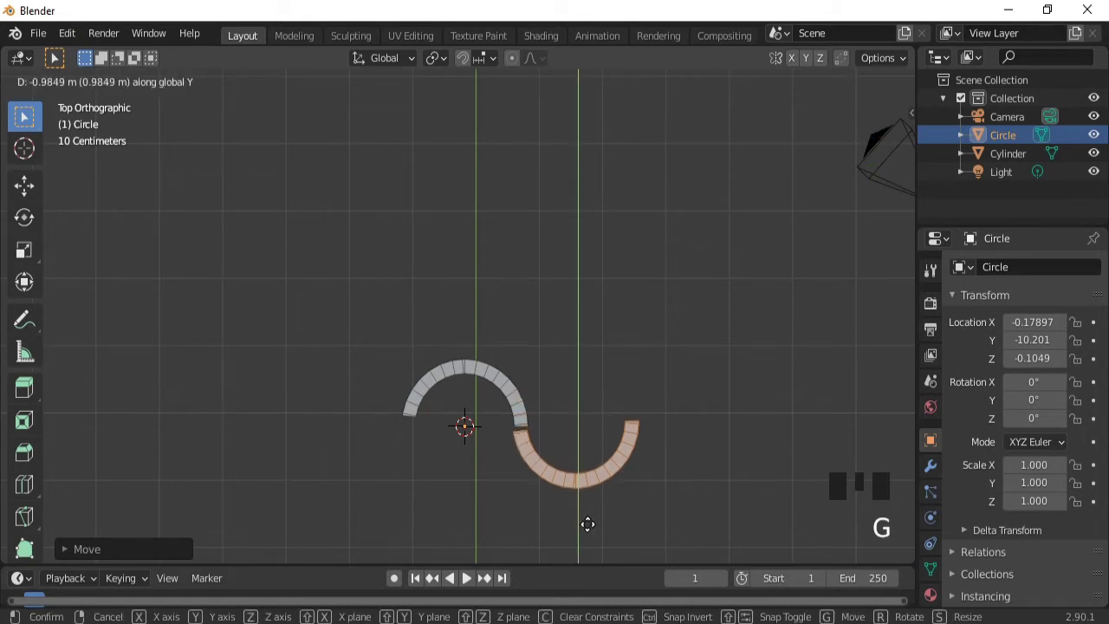
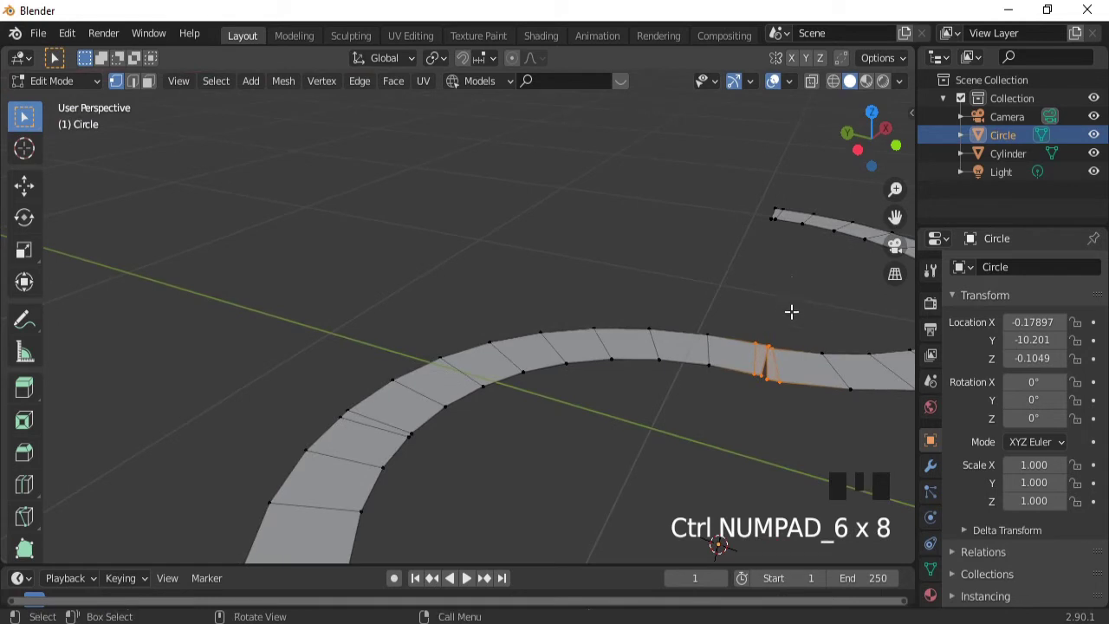
- Slide the joint vertices along Y so the two arcs join into one S-shaped hook
left_click(767, 347)
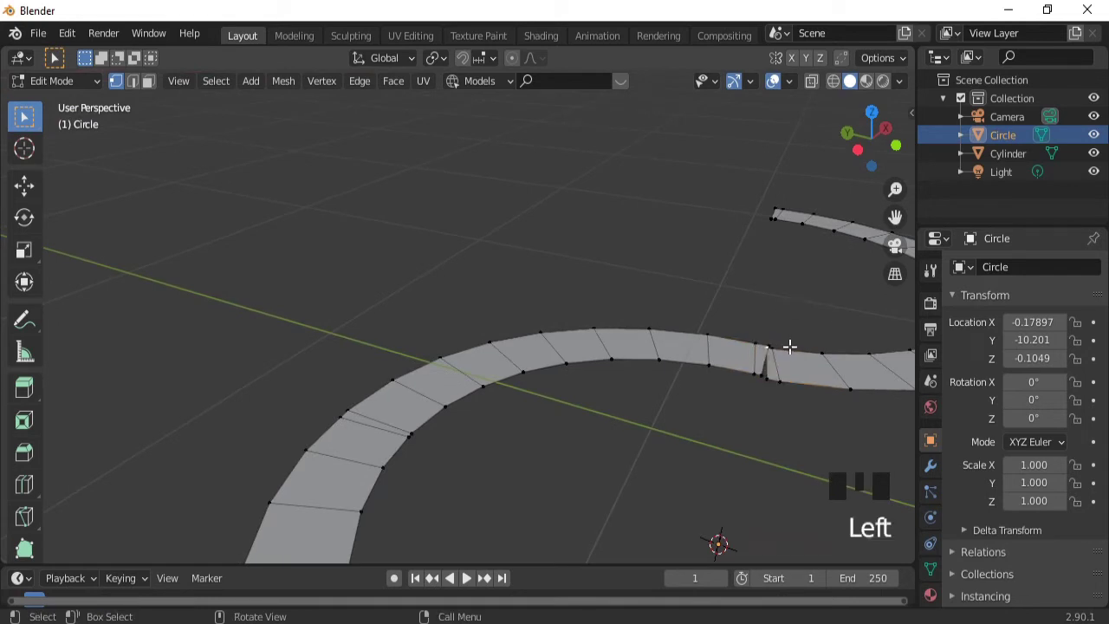
key("g")
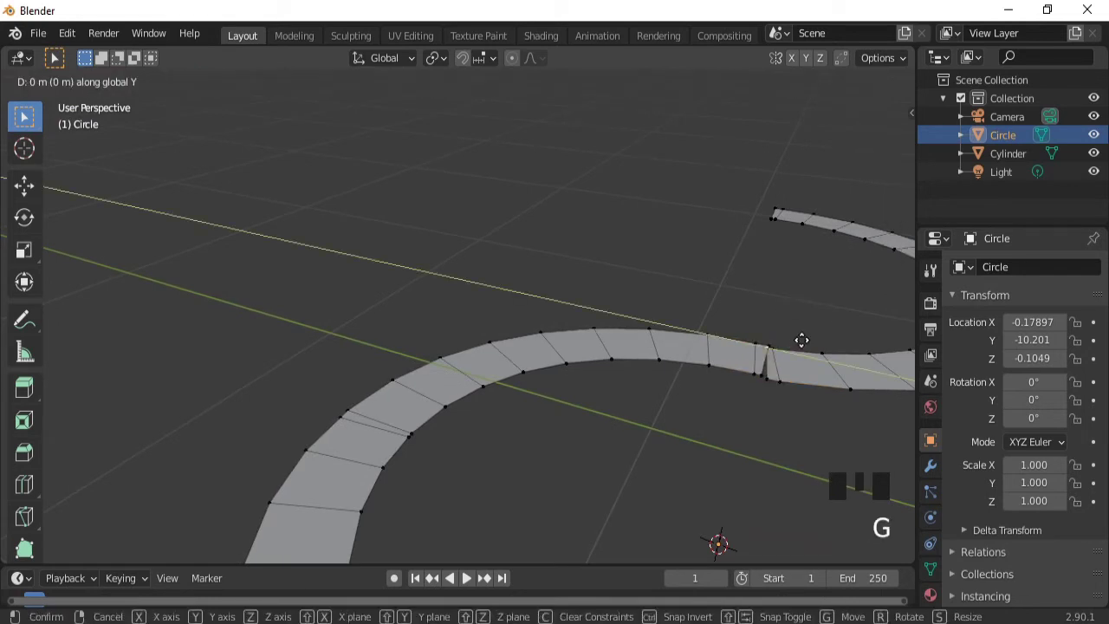
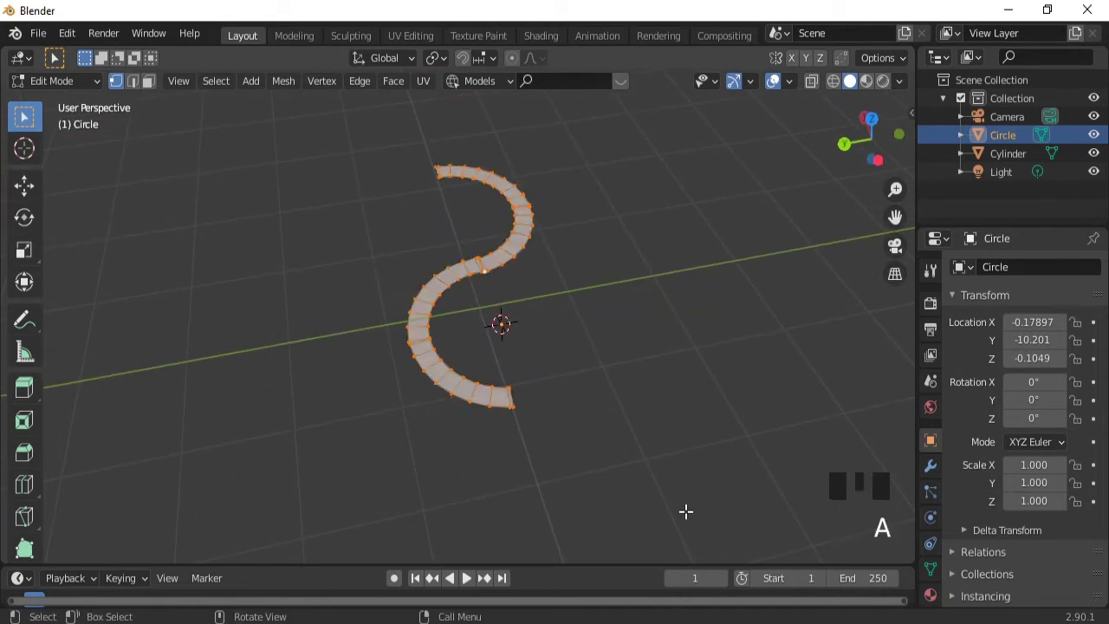
- Duplicate the S-shape rotated 90° on X and nudge the upper loop along Y into a figure-eight
key("shift+d")
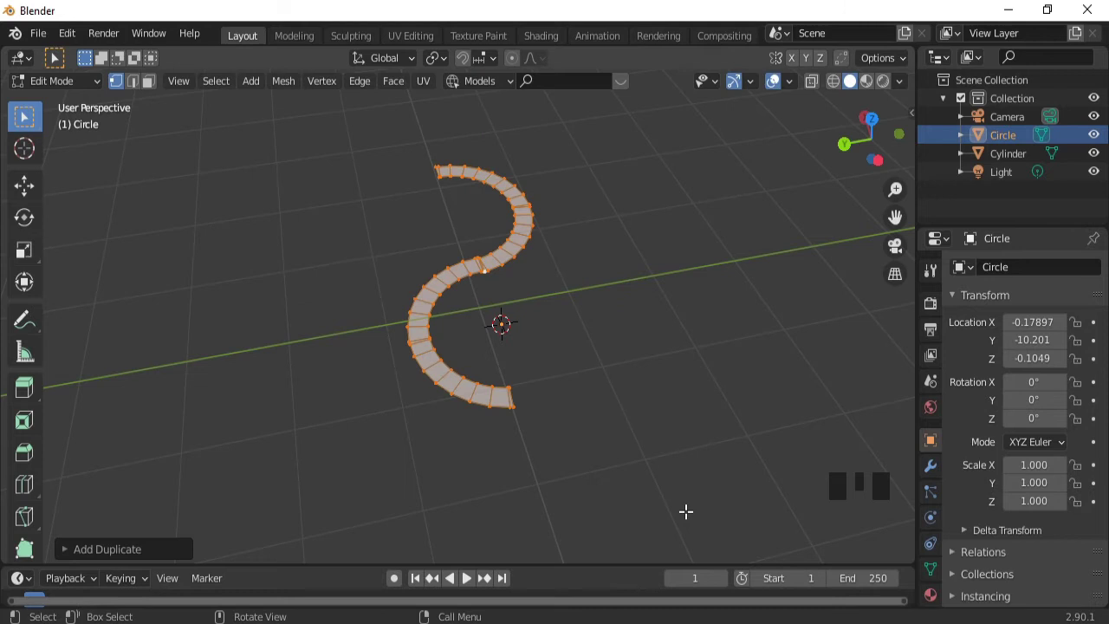
key("r")
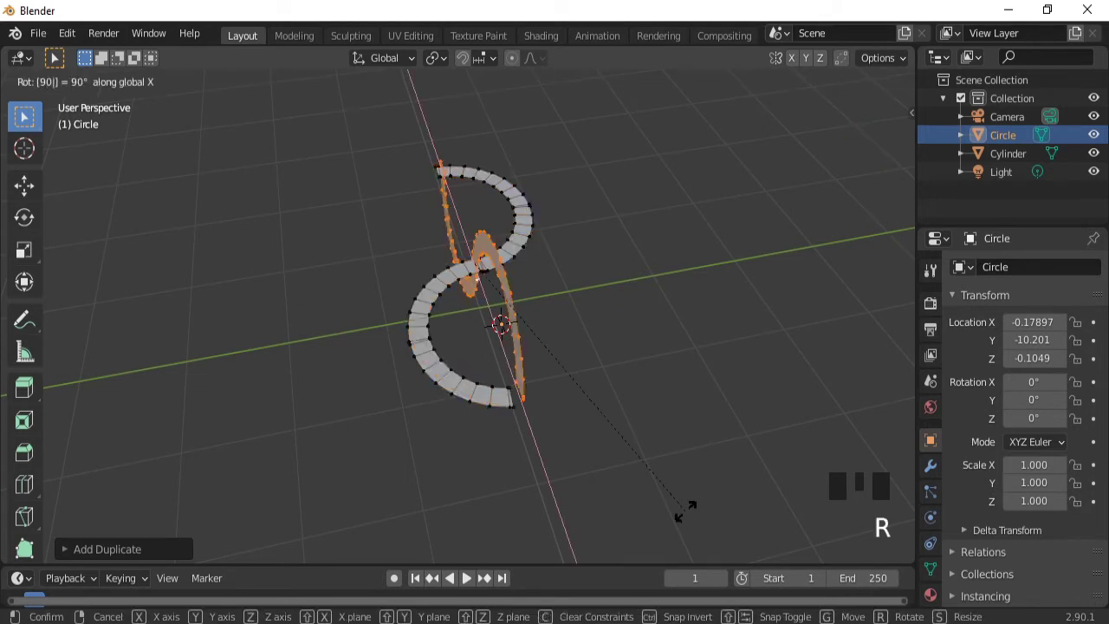
key("r")
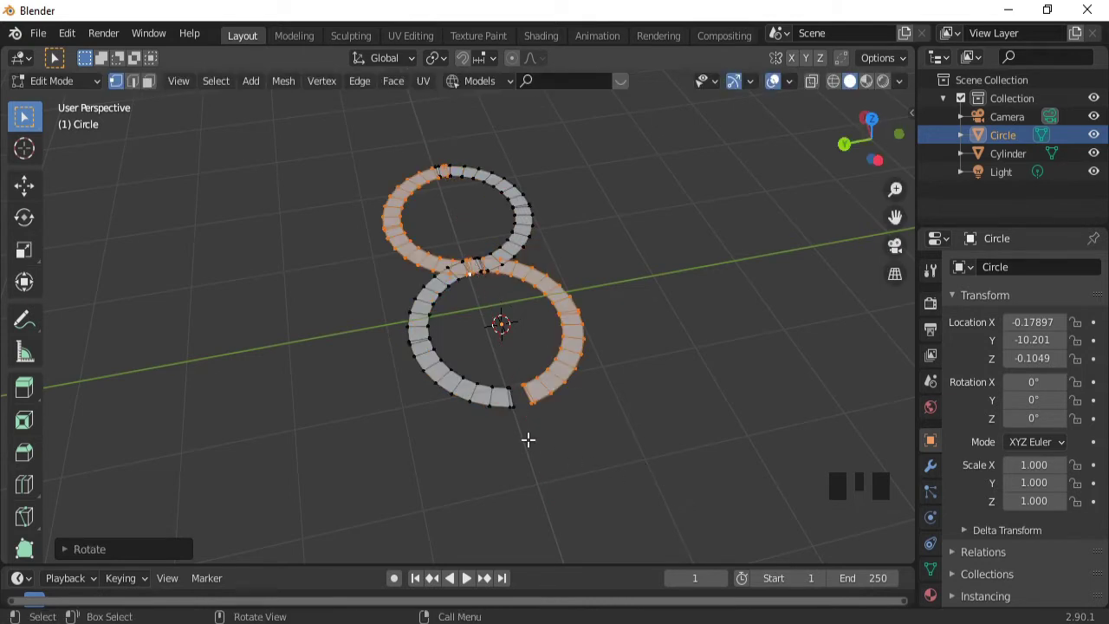
left_click_drag(627, 399, 571, 420)
key("g")
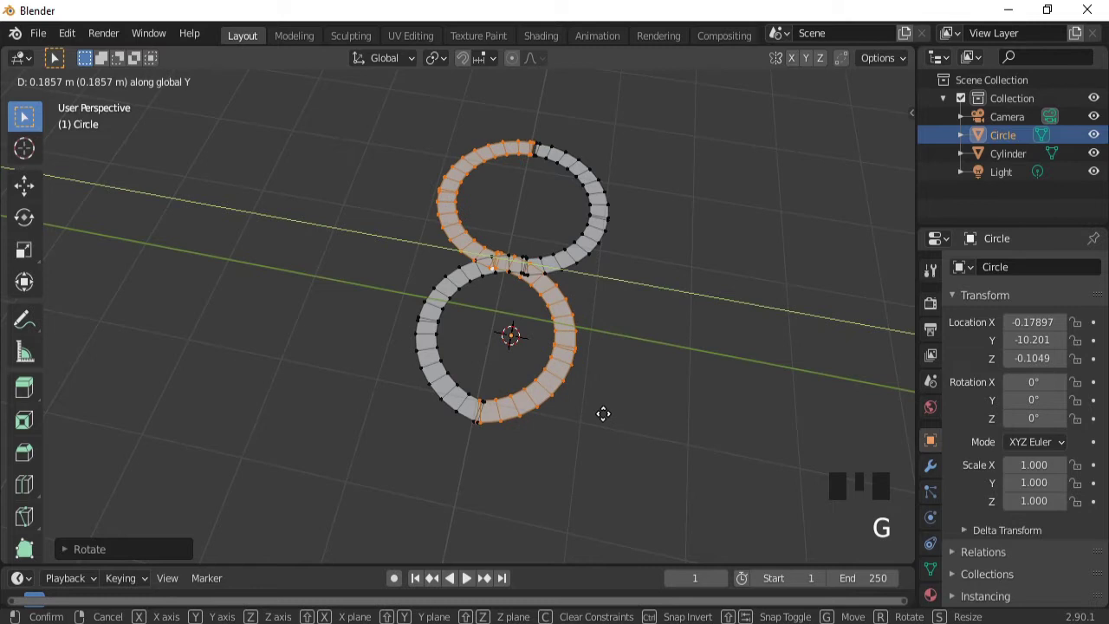
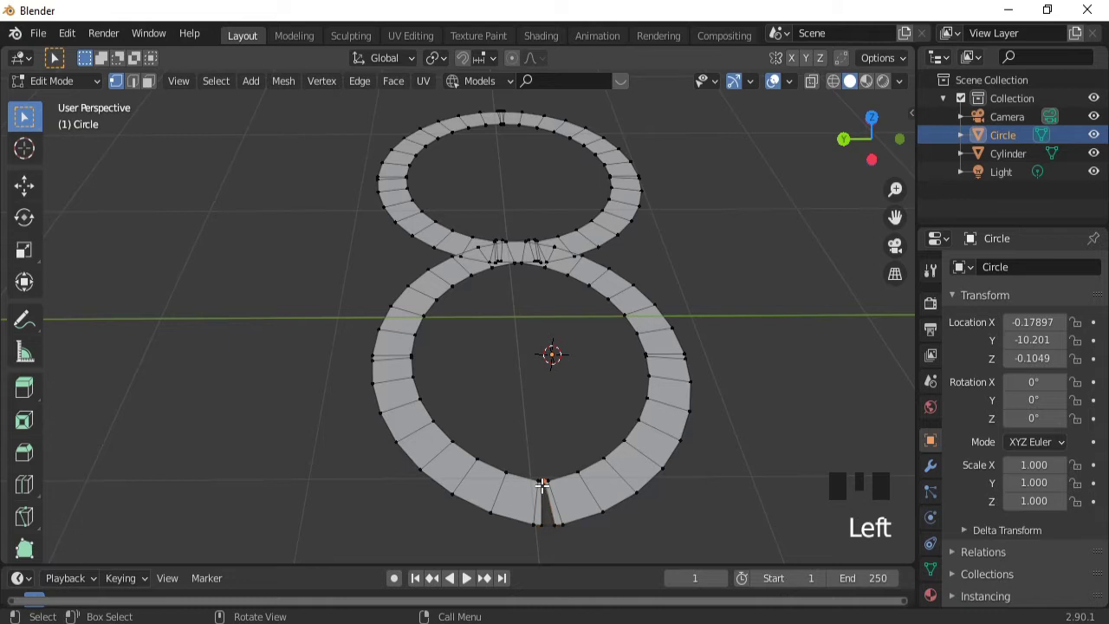
left_click(540, 479)
key("f")
left_click(553, 521)
left_click(539, 521)
key("f")
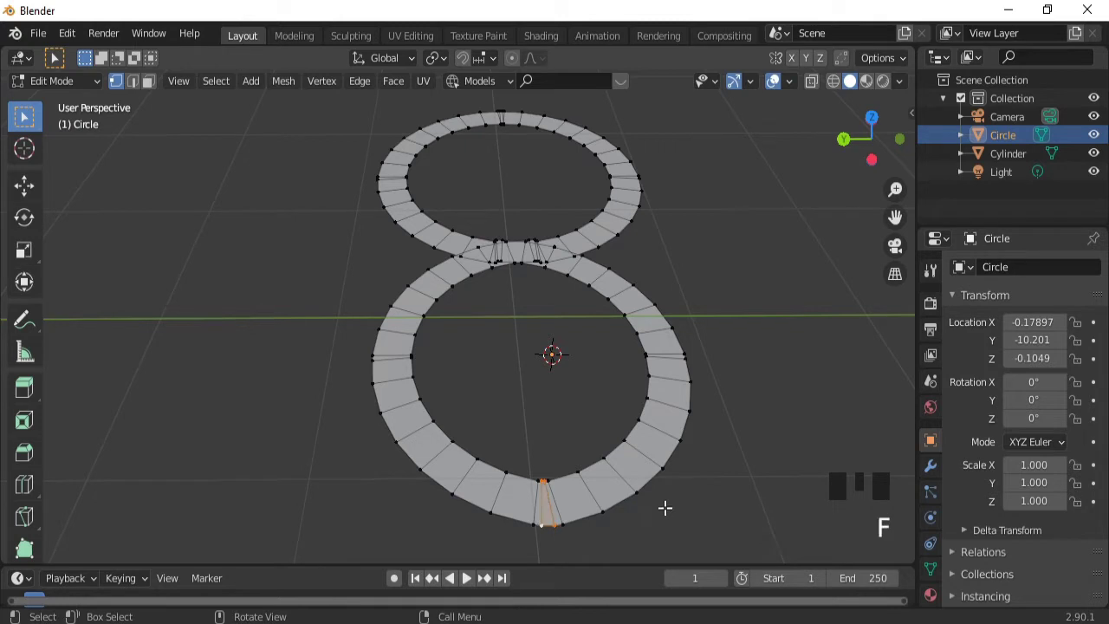
key("ctrl+KP_8")
key("ctrl+KP_8")
key("ctrl+KP_8")
left_click_drag(587, 252, 155, 93)
left_click(155, 93)
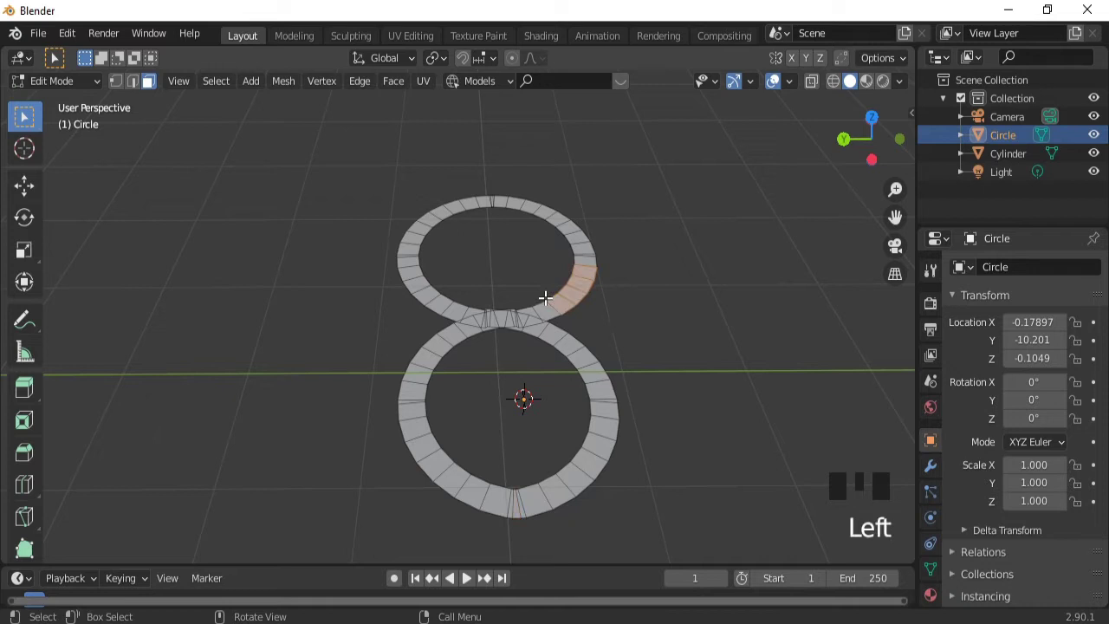
- Delete the selected faces along the lower ring, opening up the figure-eight's bottom loop
key("x")
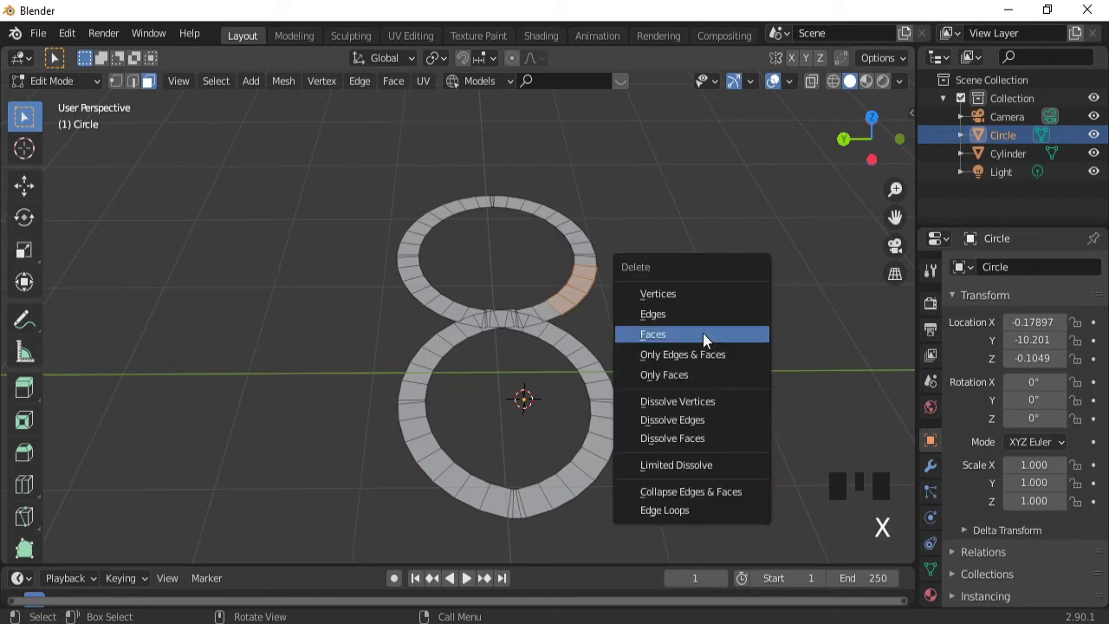
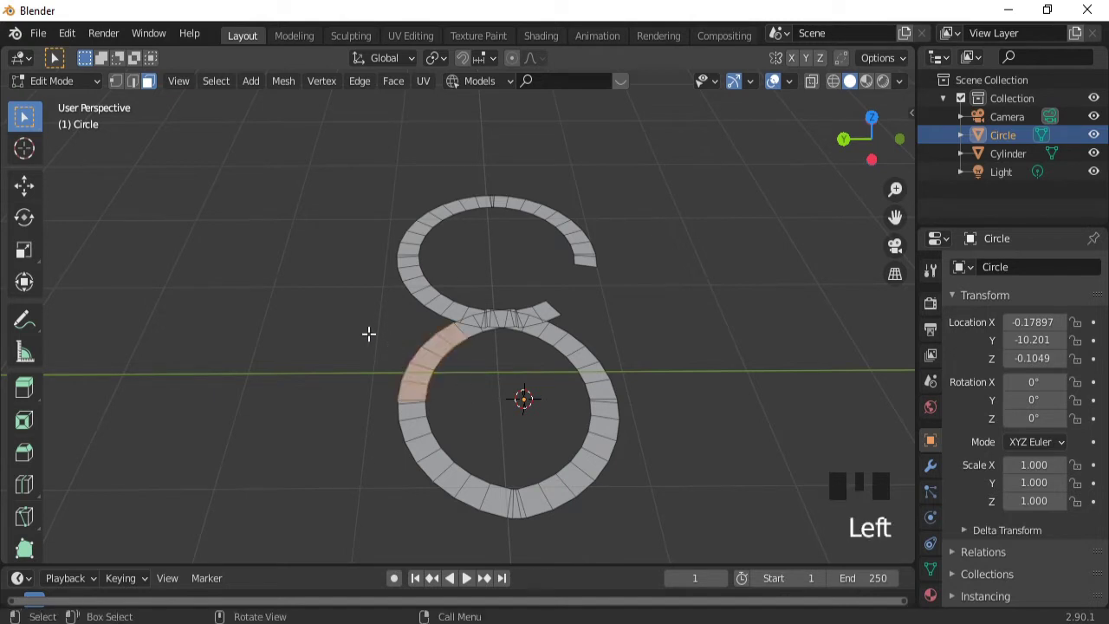
key("x")
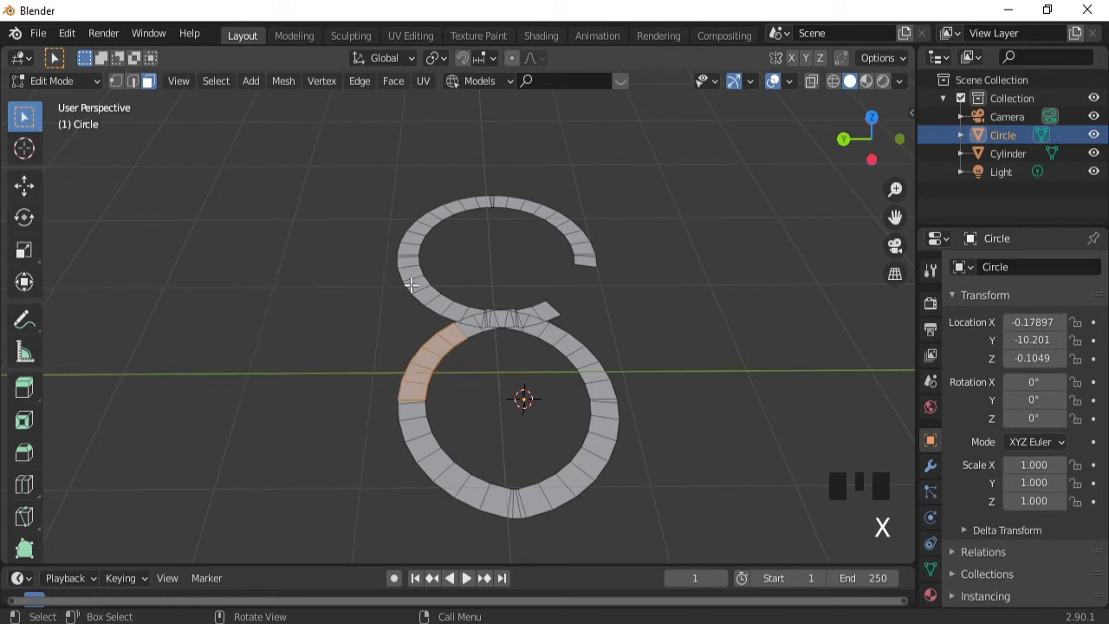
left_click(405, 319)
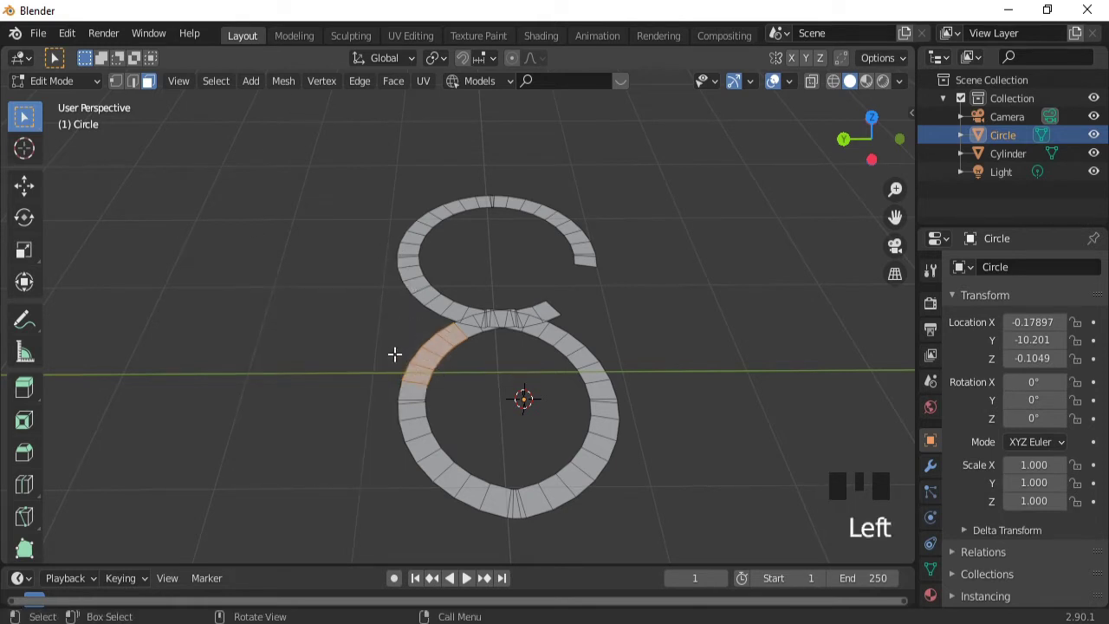
key("x")
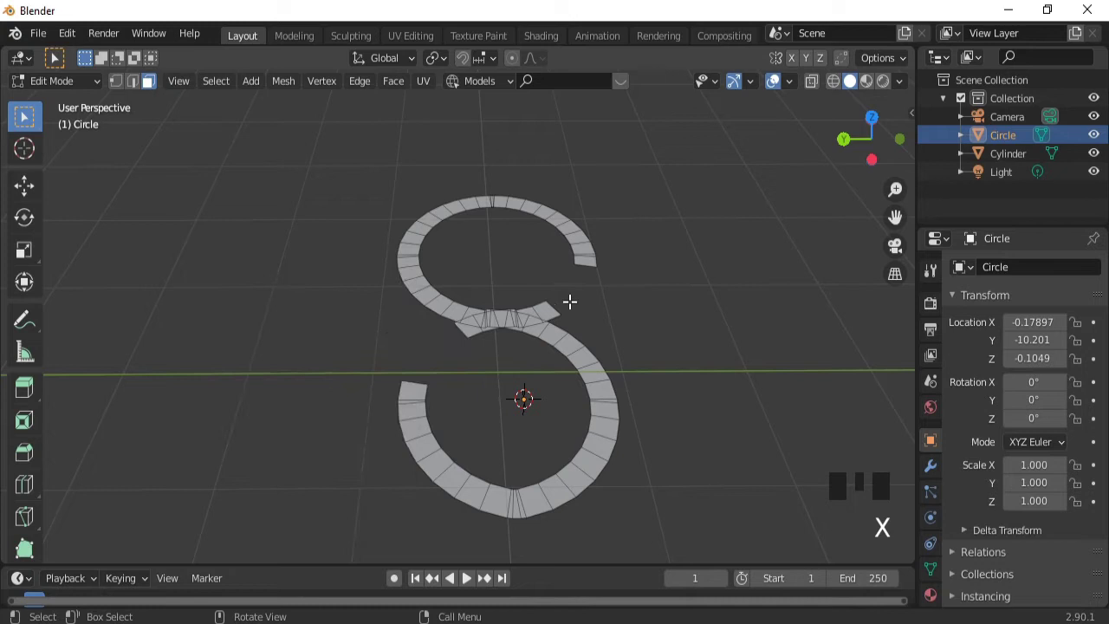
left_click(546, 304)
- Delete the overlapping faces where the two rings join, leaving an S-shaped hook
key("x")
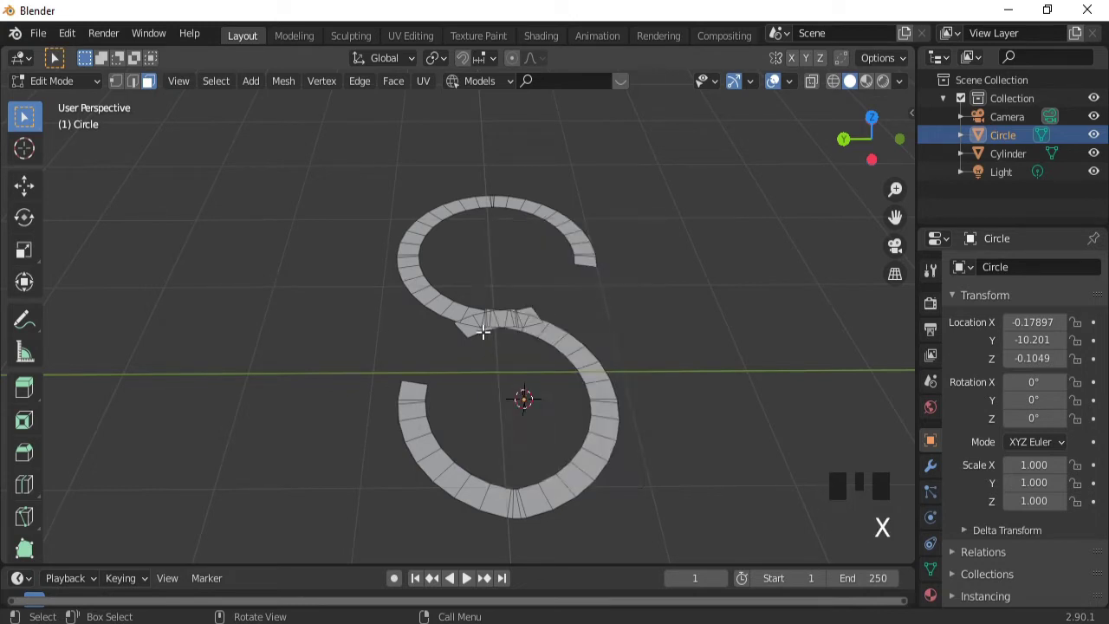
left_click(472, 331)
key("x")
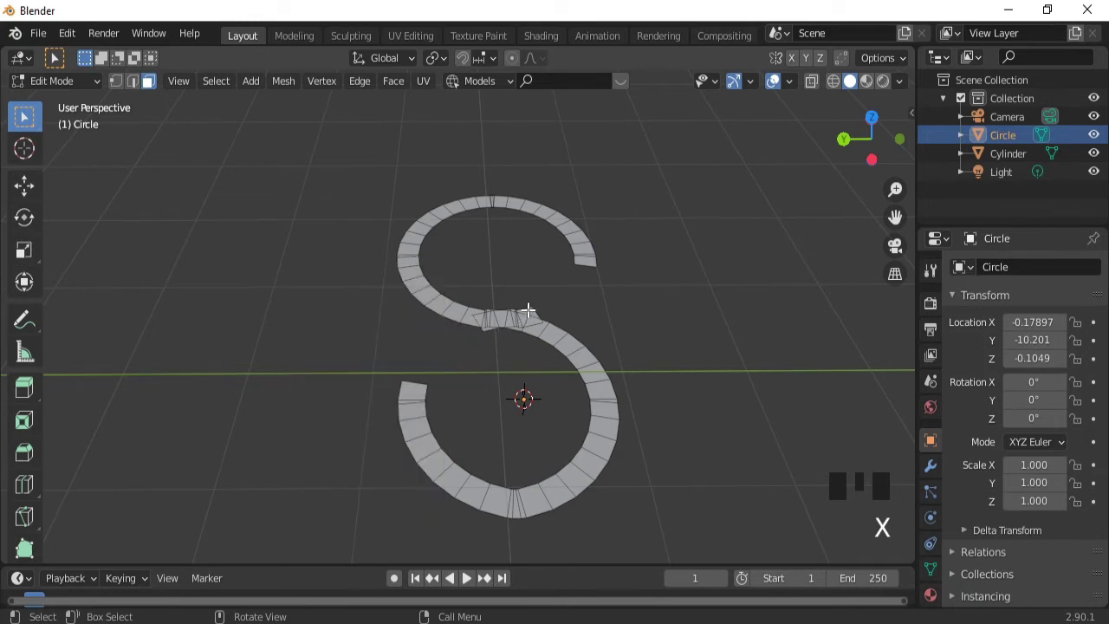
left_click(528, 307)
key("x")
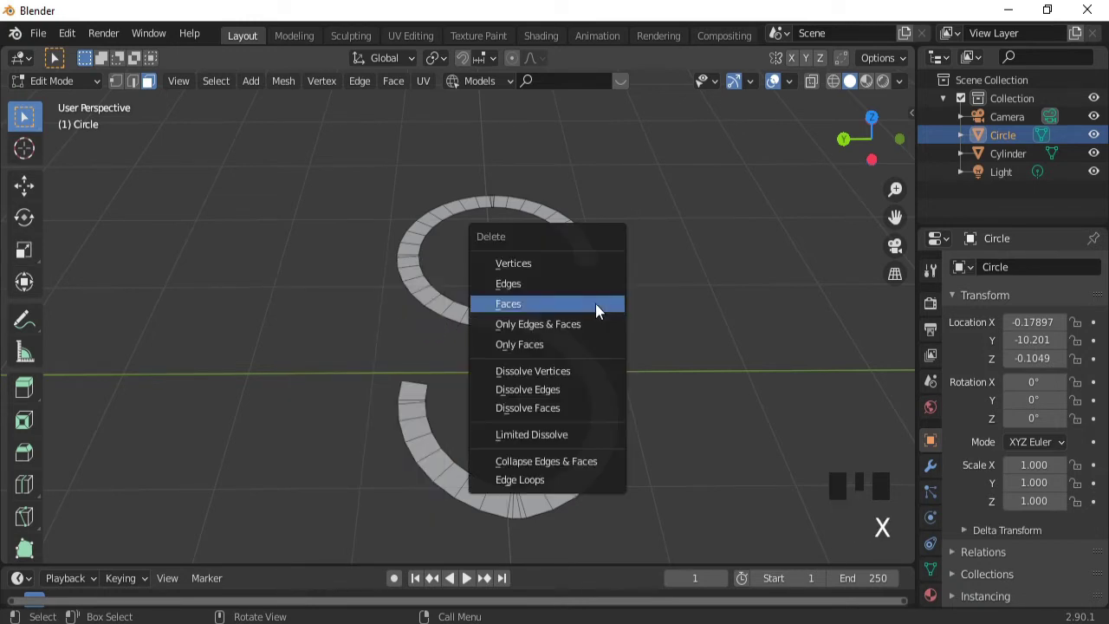
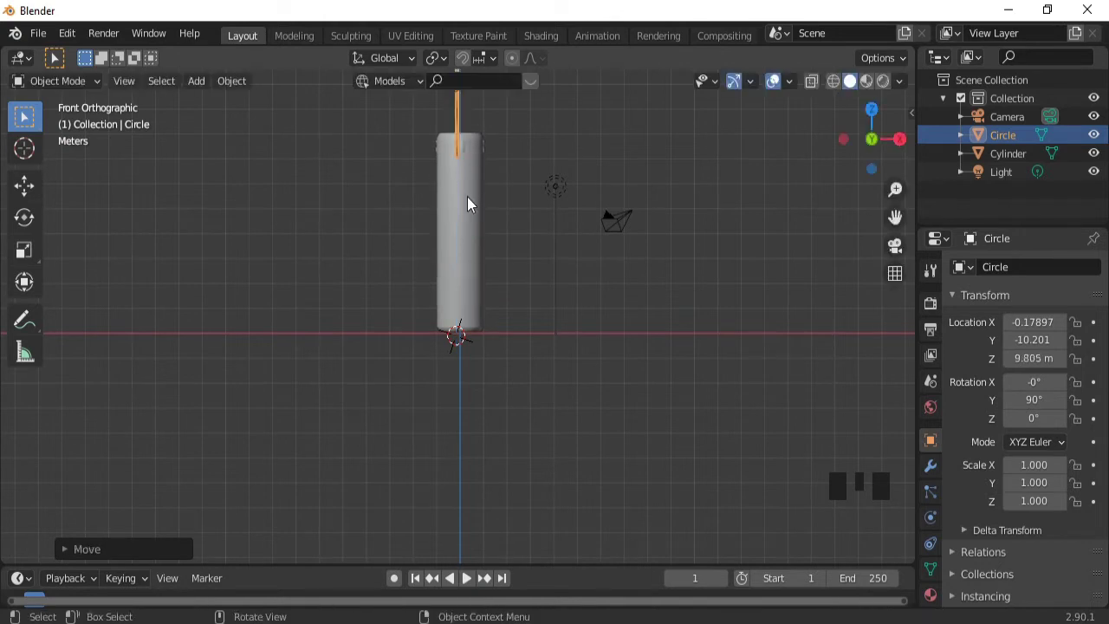
- Rotate the S-hook 90° about Z and move it along Y in line with the lamp cylinder
key("r")
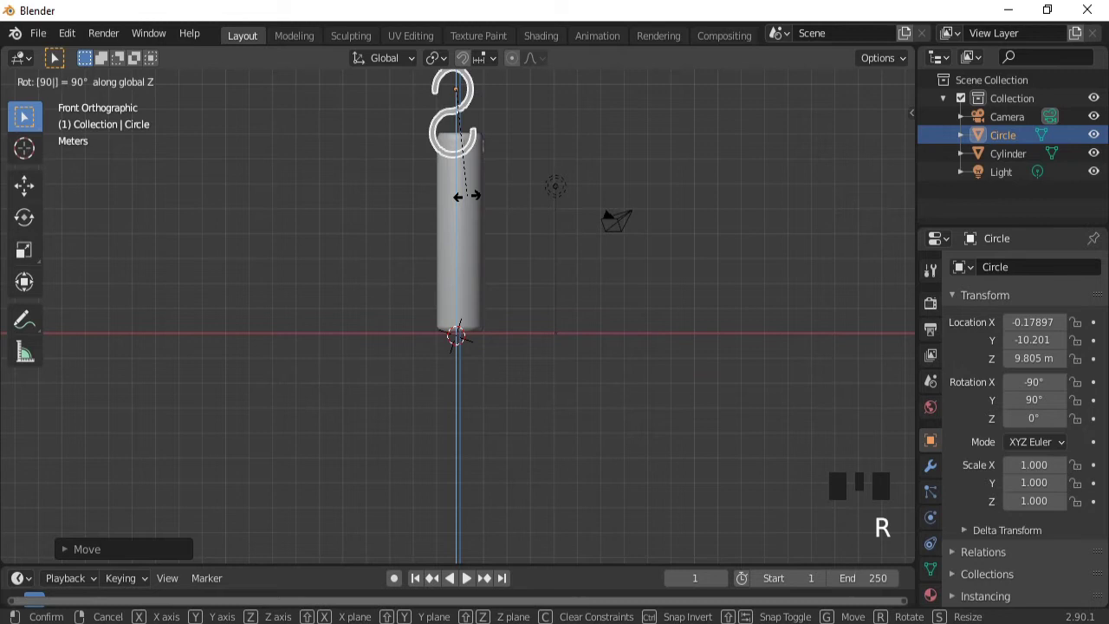
key("KP_3")
key("g")
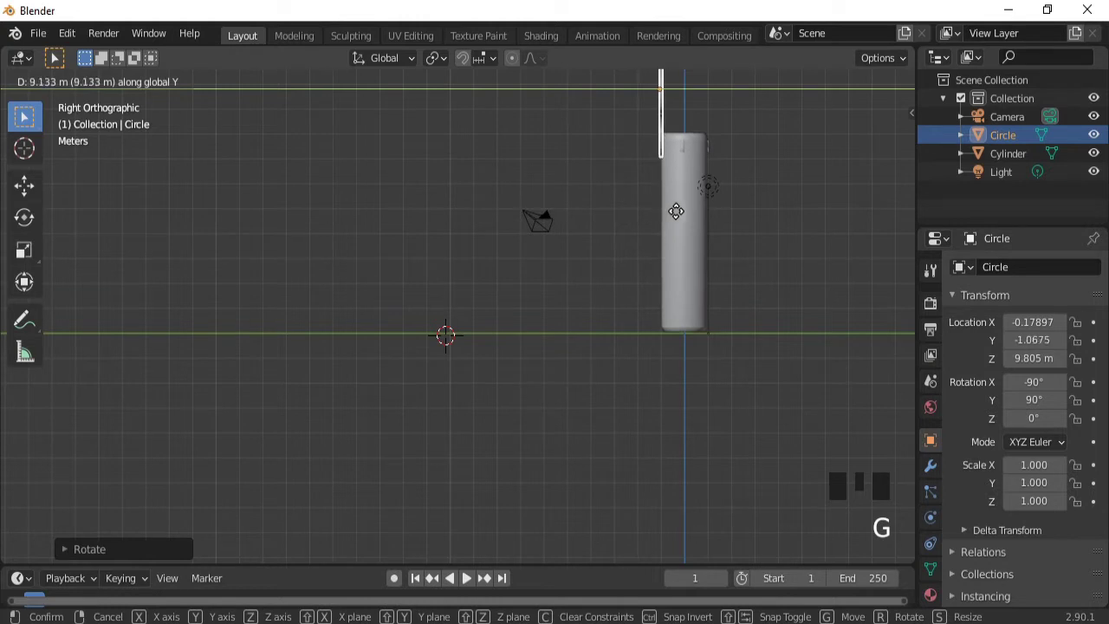
key("KP_7")
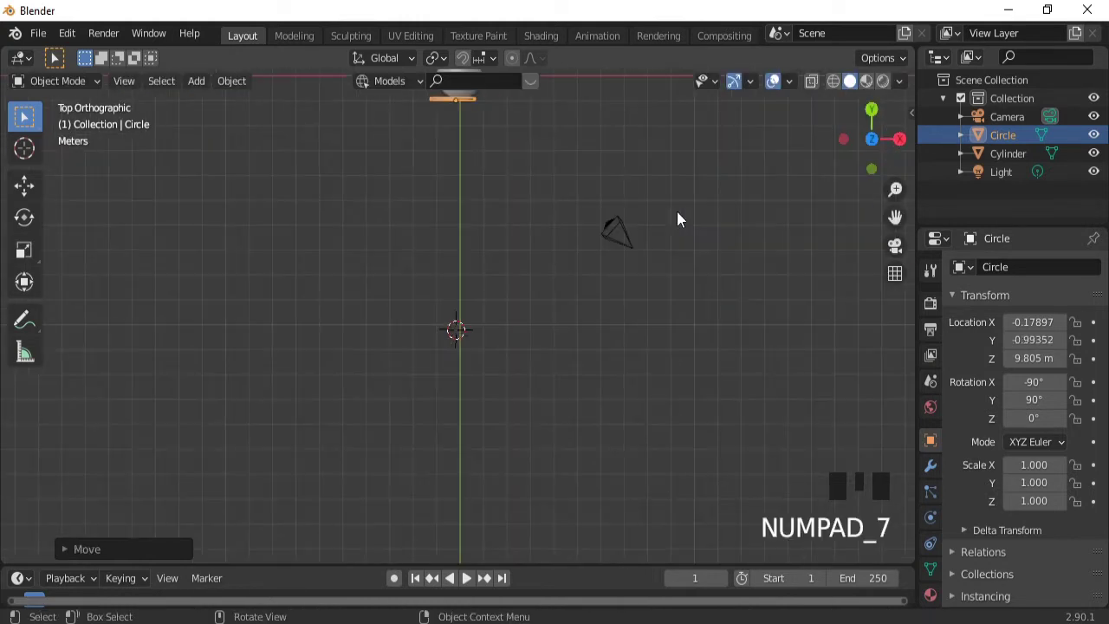
key("KP_1")
- Check the hook from around the lamp and scale it down small above the cylinder top
left_click_drag(489, 229, 337, 215)
key("ctrl+KP_8")
key("ctrl+KP_8")
key("ctrl+KP_8")
key("ctrl+KP_4")
key("ctrl+KP_4")
key("ctrl+KP_8")
key("ctrl+KP_8")
key("ctrl+KP_8")
left_click_drag(275, 253, 223, 262)
key("ctrl+KP_4")
key("ctrl+KP_4")
key("ctrl+KP_4")
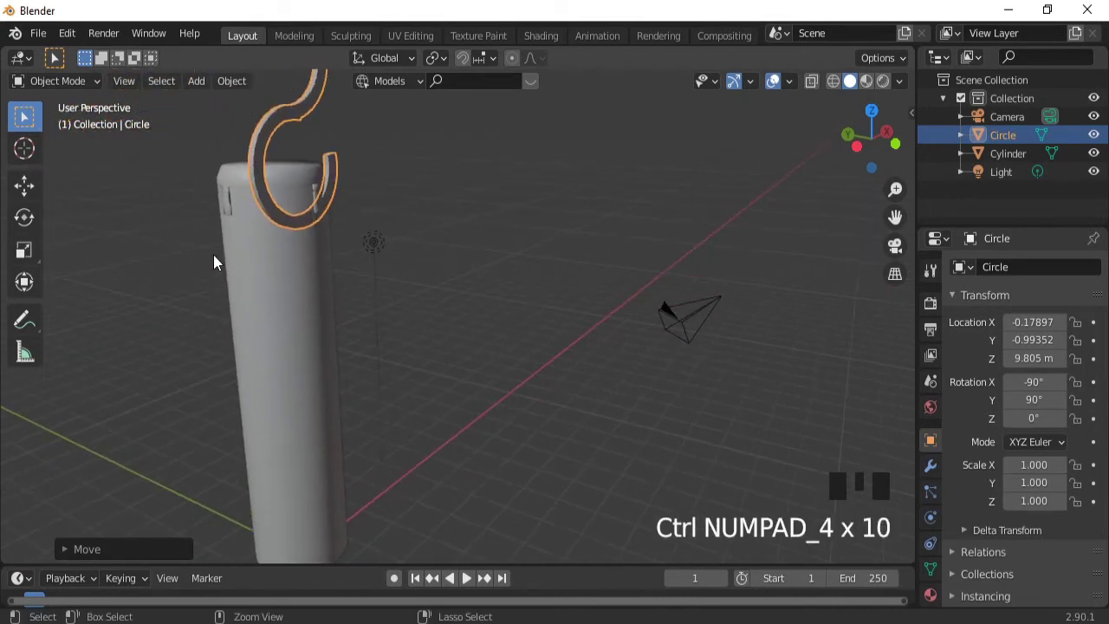
key("ctrl+KP_8")
key("ctrl+KP_8")
key("ctrl+KP_8")
key("s")
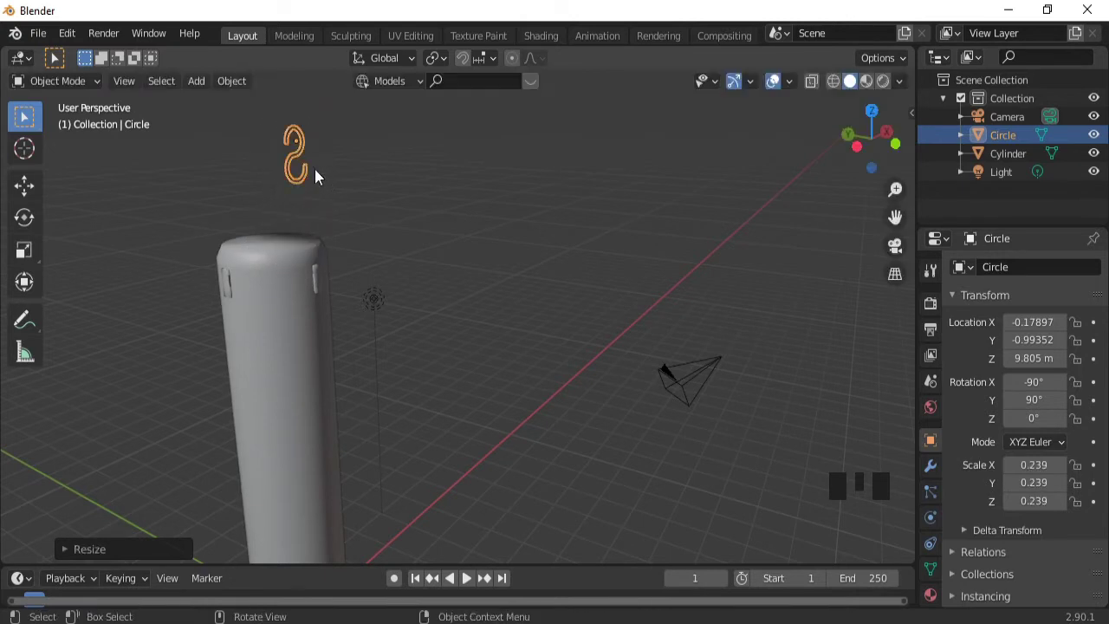
- Lower the hook along Z, slide it onto the body's side and squash its height slightly
key("g")
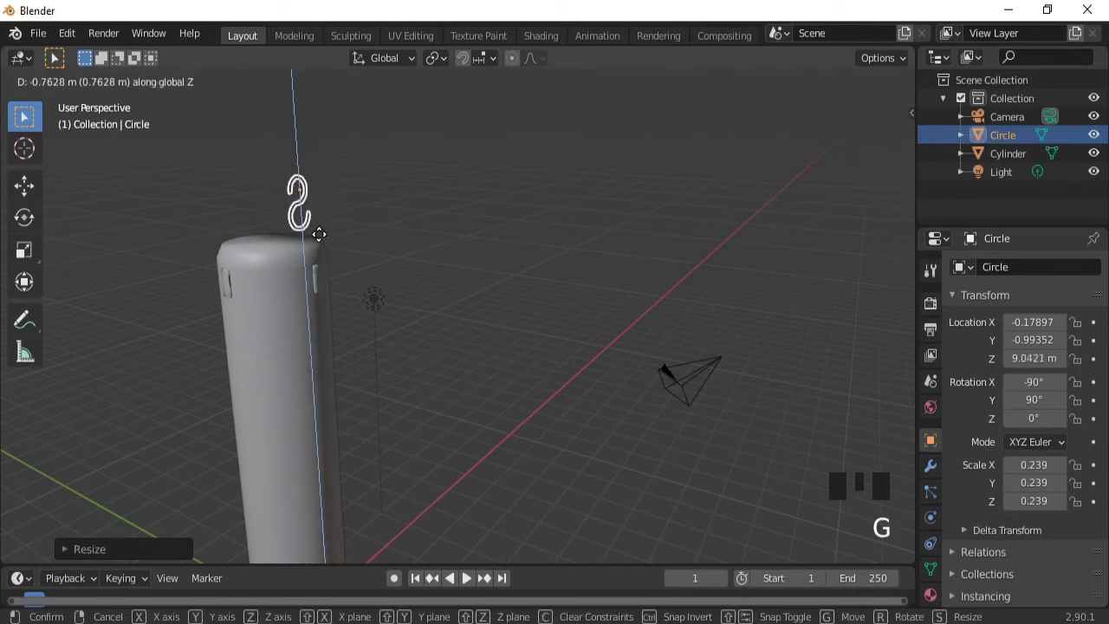
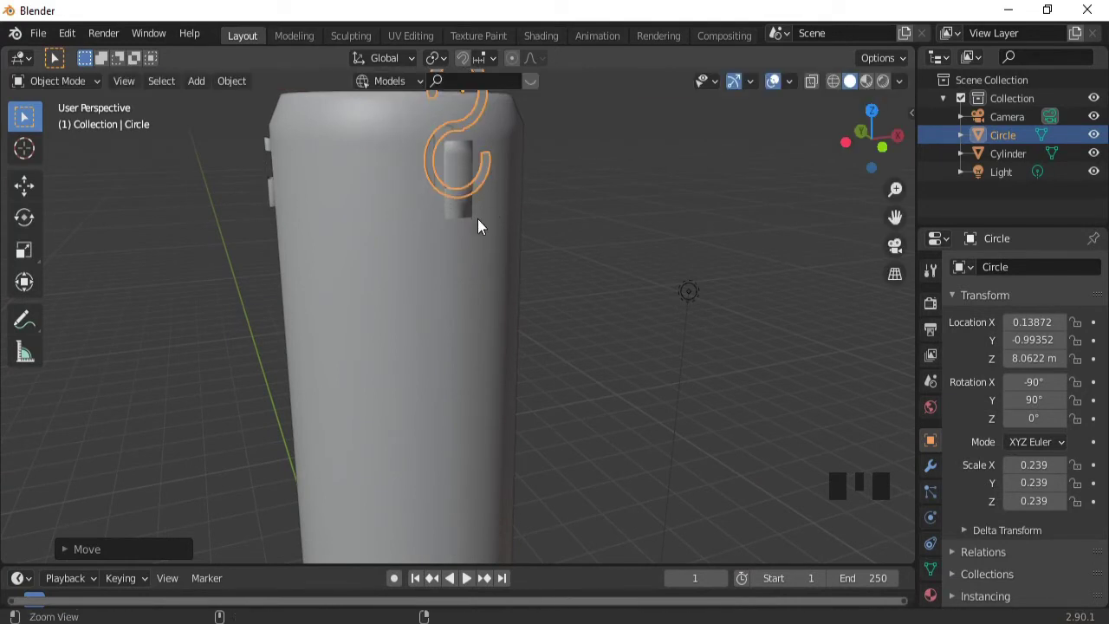
left_click_drag(487, 225, 484, 380)
key("s")
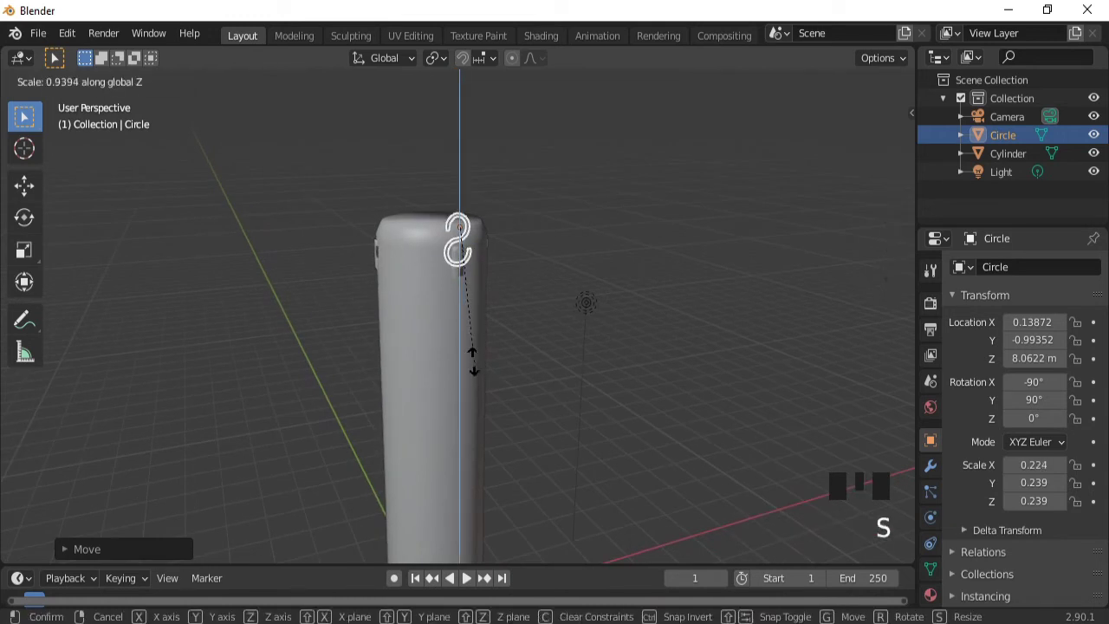
key("s")
key("g")
- From the side view, nudge the hook down to rest on the cylinder's upper rim at about 7.89 m
left_click_drag(439, 312, 598, 343)
key("KP_3")
key("ctrl+KP_6")
key("ctrl+KP_6")
key("ctrl+KP_6")
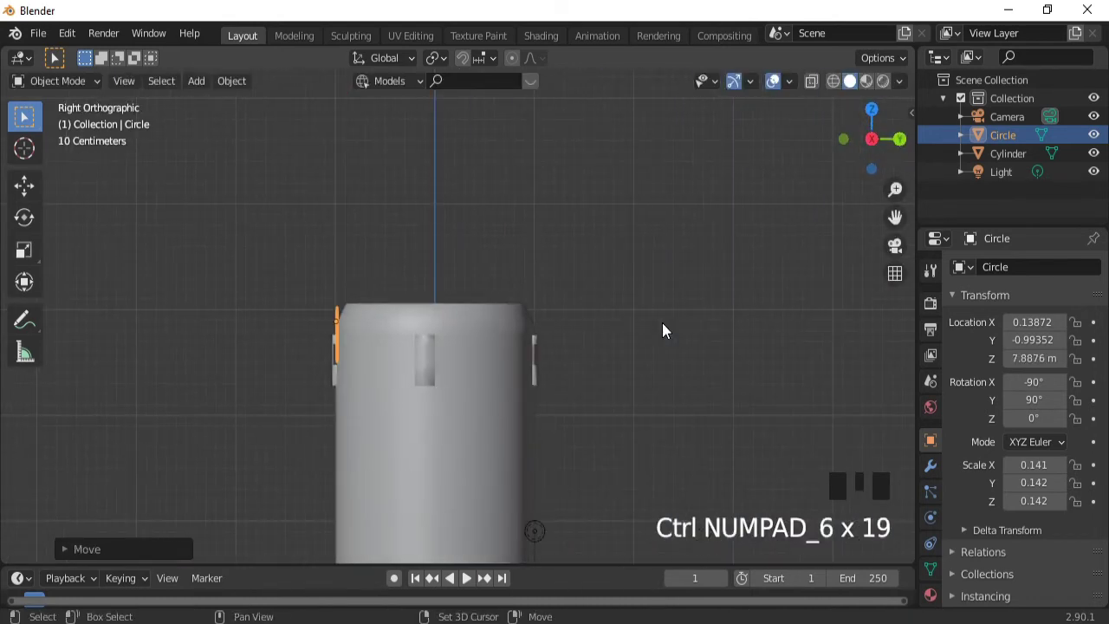
- Duplicate the hook to the opposite side and to the left side, turning the left copy 90° against the body
key("shift+d")
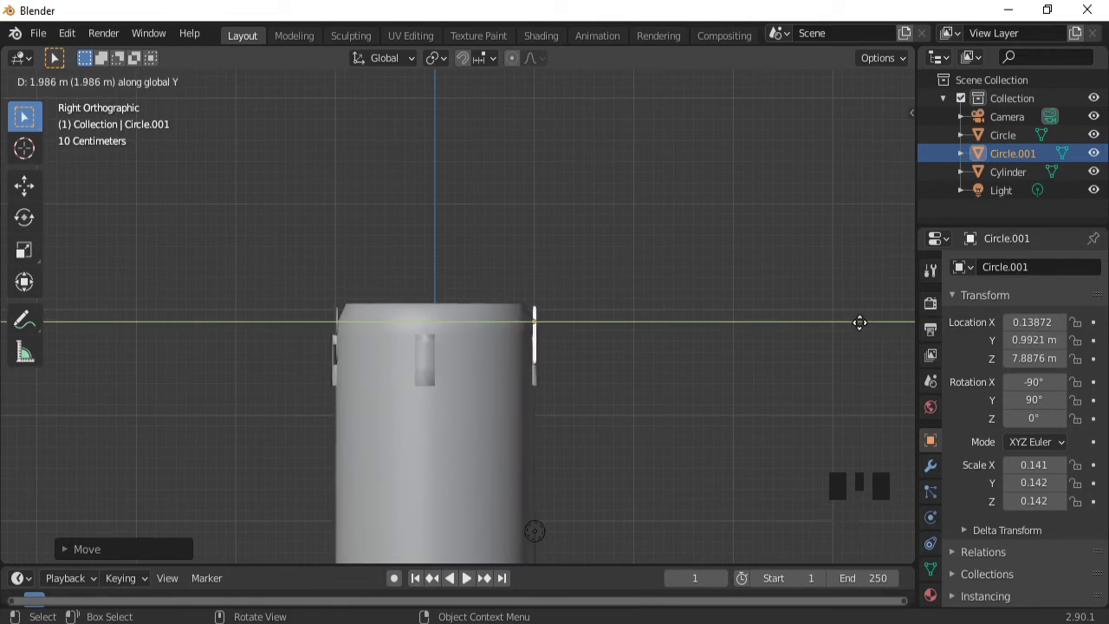
key("KP_1")
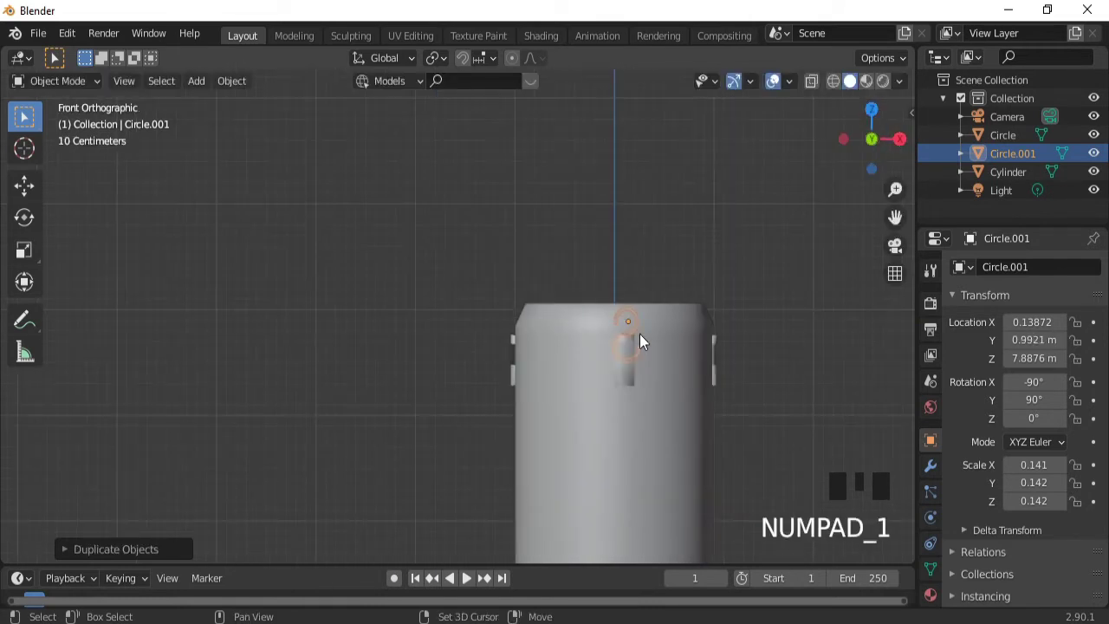
key("shift+d")
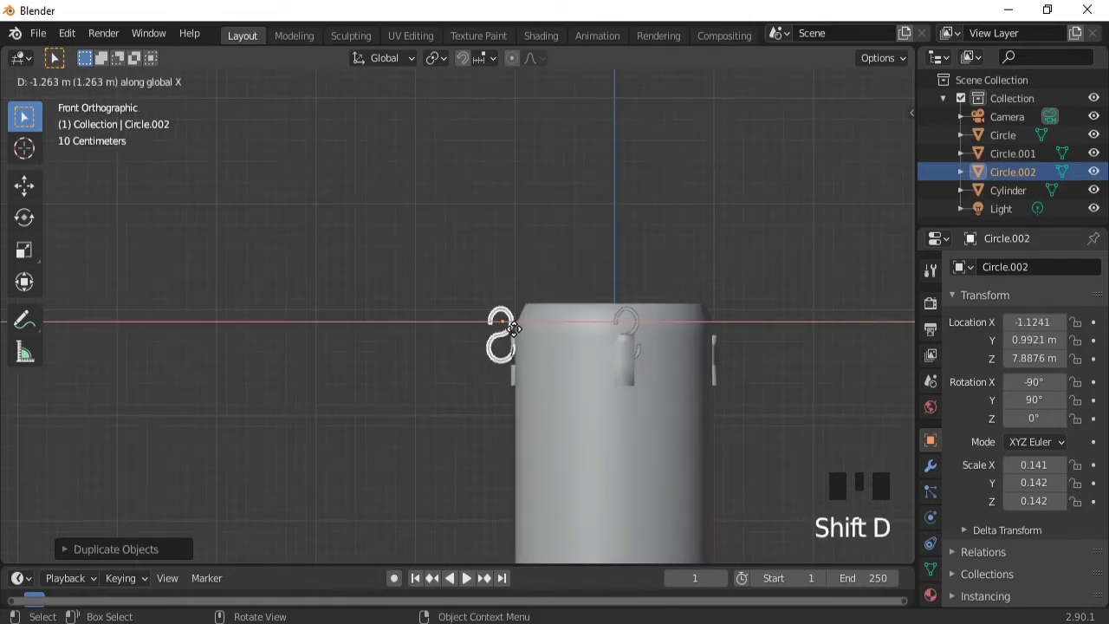
key("KP_3")
key("KP_1")
key("KP_7")
key("g")
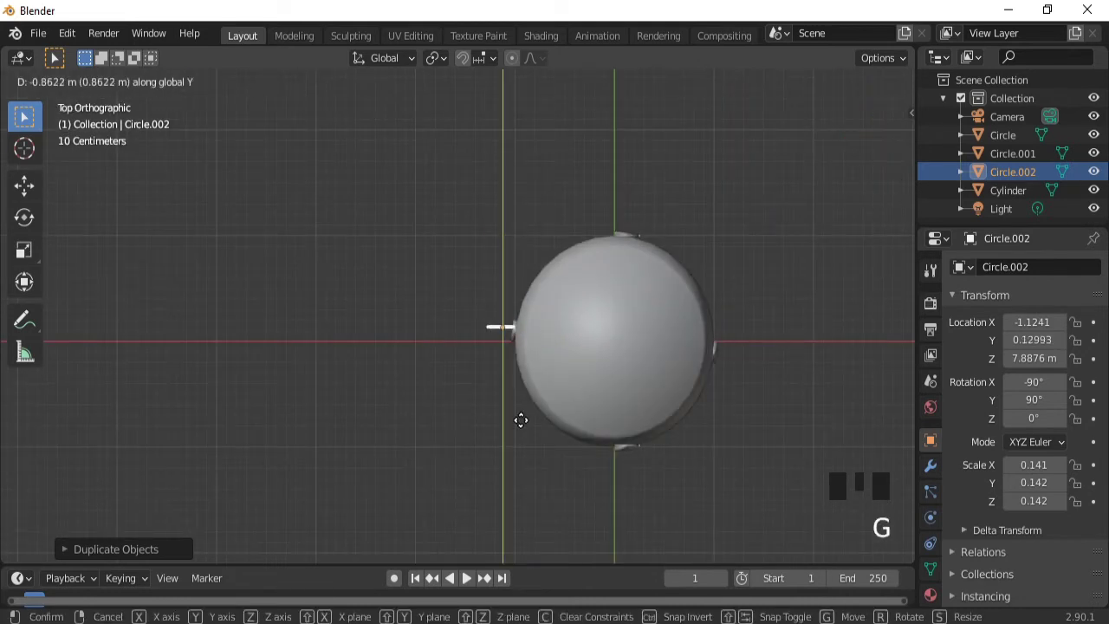
key("r")
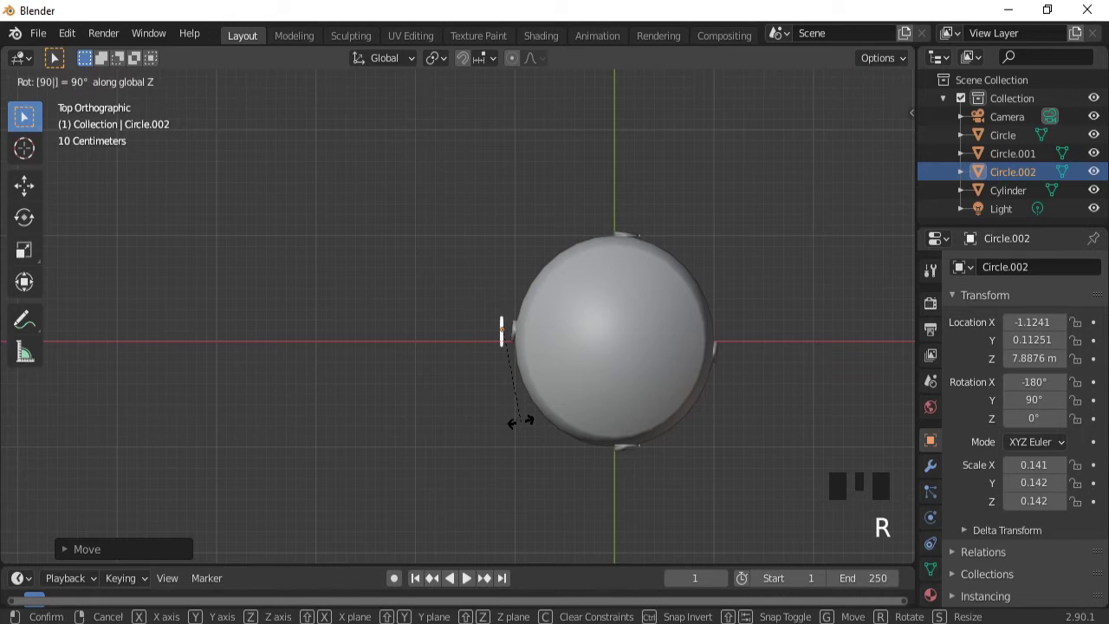
key("g")
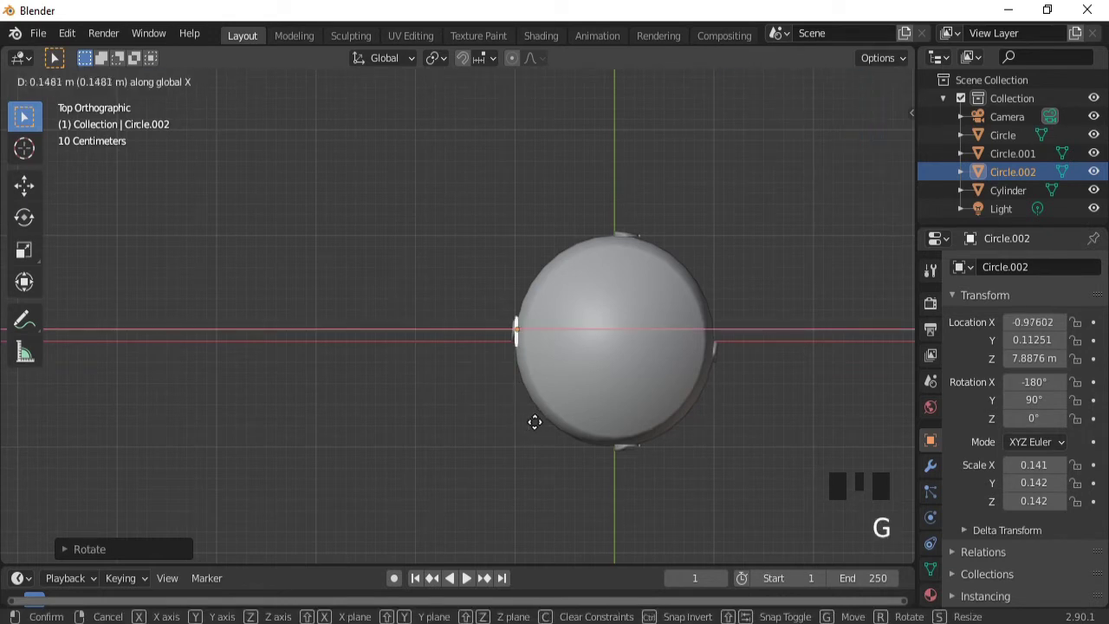
- Duplicate a fourth hook to the right side and fit it against the lamp body's rim
key("shift+d")
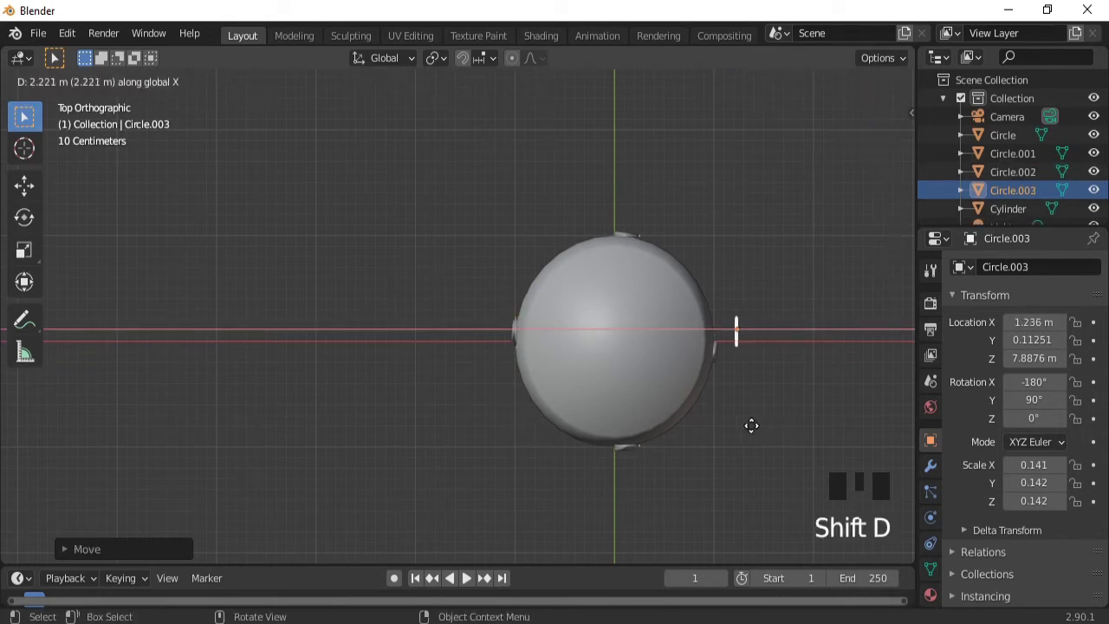
key("g")
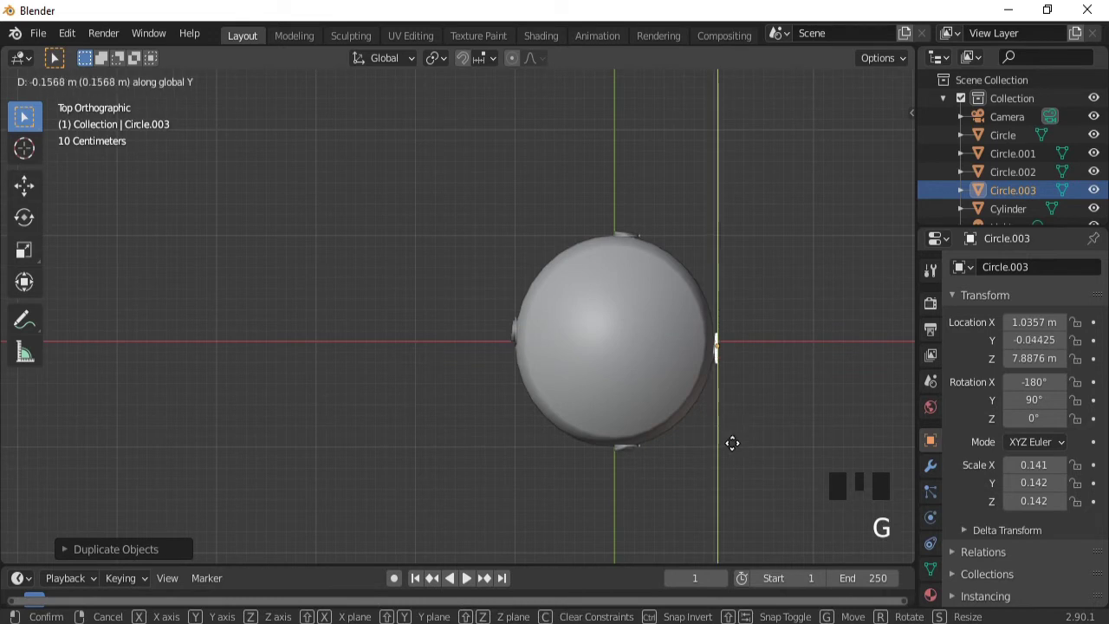
left_click_drag(697, 436, 660, 350)
left_click(660, 350)
key("g")
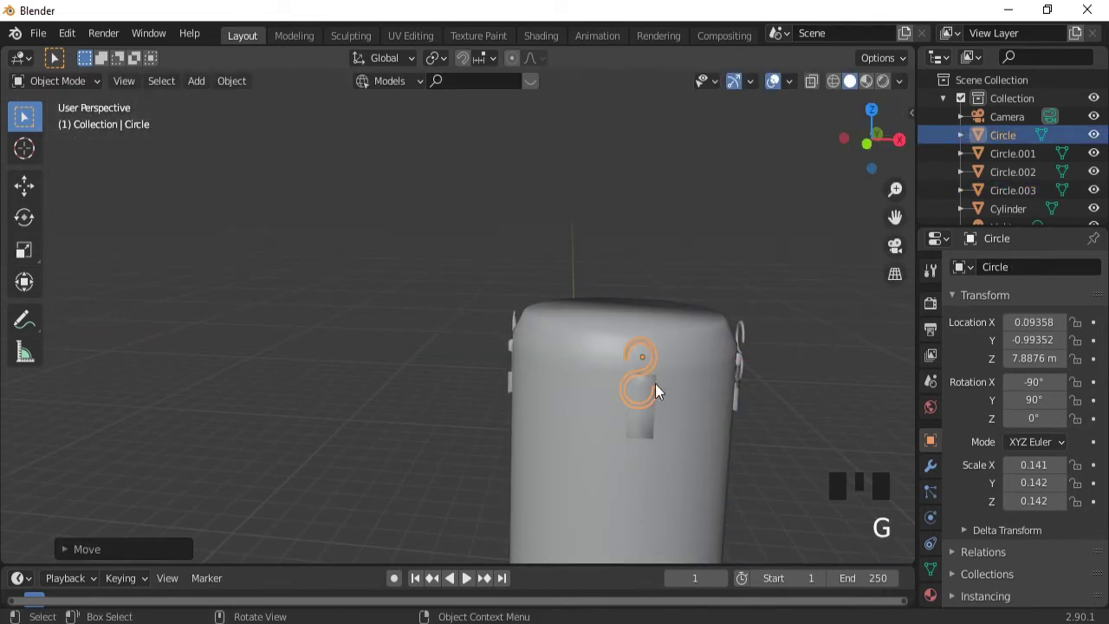
- Select the front and back S-hooks in turn and slide each onto the cylinder's top edge
left_click(779, 88)
key("g")
left_click(781, 89)
left_click_drag(543, 256, 775, 90)
left_click(775, 91)
key("g")
left_click(775, 90)
left_click_drag(725, 293, 618, 303)
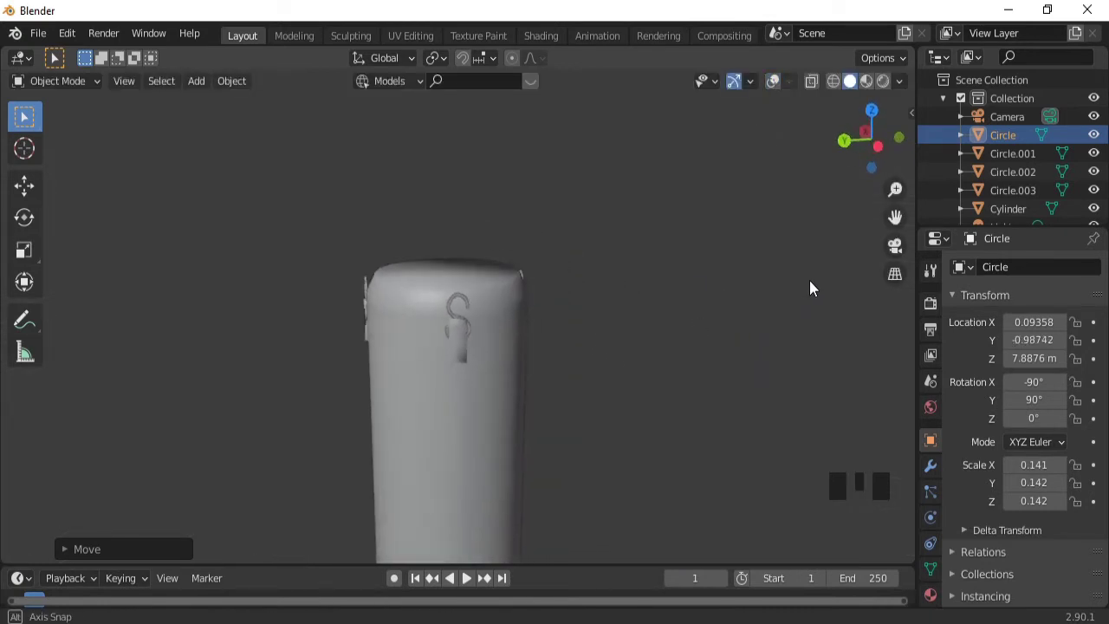
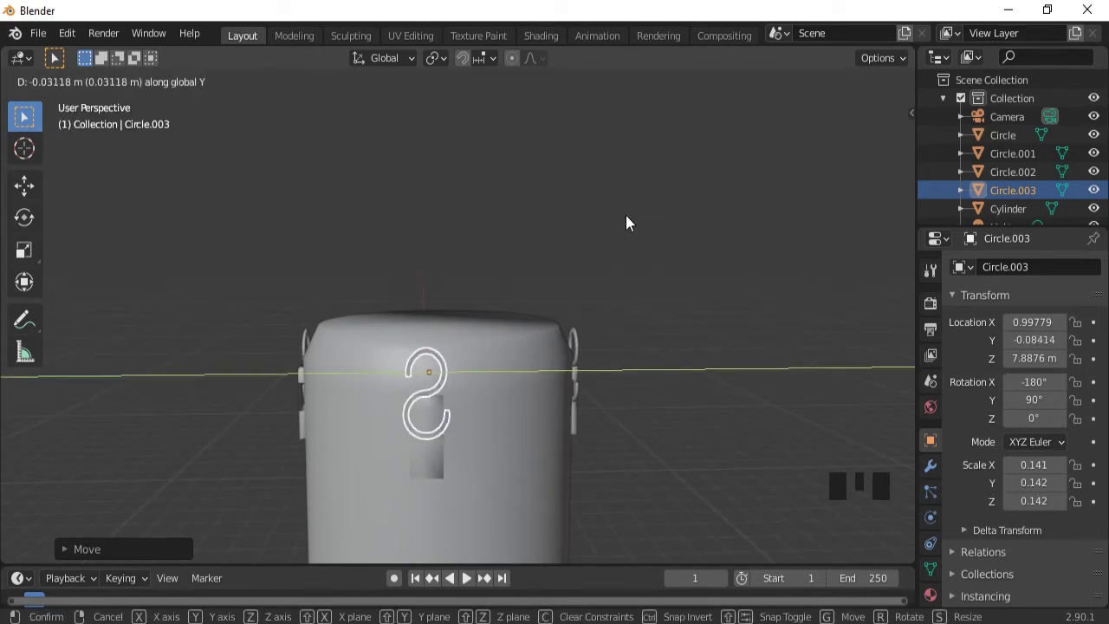
left_click(778, 89)
- Slide the side S-hooks along X and Y onto the rim and check all four from around the lamp
left_click(781, 88)
key("g")
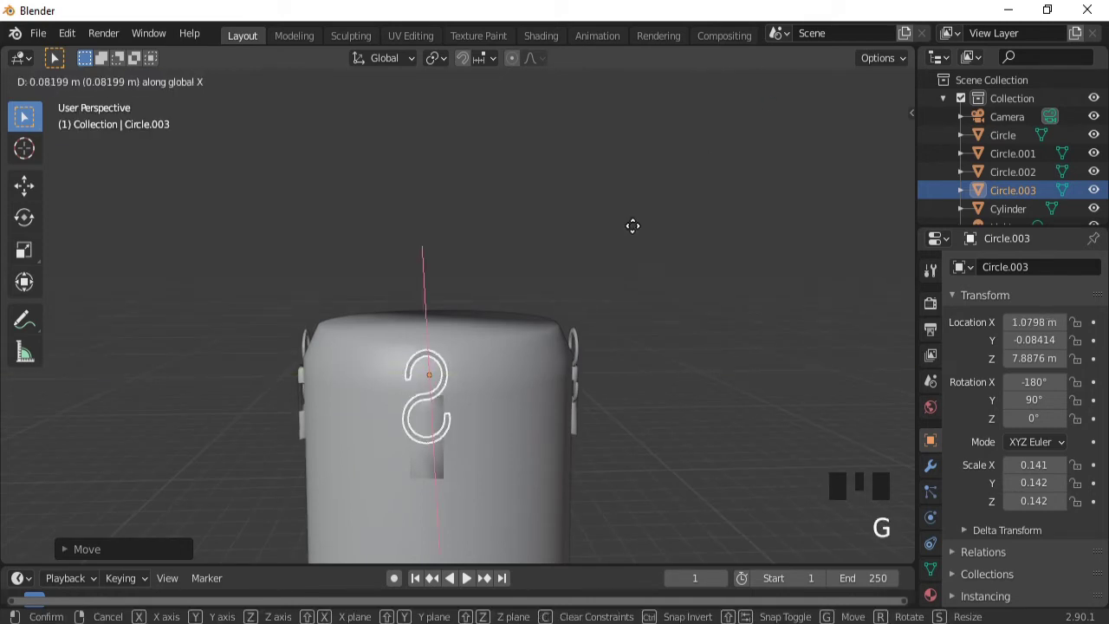
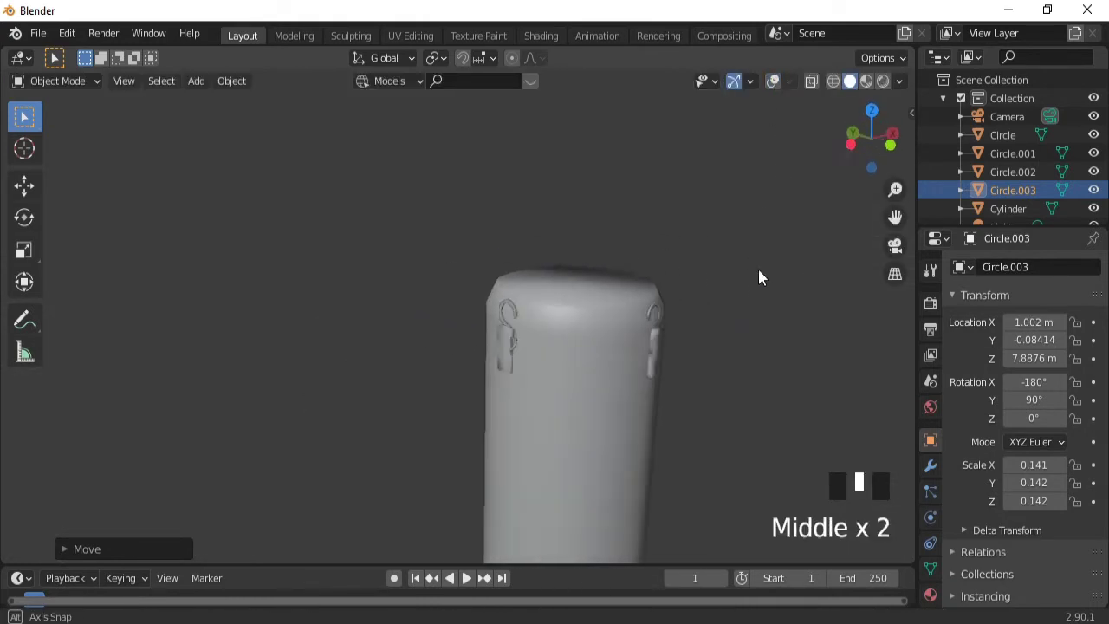
left_click(649, 373)
left_click(781, 85)
left_click_drag(586, 249, 781, 272)
key("g")
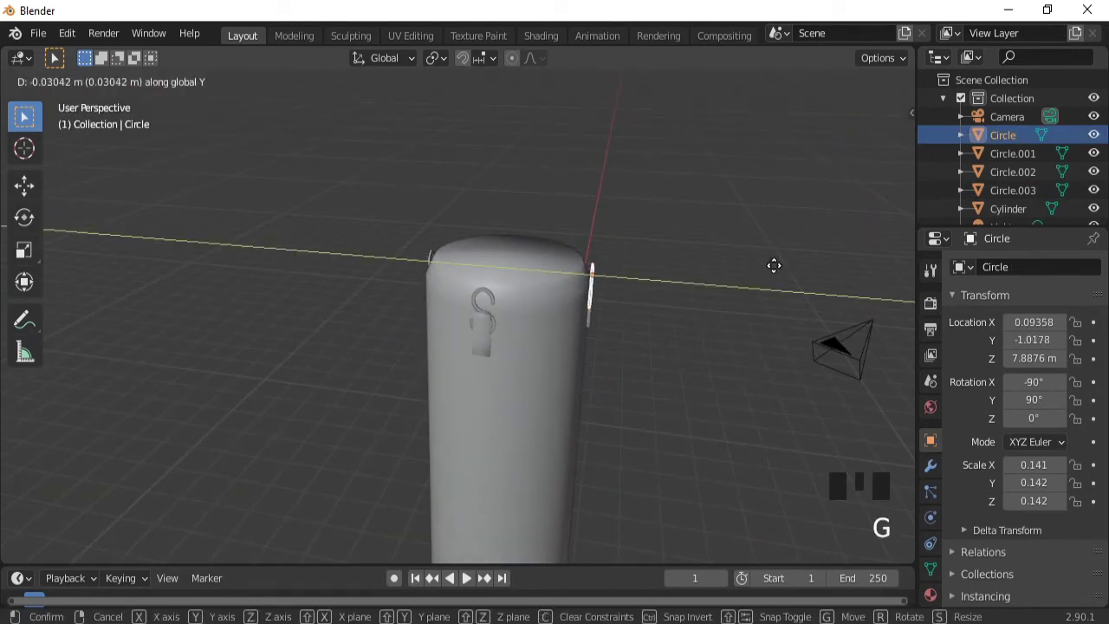
left_click(779, 81)
left_click_drag(707, 277, 780, 86)
left_click(781, 86)
left_click_drag(657, 224, 611, 421)
key("shift+a")
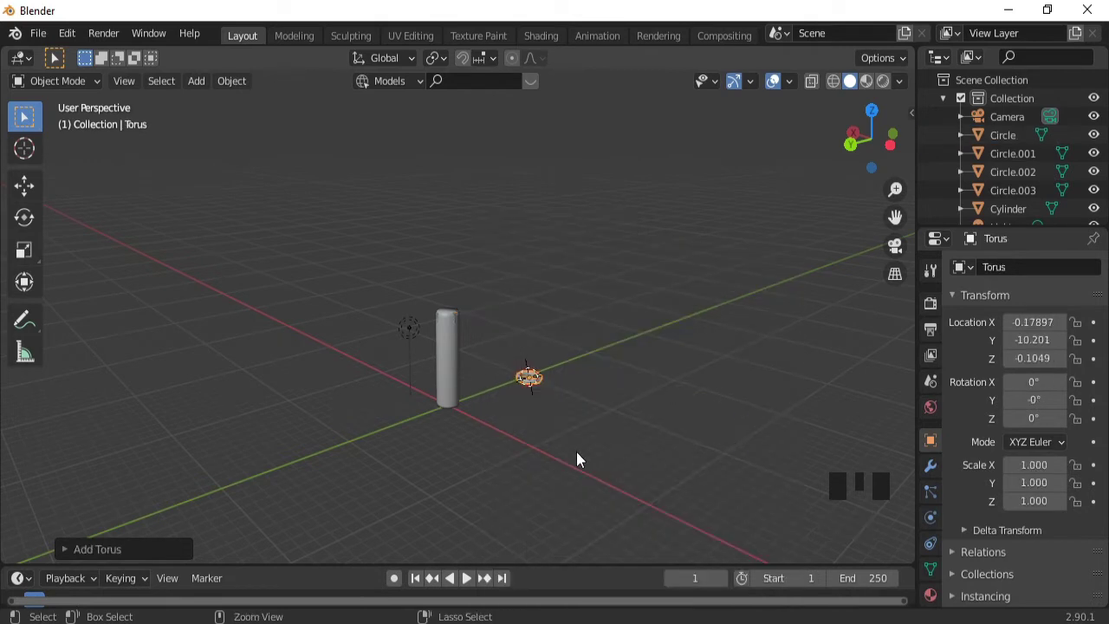
- Add a torus mesh at ground level near the lamp and frame it straight-on with its creation settings open
left_click_drag(582, 459, 664, 411)
key("ctrl+KP_2")
key("ctrl+KP_2")
key("ctrl+KP_2")
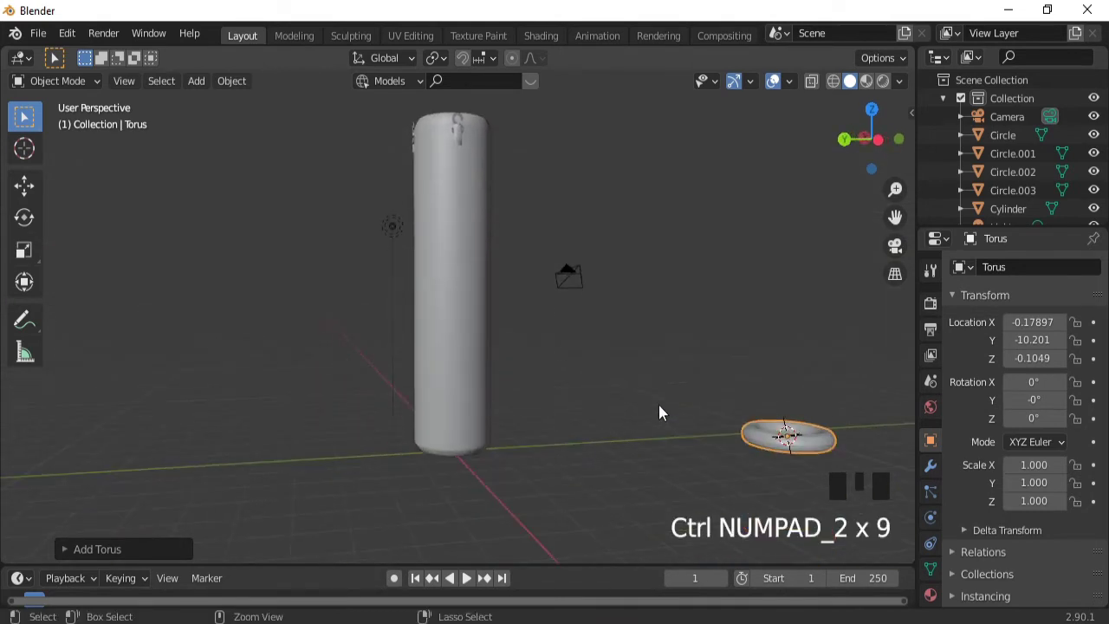
key("ctrl+KP_6")
key("ctrl+KP_6")
key("ctrl+KP_6")
key("ctrl+KP_6")
left_click_drag(123, 550, 458, 491)
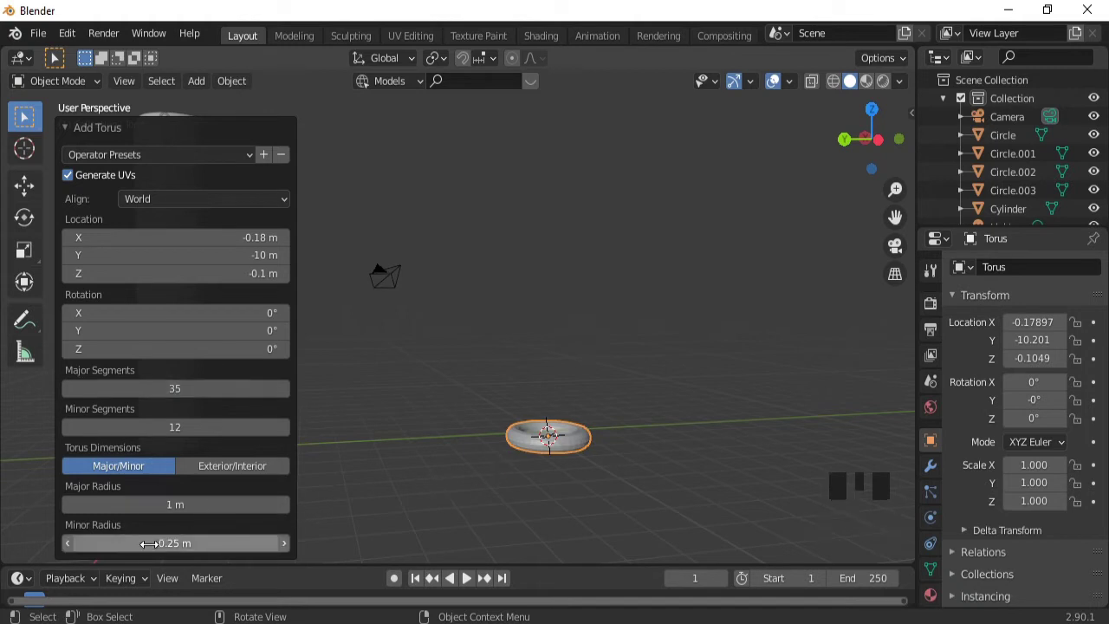
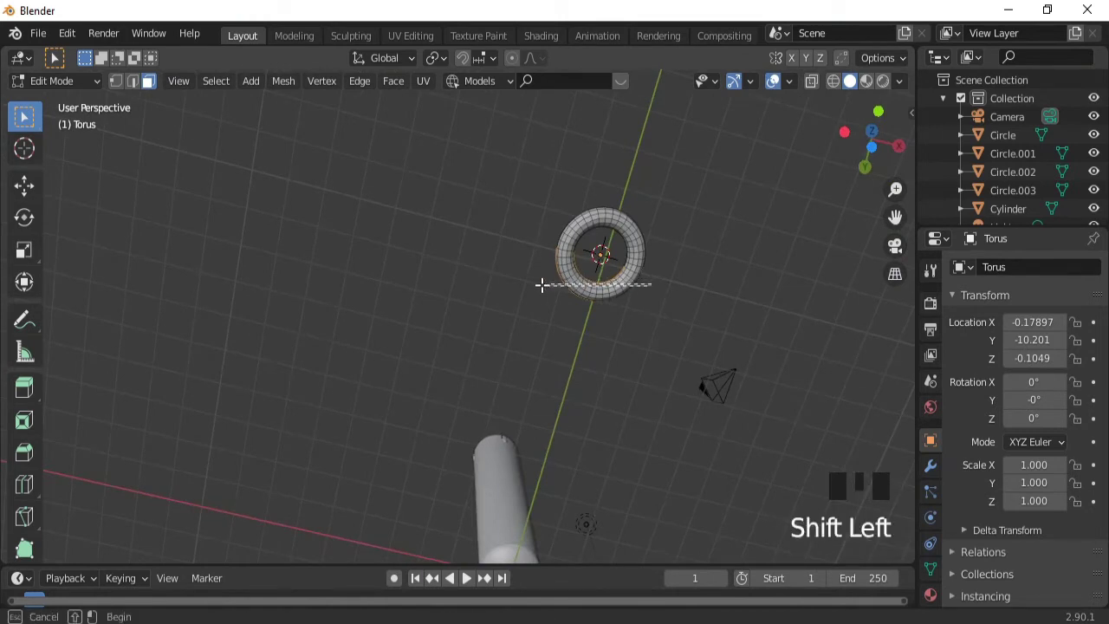
- Box-select the faces making up one half of the torus ring in Edit Mode
left_click_drag(539, 255, 600, 311)
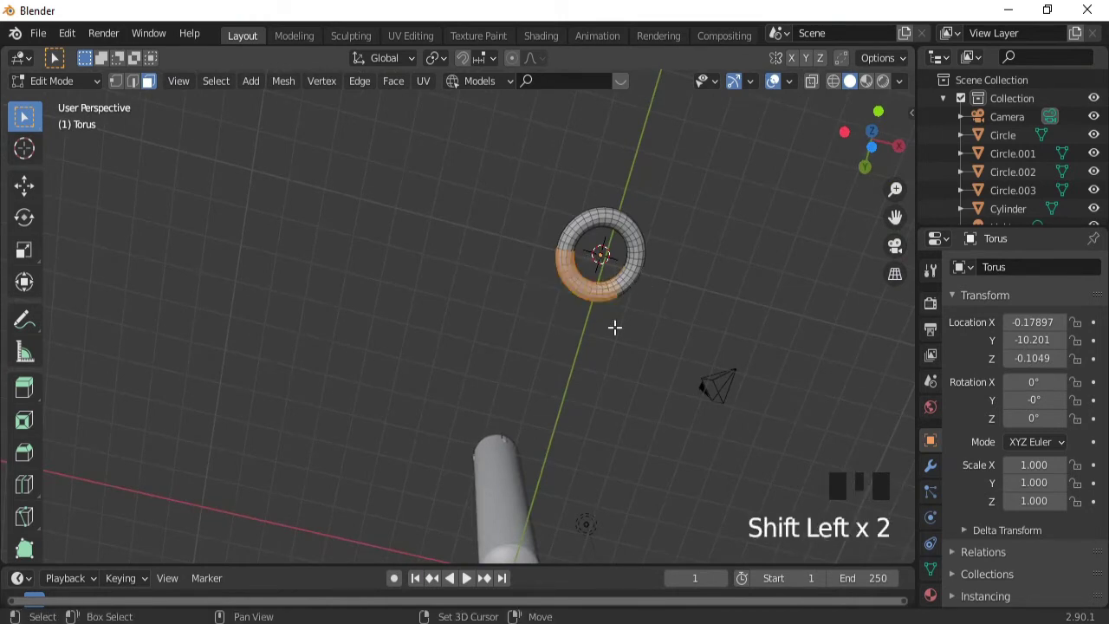
left_click(606, 272)
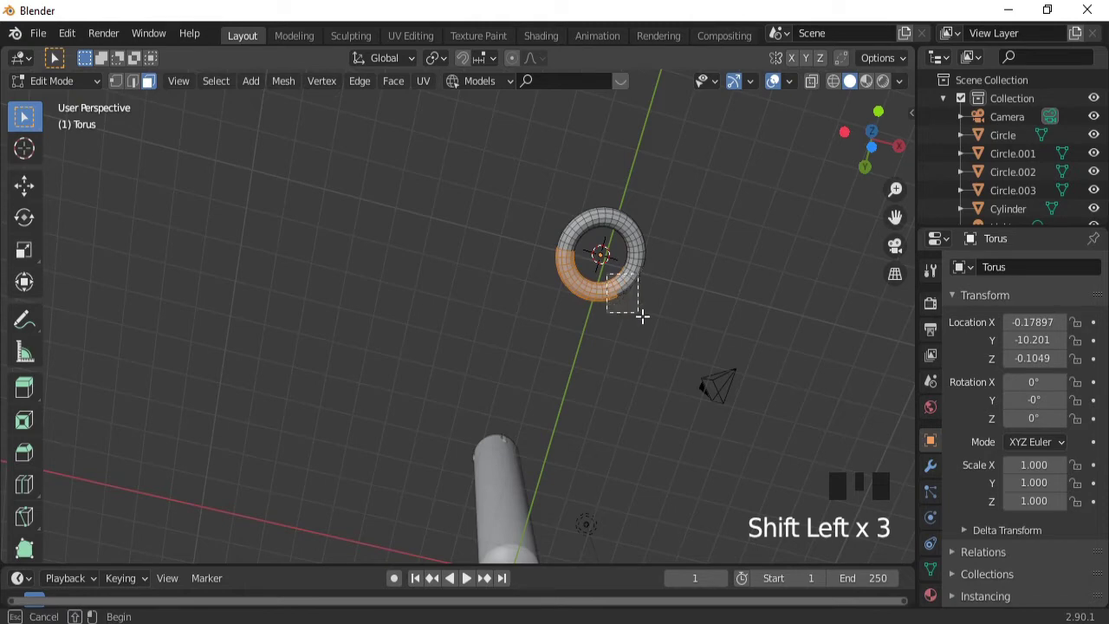
left_click_drag(651, 269, 301, 472)
left_click(301, 471)
left_click_drag(320, 429, 316, 464)
left_click_drag(348, 430, 335, 488)
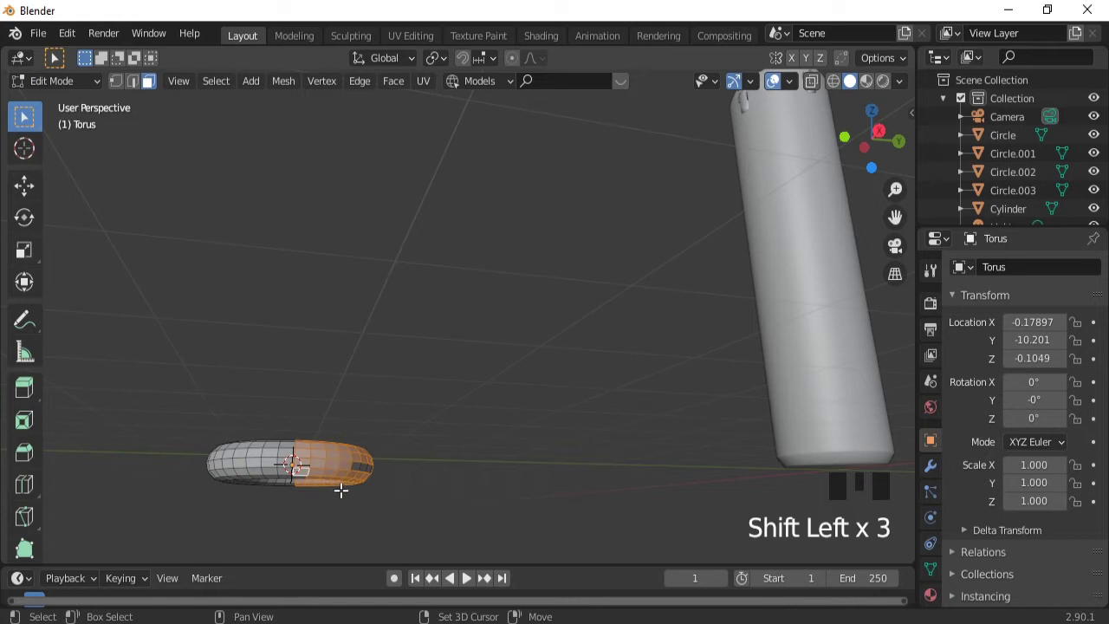
left_click_drag(363, 448, 358, 504)
left_click_drag(433, 446, 258, 488)
left_click(258, 488)
left_click(249, 488)
left_click_drag(225, 488, 335, 269)
left_click(334, 270)
left_click(324, 288)
- Add the missed faces to the half-ring selection and pull it outward into an elongated oval link
left_click_drag(320, 329, 542, 207)
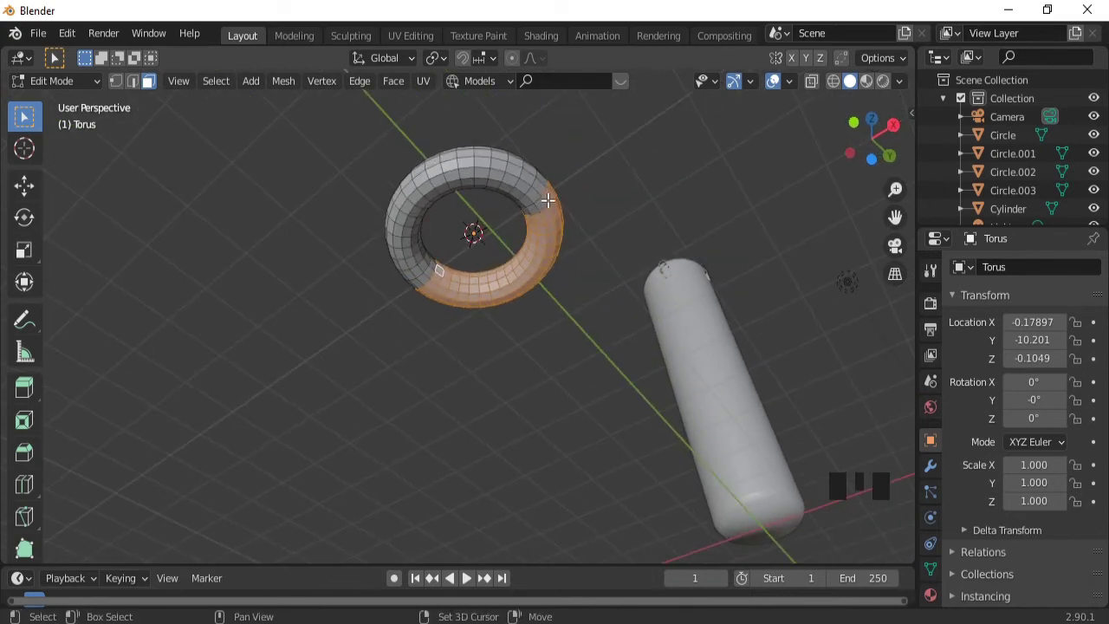
left_click(549, 196)
left_click(549, 191)
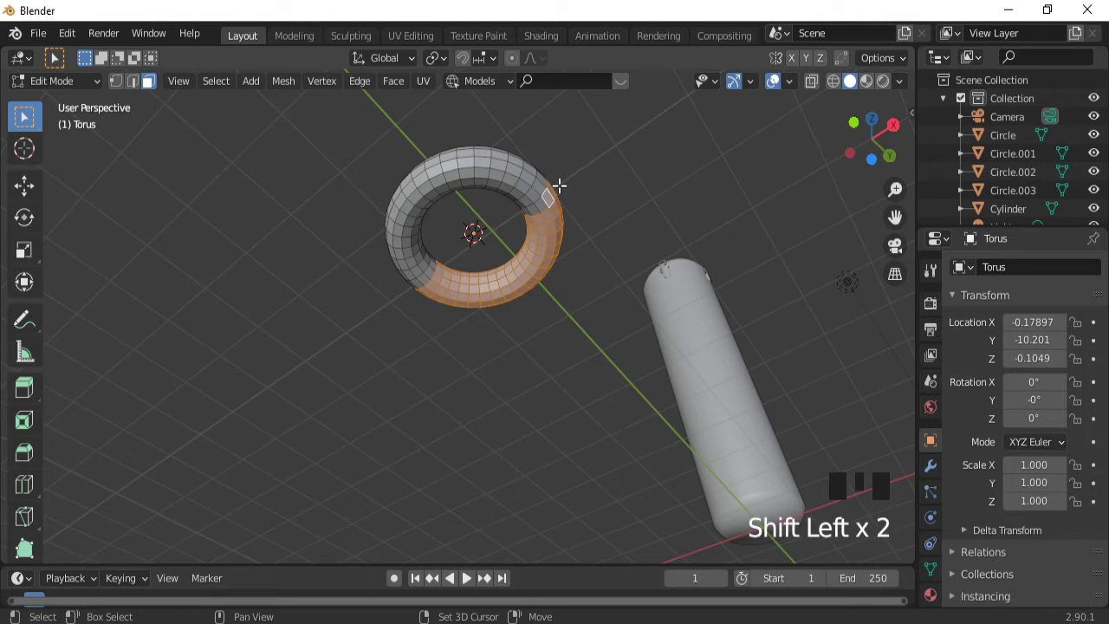
left_click(550, 192)
left_click_drag(566, 184, 365, 477)
left_click(366, 478)
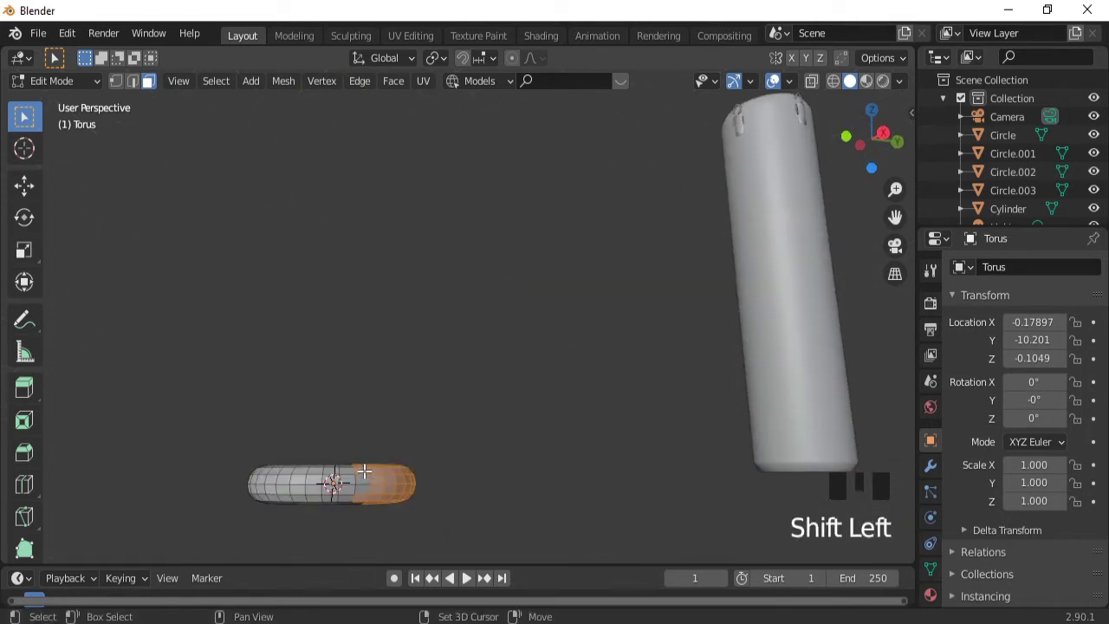
left_click(364, 470)
left_click(362, 499)
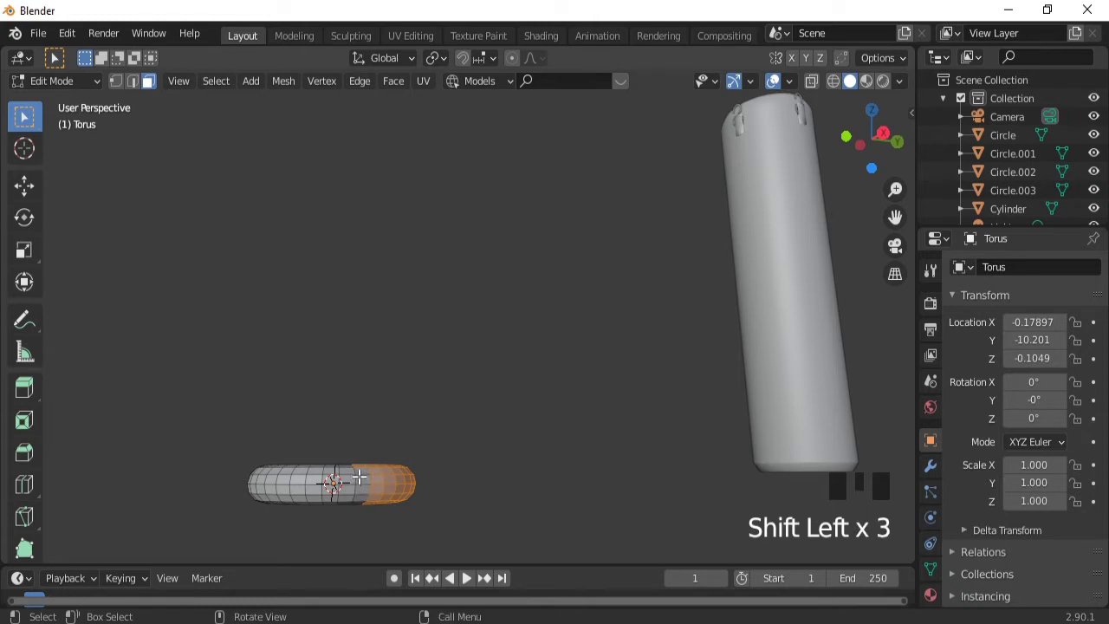
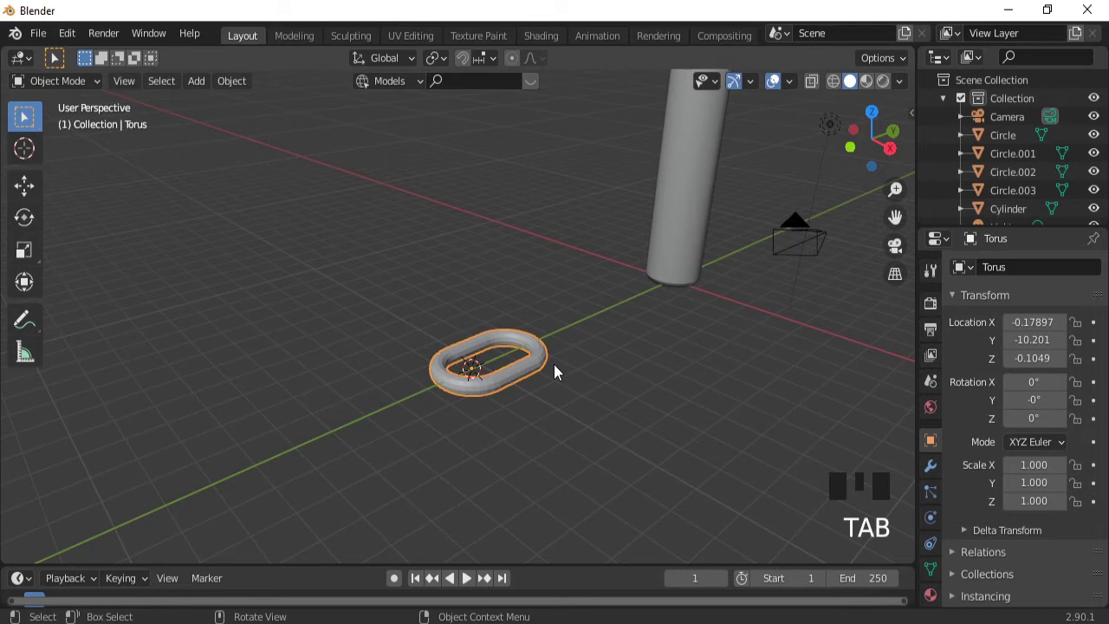
- Give the oval link an Array modifier with Fixed Count 2, producing two adjoining links
left_click(938, 475)
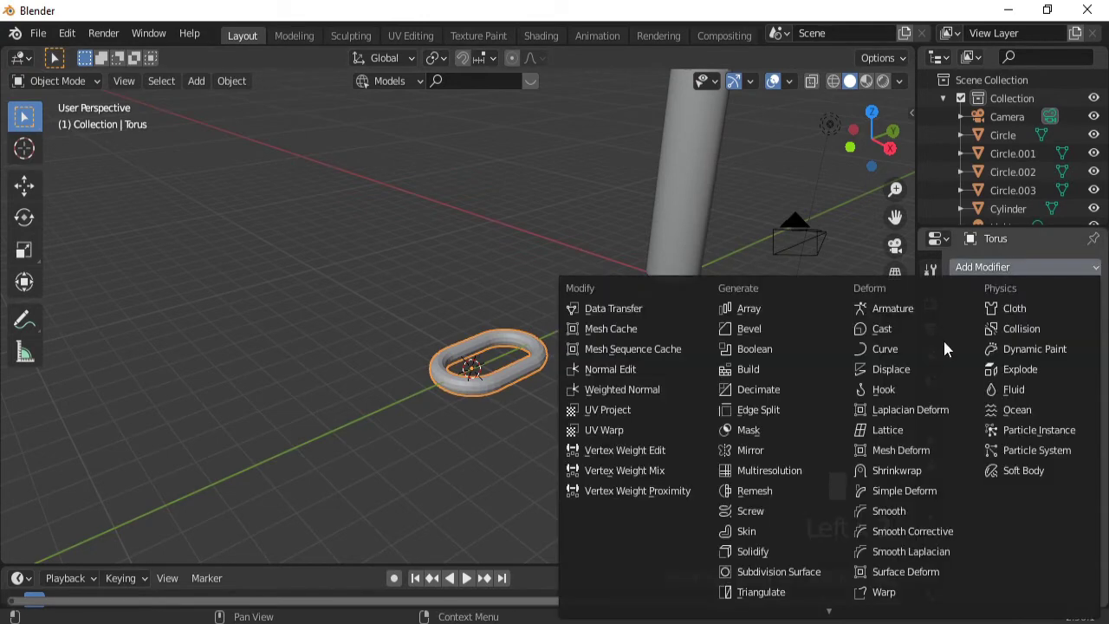
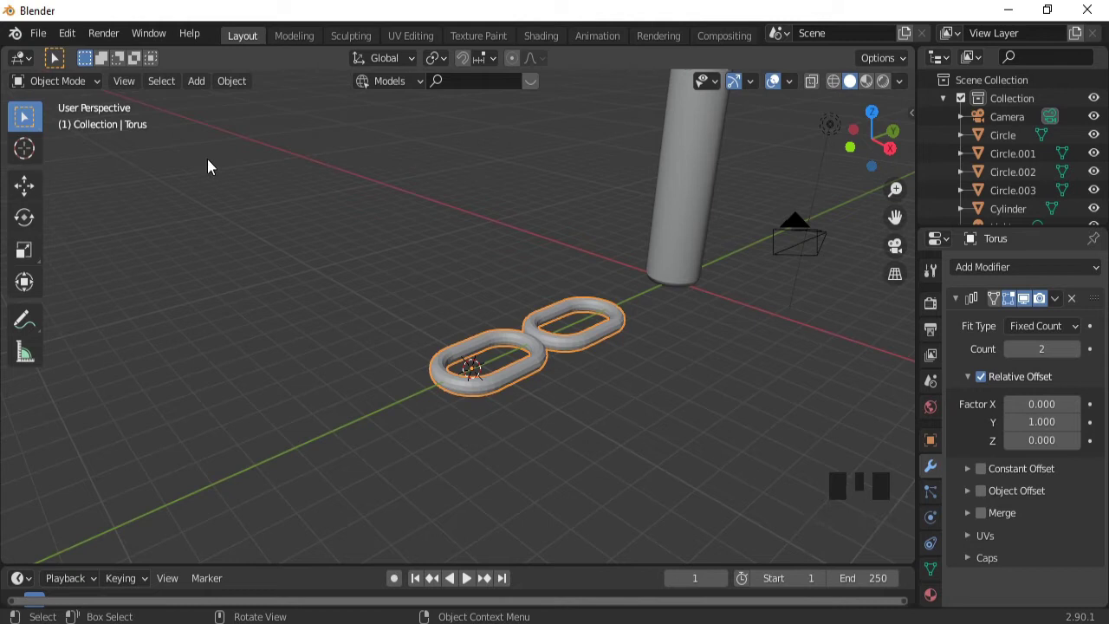
key("shift+a")
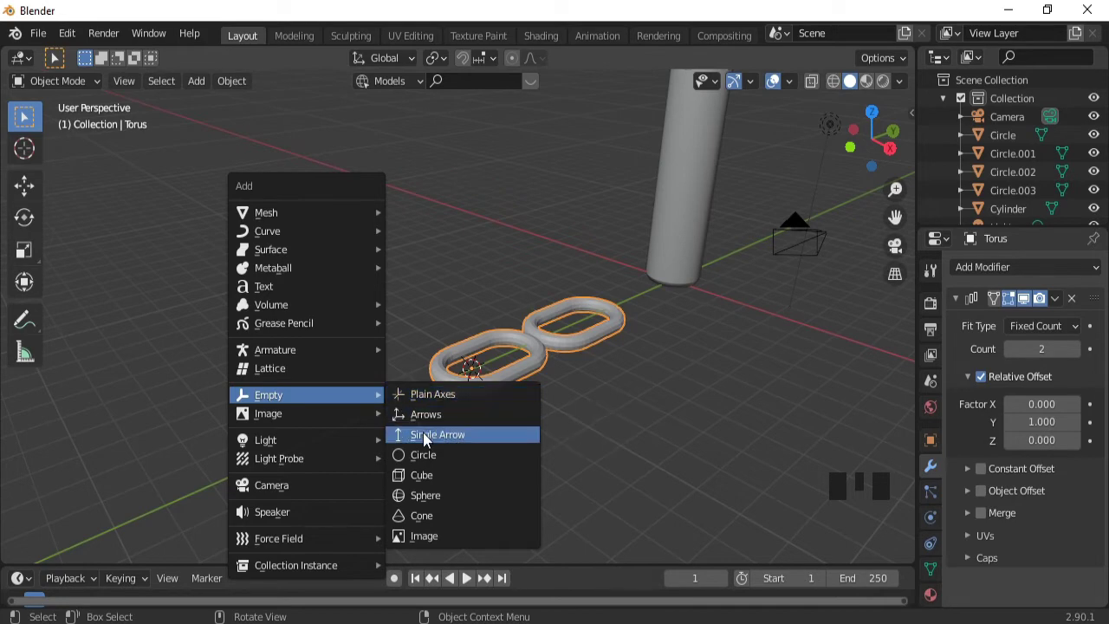
- Add an Empty as the Array's Object Offset, raise Count to 13 and rotate the Empty about Y to twist the links
left_click_drag(552, 364, 520, 392)
left_click(520, 393)
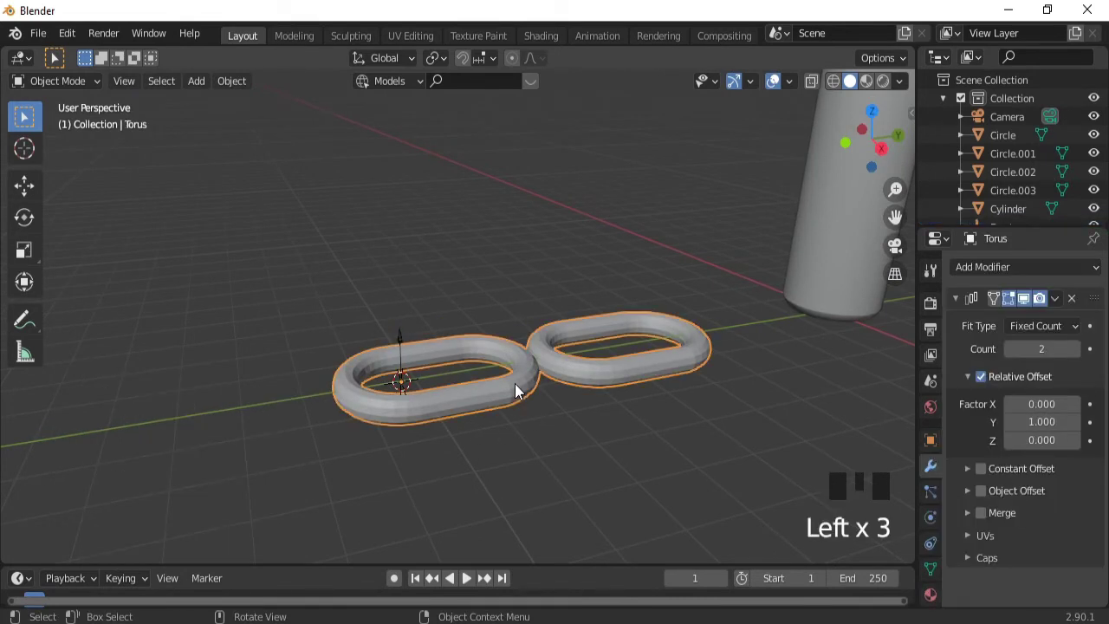
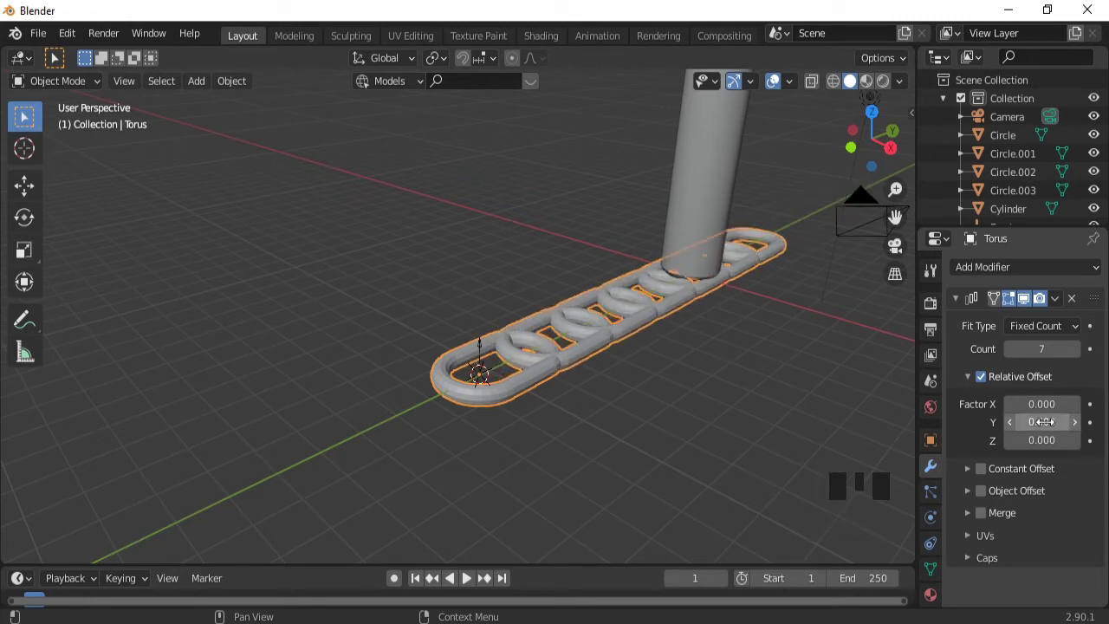
left_click_drag(1083, 354, 739, 373)
left_click_drag(739, 372, 534, 352)
left_click(534, 352)
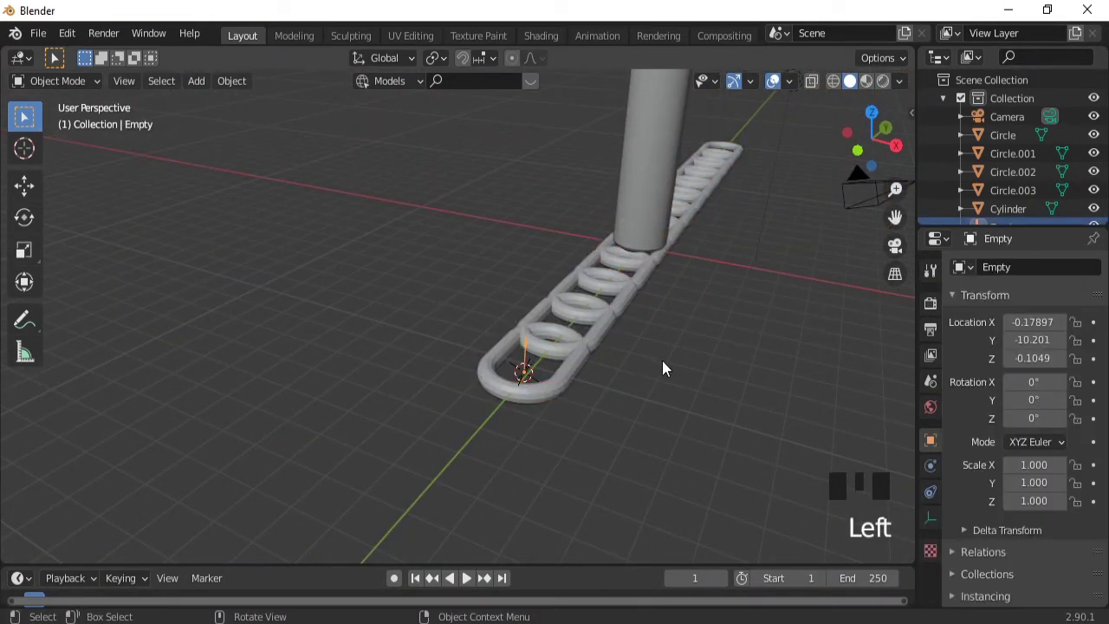
key("r")
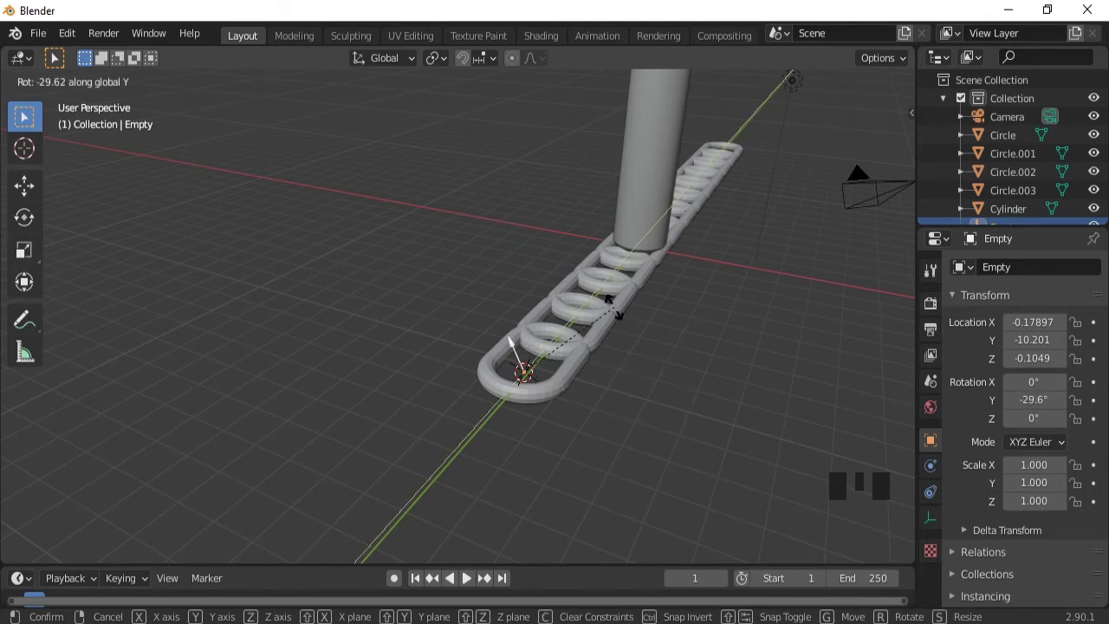
left_click_drag(669, 344, 618, 330)
left_click(617, 329)
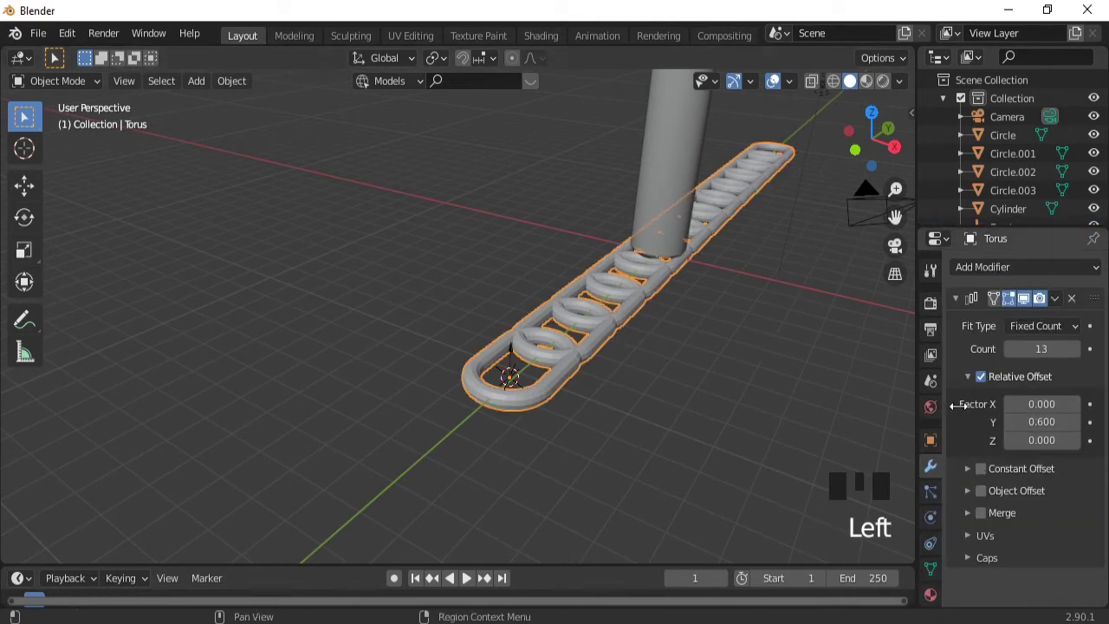
- Rotate the Empty 90° and set it as the Array modifier's Object Offset so alternate links interlock
left_click_drag(969, 309, 981, 284)
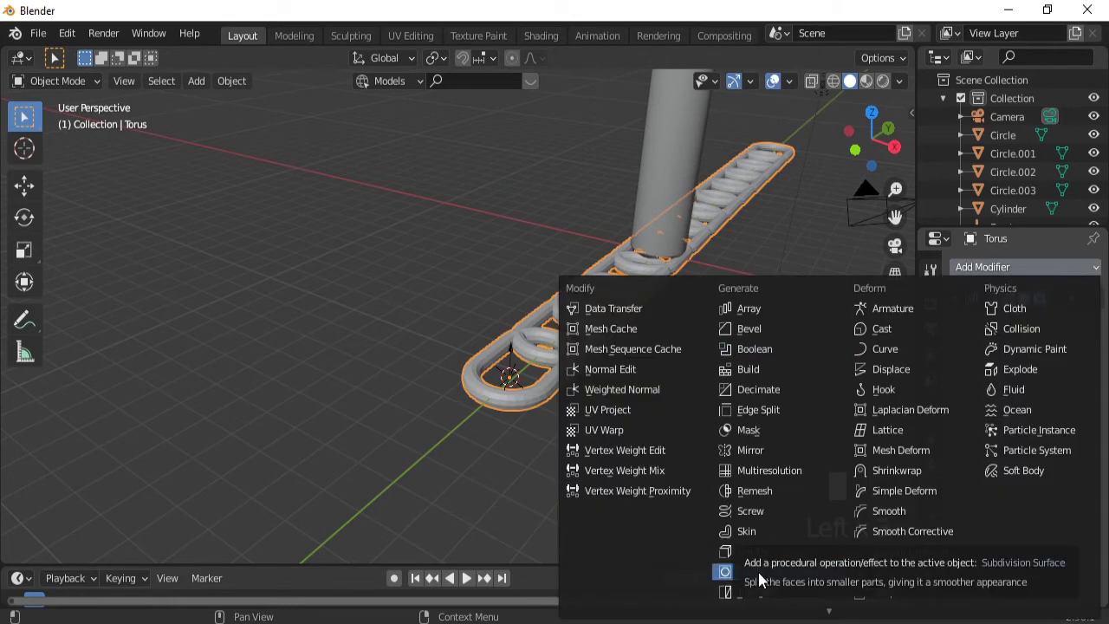
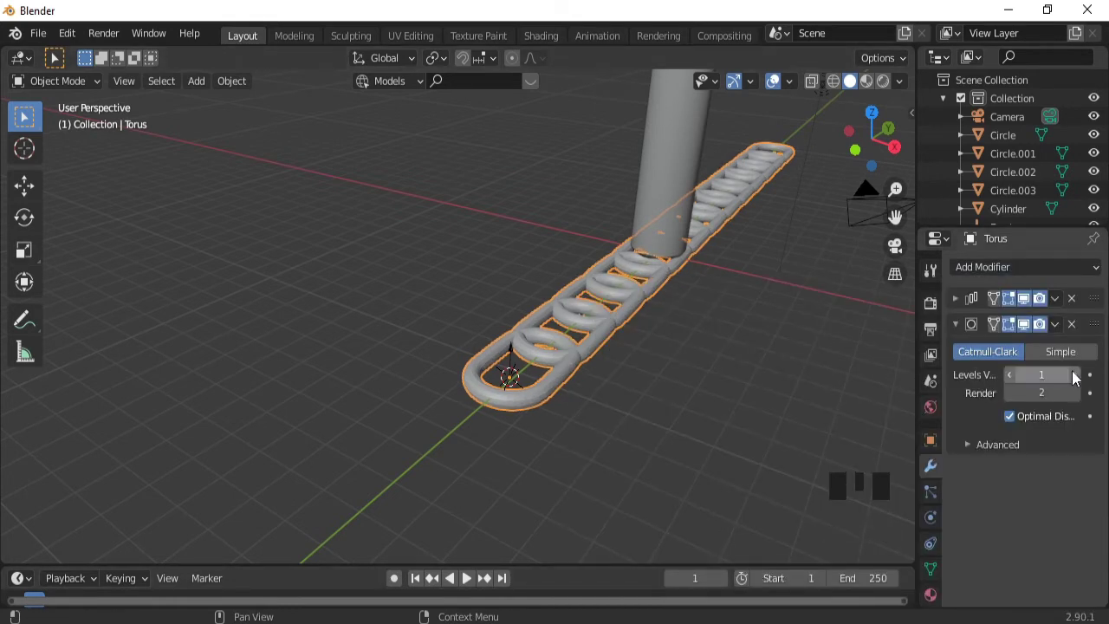
left_click_drag(1086, 377, 514, 357)
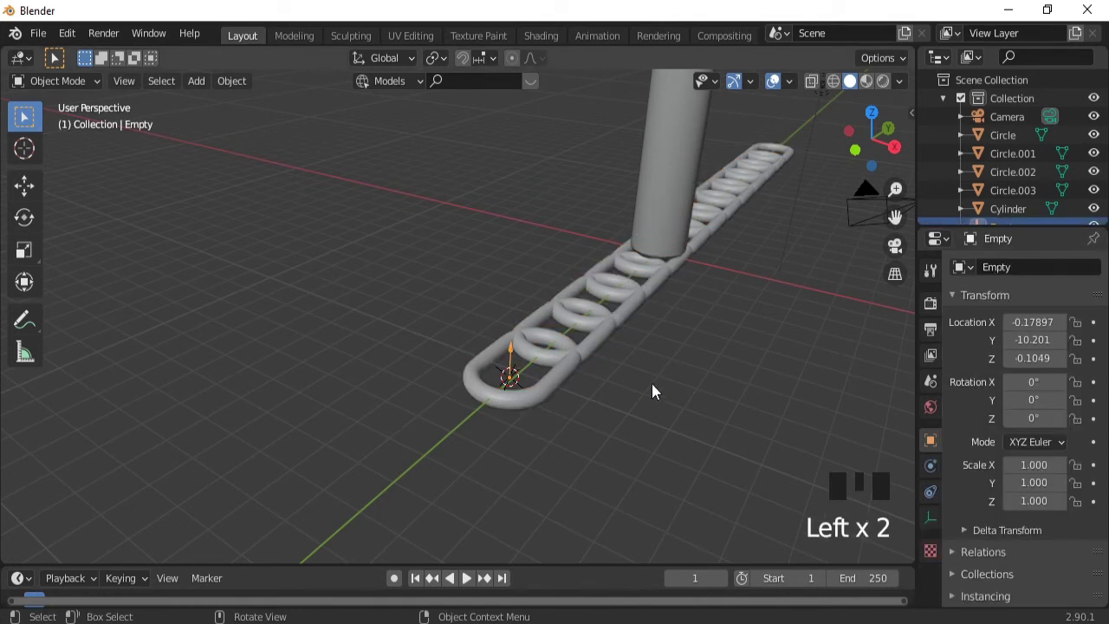
key("r")
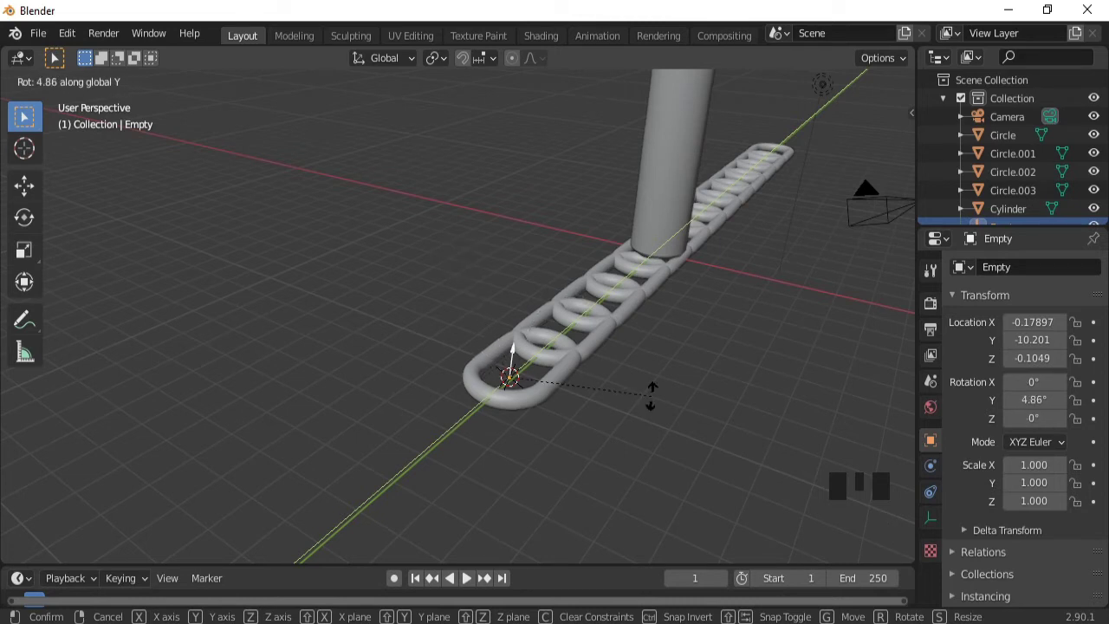
left_click_drag(659, 359, 511, 367)
left_click(511, 367)
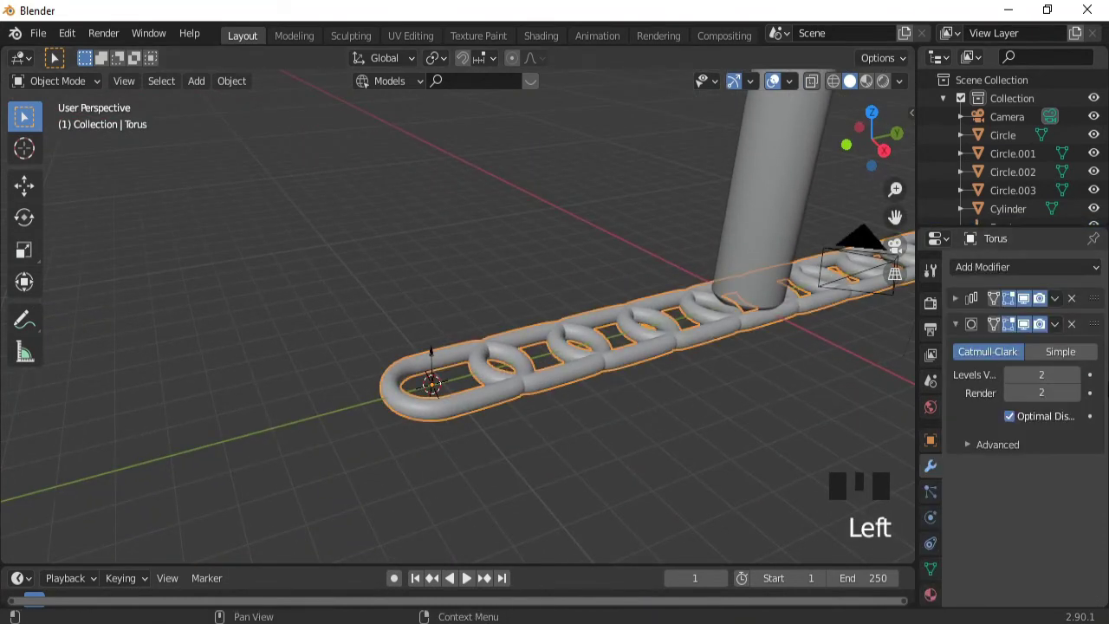
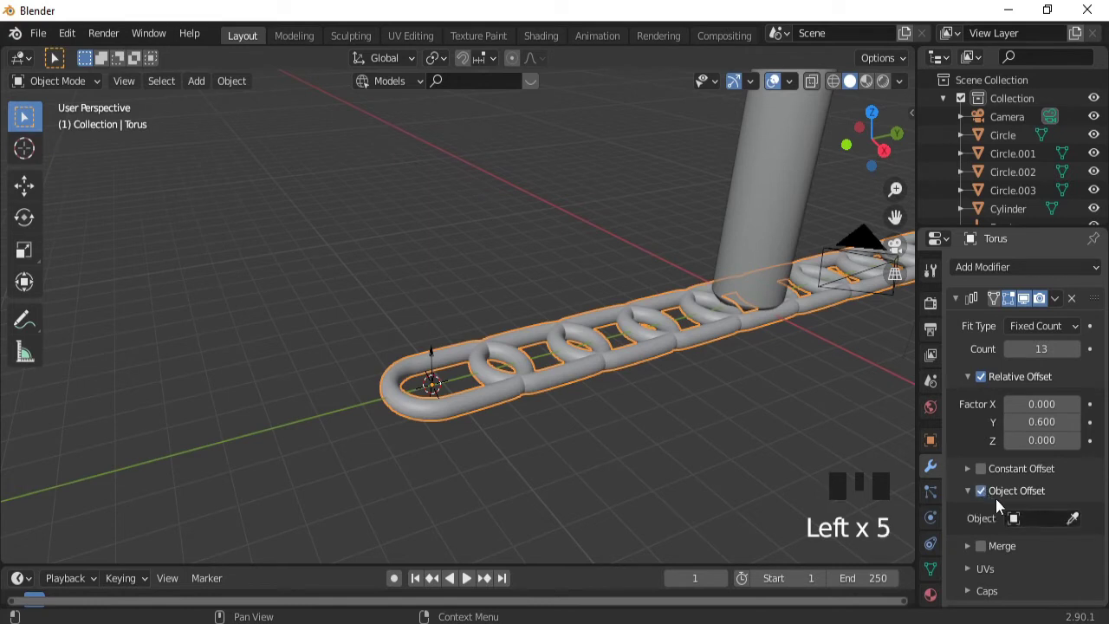
left_click(1078, 526)
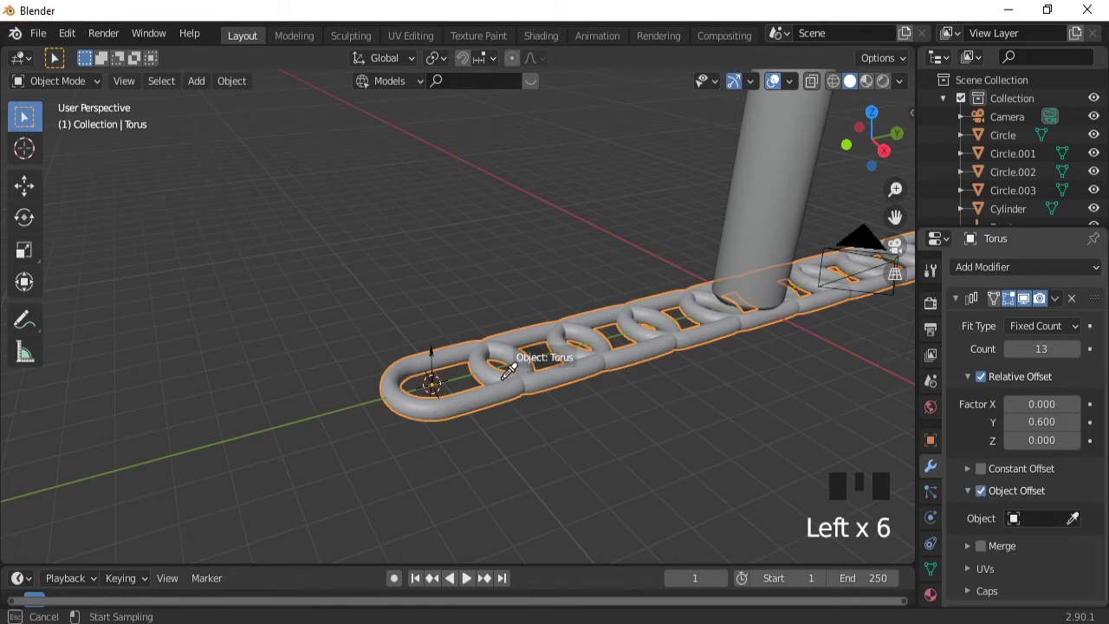
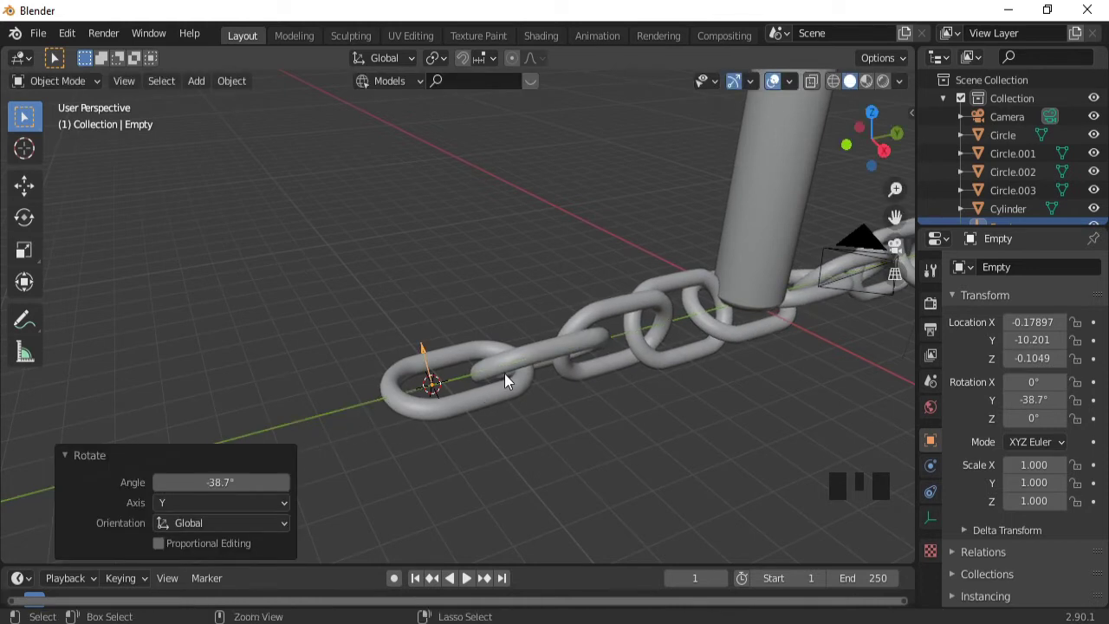
- Scale the torus along Y to slim each chain link along its length
left_click_drag(510, 380, 538, 332)
left_click(538, 332)
key("s")
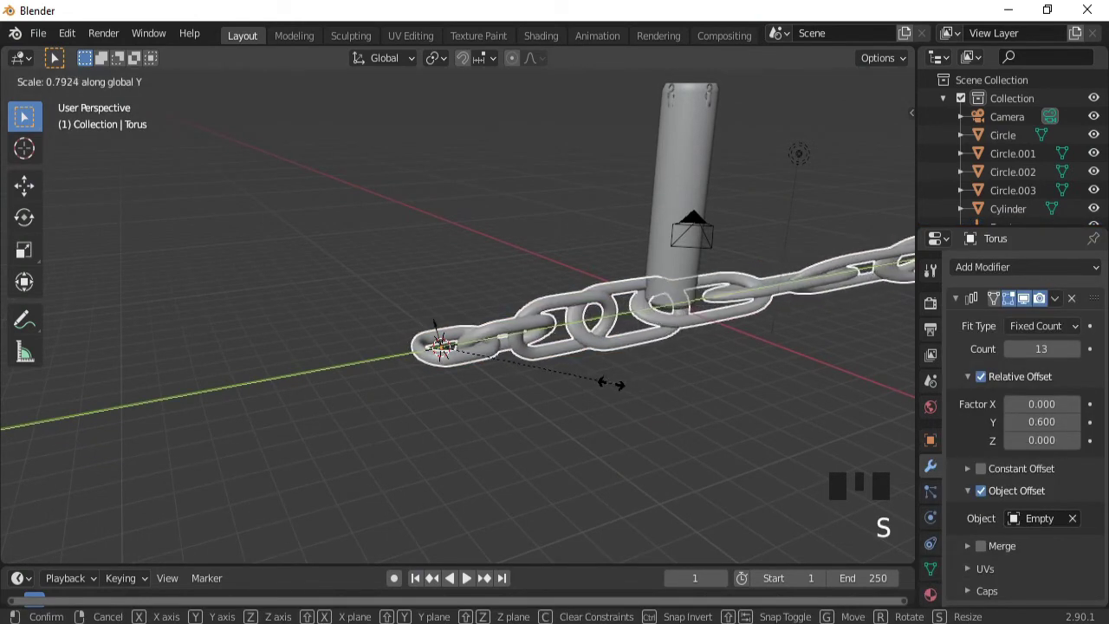
key("s")
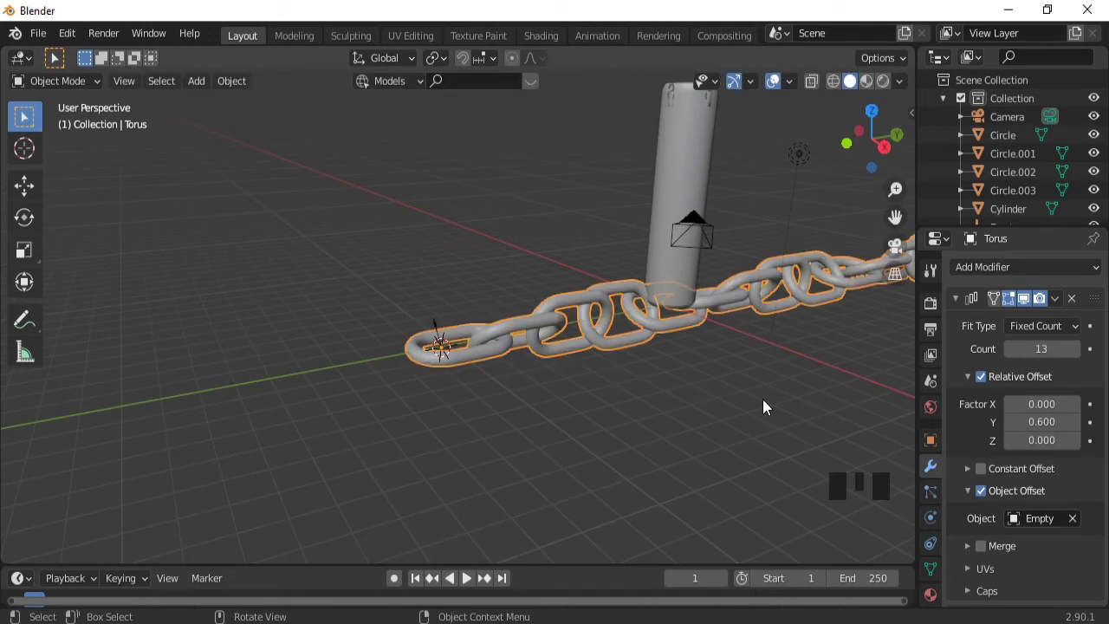
left_click_drag(575, 382, 666, 374)
key("s")
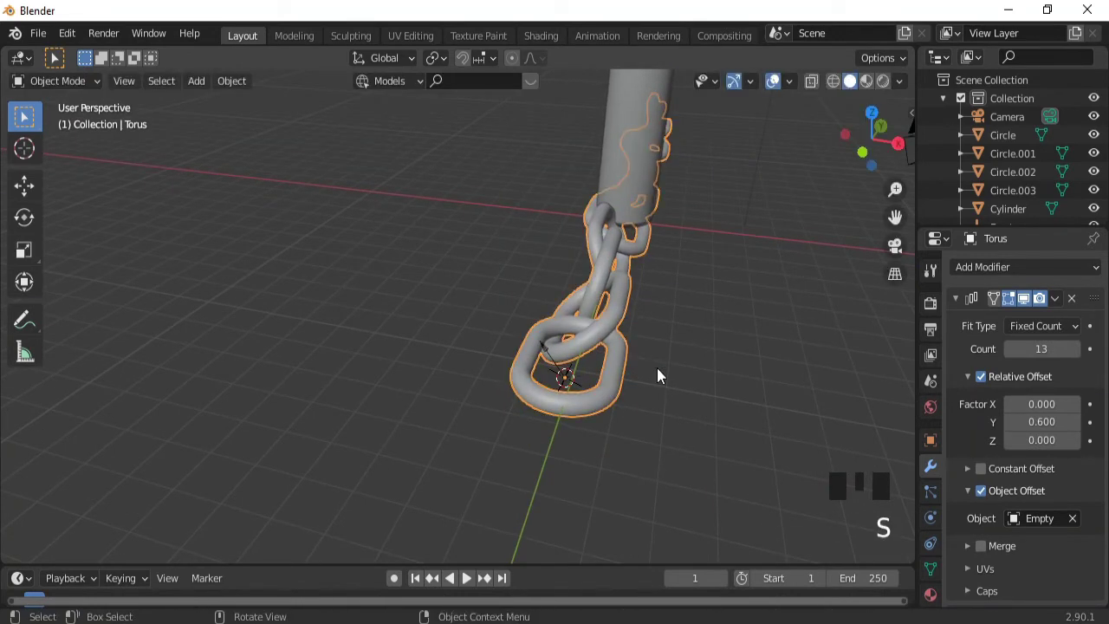
- Apply the Array modifier so the 13-link chain becomes real mesh geometry
key("ctrl+a")
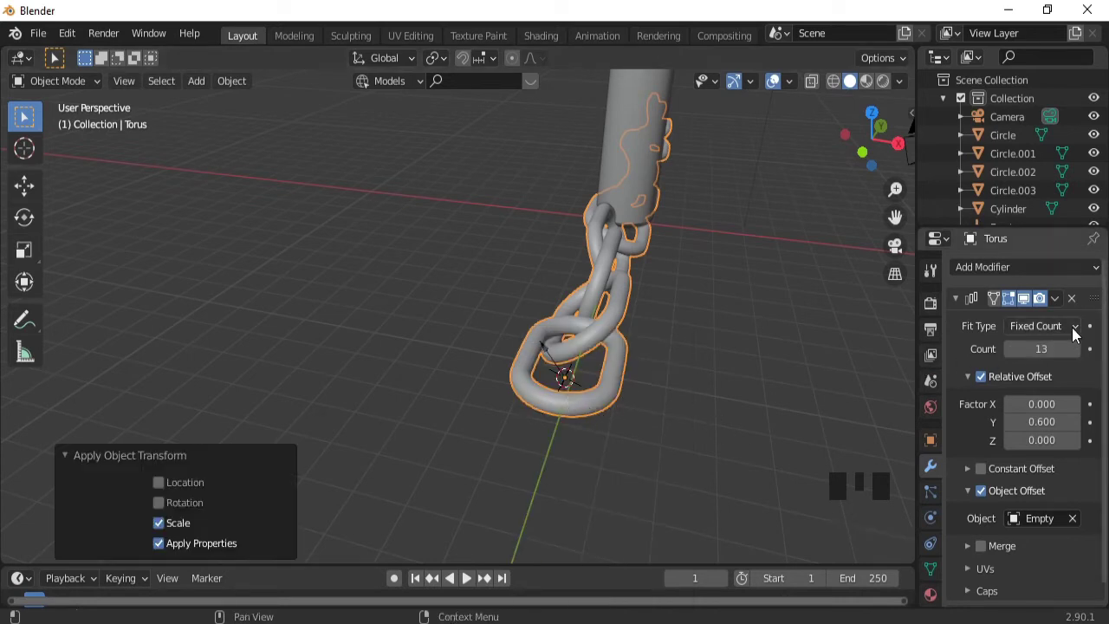
left_click_drag(1064, 311, 1080, 526)
left_click(1083, 525)
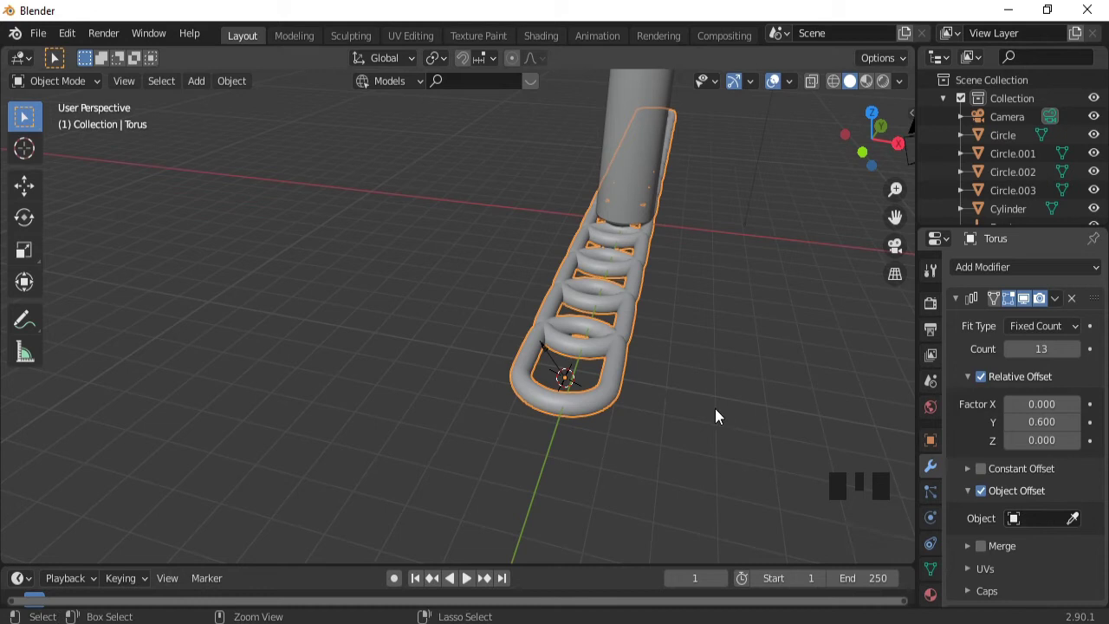
key("ctrl+z")
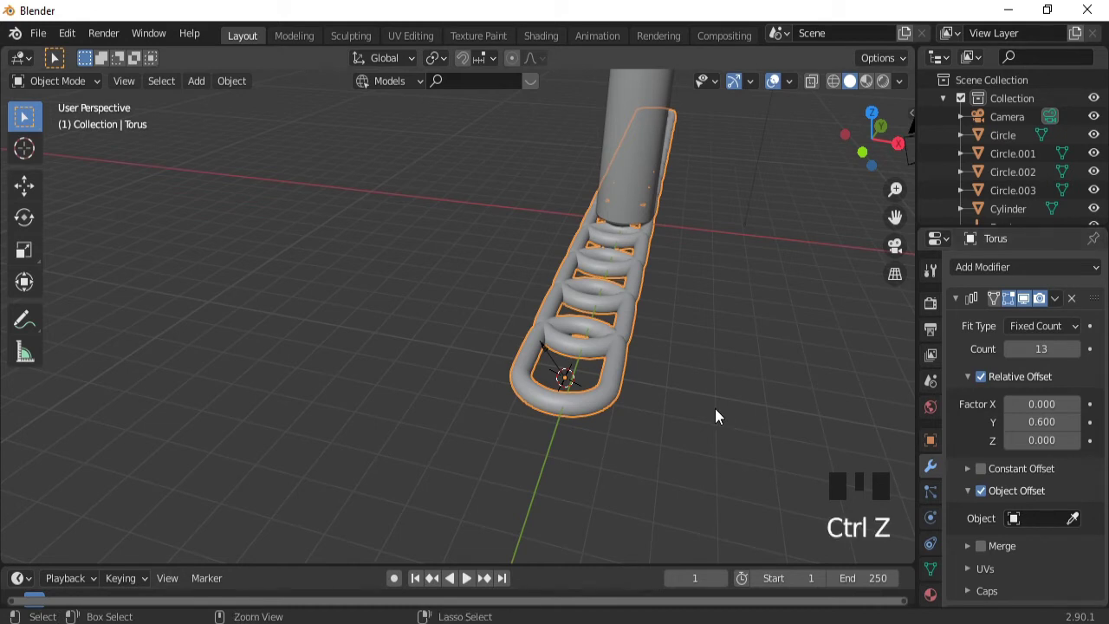
key("ctrl+z")
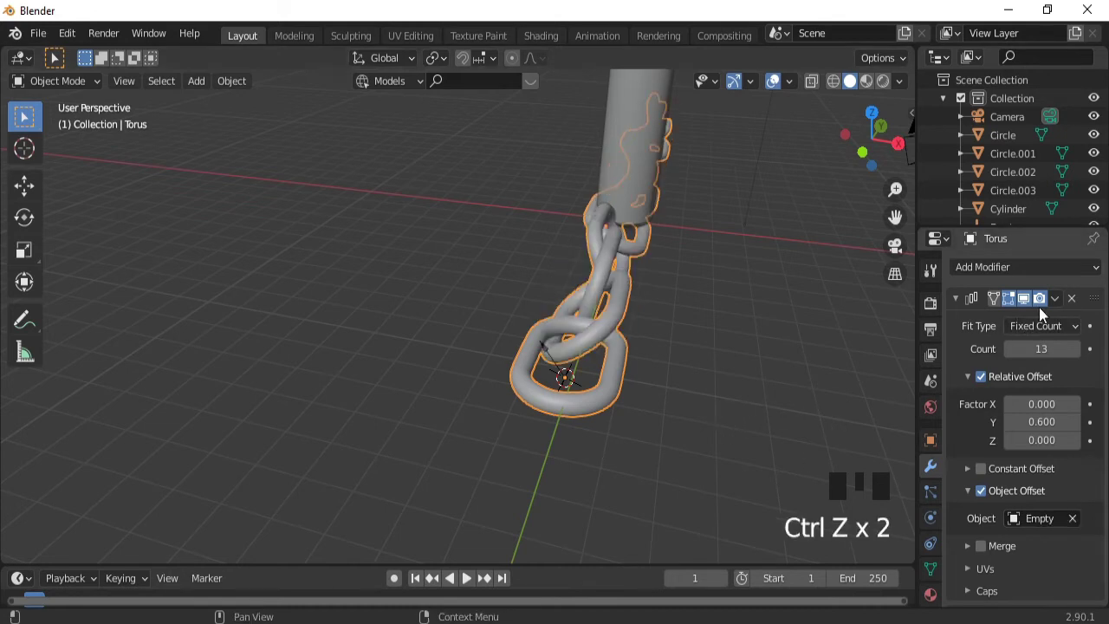
left_click_drag(1060, 305, 594, 375)
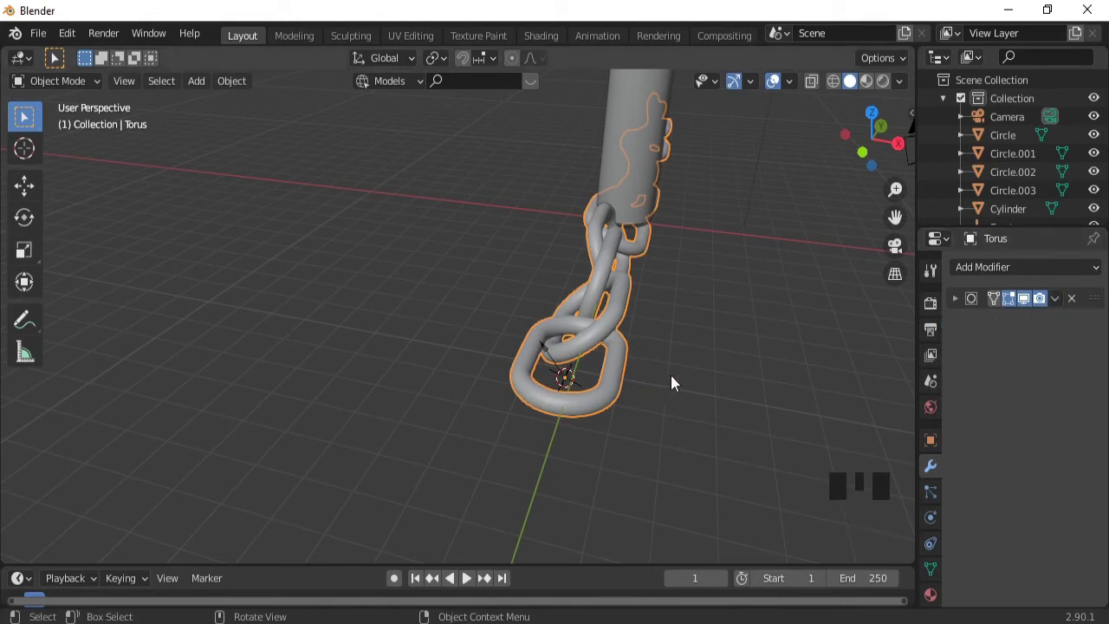
- Scale the chain to about 0.35, rotate it 90° on X to stand upright, and view it from the side
key("s")
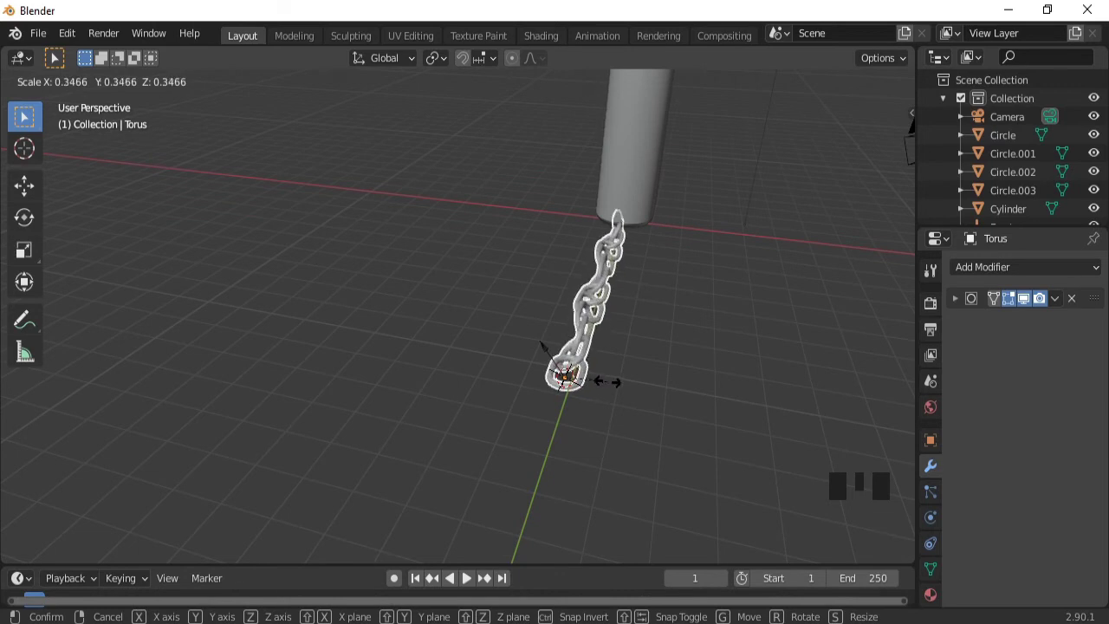
left_click_drag(727, 337, 647, 417)
key("r")
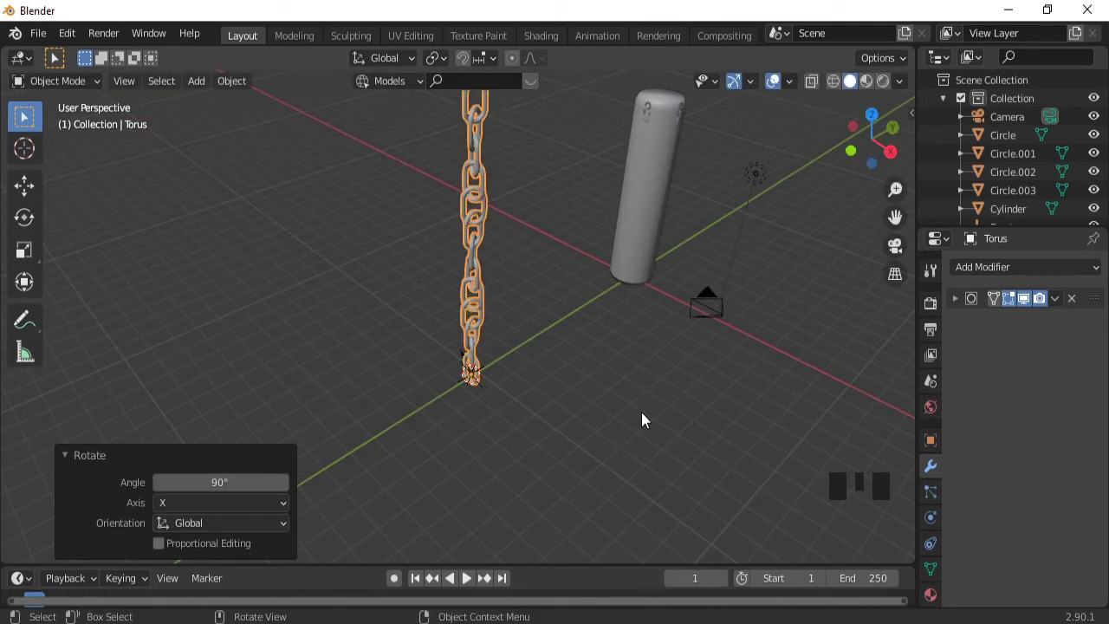
key("KP_7")
key("KP_1")
left_click_drag(542, 291, 518, 377)
key("KP_3")
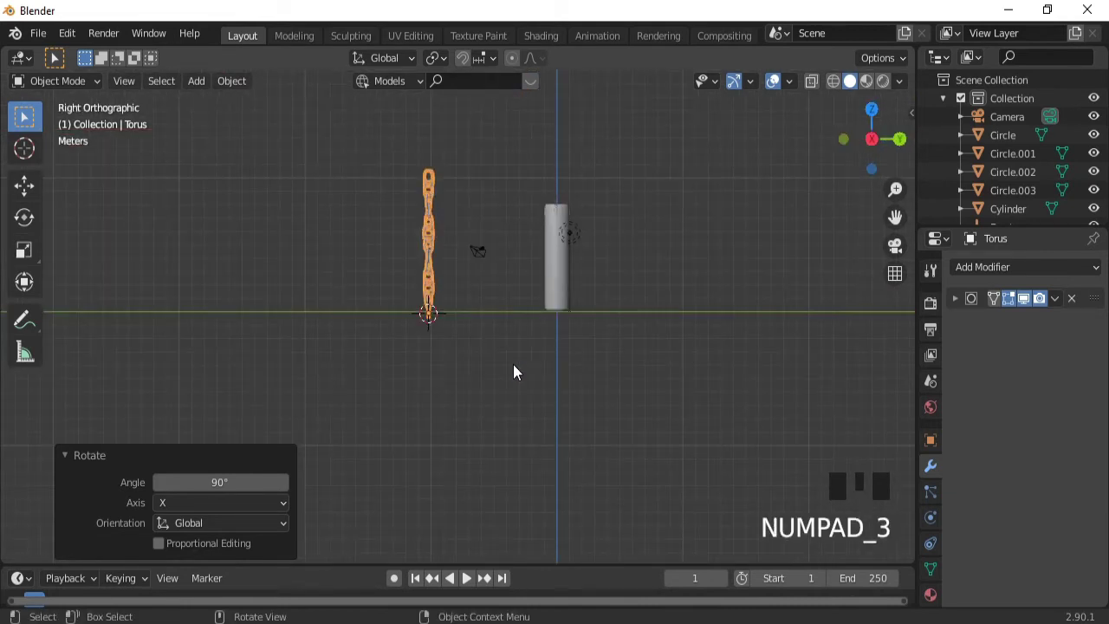
- Move the chain along Y and Z so it rises above the lamp cylinder
key("g")
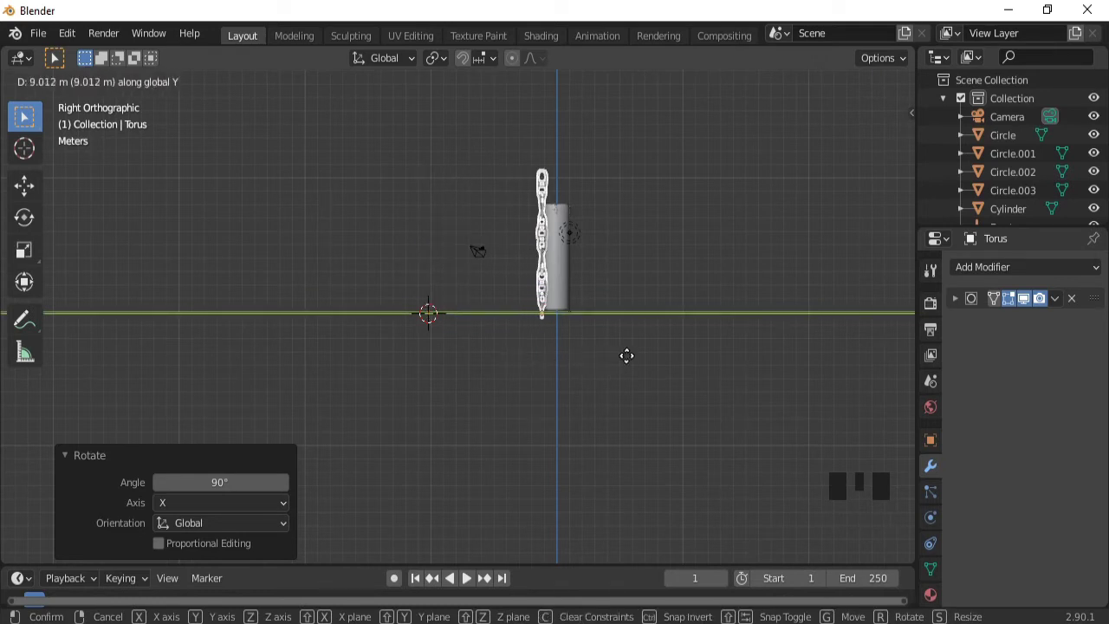
key("g")
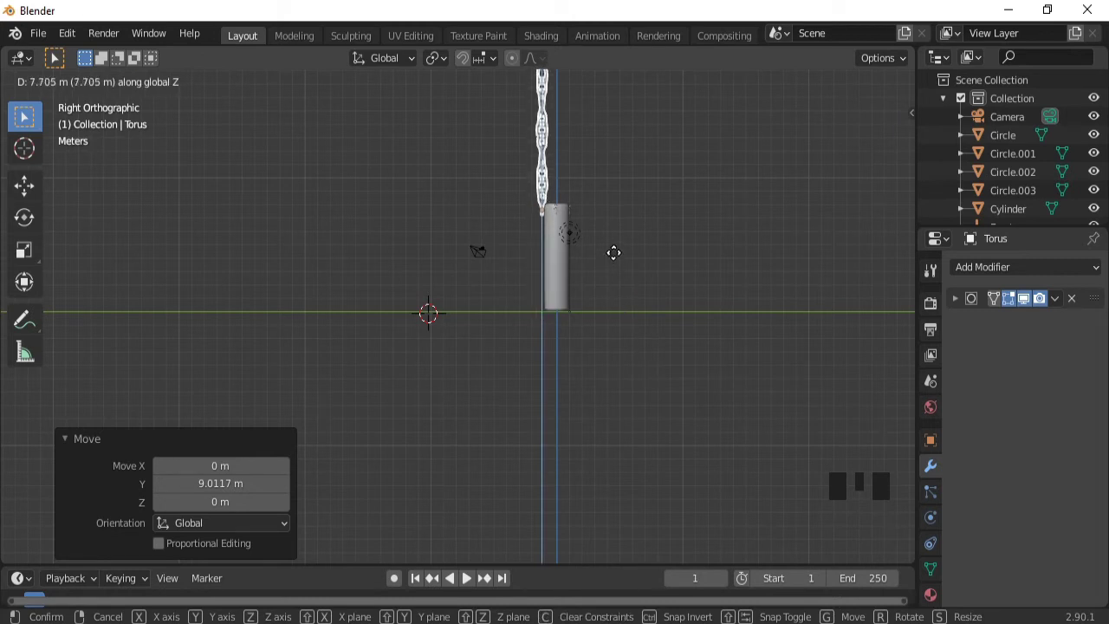
left_click_drag(477, 261, 514, 253)
key("ctrl+KP_8")
key("ctrl+KP_8")
key("ctrl+KP_8")
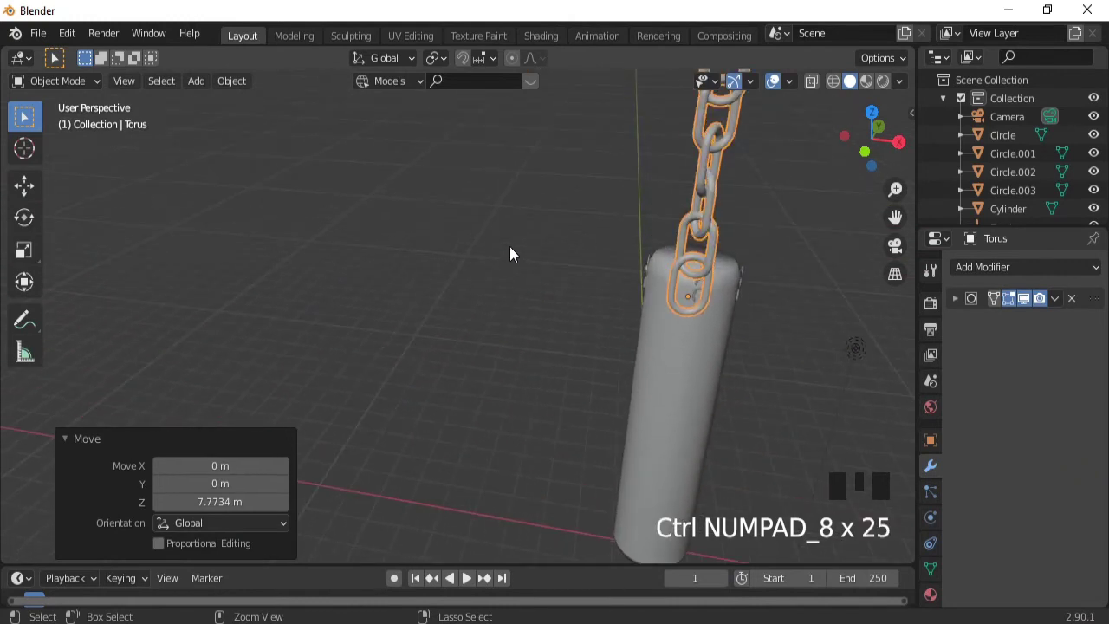
key("ctrl+KP_6")
key("ctrl+KP_6")
key("ctrl+KP_6")
left_click_drag(516, 253, 402, 339)
- Refine the chain along X, Y and Z so its bottom link meets the cylinder's top edge
key("g")
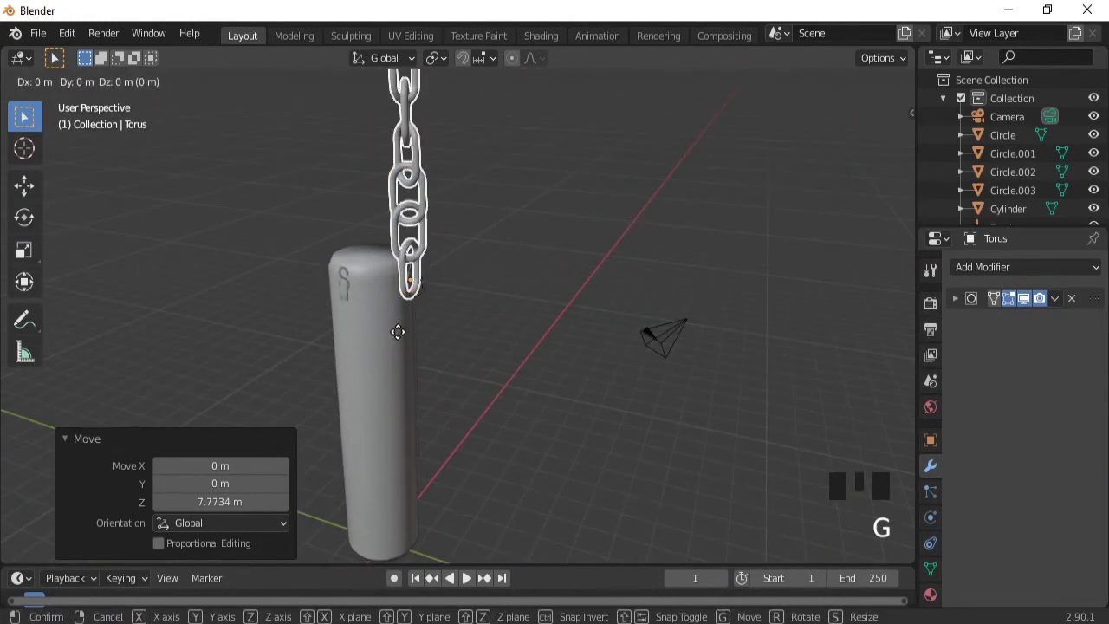
key("s")
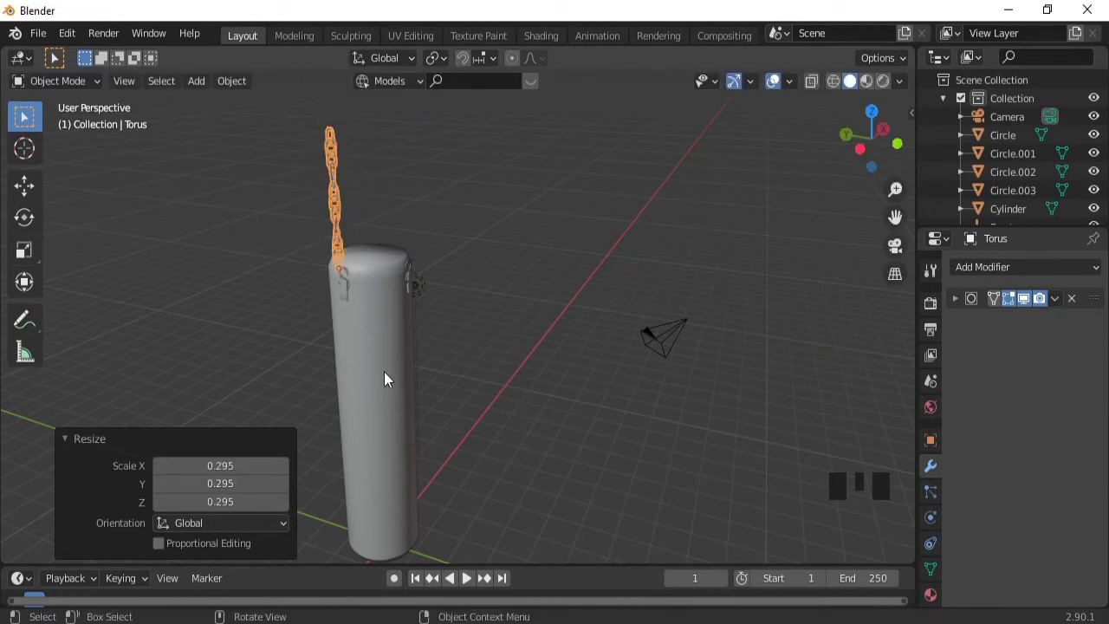
left_click_drag(385, 376, 414, 282)
key("ctrl+KP_4")
key("ctrl+KP_4")
key("ctrl+KP_4")
left_click_drag(390, 295, 473, 268)
key("g")
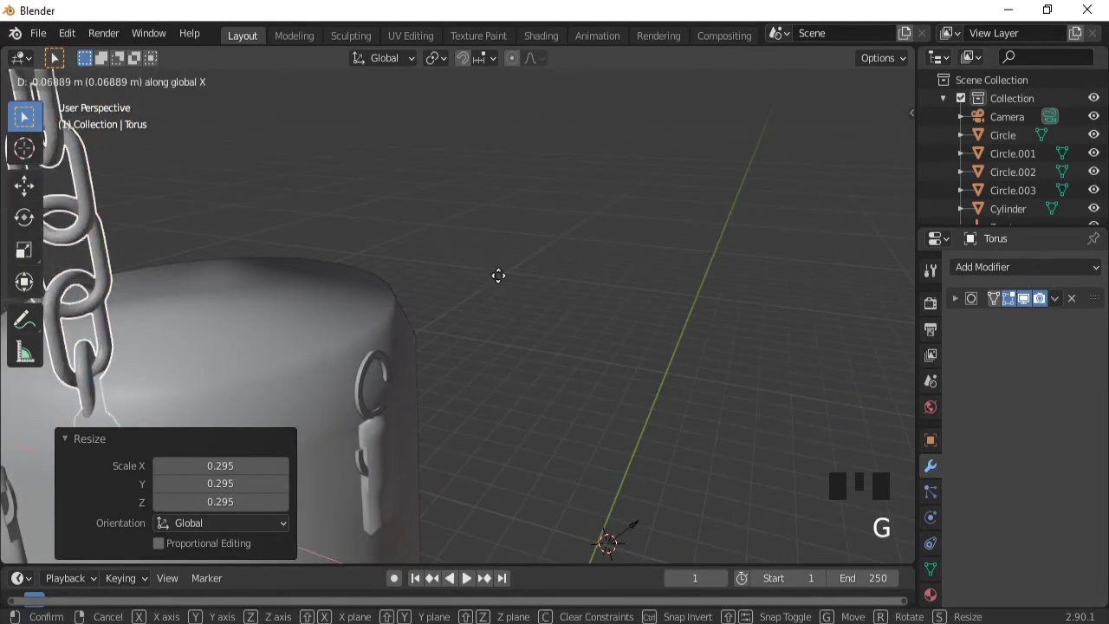
key("g")
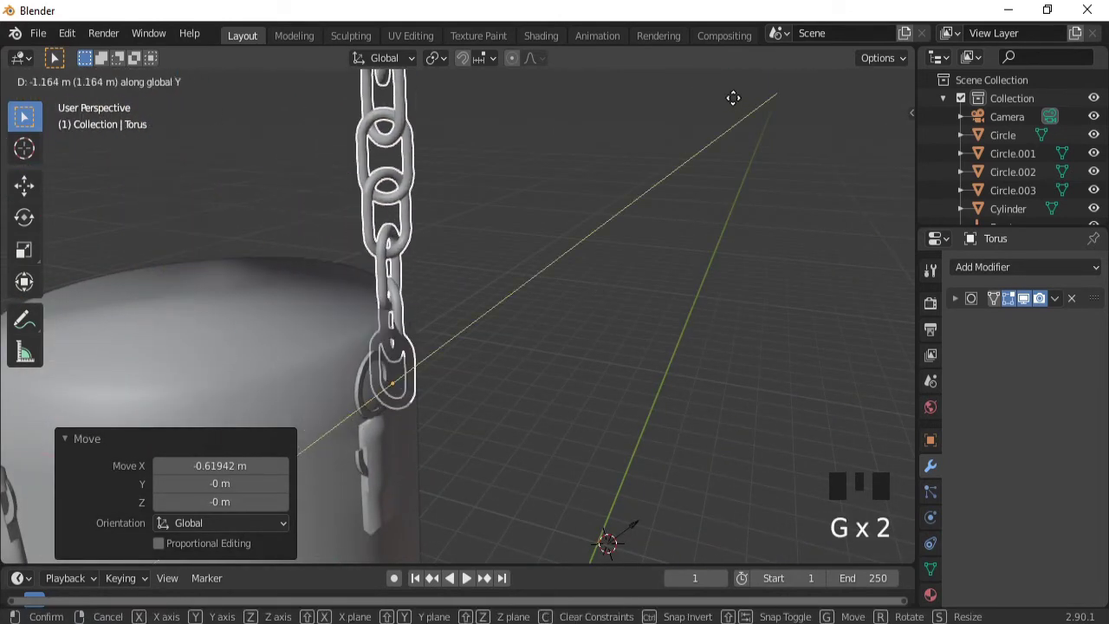
left_click_drag(498, 370, 572, 356)
key("g")
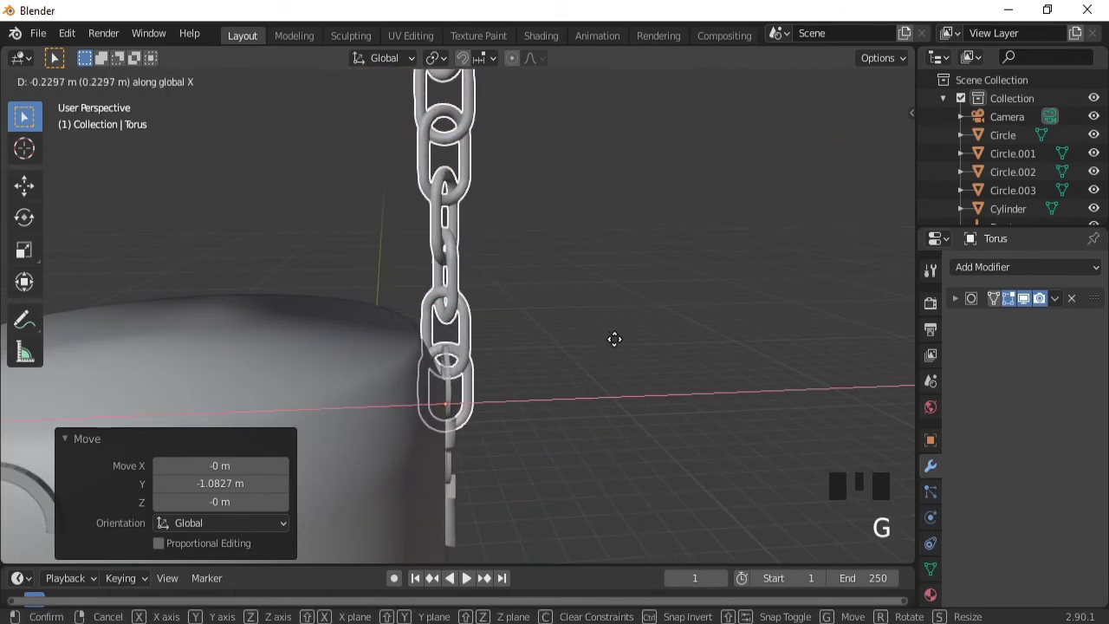
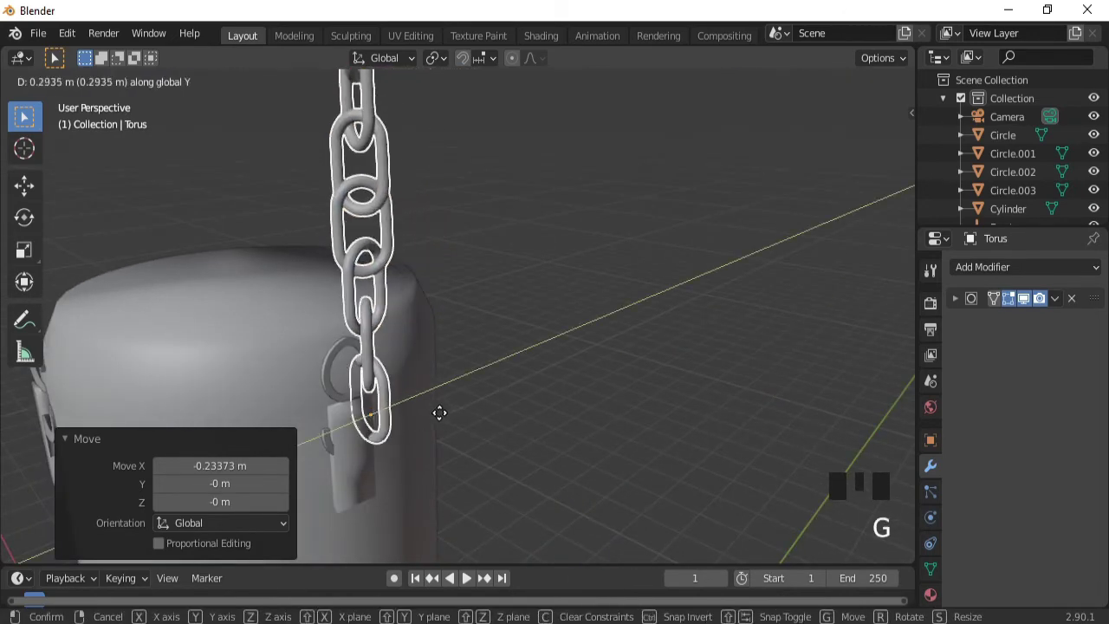
key("g")
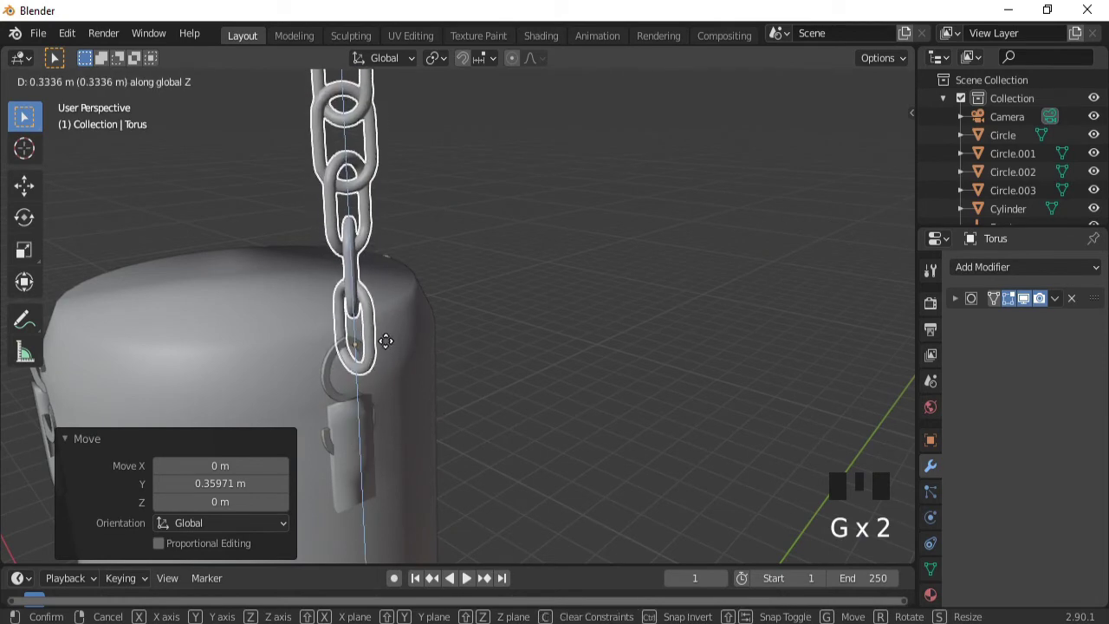
left_click_drag(412, 355, 385, 164)
left_click_drag(385, 164, 553, 310)
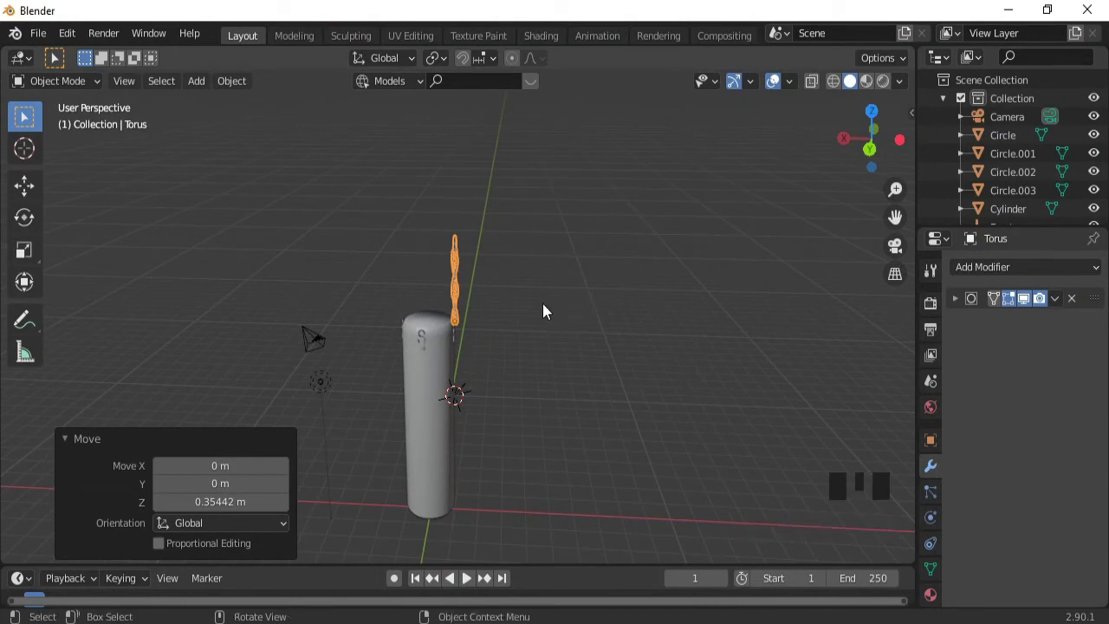
- Tilt the chain about X from the lamp top and duplicate it with Shift+D
key("r")
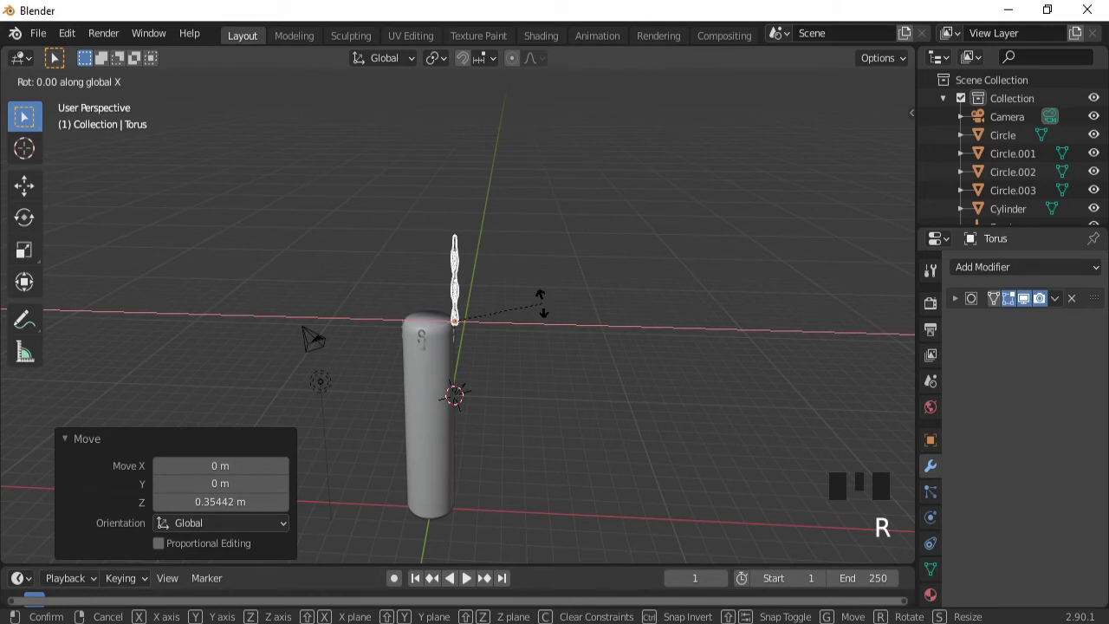
key("r")
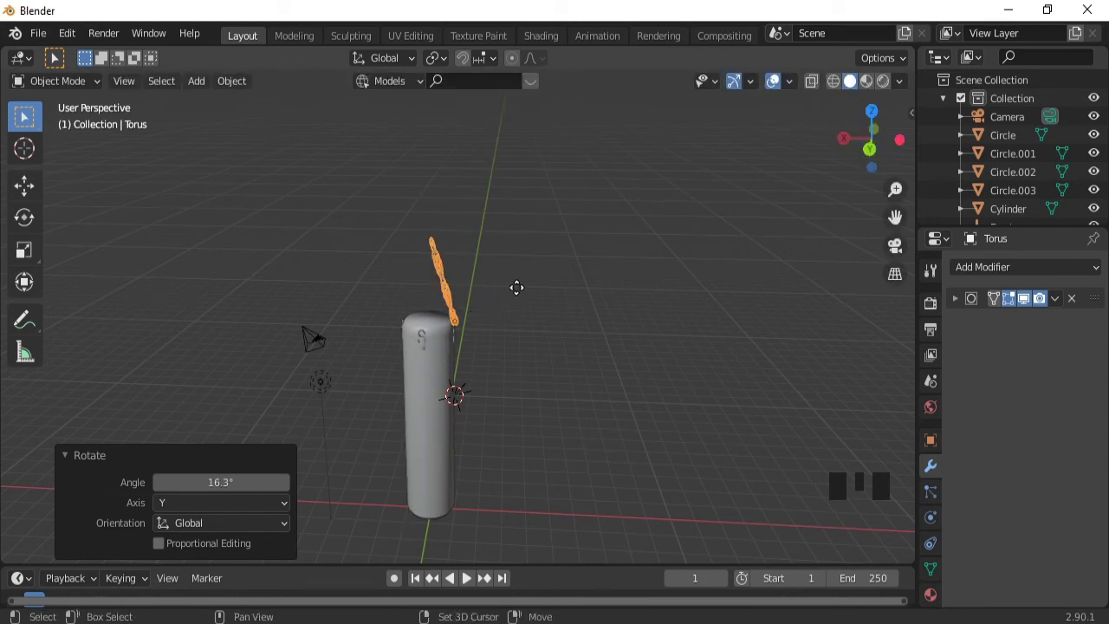
key("shift+d")
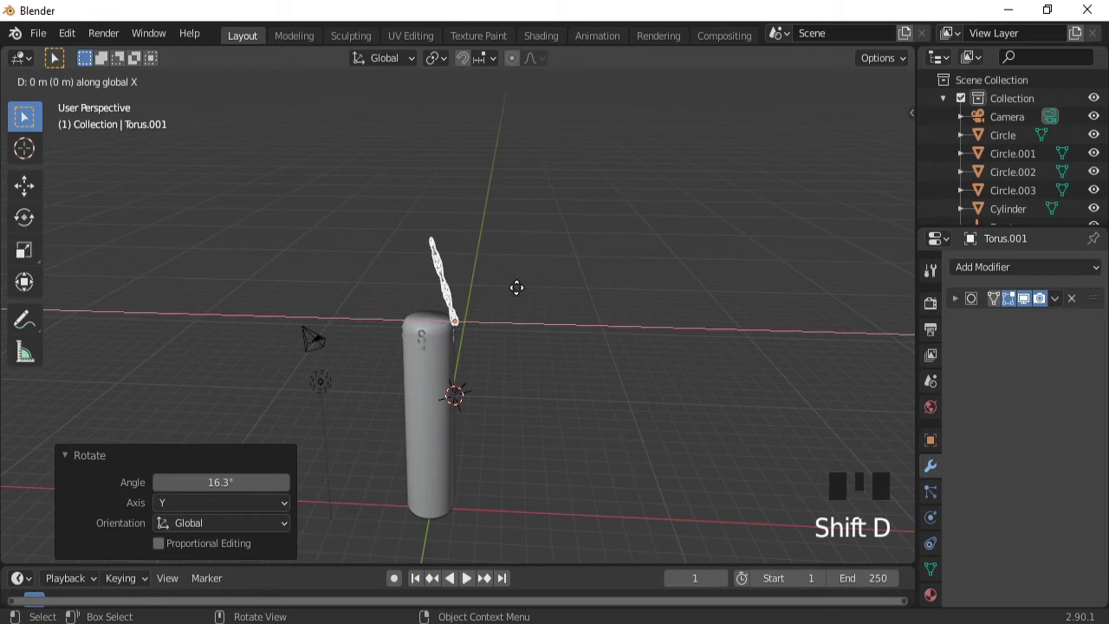
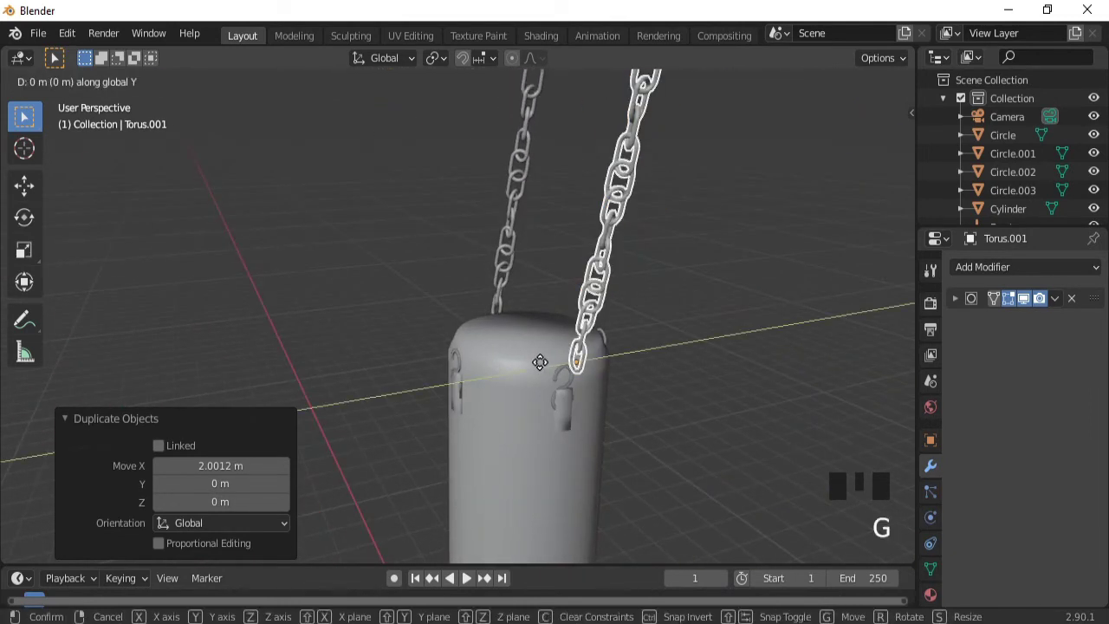
- Place the duplicate chain on the lamp body's opposite edge and tilt it to lean away
left_click_drag(654, 359, 795, 368)
key("r")
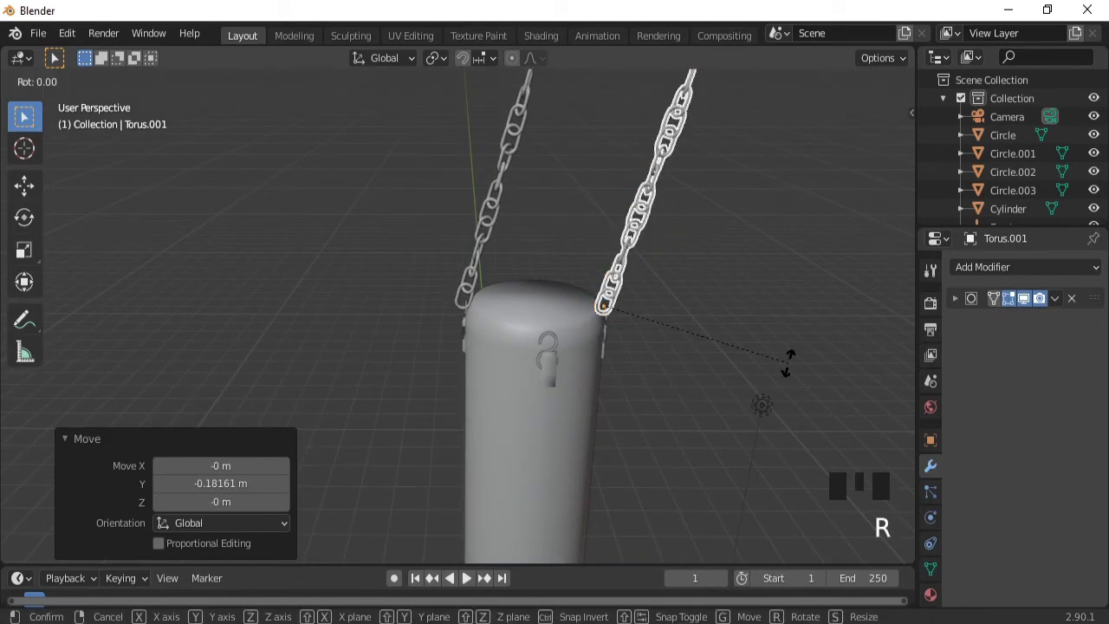
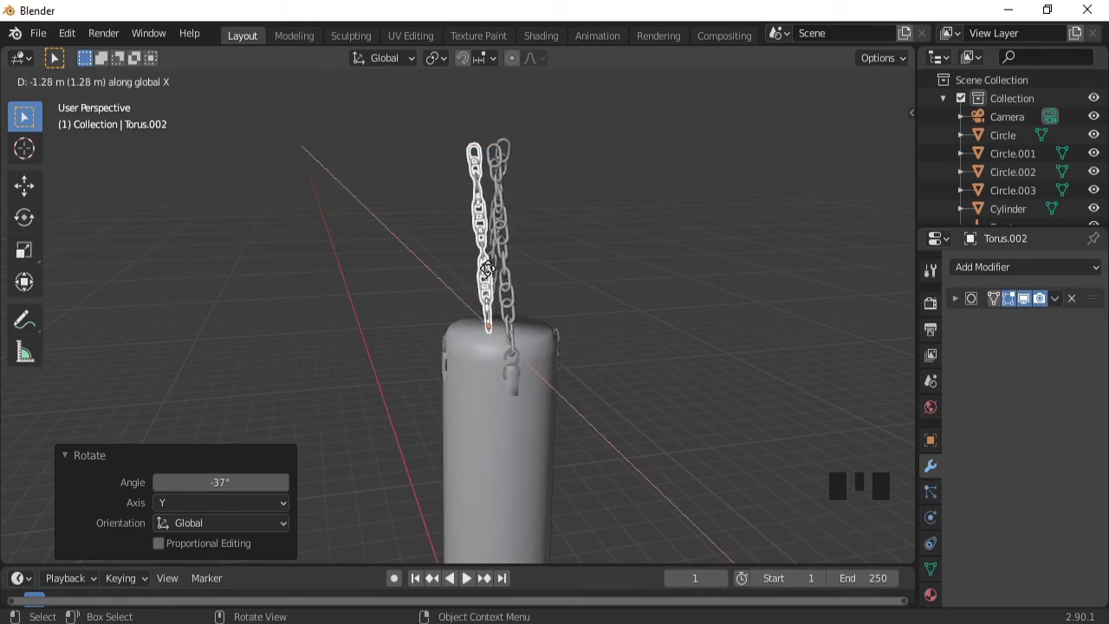
- Move the copied chain along Y and turn it a quarter turn about Z
key("g")
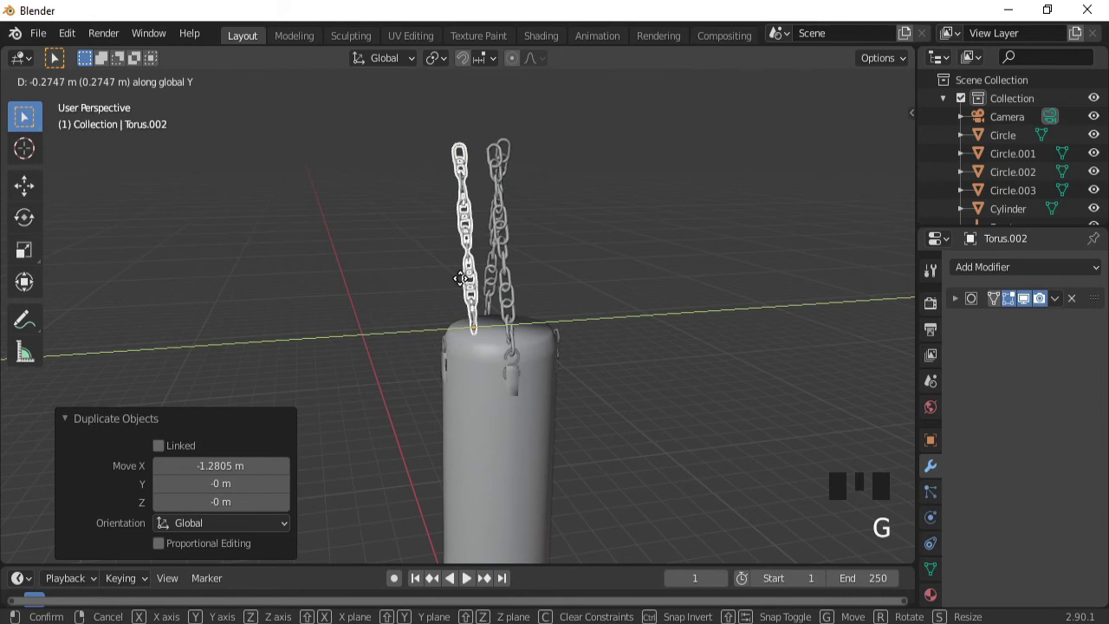
left_click_drag(436, 410, 491, 375)
key("g")
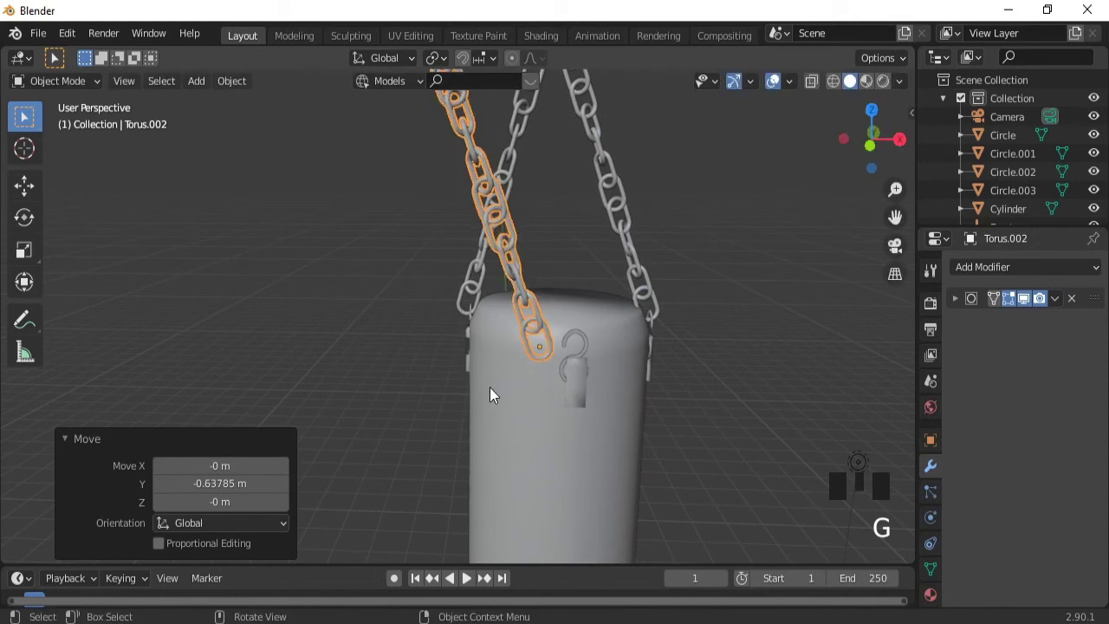
key("r")
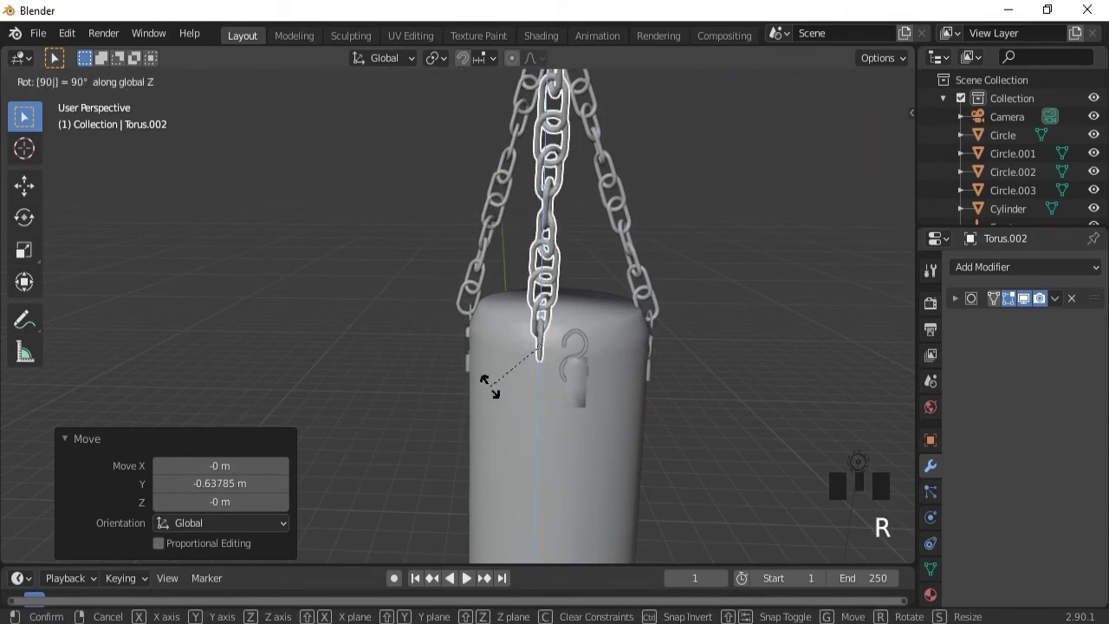
- Slide the copied chain along X onto the lamp body's side and rotate it to lean inward
key("g")
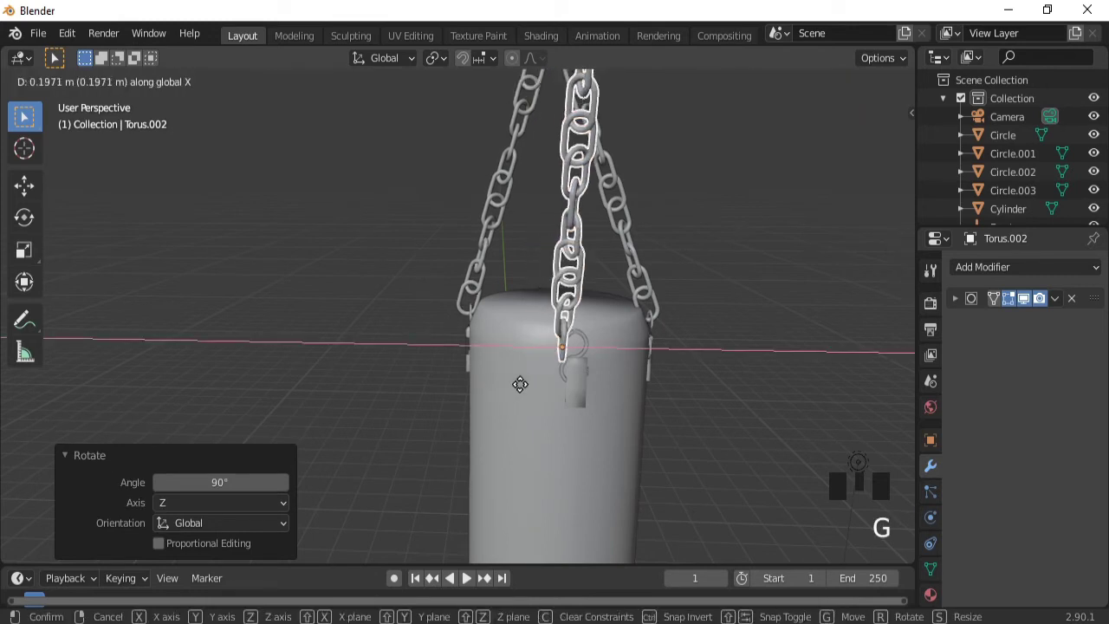
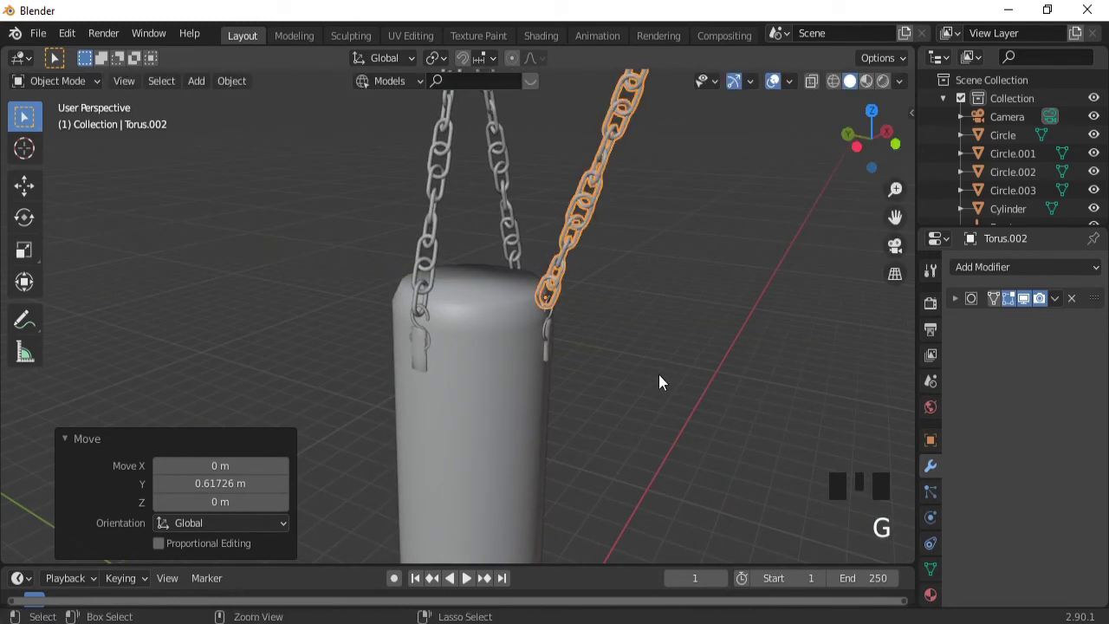
left_click_drag(661, 378, 584, 289)
key("g")
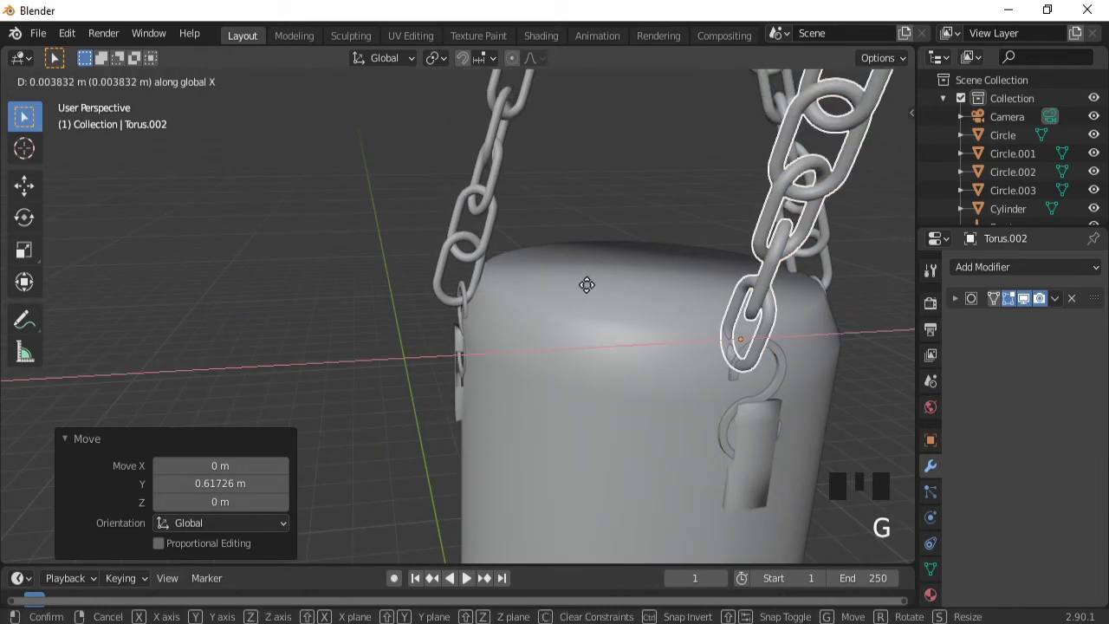
left_click_drag(684, 268, 659, 477)
key("r")
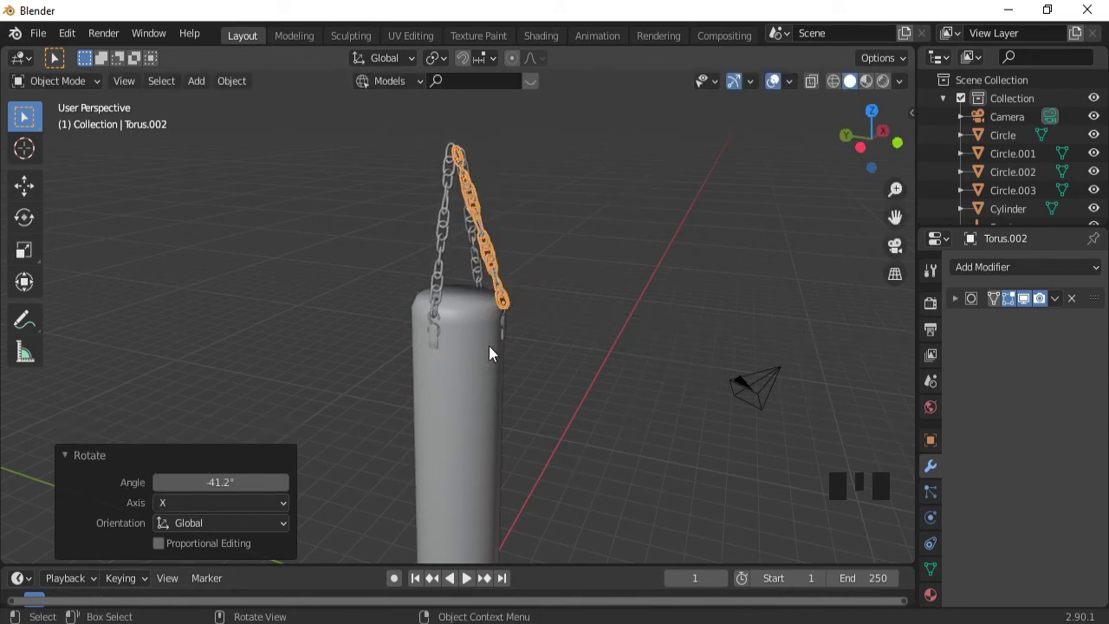
- Duplicate the chain again and move the copy along Y to the lamp body's other side
key("shift+d")
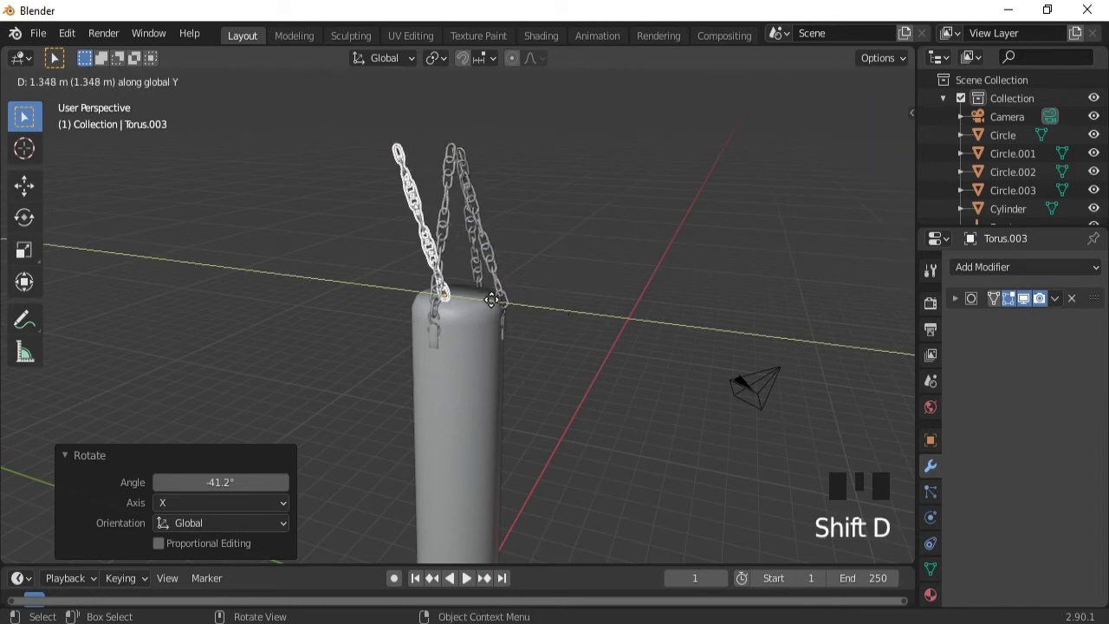
left_click_drag(409, 317, 570, 314)
key("g")
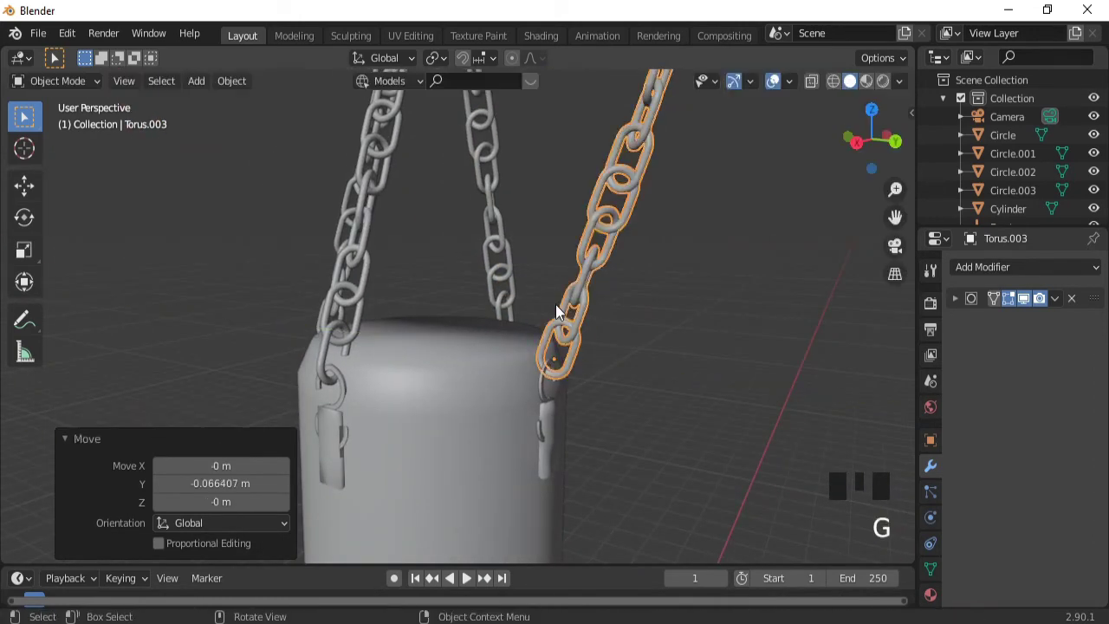
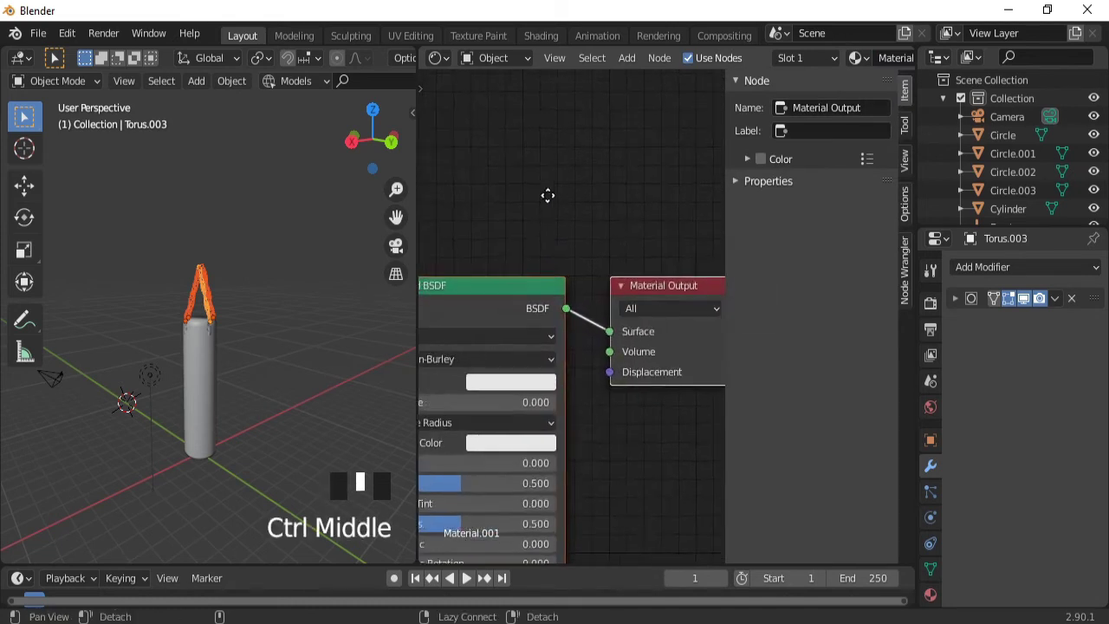
- Change the viewport shading and select all the chains
key("z")
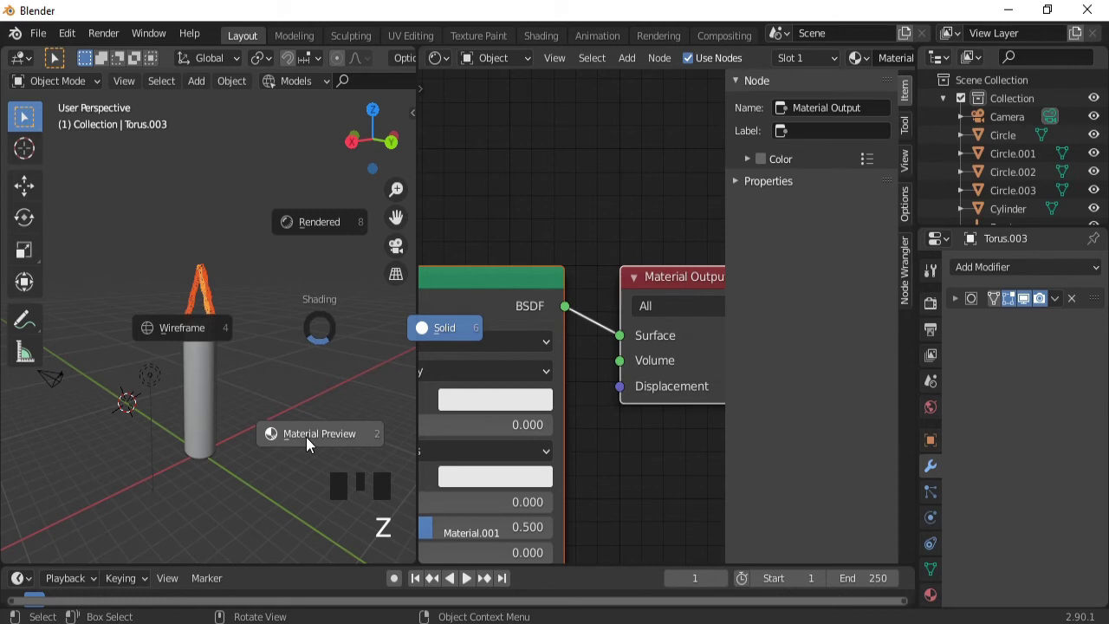
left_click_drag(301, 438, 238, 424)
left_click_drag(237, 424, 262, 278)
left_click_drag(262, 278, 424, 307)
left_click_drag(268, 351, 326, 291)
key("ctrl+z")
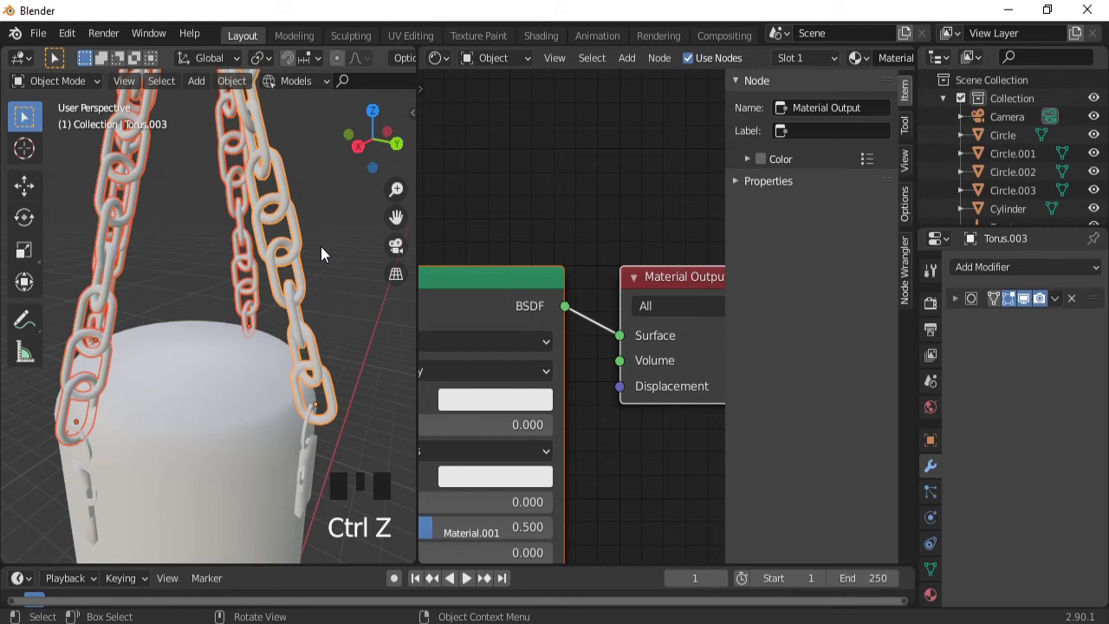
- Link one new material to all chains and set its base colour to a grey of about 0.477
key("p")
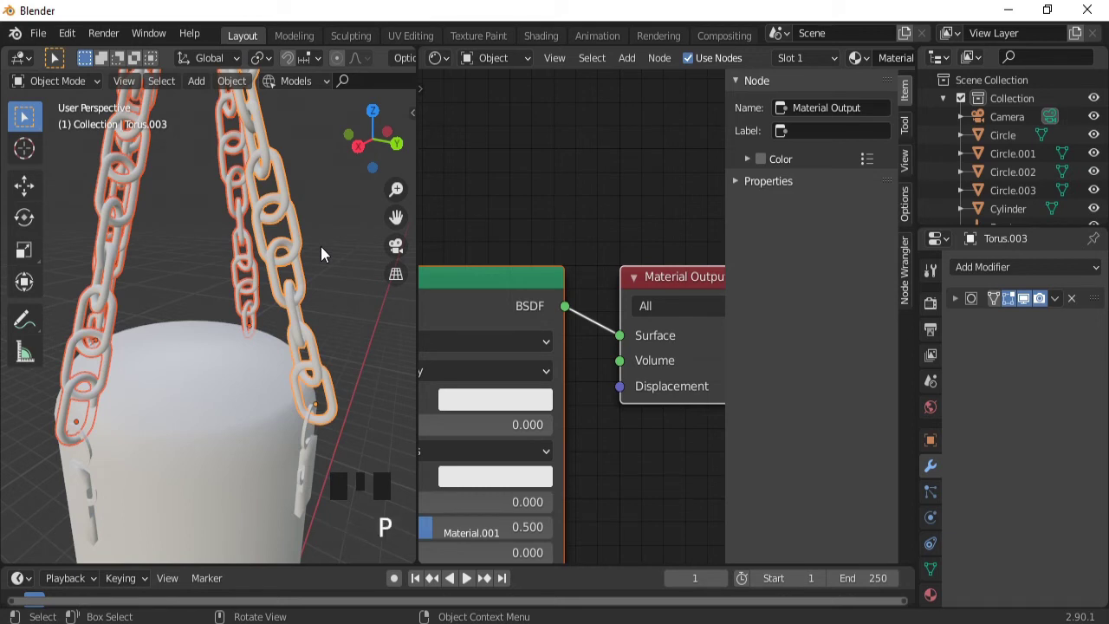
key("Tab")
key("ctrl+l")
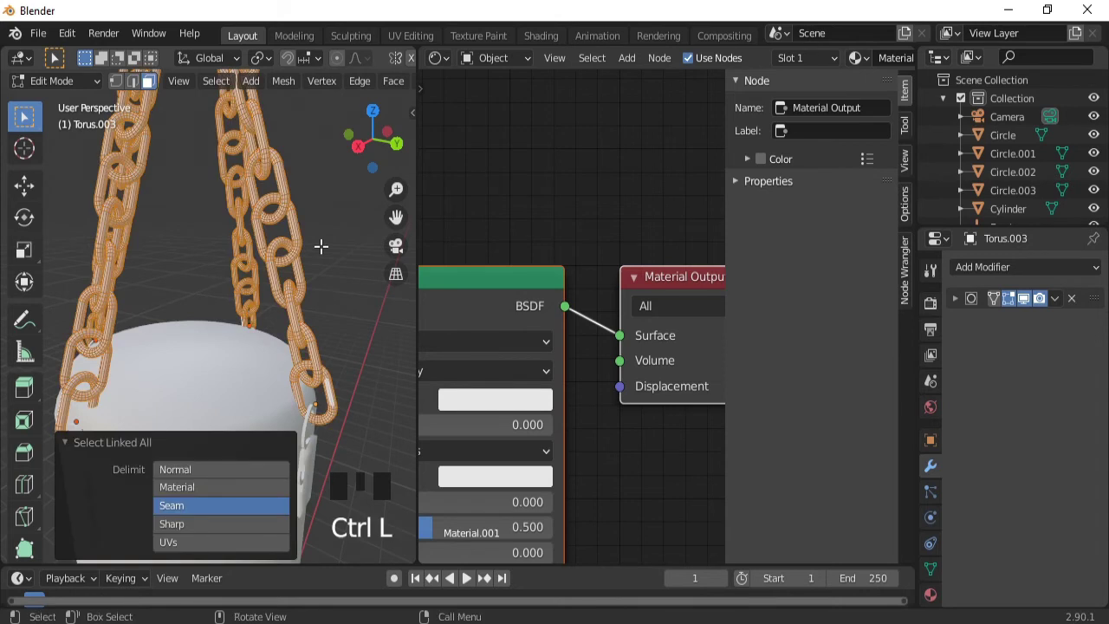
key("p")
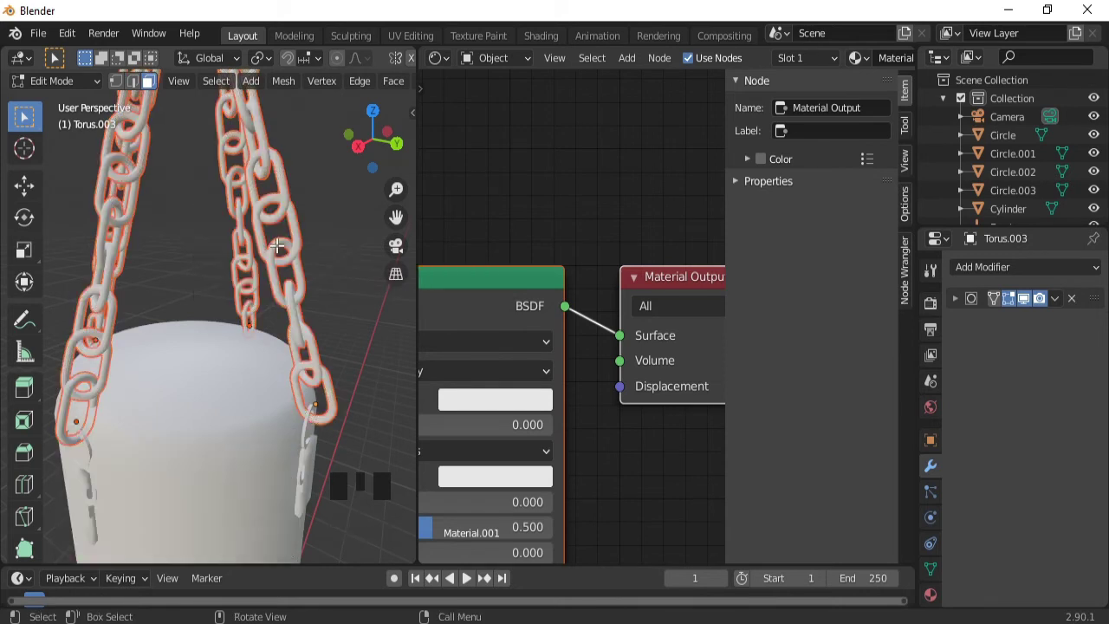
key("Tab")
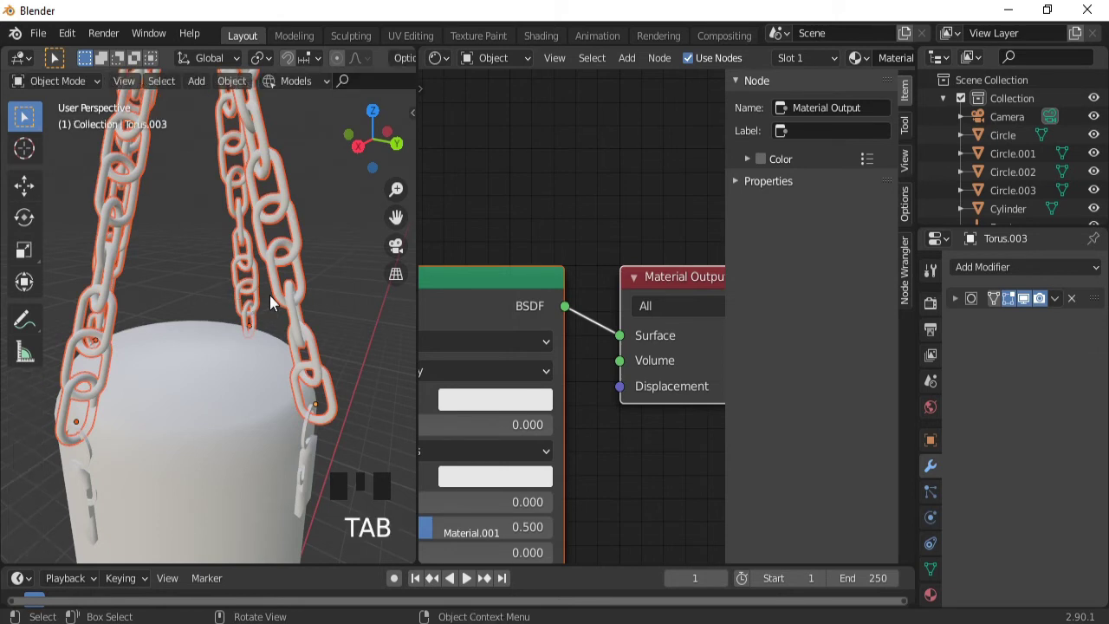
left_click_drag(501, 407, 634, 165)
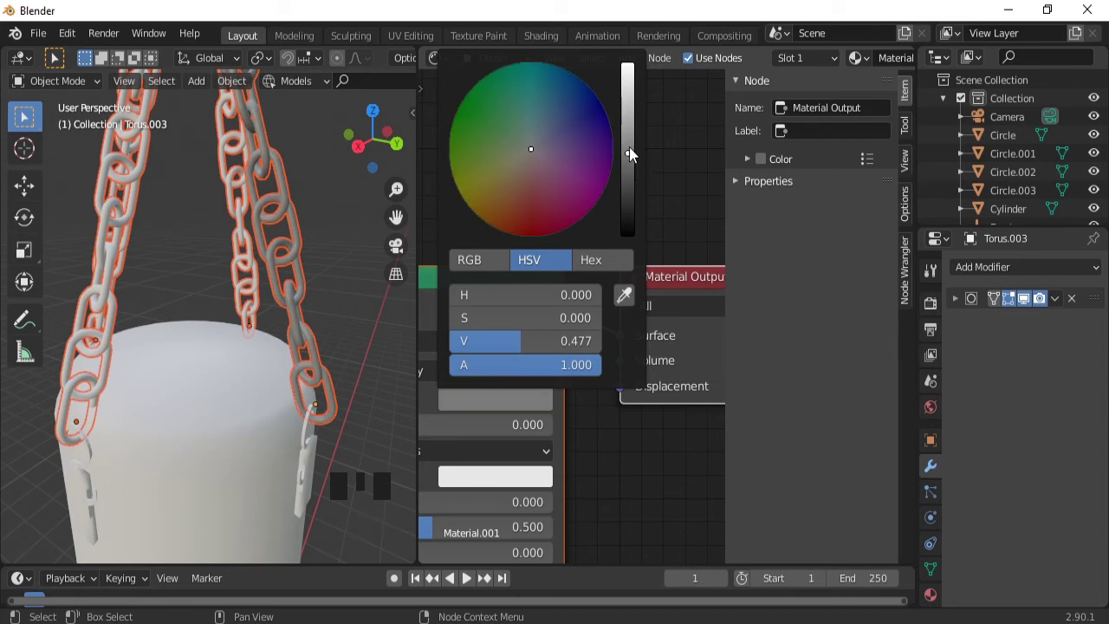
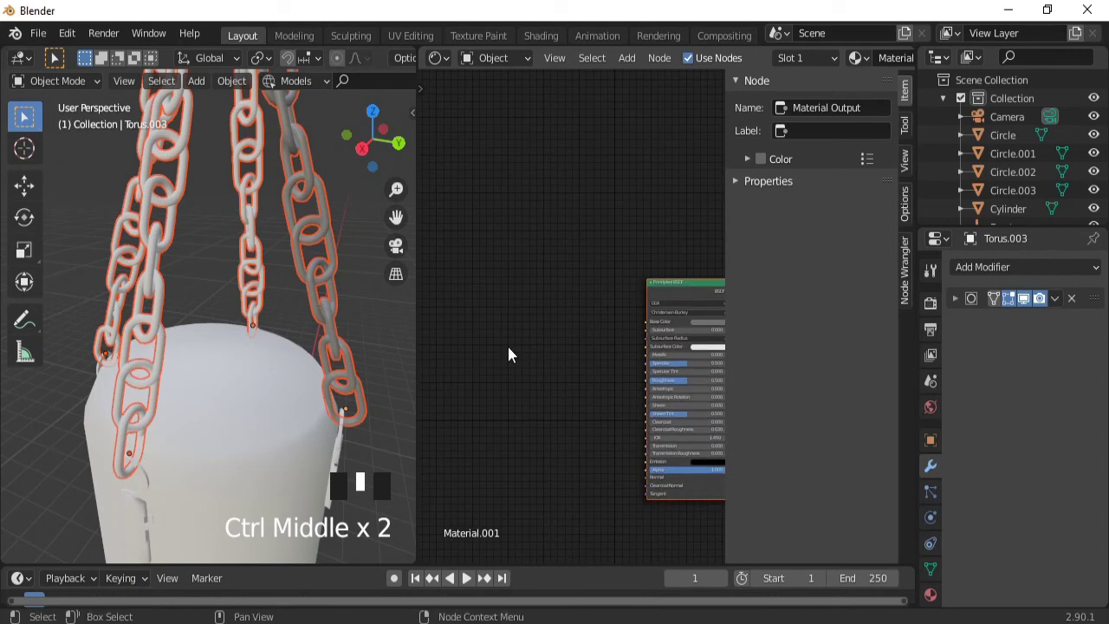
- Add a Noise Texture driving a Bump node's height and feed its normal into the Principled BSDF
key("shift+a")
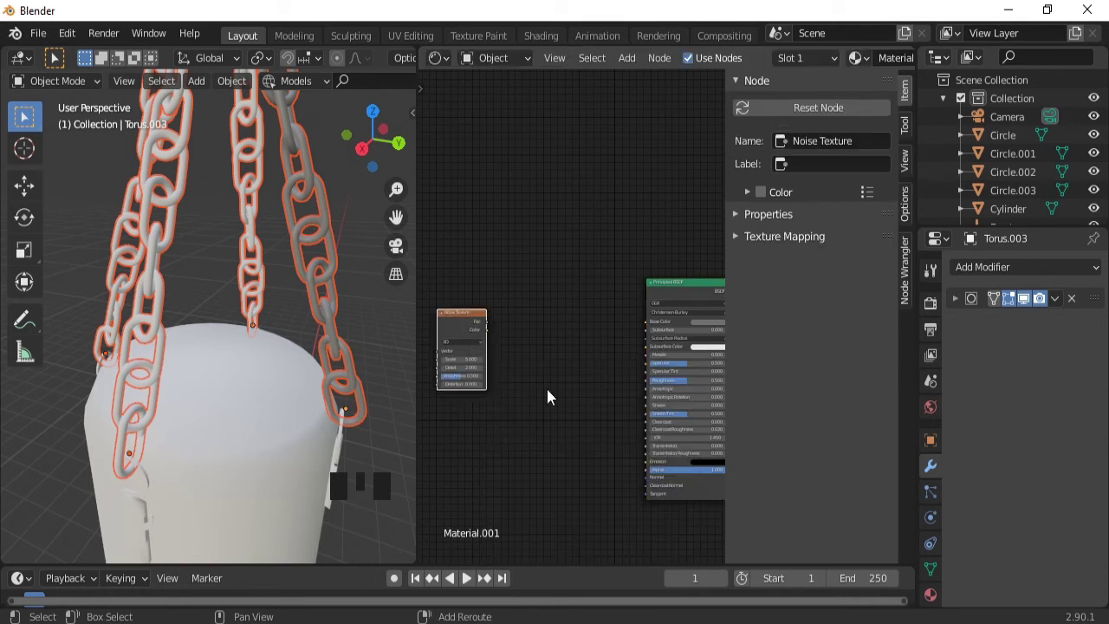
key("shift+a")
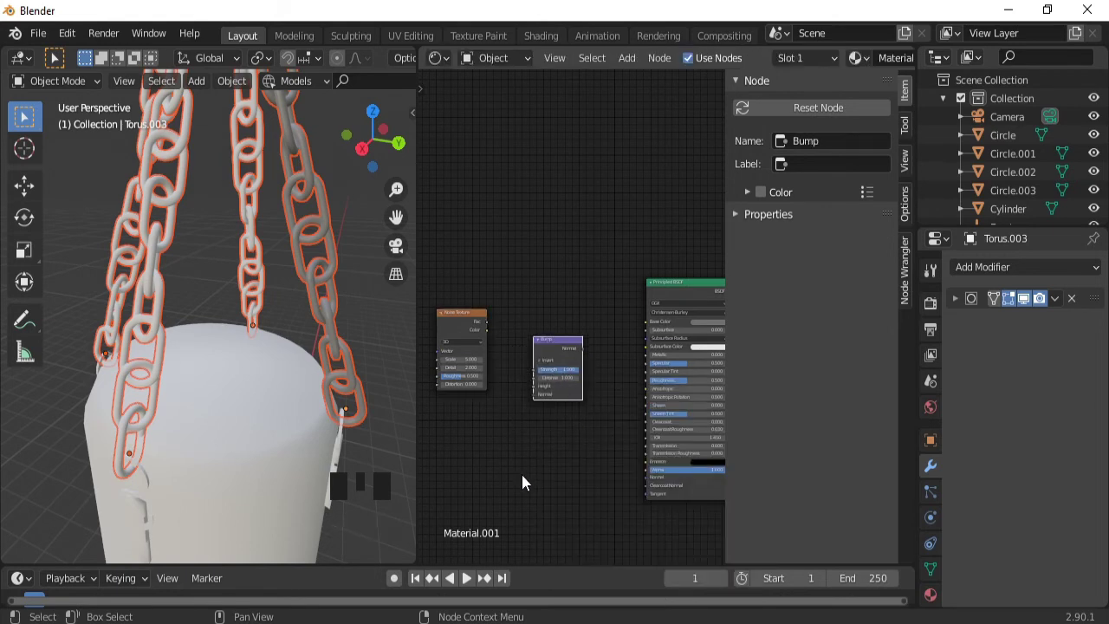
left_click_drag(525, 480, 469, 335)
left_click_drag(469, 336, 660, 388)
left_click_drag(661, 388, 552, 294)
left_click_drag(551, 295, 338, 385)
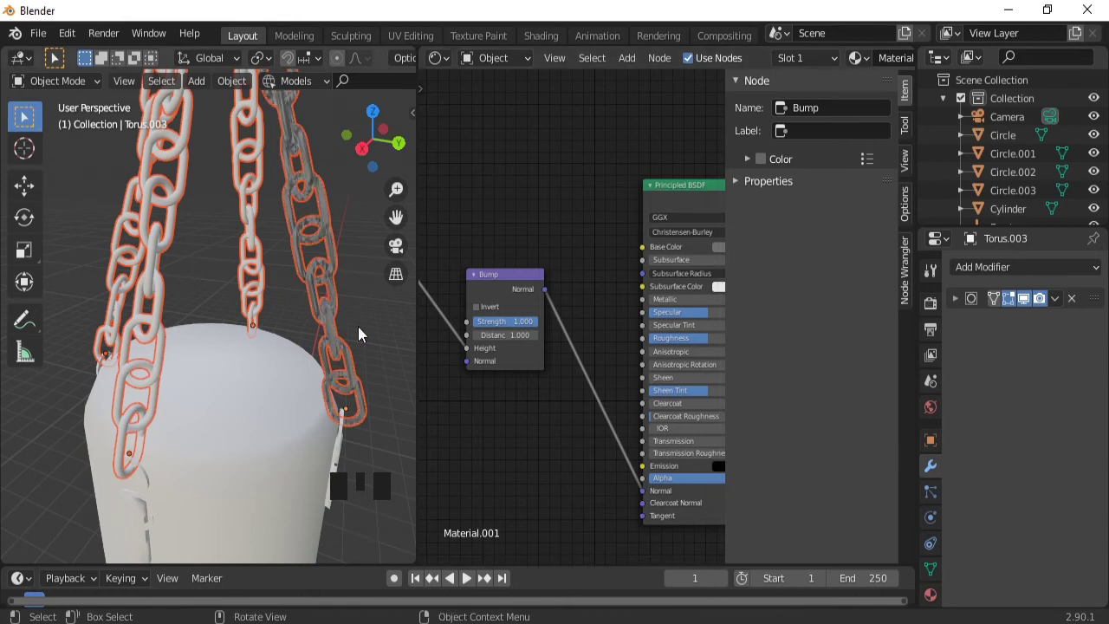
left_click_drag(338, 391, 584, 392)
- Feed object Texture Coordinates through a Mapping node into the noise and set Bump strength to 0.092
key("shift+a")
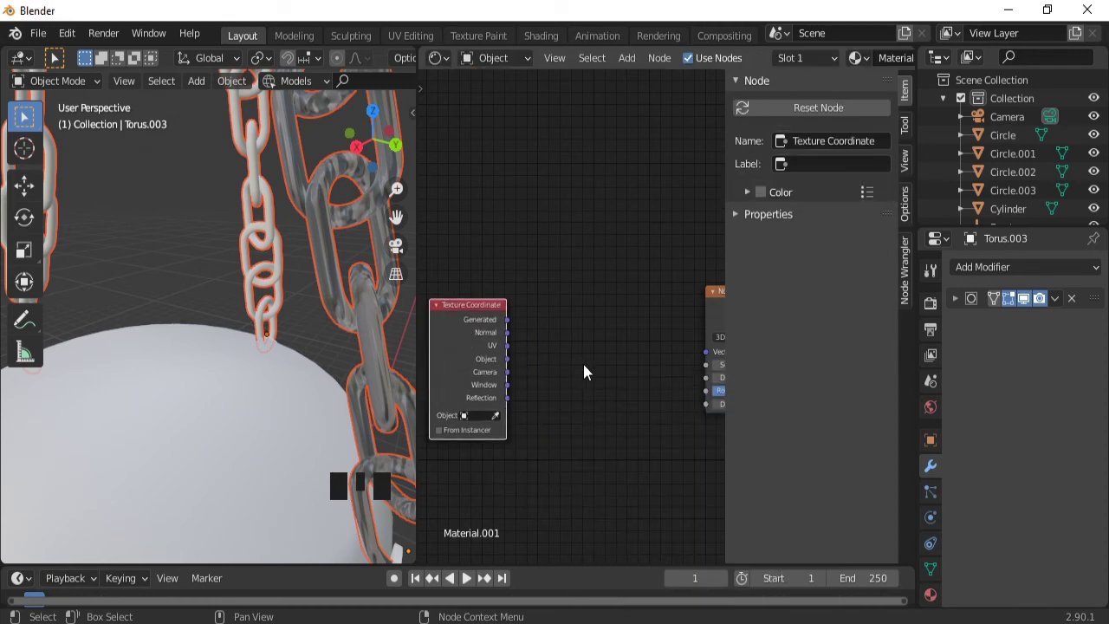
key("shift+a")
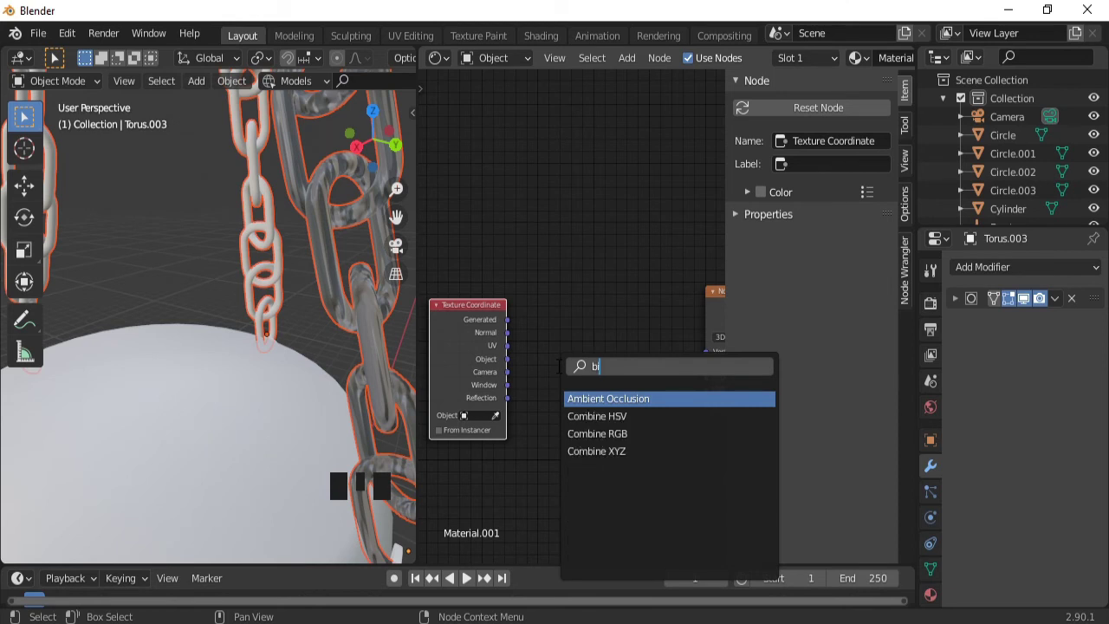
key("BackSpace")
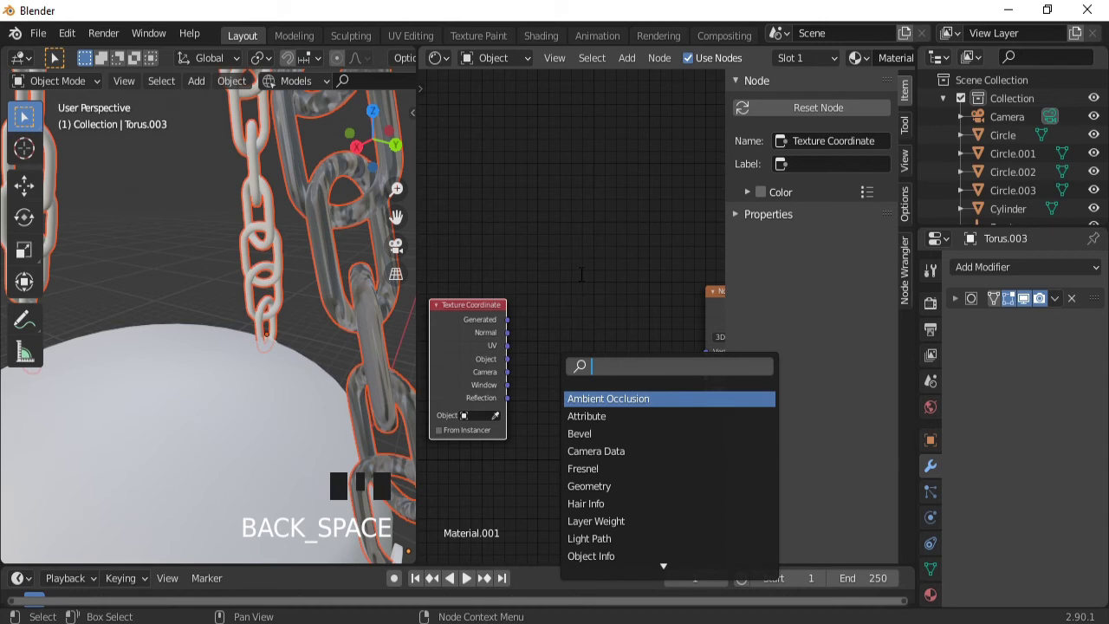
key("shift+a")
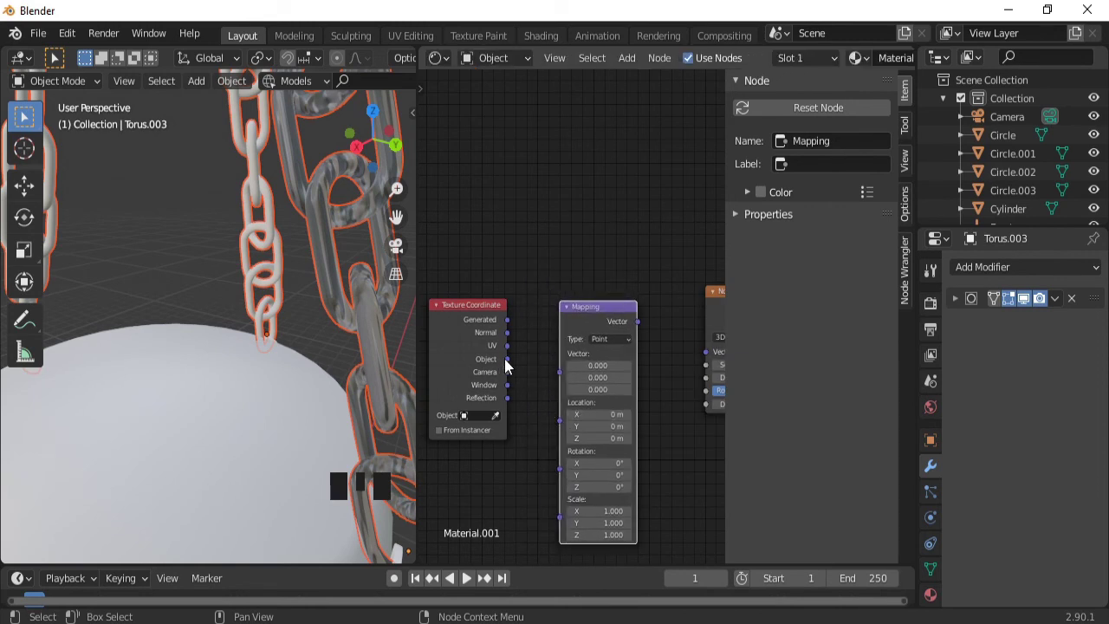
left_click_drag(516, 366, 645, 327)
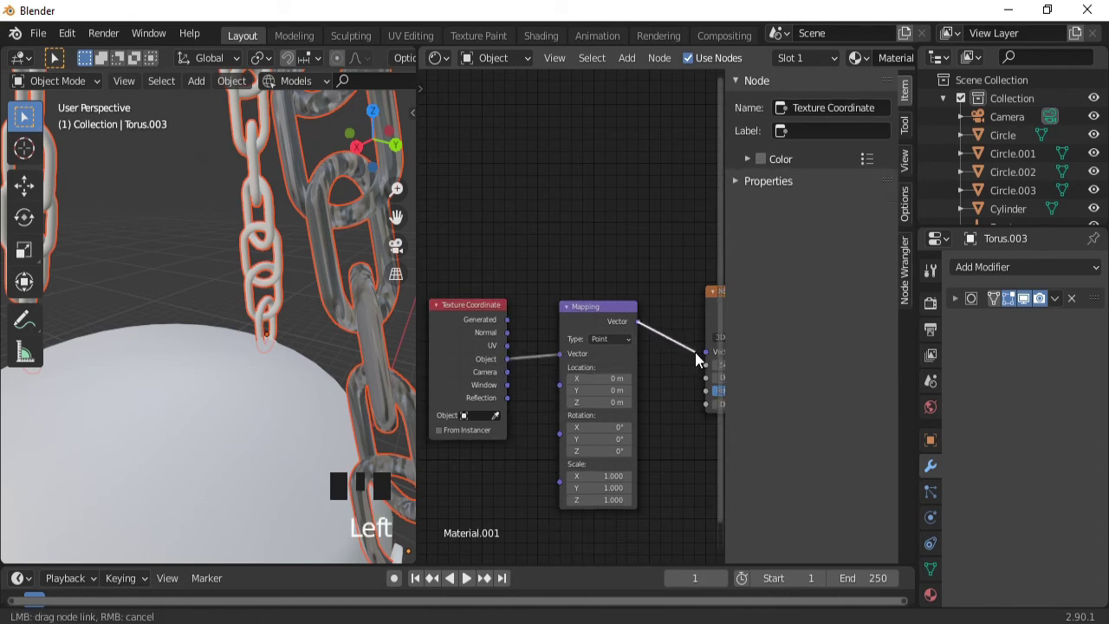
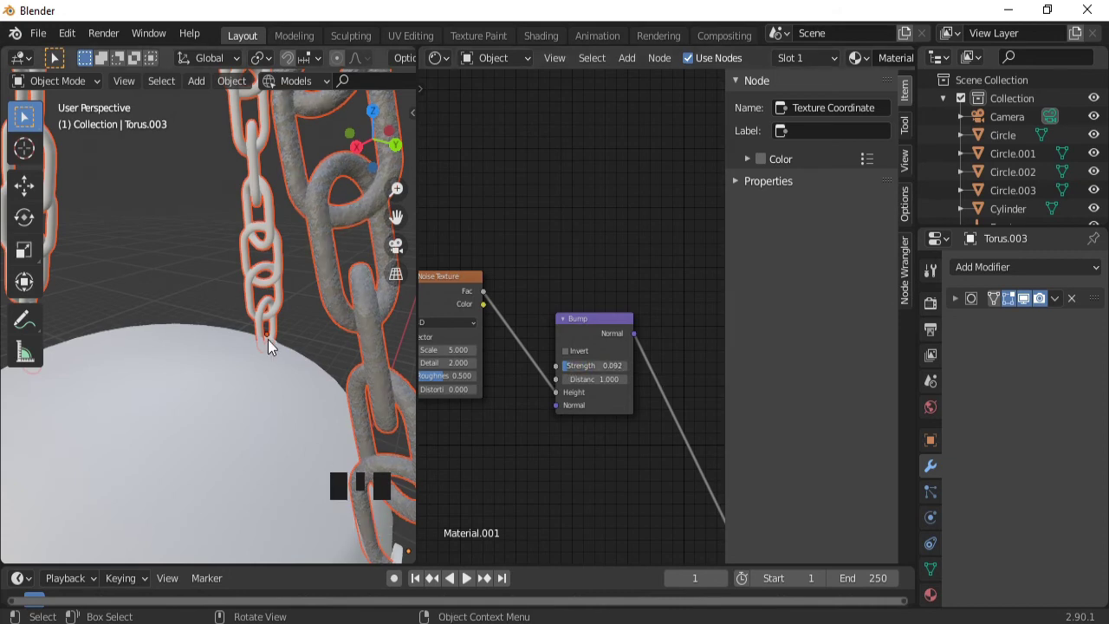
left_click_drag(290, 288, 183, 343)
left_click_drag(183, 343, 856, 69)
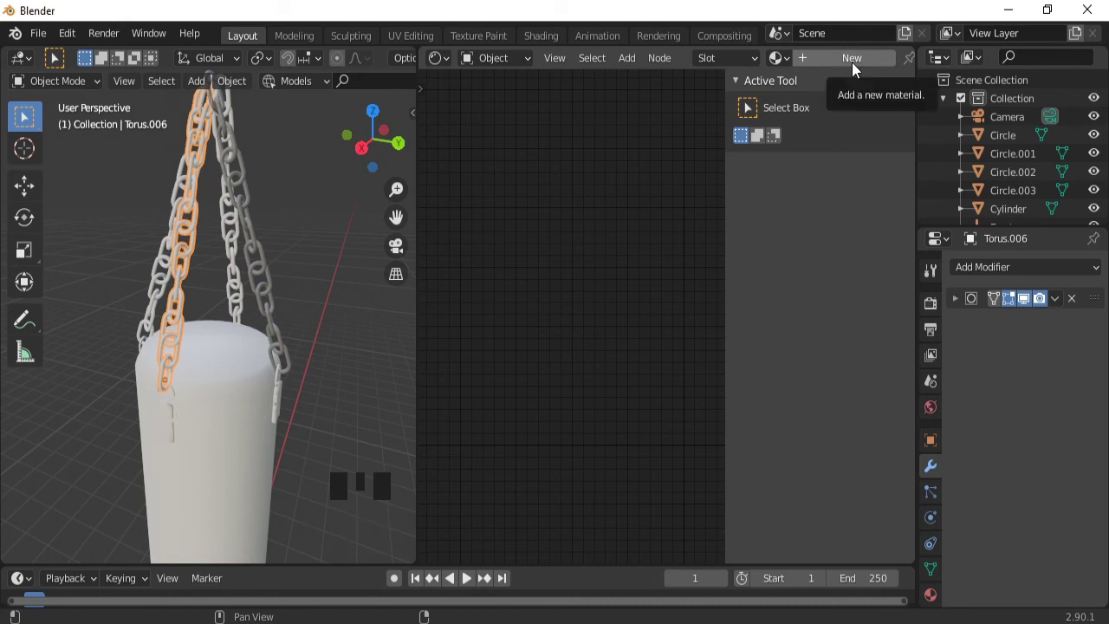
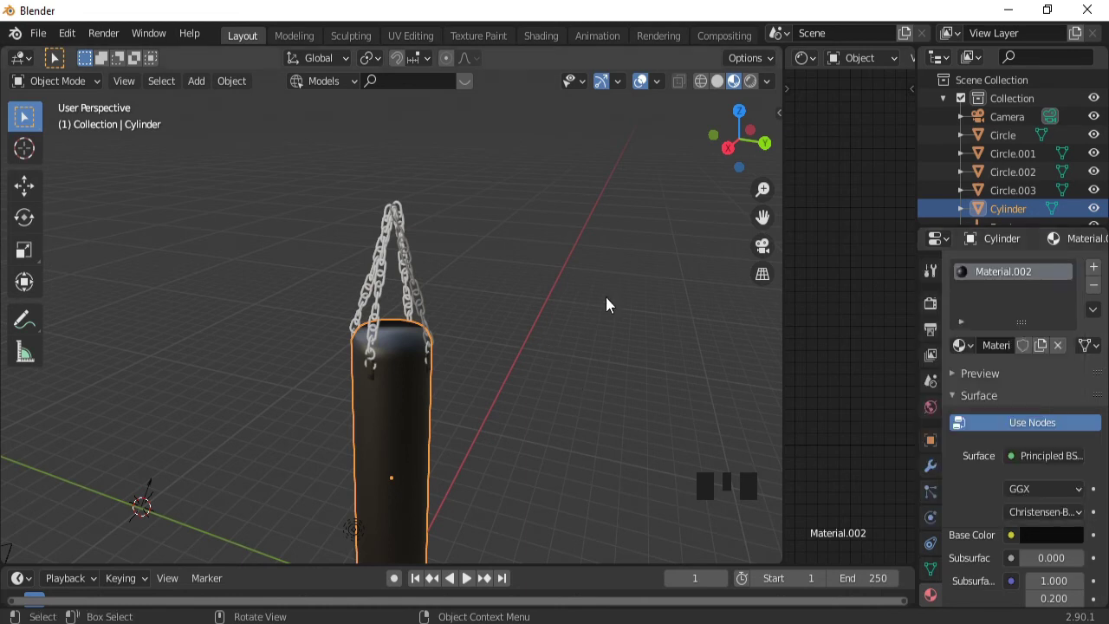
- Face the lamp from the front and select a chain, then the bottom S-hook Circle.003
left_click(646, 86)
left_click_drag(496, 241, 647, 88)
left_click(648, 88)
left_click(424, 374)
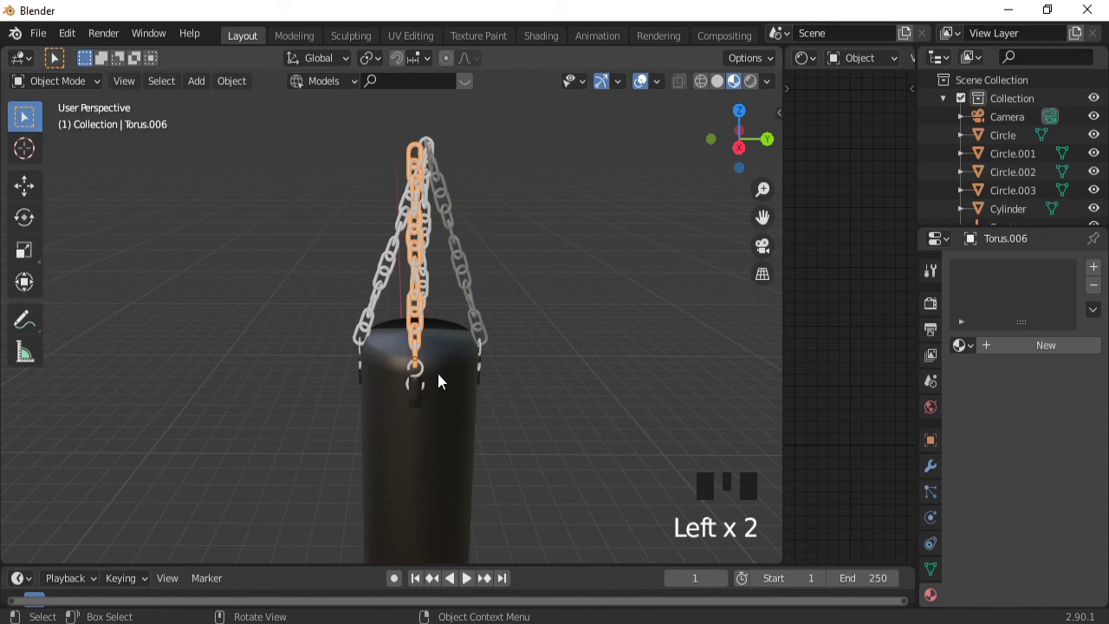
left_click(424, 381)
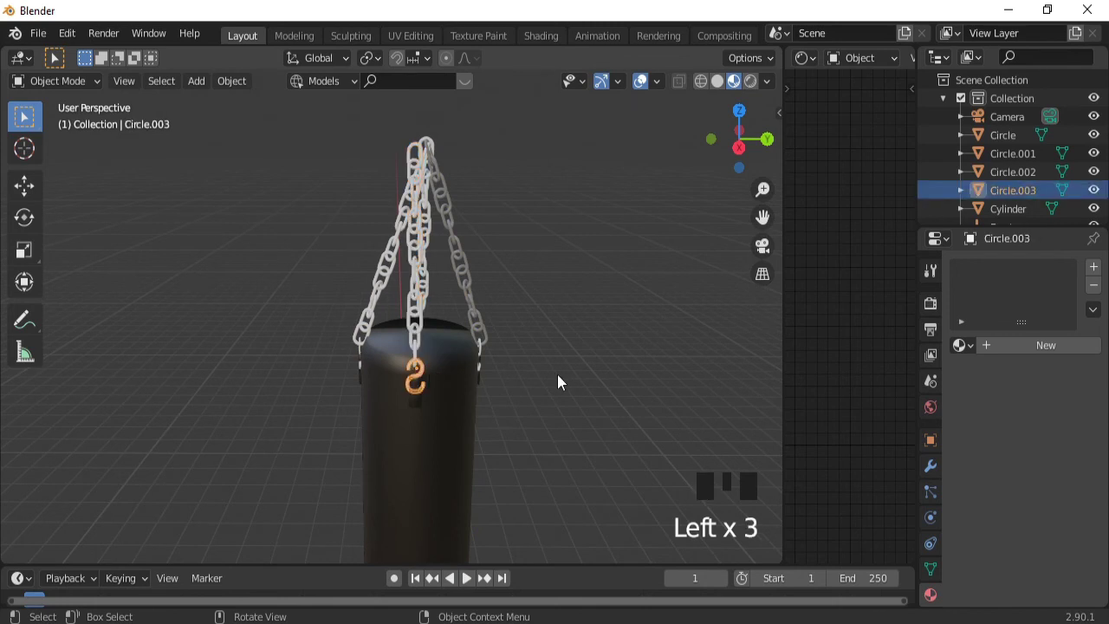
- Duplicate the S-hook to the chain tops, tilt it about Y, and rotate a chain about X
key("shift+d")
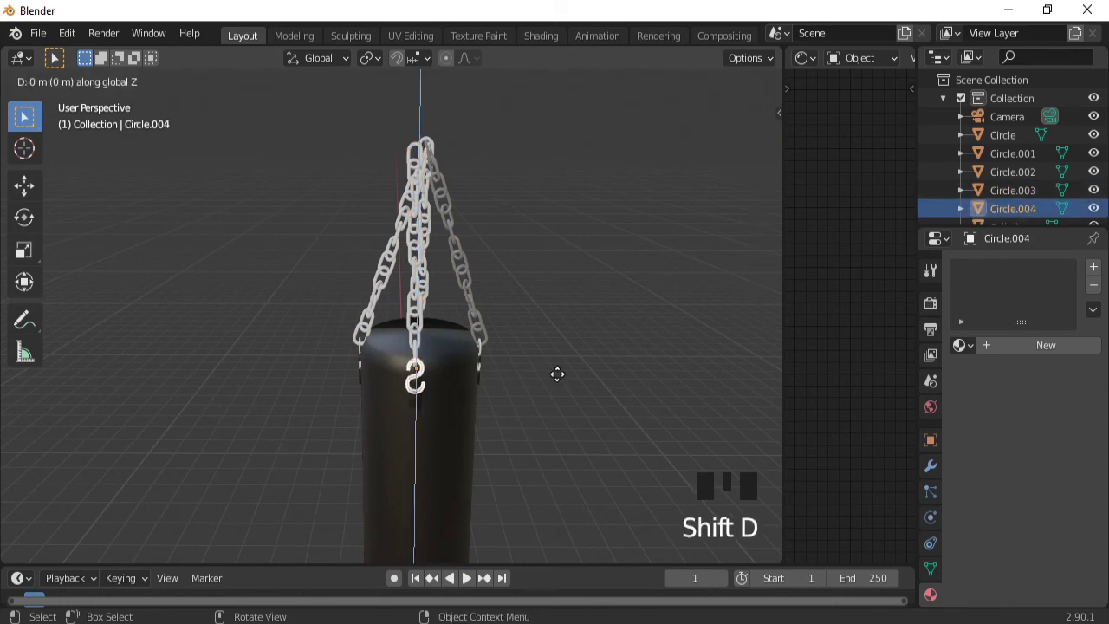
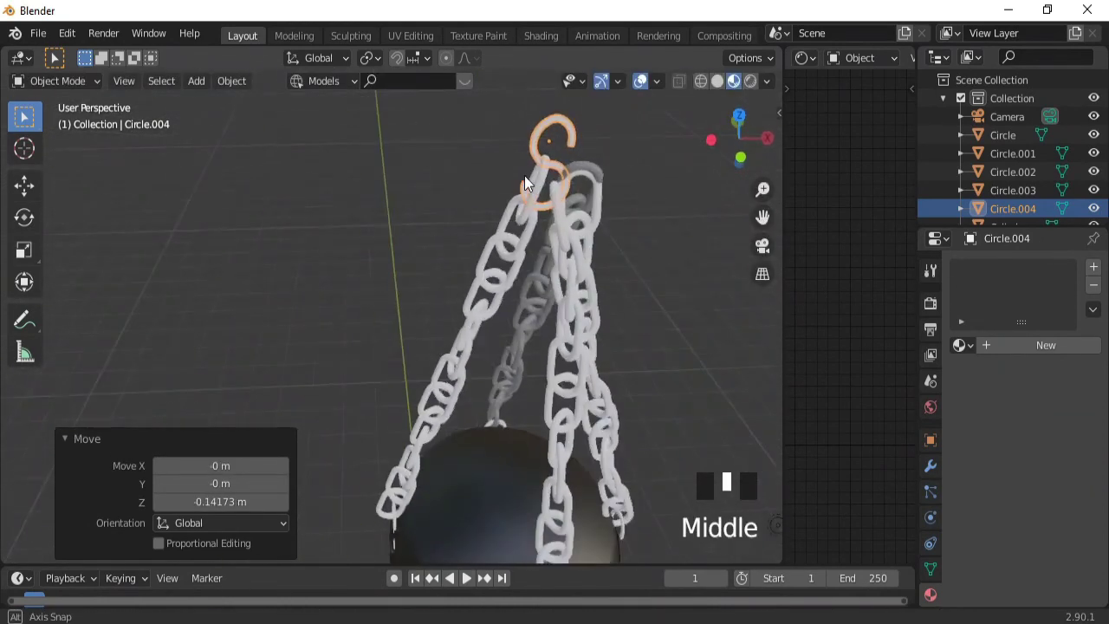
key("g")
key("r")
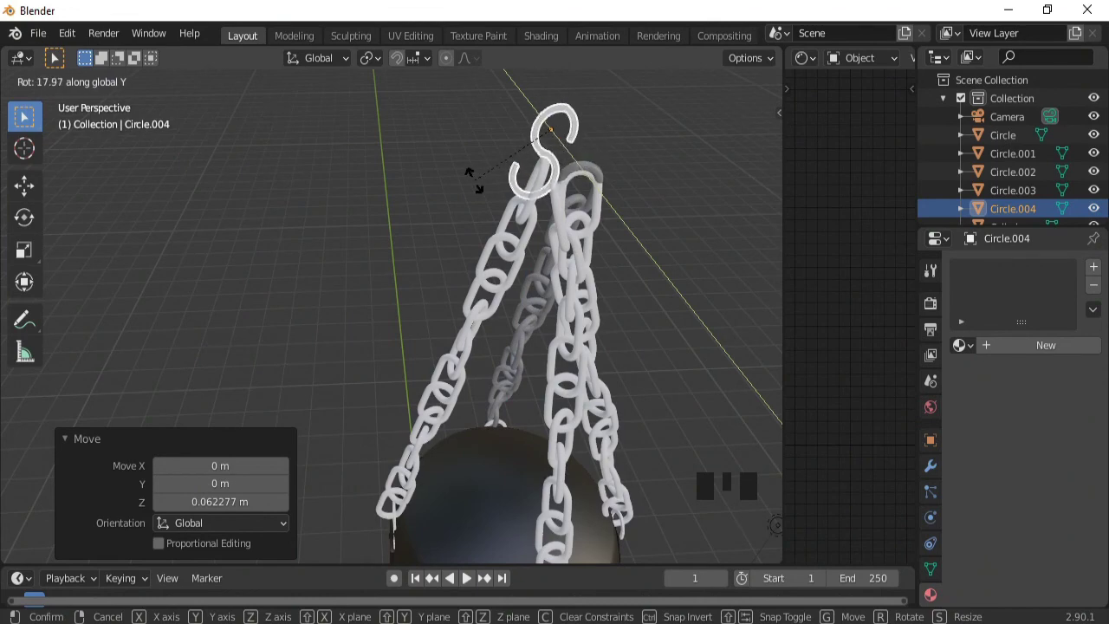
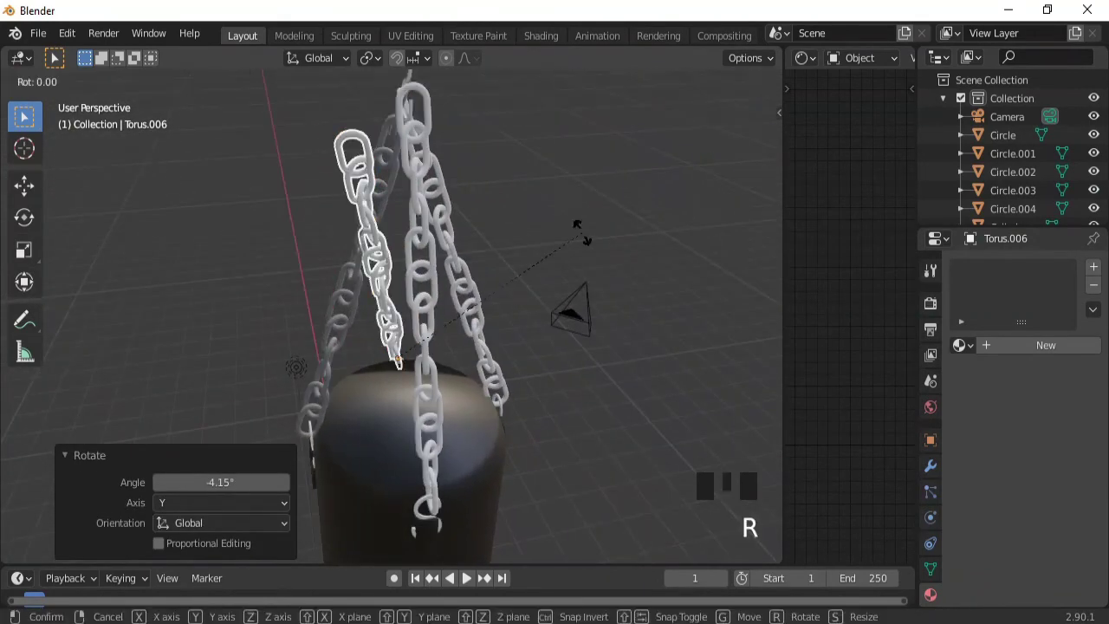
key("r")
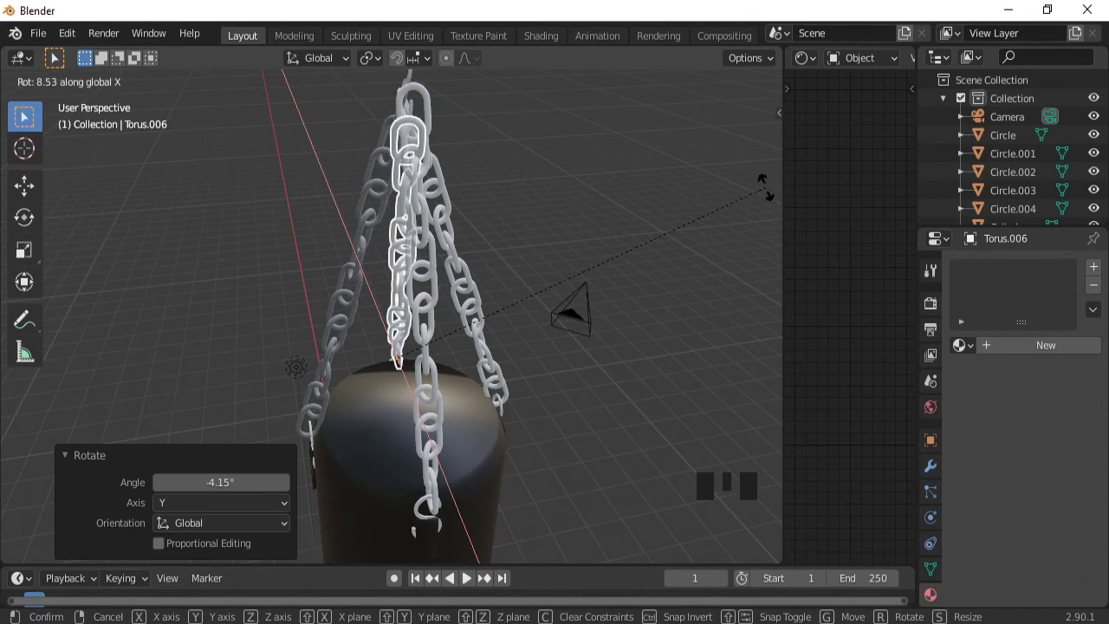
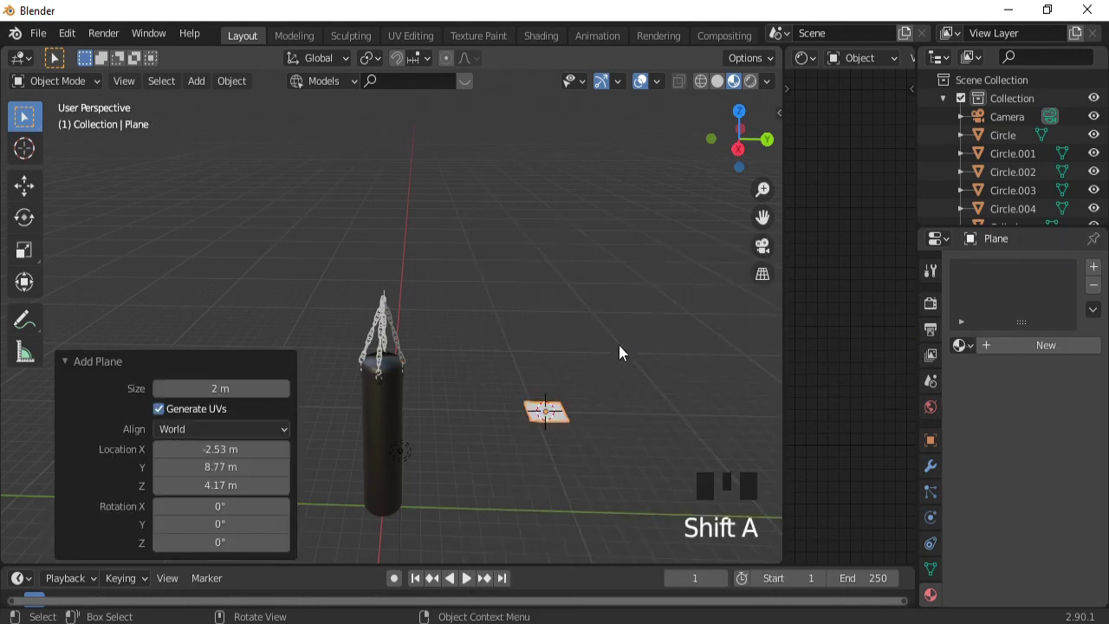
- Raise the new plane above the lamp and stretch it along X in Edit Mode
key("e")
key("z")
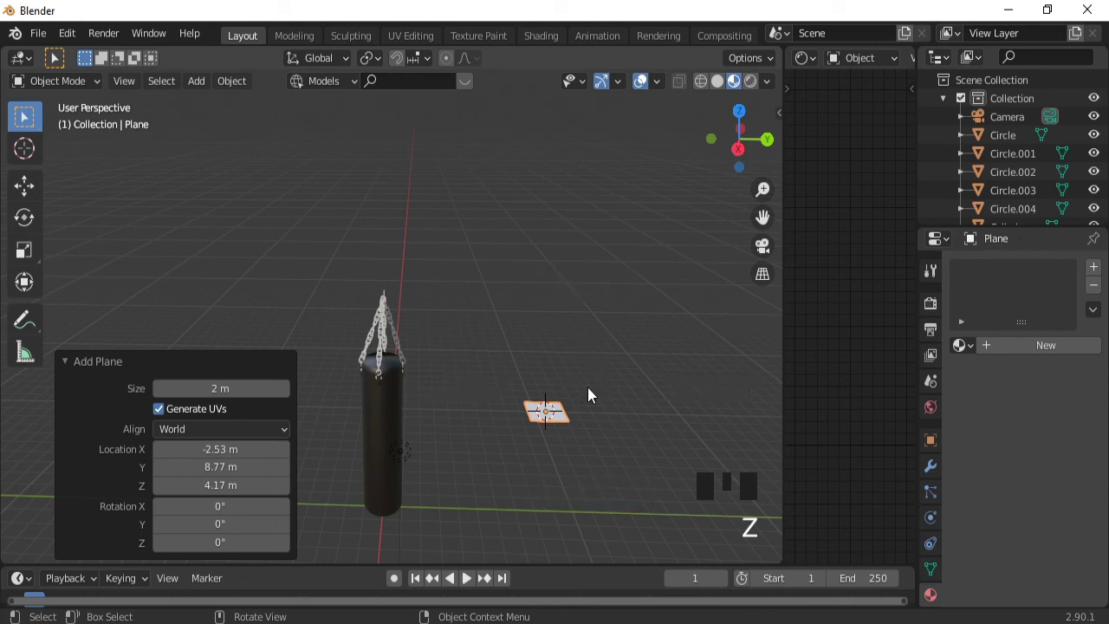
key("Tab")
key("e")
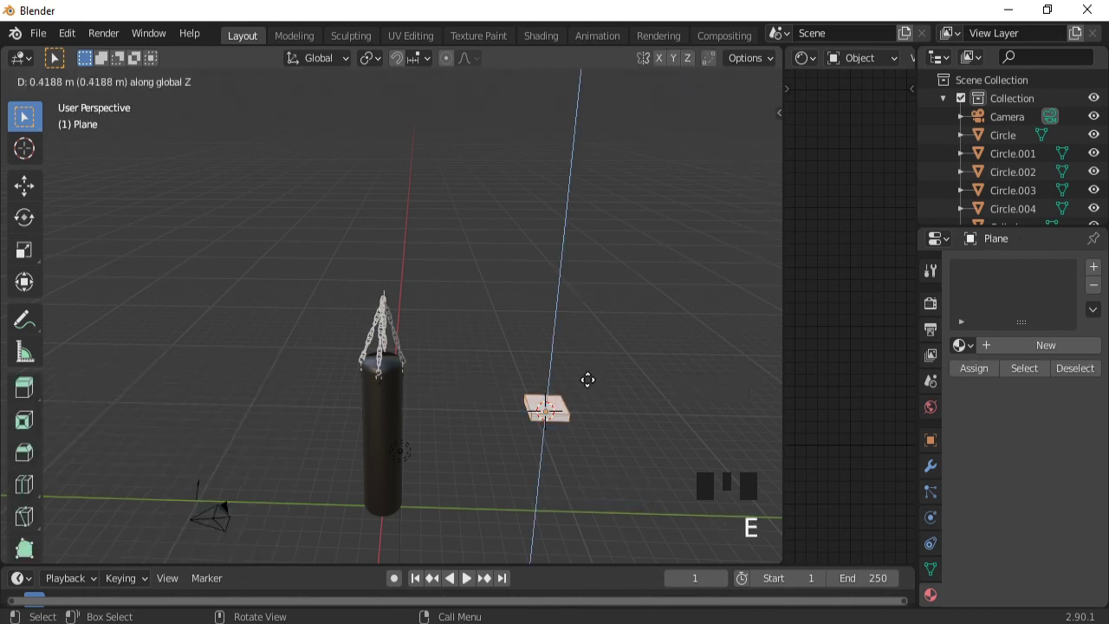
key("a")
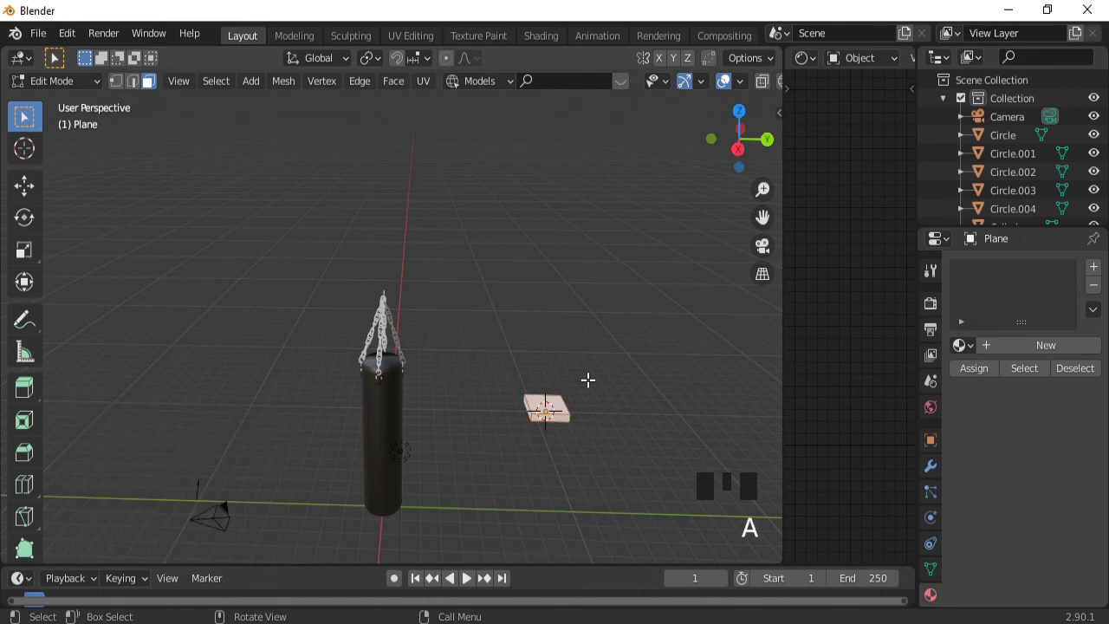
key("s")
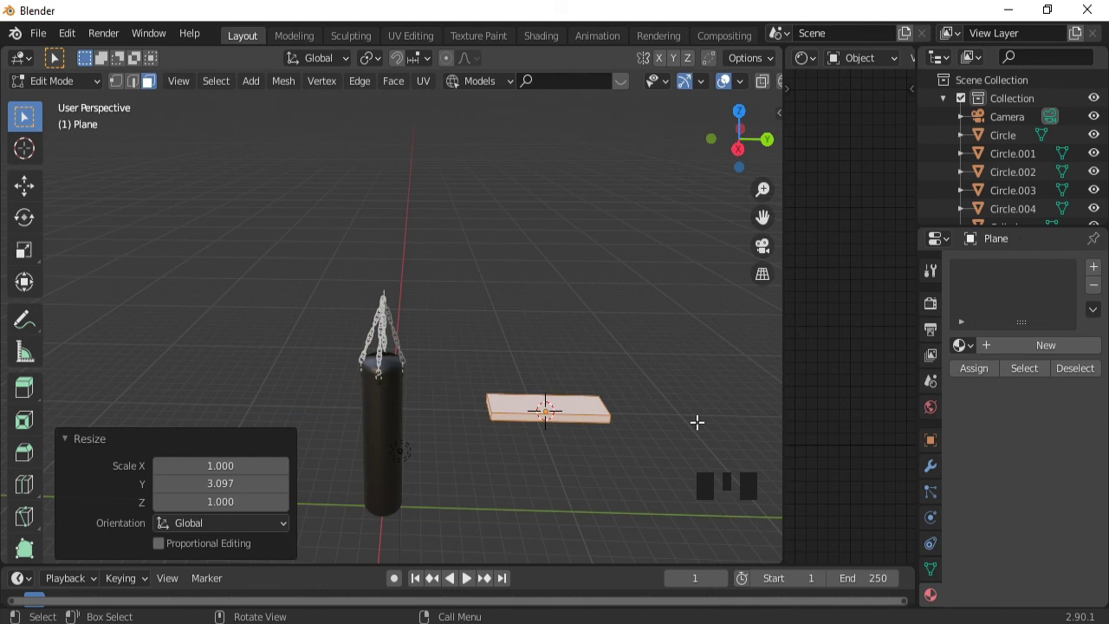
key("s")
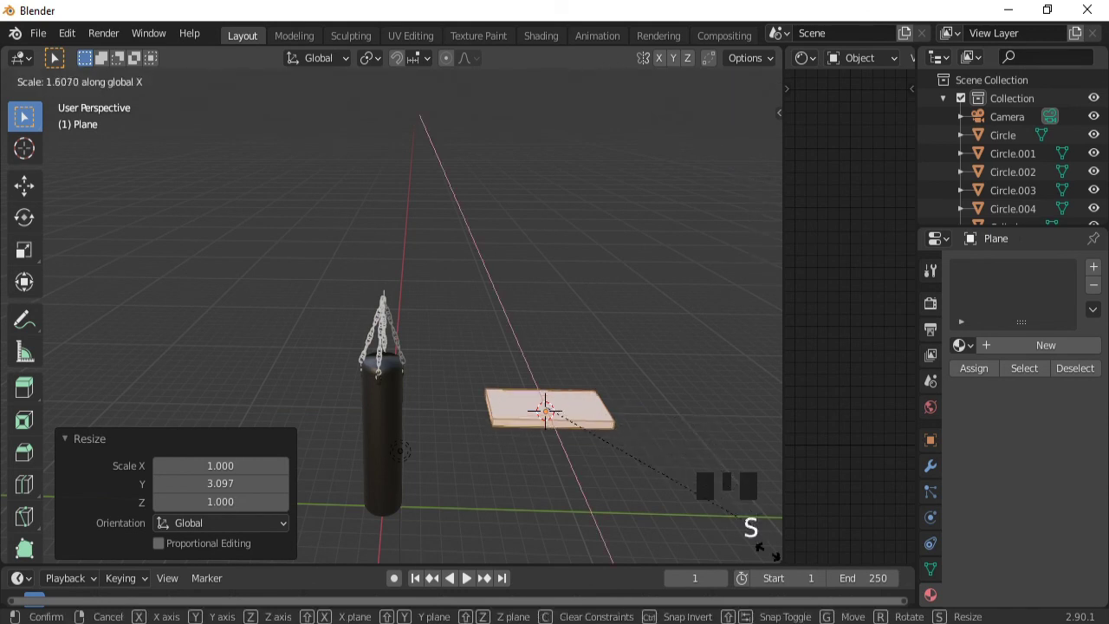
- From side view, extrude the plane into a thick slab and centre it above the lamp
key("KP_3")
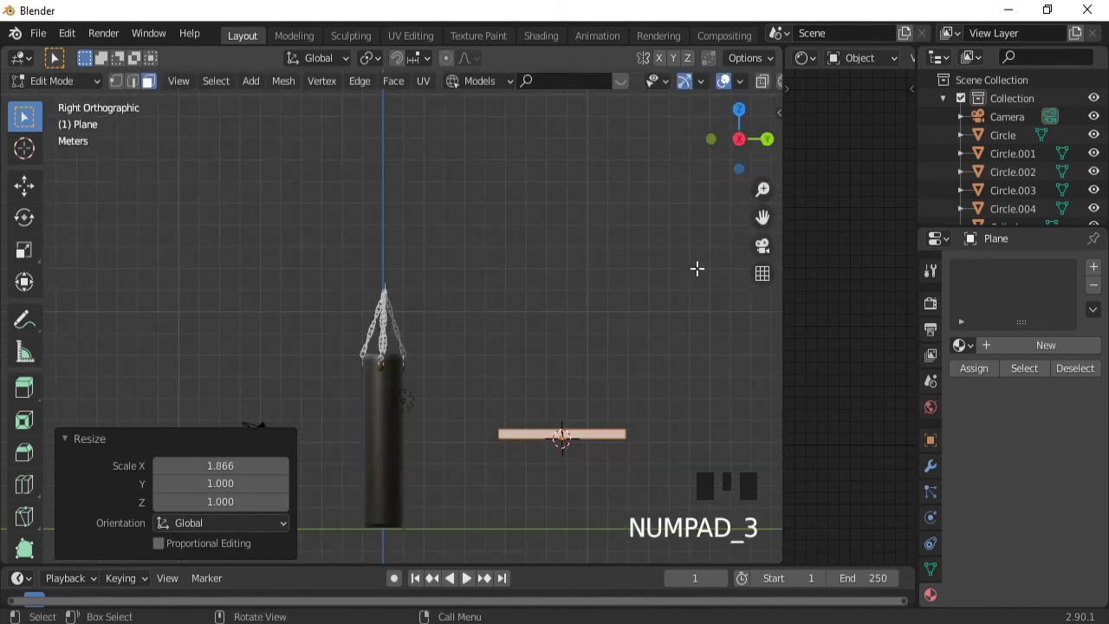
key("g")
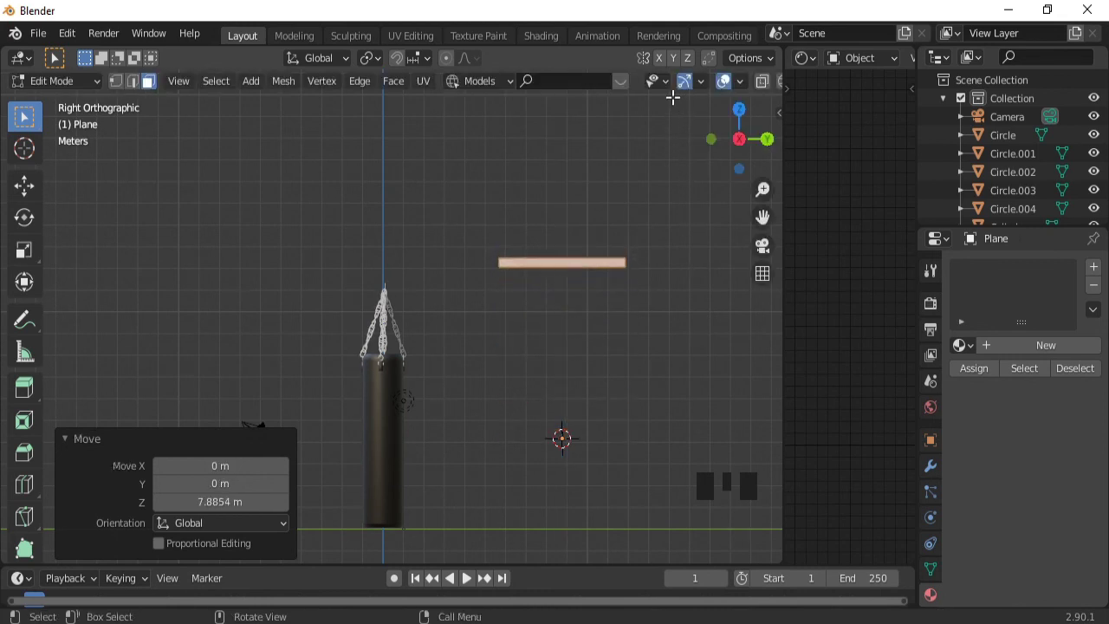
key("g")
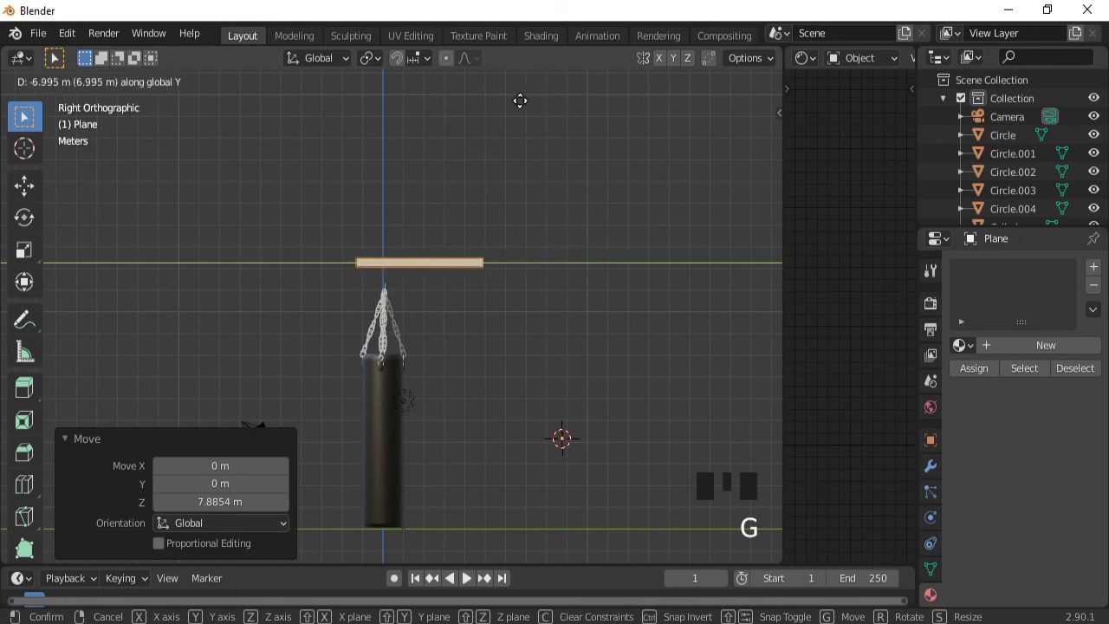
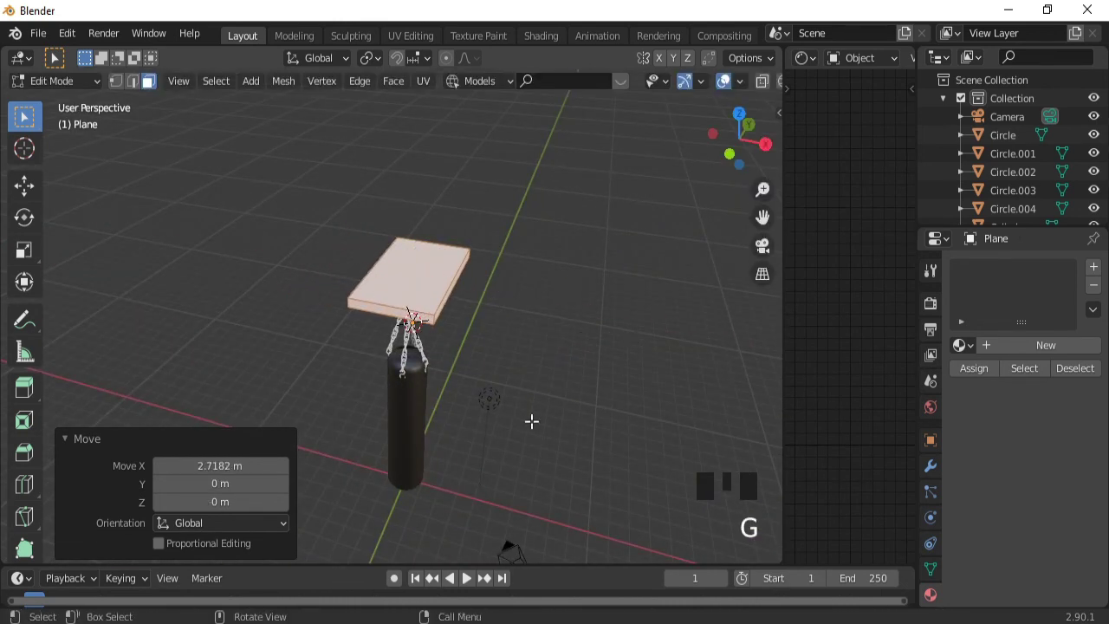
left_click_drag(506, 434, 411, 253)
left_click(411, 254)
key("Tab")
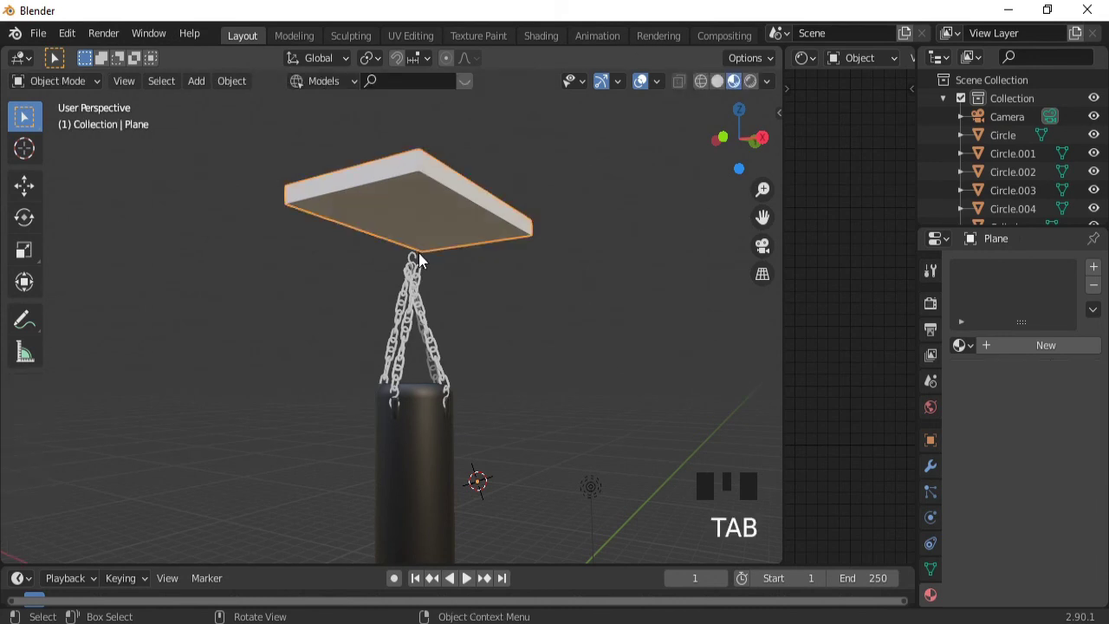
- Duplicate the top S-hook, turn it 90° about Z and raise it under the slab
left_click(417, 259)
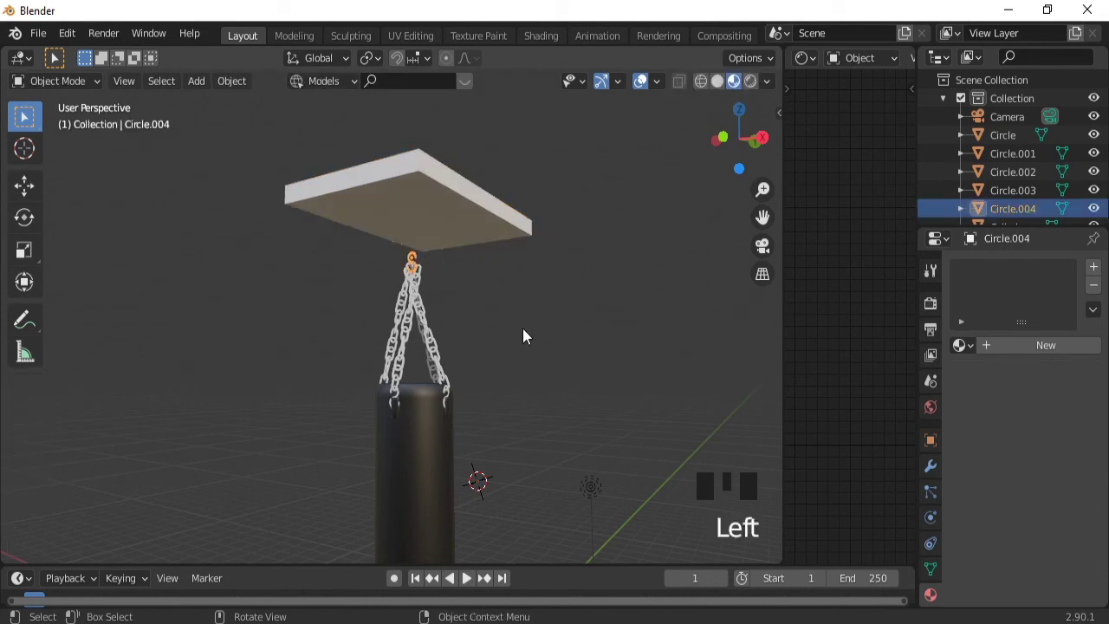
key("shift+d")
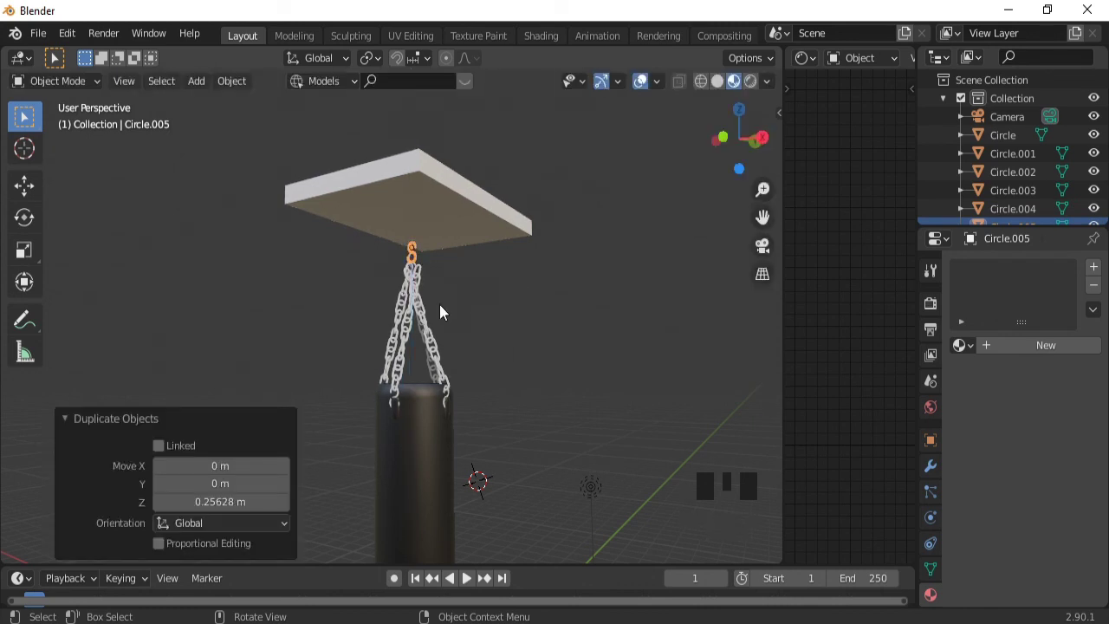
left_click_drag(449, 311, 606, 282)
key("r")
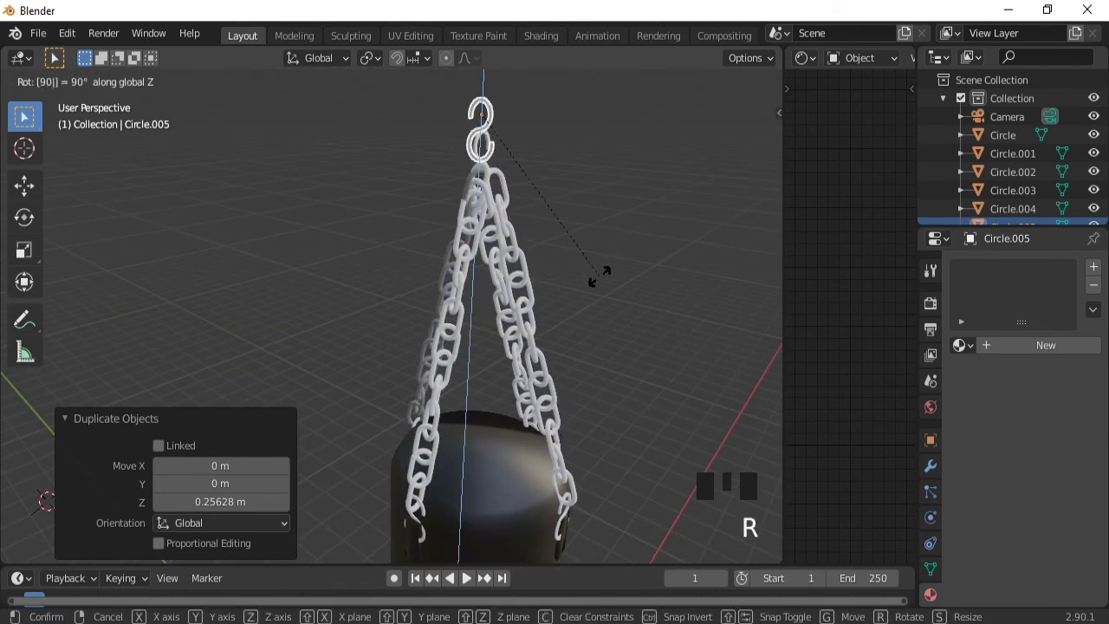
key("g")
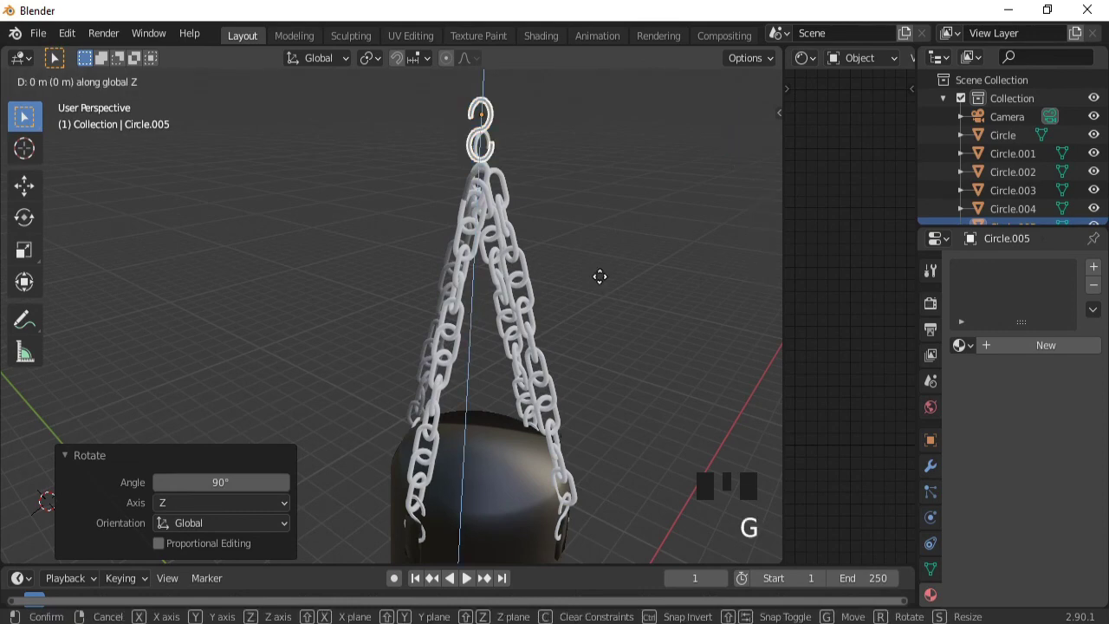
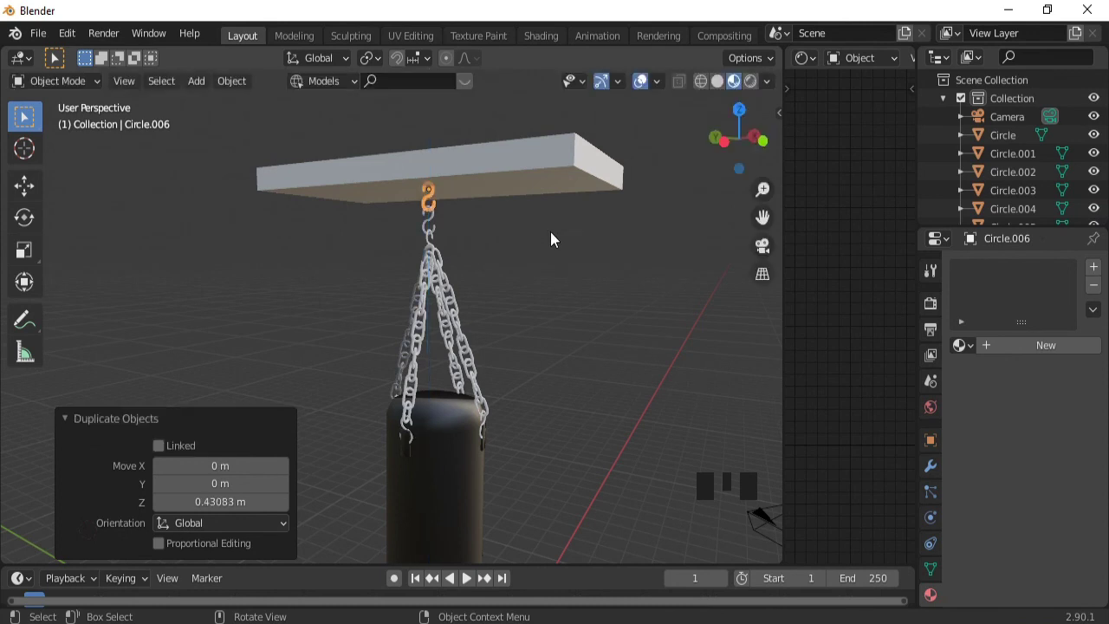
left_click_drag(518, 234, 648, 92)
left_click(648, 92)
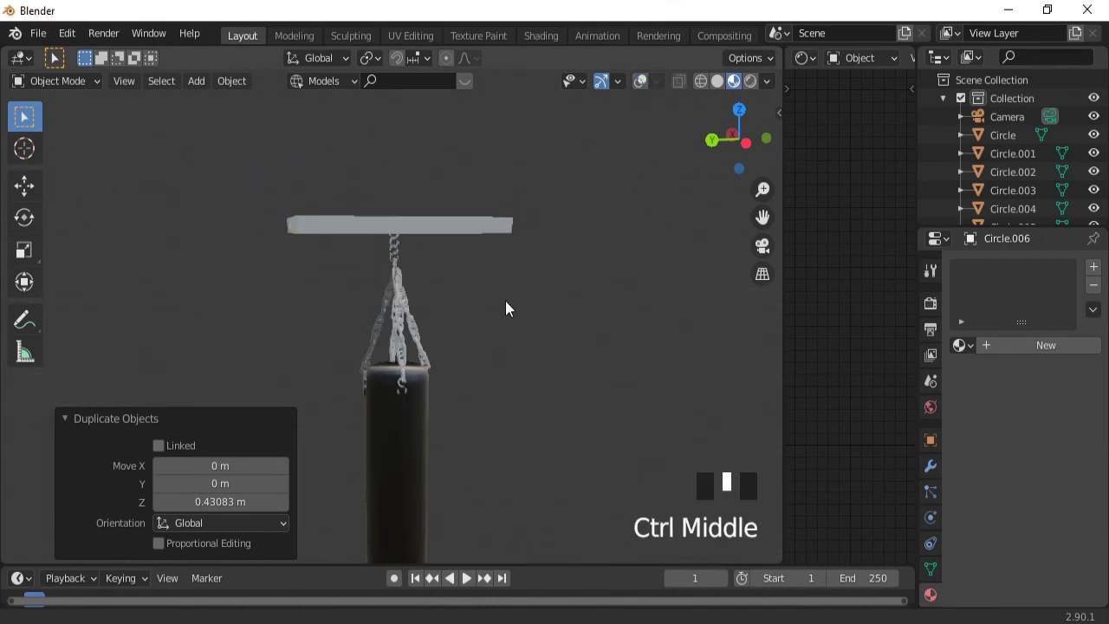